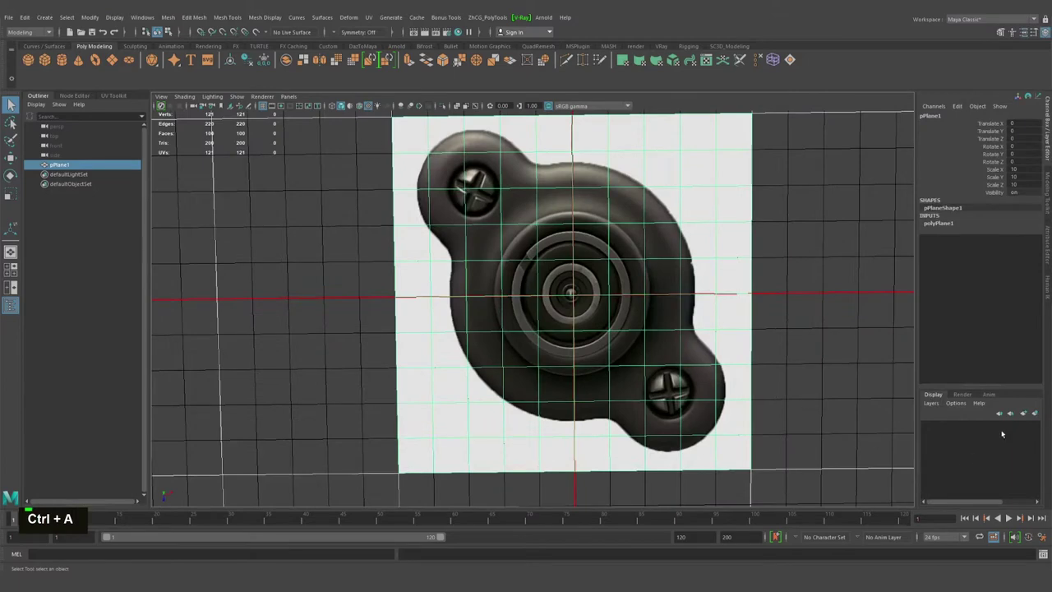
Step: Put the reference image plane pPlane1 on its own display layer set to reference
{"action": "key", "text": "ctrl+a"}
{"action": "middle_click", "coordinate": [719, 397]}
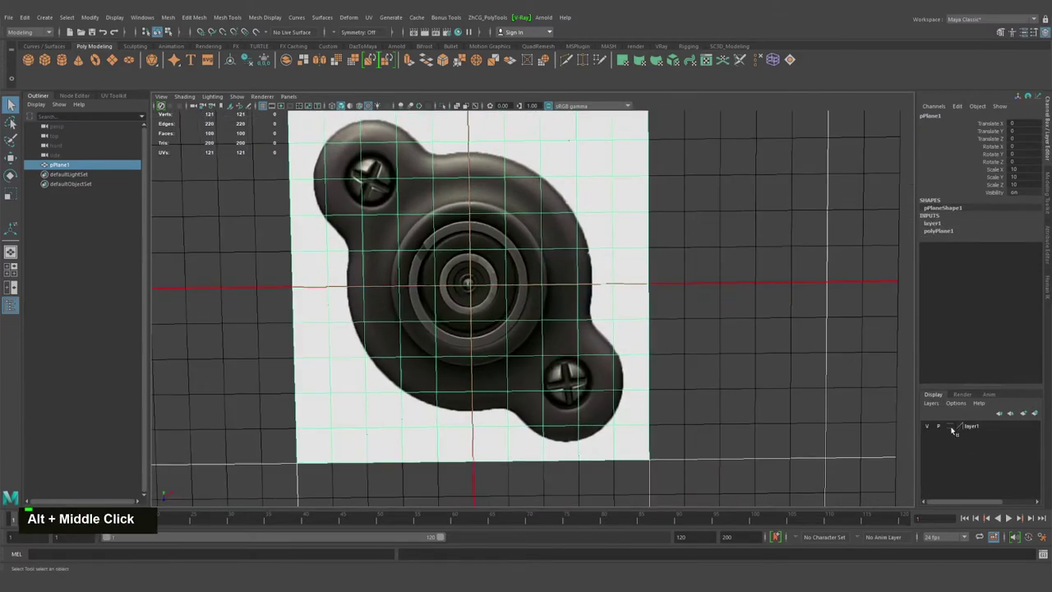
{"action": "double_click", "coordinate": [954, 426]}
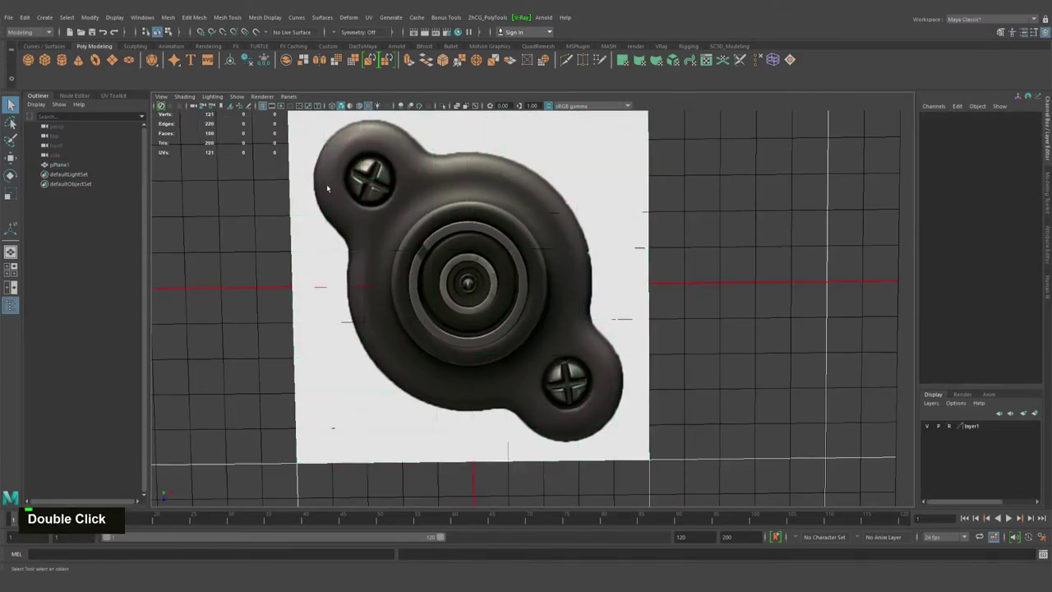
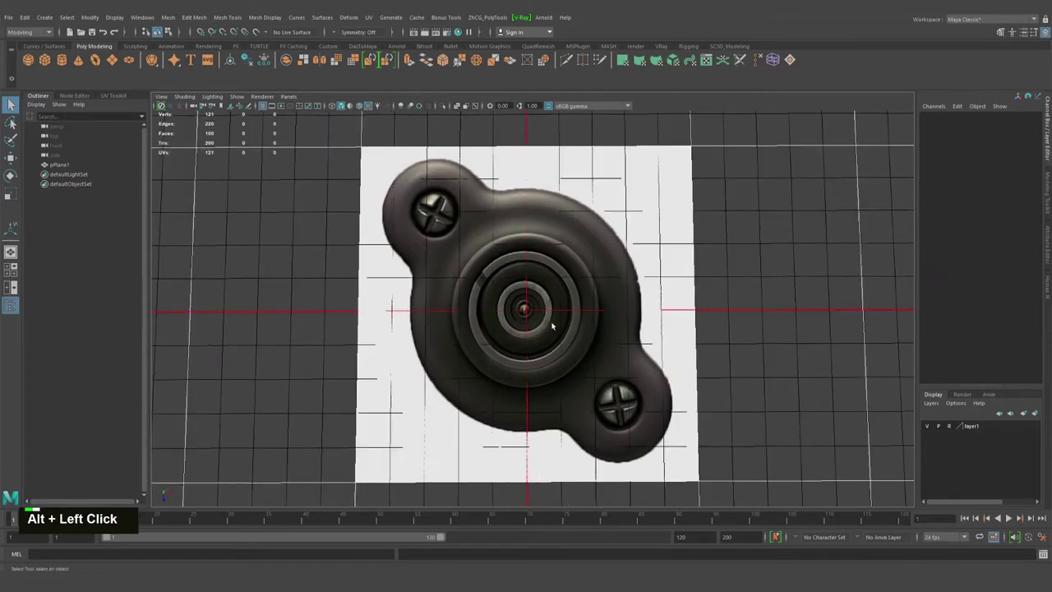
Step: Add a polygon cylinder over the reference and assign it a new Blinn material
{"action": "left_click", "coordinate": [568, 330]}
{"action": "right_click", "coordinate": [570, 305]}
{"action": "left_click", "coordinate": [497, 316]}
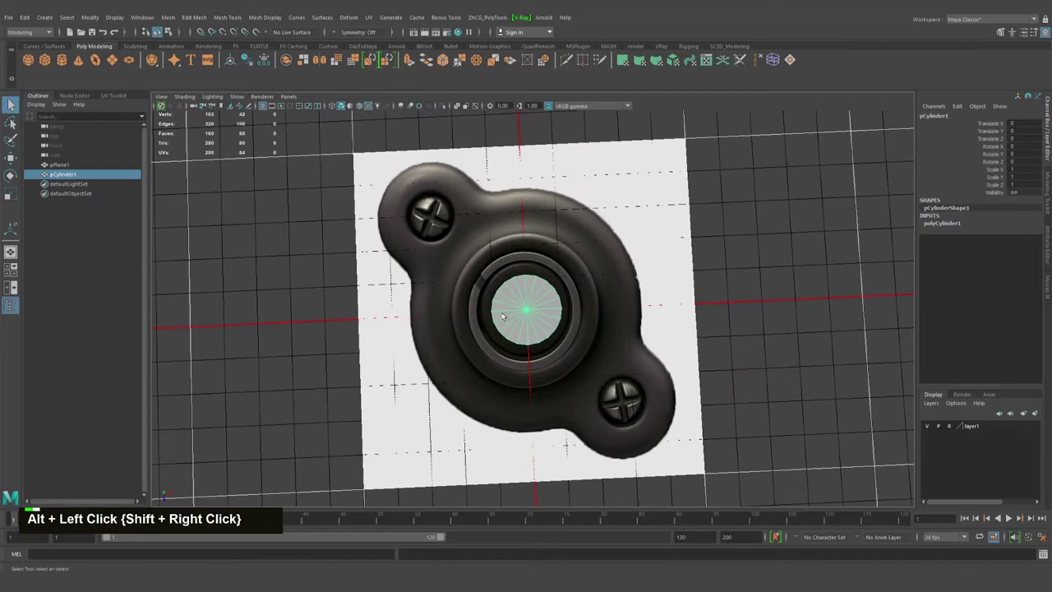
{"action": "right_click", "coordinate": [551, 300]}
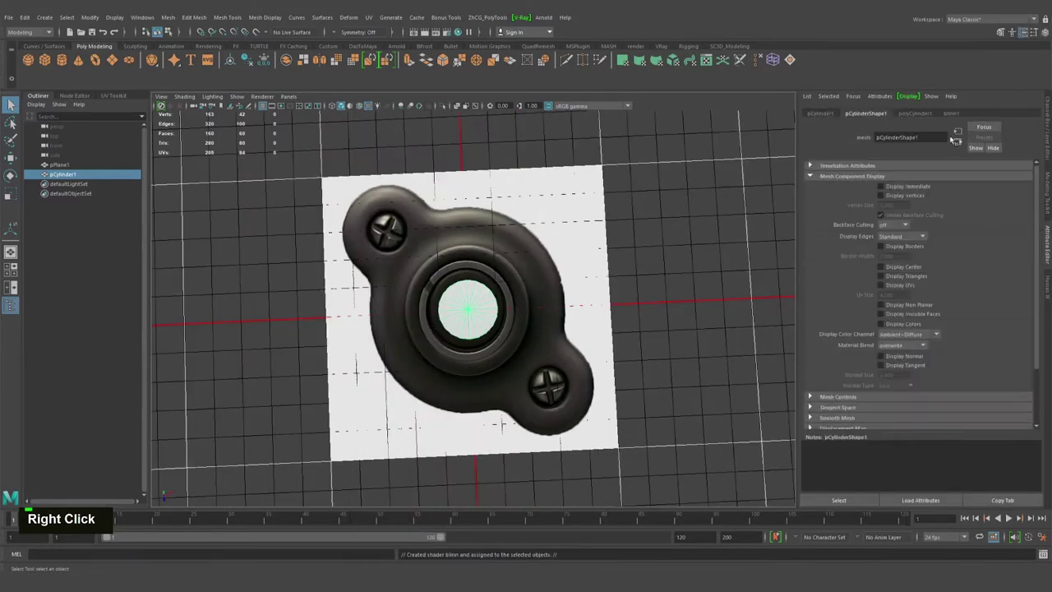
{"action": "double_click", "coordinate": [812, 423]}
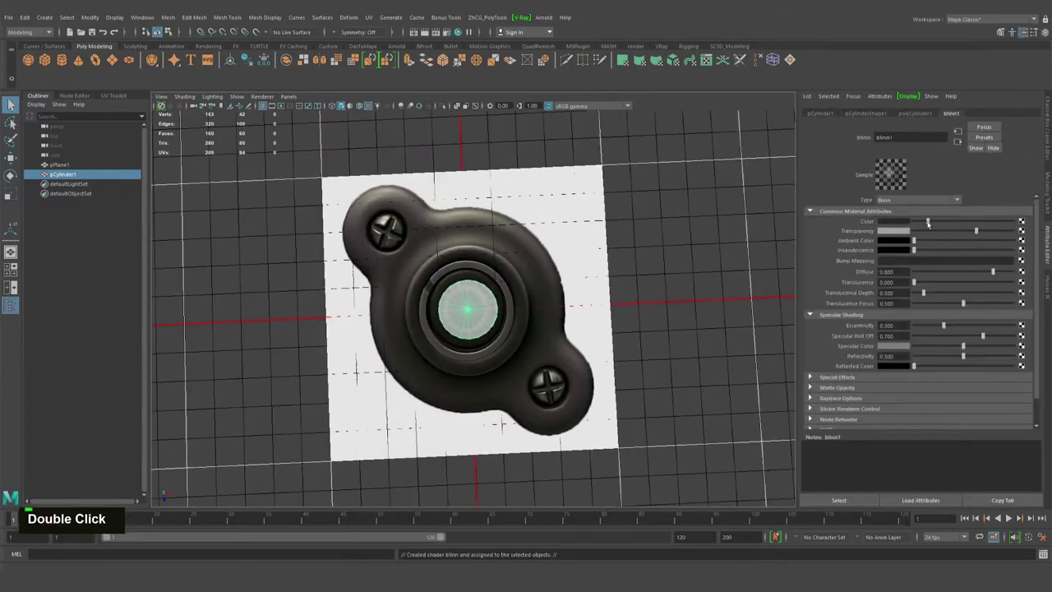
Step: Raise the Blinn's transparency so the cylinder is see-through and scale it up
{"action": "left_click", "coordinate": [812, 415]}
{"action": "right_click", "coordinate": [812, 415]}
{"action": "left_click", "coordinate": [812, 414]}
{"action": "scroll", "scroll_direction": "down", "scroll_amount": 3}
{"action": "left_click", "coordinate": [812, 414]}
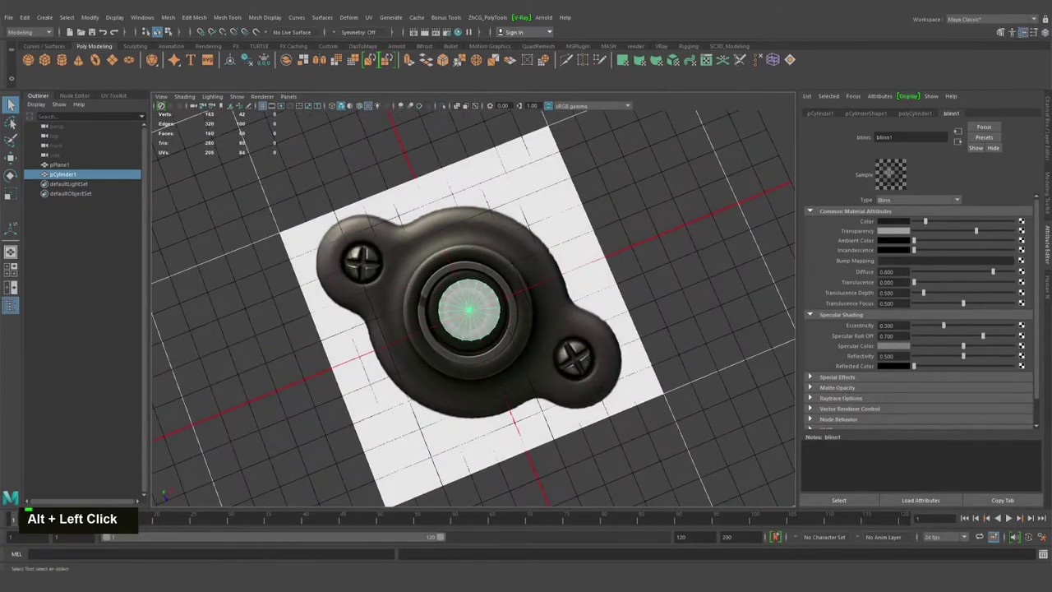
{"action": "left_click", "coordinate": [812, 414]}
{"action": "right_click", "coordinate": [812, 415]}
{"action": "left_click", "coordinate": [811, 414]}
Step: With wireframe on shaded, fit the cylinder to the doorbell's round body in top view
{"action": "type", "text": "wr"}
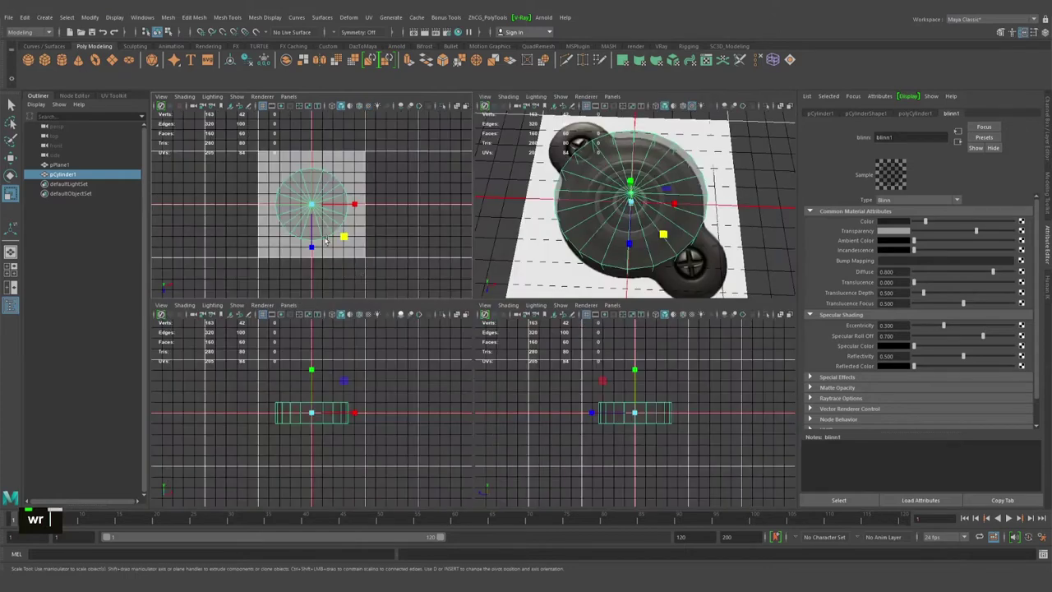
{"action": "type", "text": "f"}
{"action": "right_click", "coordinate": [812, 414]}
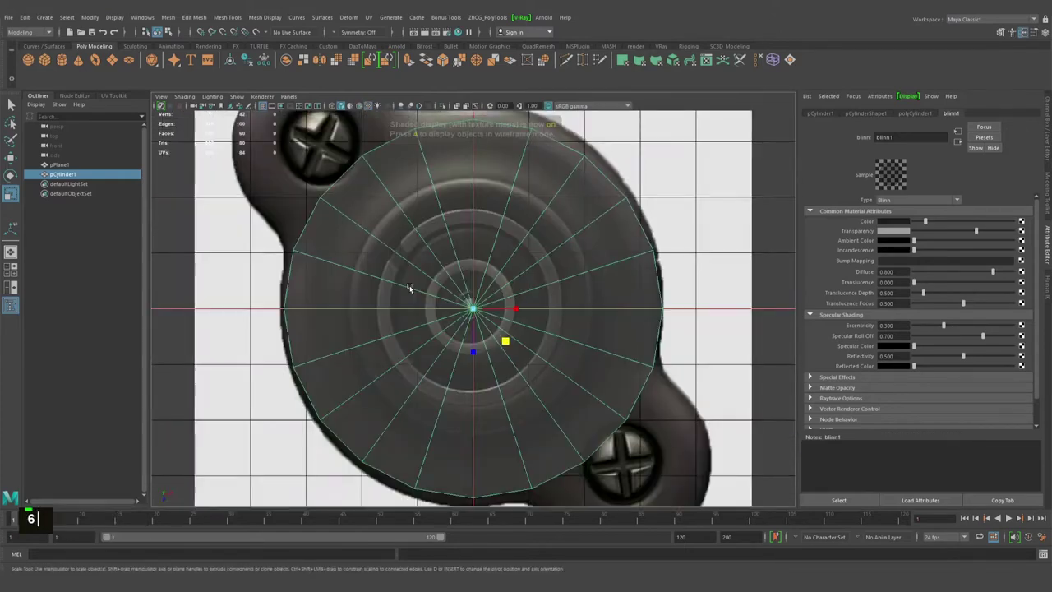
{"action": "scroll", "scroll_direction": "down", "scroll_amount": 3}
{"action": "right_click", "coordinate": [811, 414]}
{"action": "scroll", "scroll_direction": "down", "scroll_amount": 3}
{"action": "right_click", "coordinate": [811, 415]}
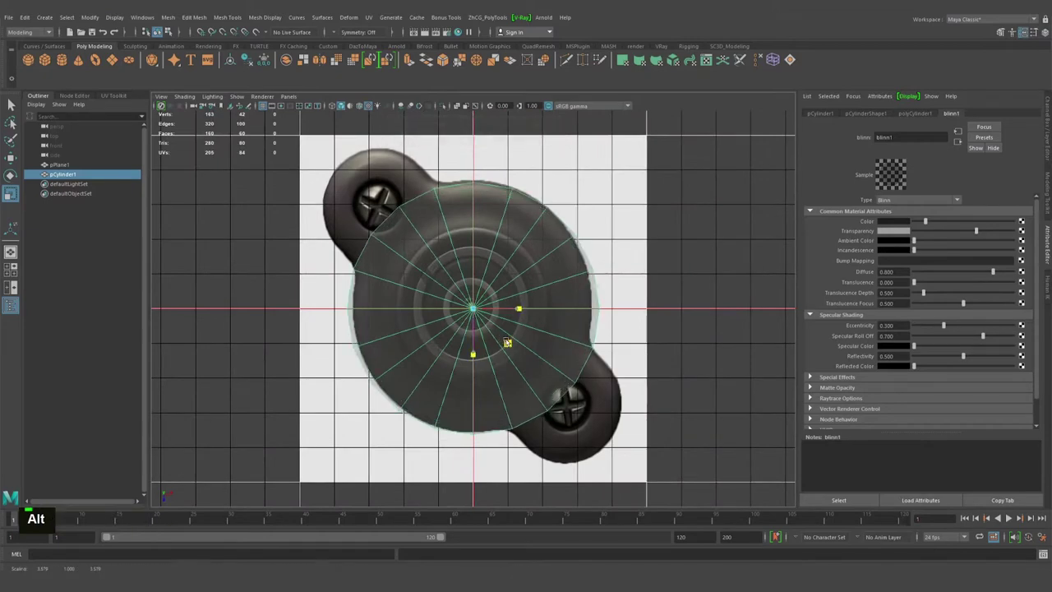
{"action": "middle_click", "coordinate": [812, 372]}
{"action": "key", "text": "w"}
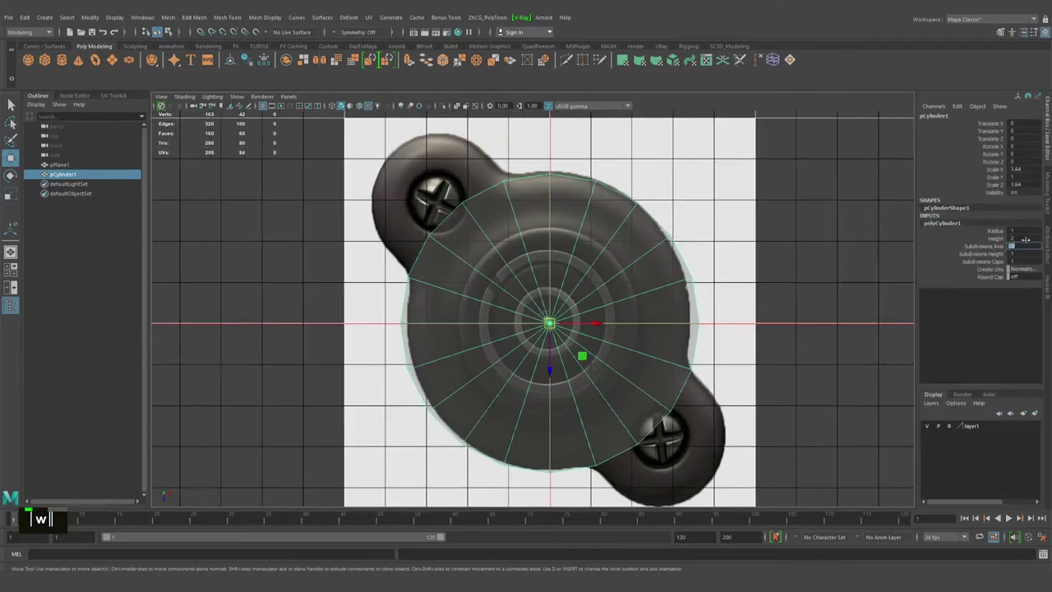
Step: Set the body cylinder's Subdivisions Axis to 24 for a rounder outline
{"action": "type", "text": "24"}
{"action": "key", "text": "Return"}
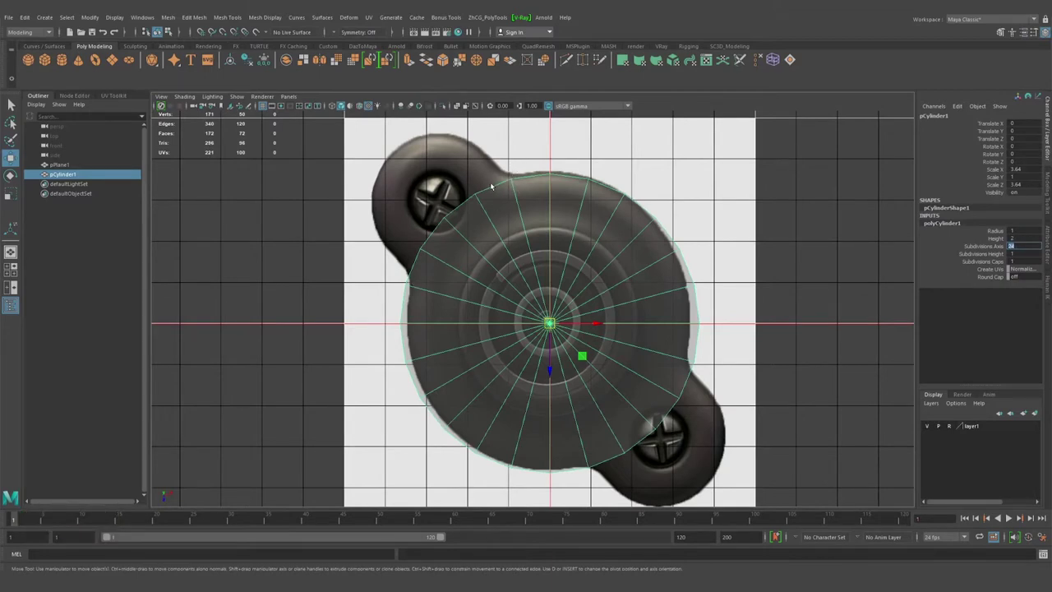
{"action": "middle_click", "coordinate": [477, 242]}
{"action": "key", "text": "alt+q"}
{"action": "right_click", "coordinate": [457, 192]}
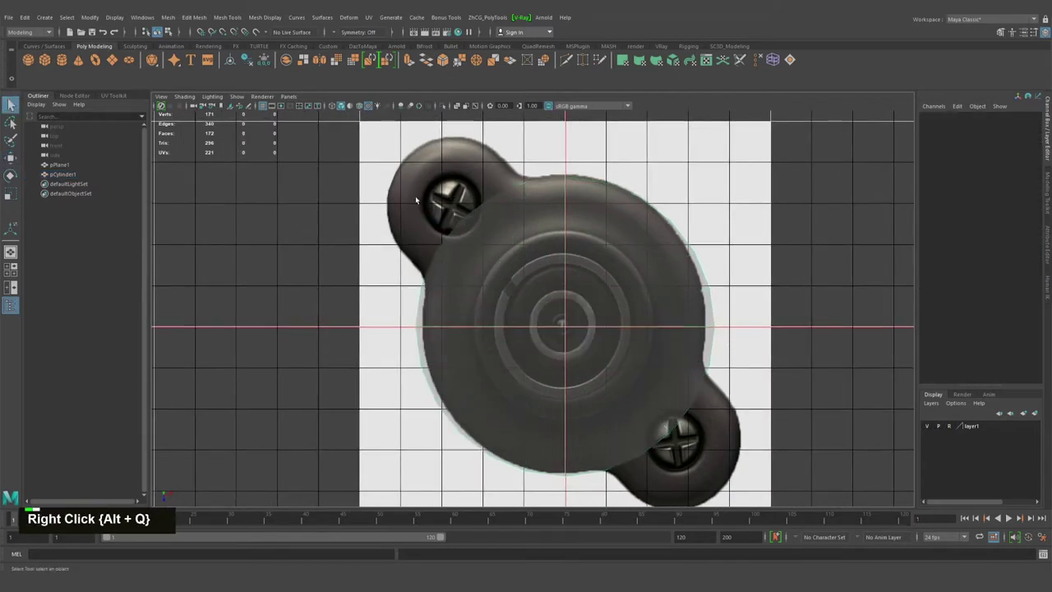
Step: Create a second cylinder and assign it the existing transparent blinn1 material
{"action": "key", "text": "w"}
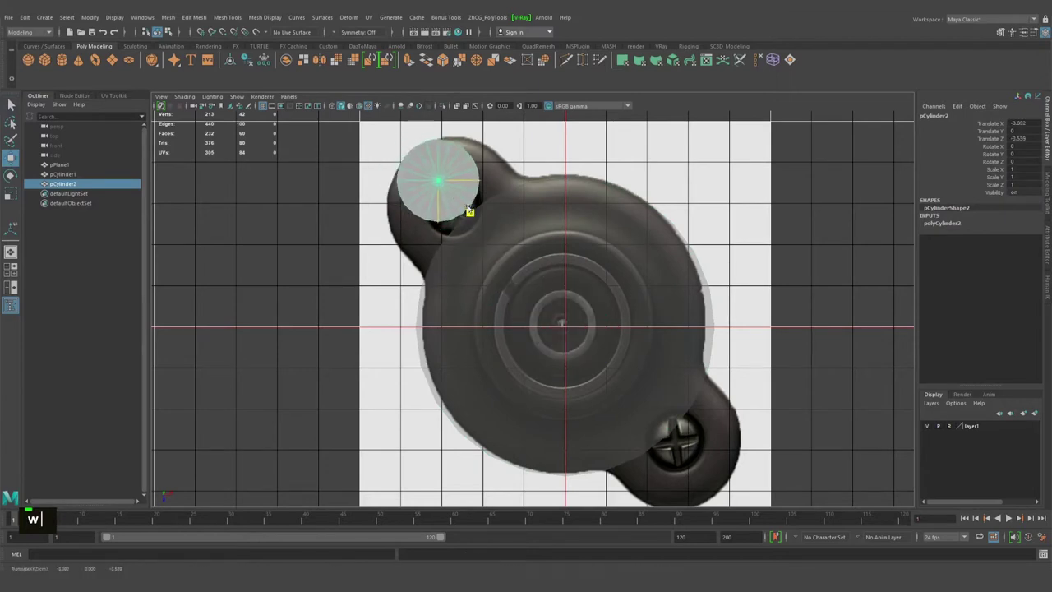
{"action": "right_click", "coordinate": [449, 199]}
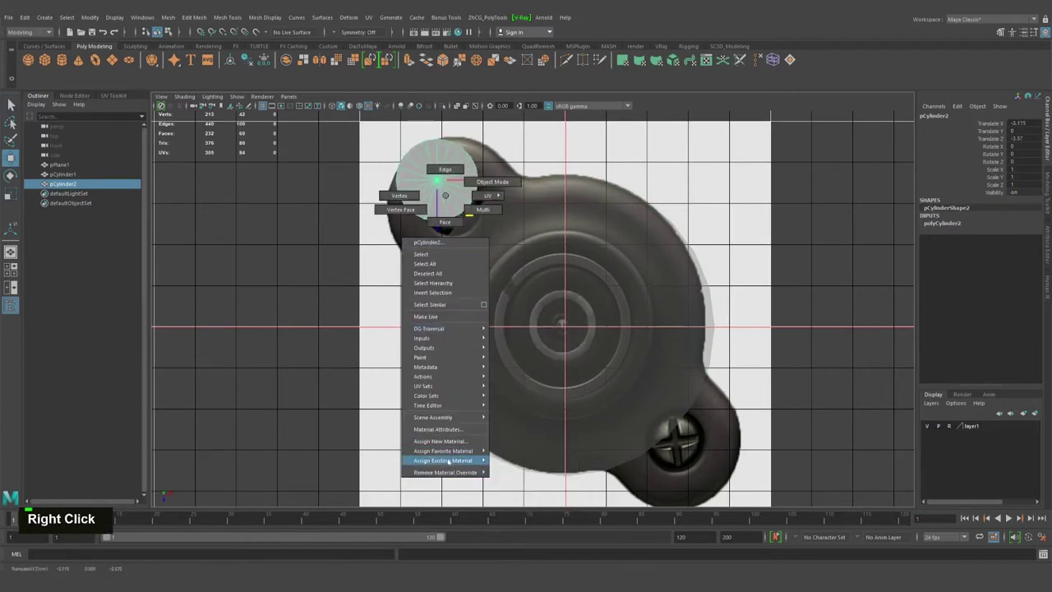
{"action": "right_click", "coordinate": [467, 355]}
{"action": "middle_click", "coordinate": [484, 284]}
Step: Move and scale the second cylinder over the upper-left screw lobe
{"action": "key", "text": "r"}
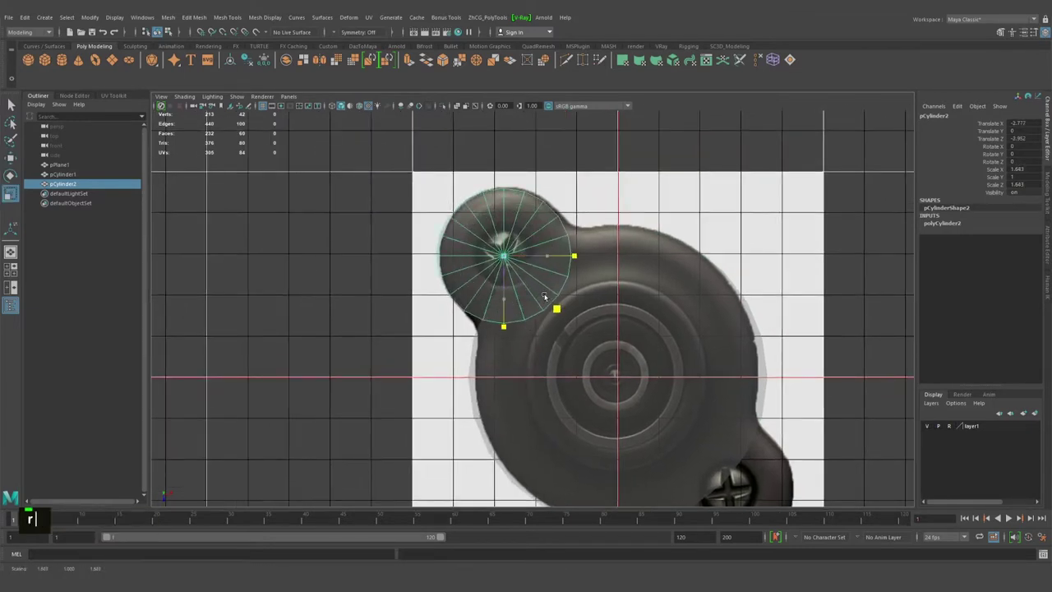
{"action": "type", "text": "rw"}
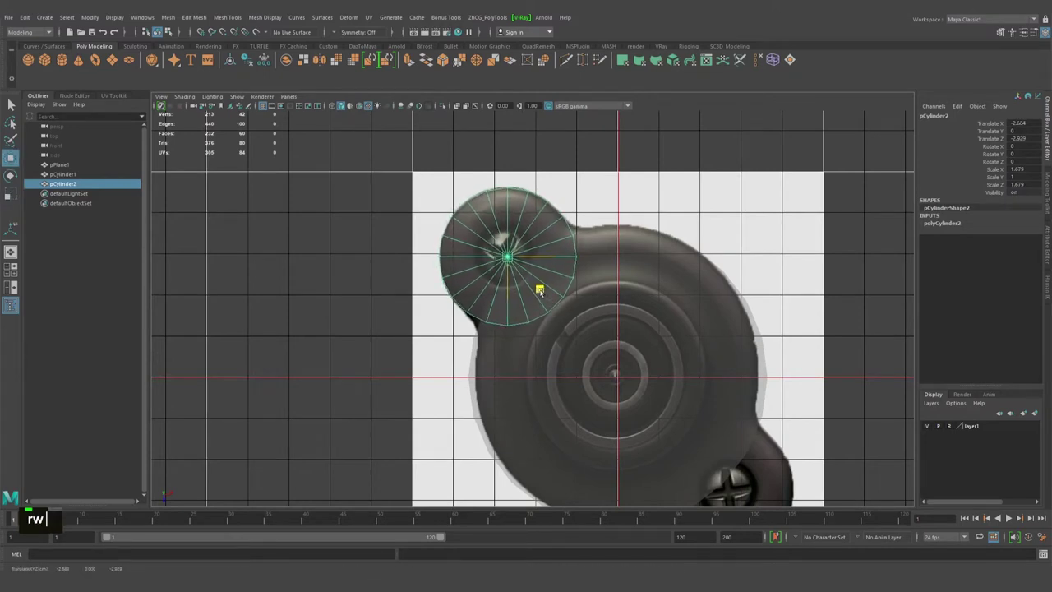
{"action": "right_click", "coordinate": [384, 263]}
{"action": "middle_click", "coordinate": [562, 314]}
{"action": "right_click", "coordinate": [590, 328]}
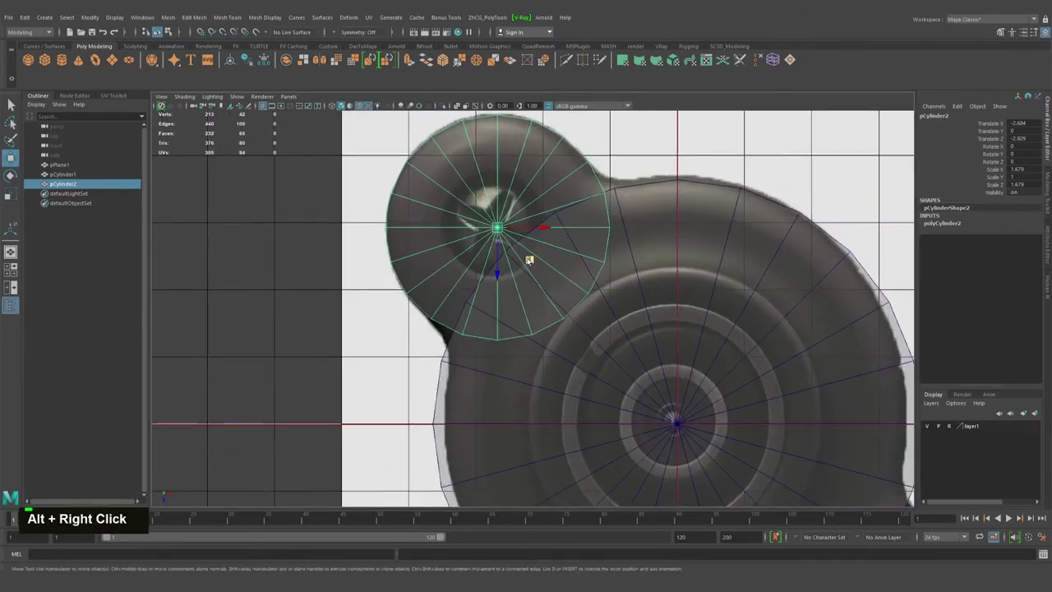
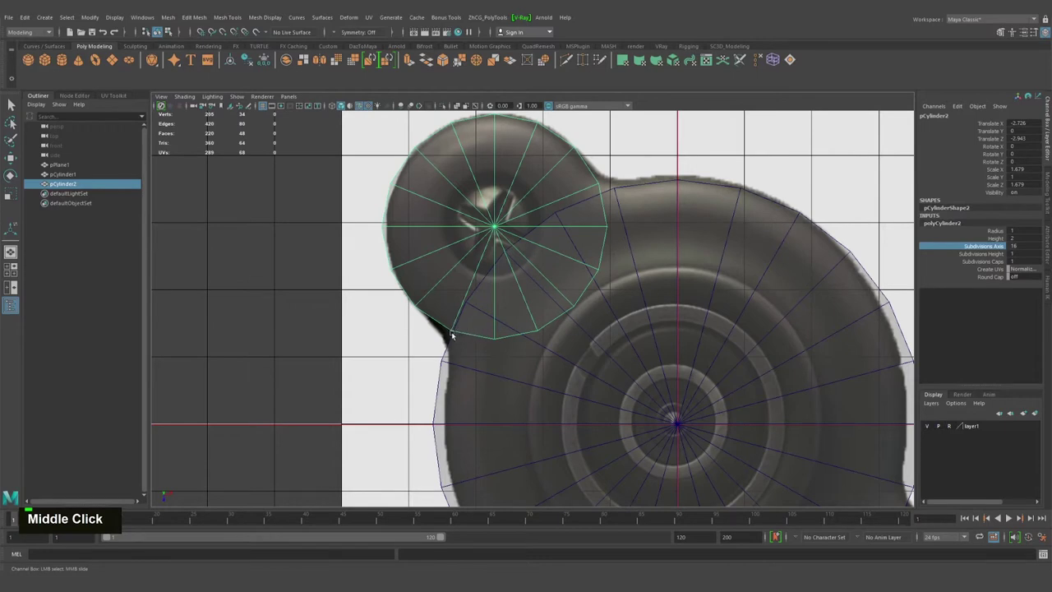
Step: Check smooth preview, then slide the lobe cylinder's Subdivisions Axis down to 14
{"action": "type", "text": "3"}
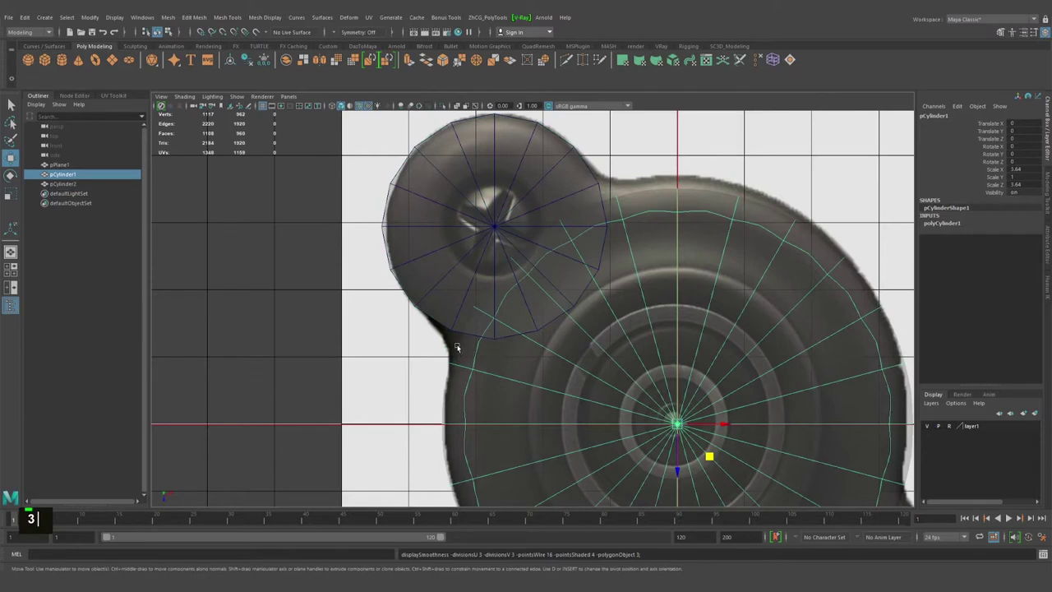
{"action": "type", "text": "1"}
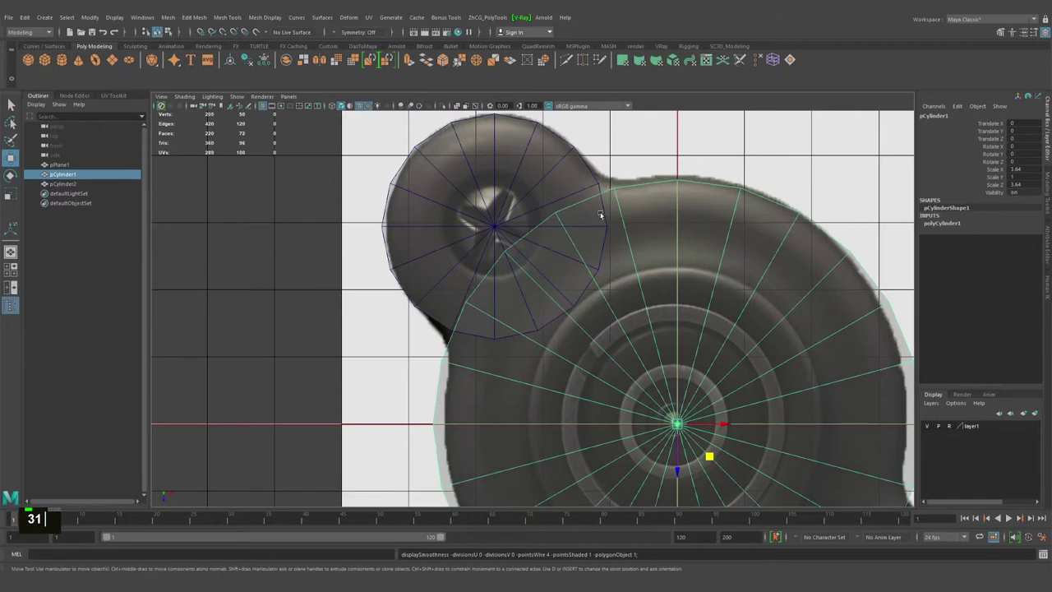
{"action": "type", "text": "31"}
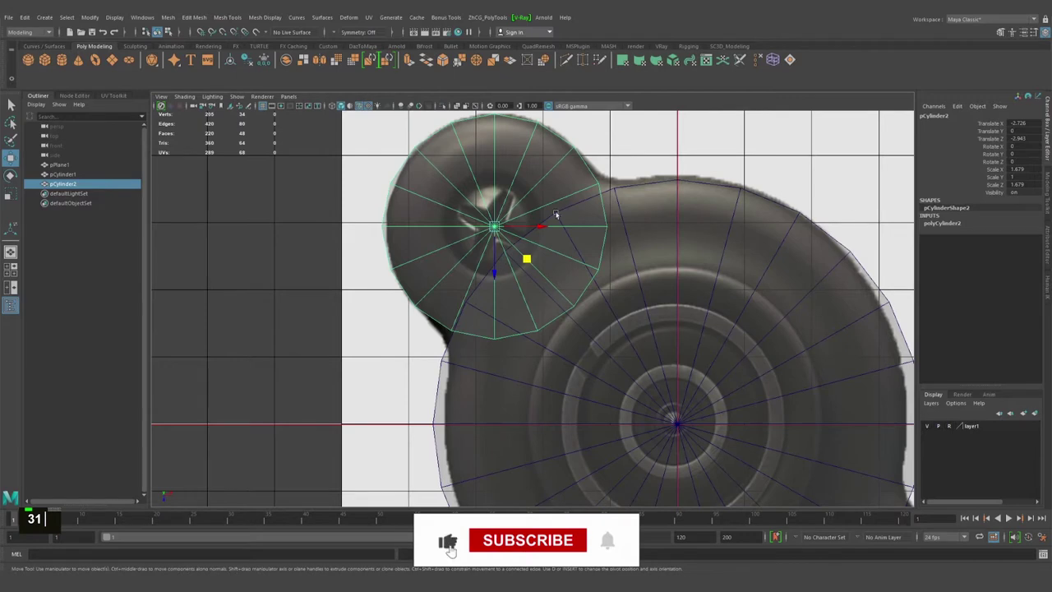
{"action": "double_click", "coordinate": [943, 223]}
{"action": "middle_click", "coordinate": [914, 283]}
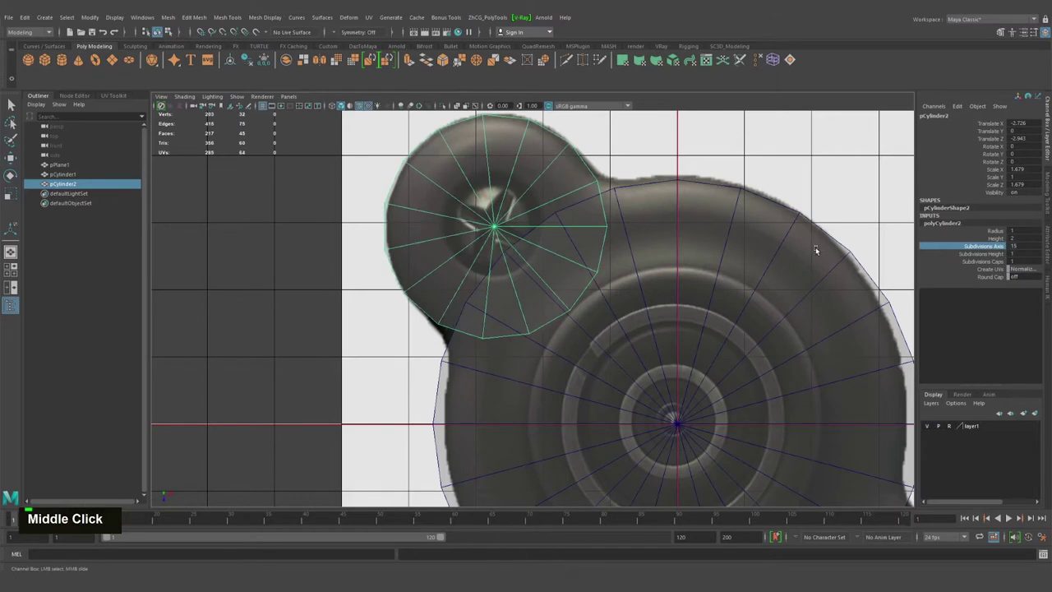
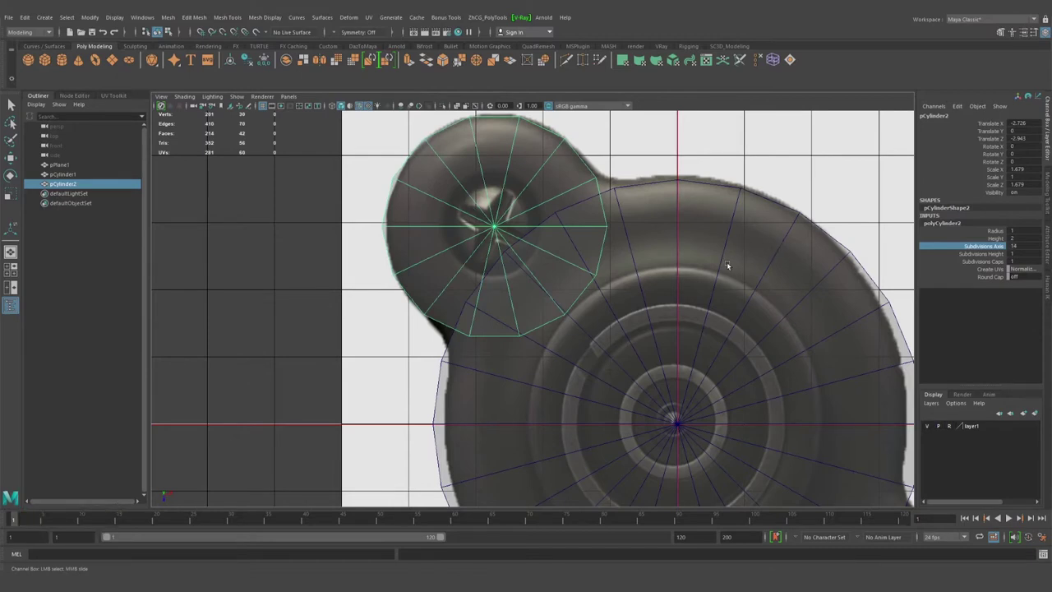
{"action": "type", "text": "e"}
{"action": "type", "text": "w"}
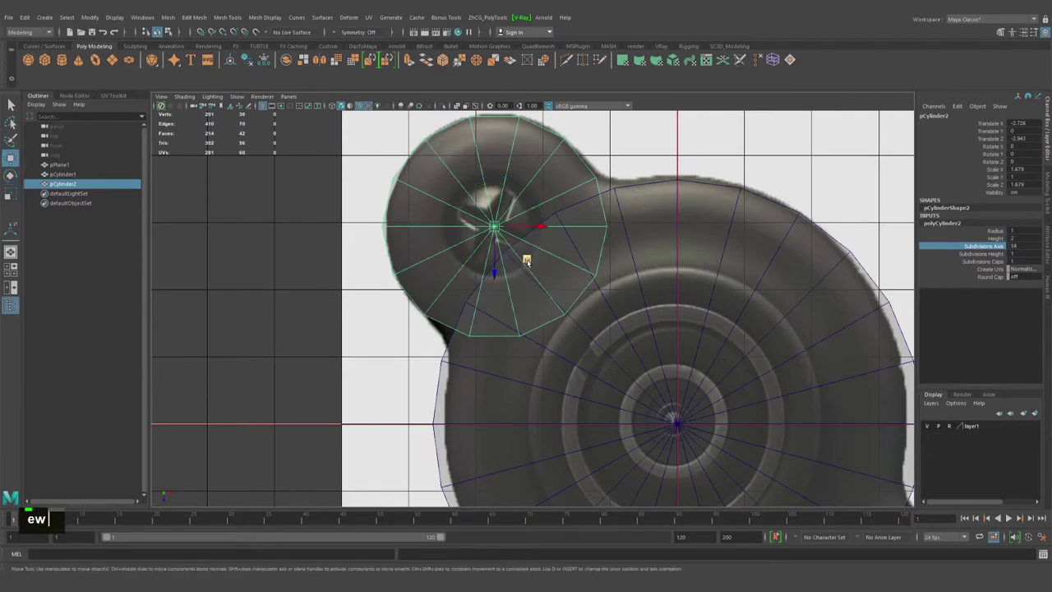
Step: Combine the 14-sided lobe cylinder with the base cylinder into one mesh
{"action": "type", "text": "e"}
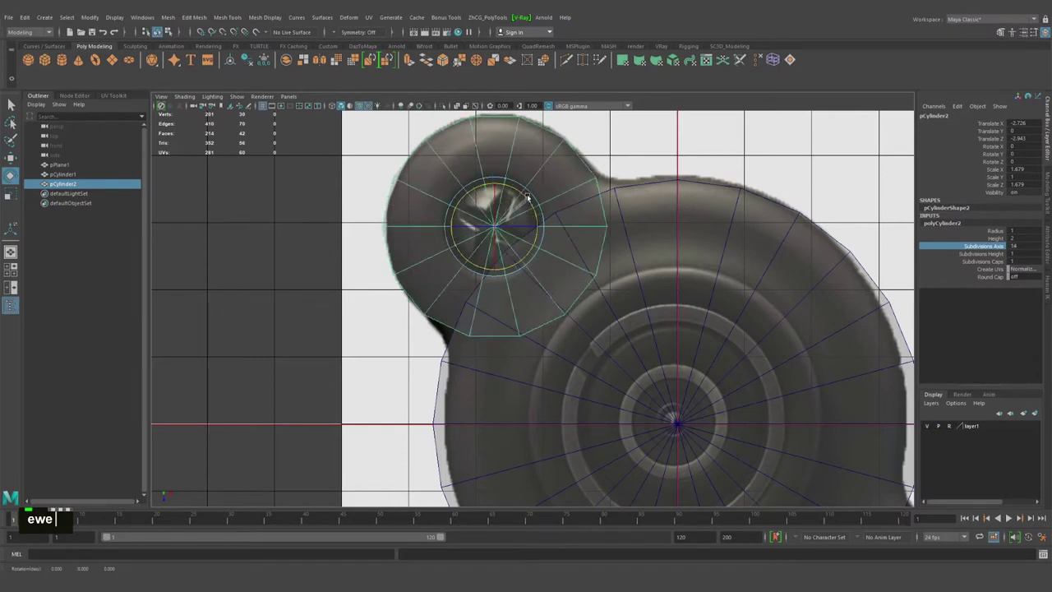
{"action": "double_click", "coordinate": [15, 175]}
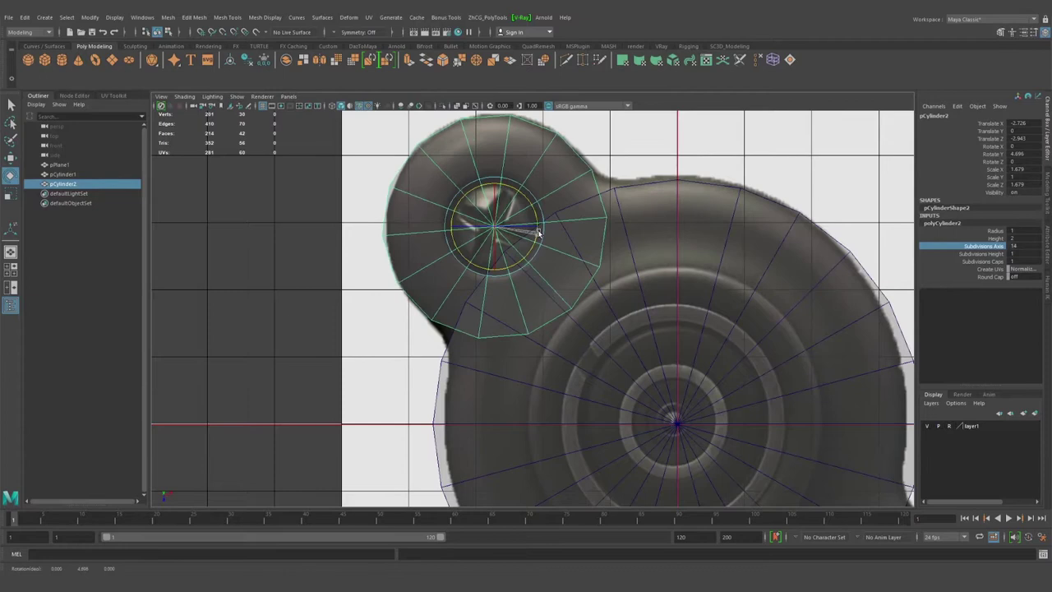
{"action": "type", "text": "w"}
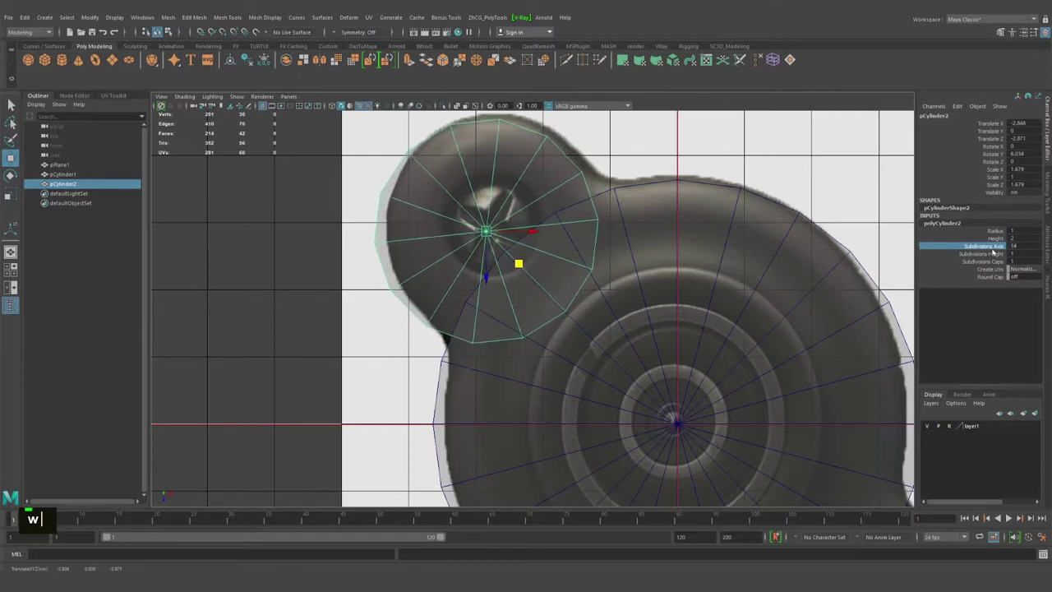
{"action": "middle_click", "coordinate": [490, 230]}
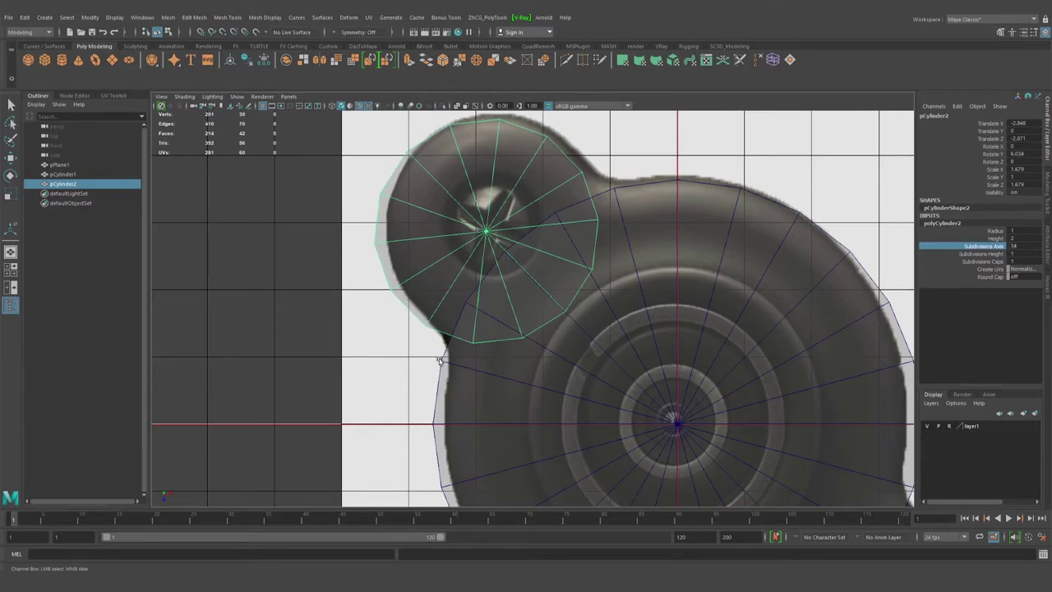
{"action": "middle_click", "coordinate": [488, 228]}
Step: Switch the combined mesh to vertex mode to trace the lobe outline
{"action": "key", "text": "q"}
{"action": "right_click", "coordinate": [556, 230]}
{"action": "scroll", "scroll_direction": "down", "scroll_amount": 3}
{"action": "right_click", "coordinate": [524, 269]}
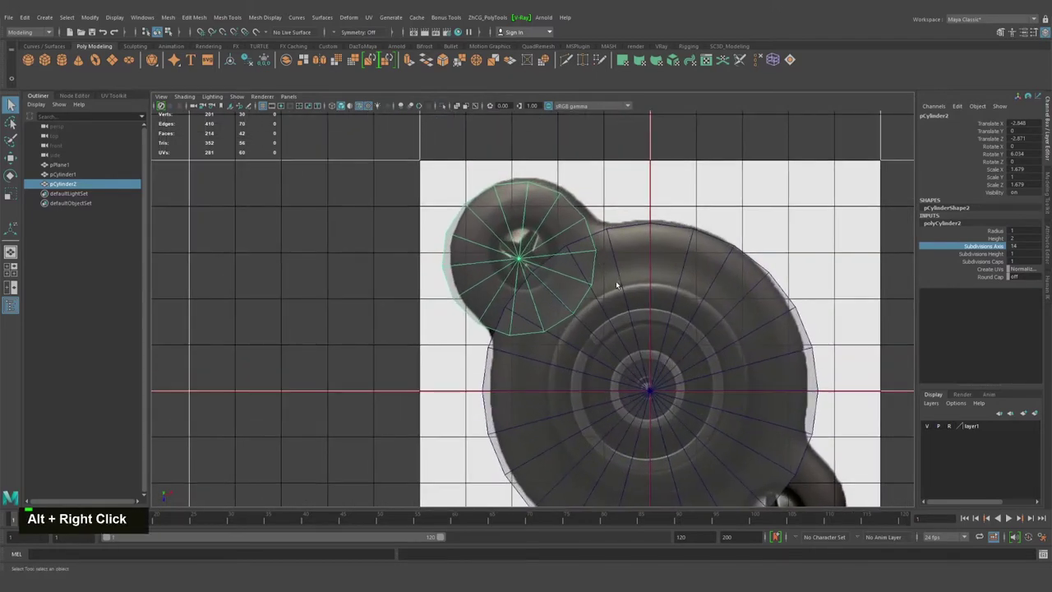
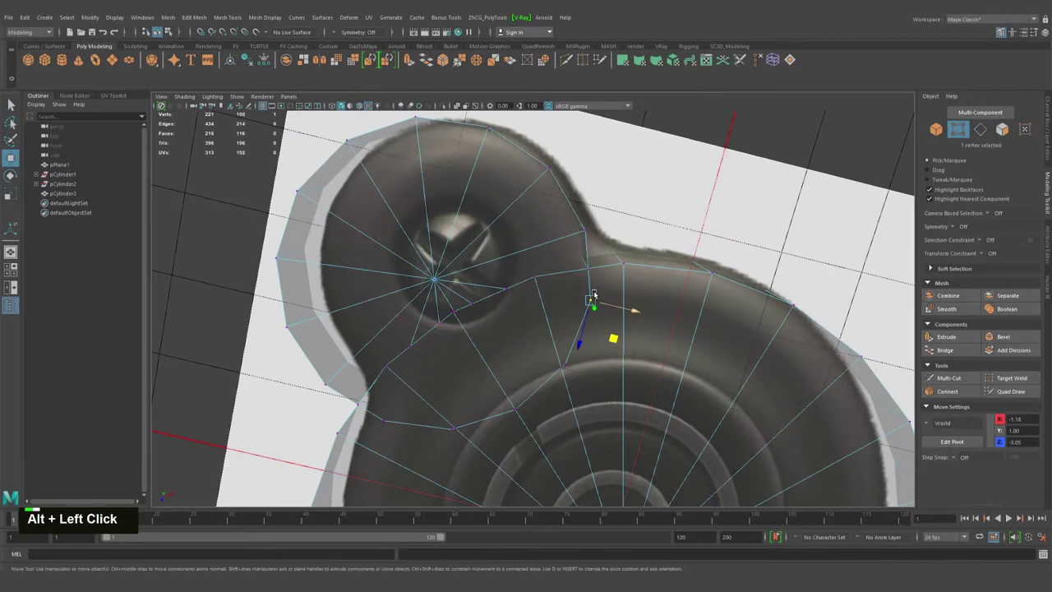
Step: Nudge the junction vertices onto the reference edge and activate Quad Draw
{"action": "middle_click", "coordinate": [596, 274]}
{"action": "left_click", "coordinate": [602, 274]}
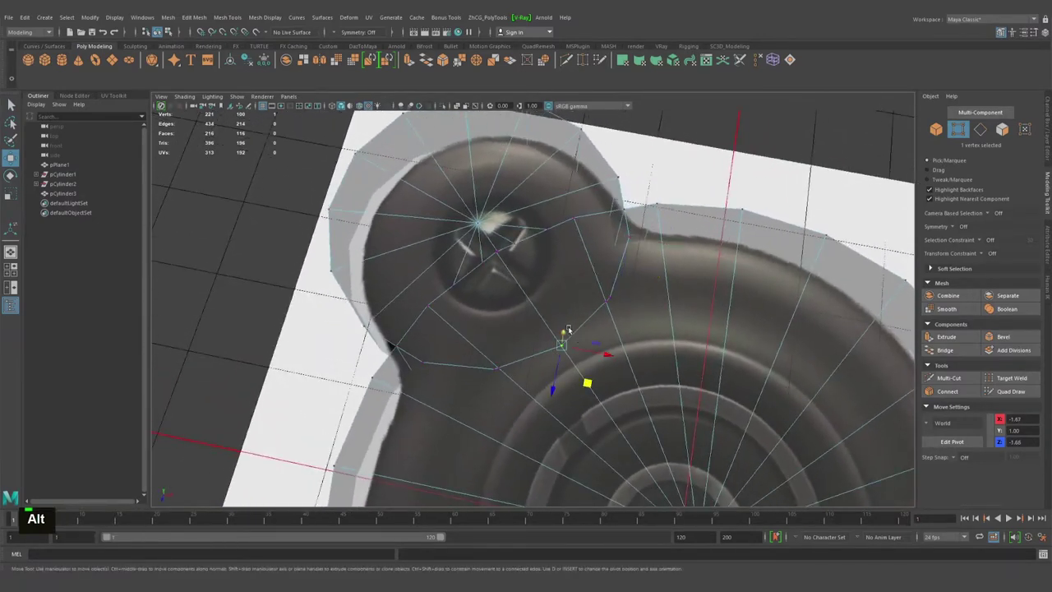
{"action": "key", "text": "ctrl+shift+q"}
{"action": "key", "text": "ctrl+z"}
{"action": "key", "text": "ctrl+z"}
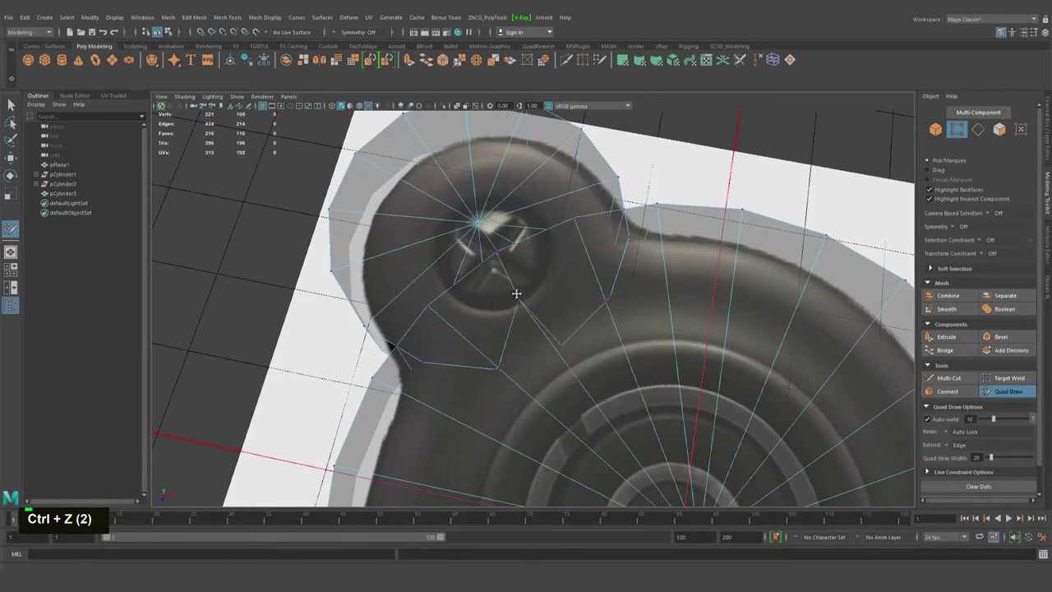
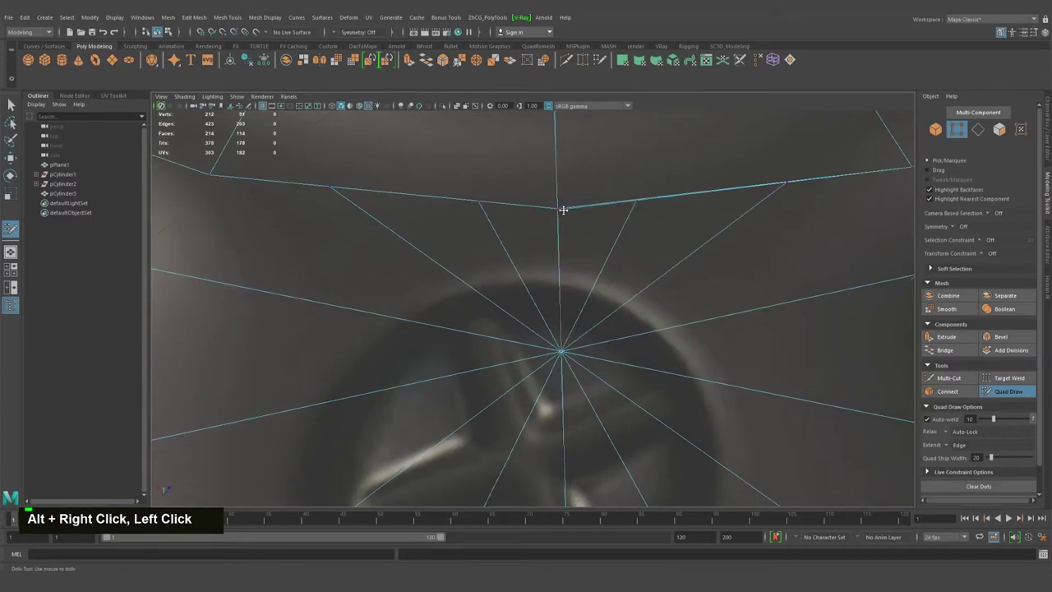
Step: Undo the last vertex tweak while welding the lobe seam
{"action": "key", "text": "ctrl+z"}
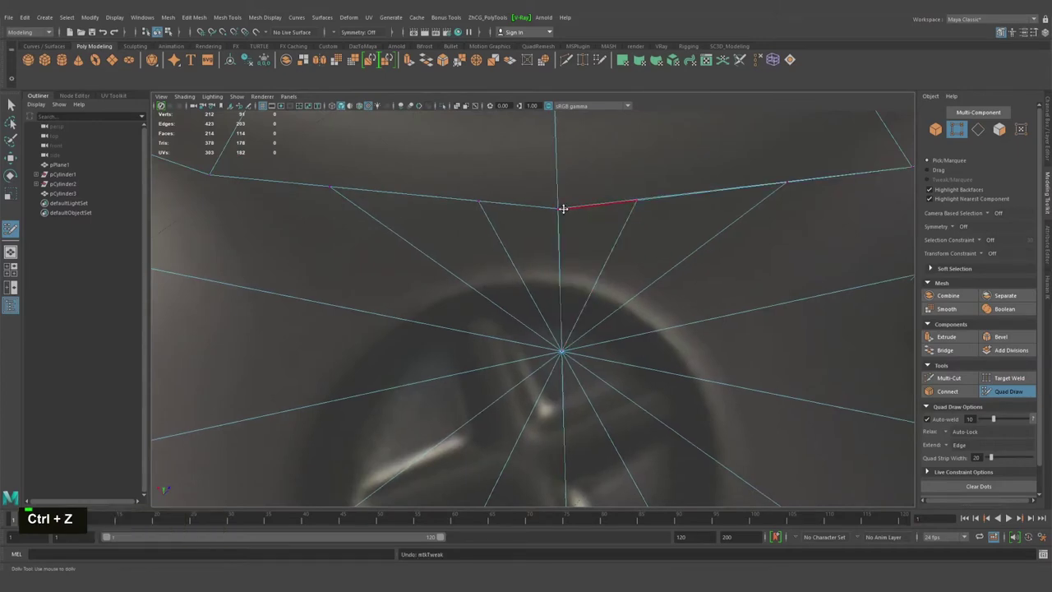
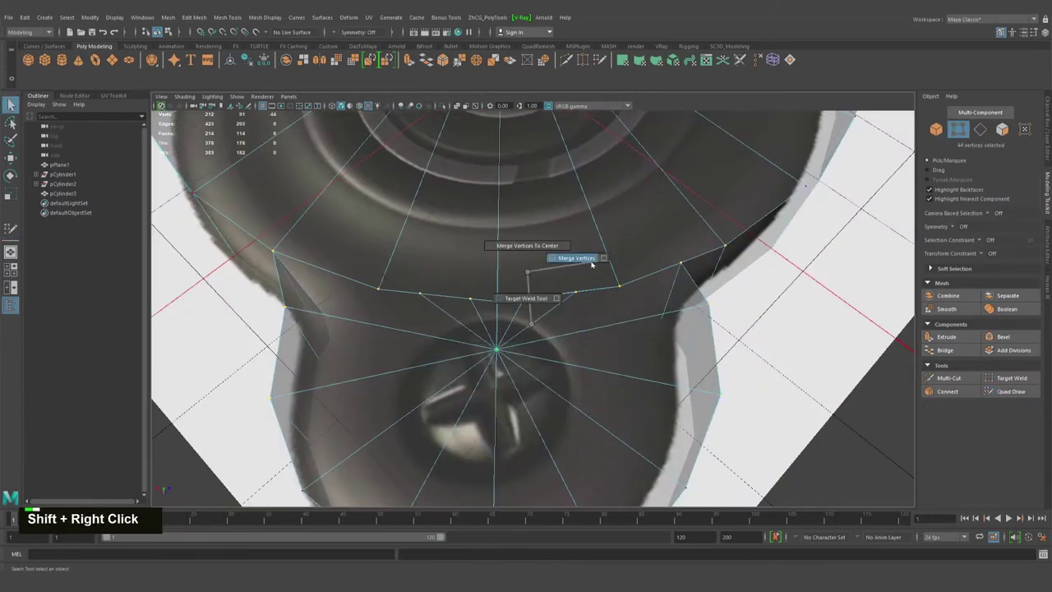
Step: Merge the selected seam vertices where the lobe meets the body
{"action": "middle_click", "coordinate": [506, 345]}
{"action": "right_click", "coordinate": [546, 337]}
{"action": "left_click", "coordinate": [561, 353]}
{"action": "middle_click", "coordinate": [651, 331]}
{"action": "type", "text": "qw"}
{"action": "key", "text": "ctrl+shift+q"}
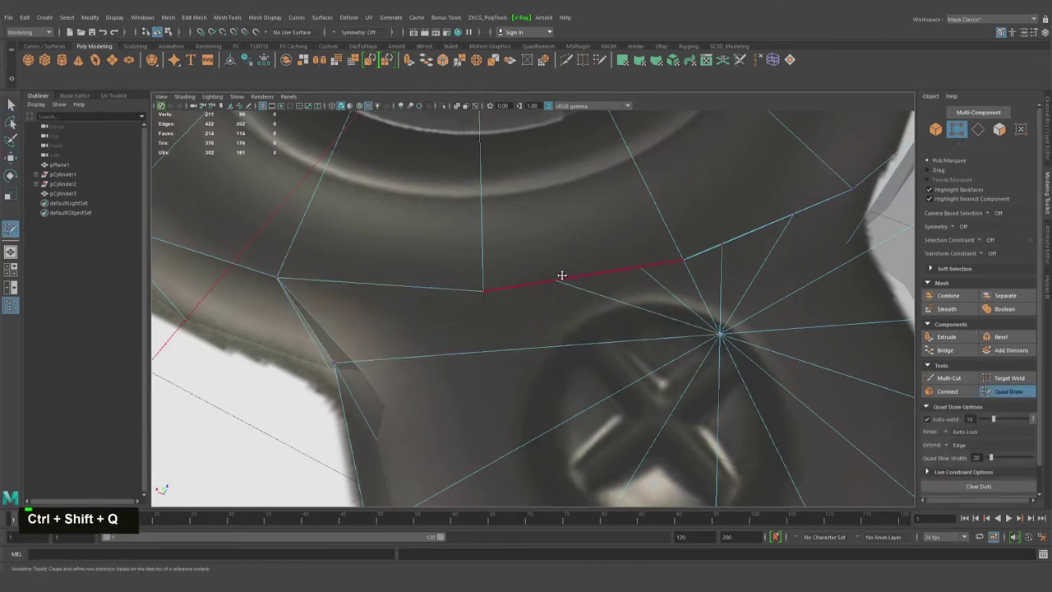
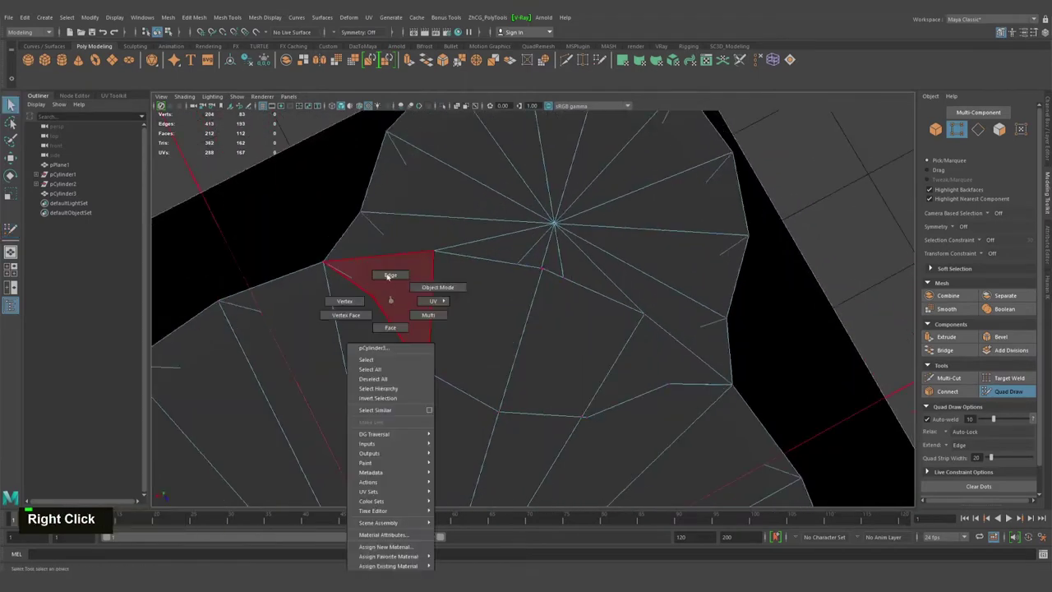
Step: Delete stray edges and leftover faces in the lobe-base overlap
{"action": "double_click", "coordinate": [385, 310]}
{"action": "left_click", "coordinate": [458, 383]}
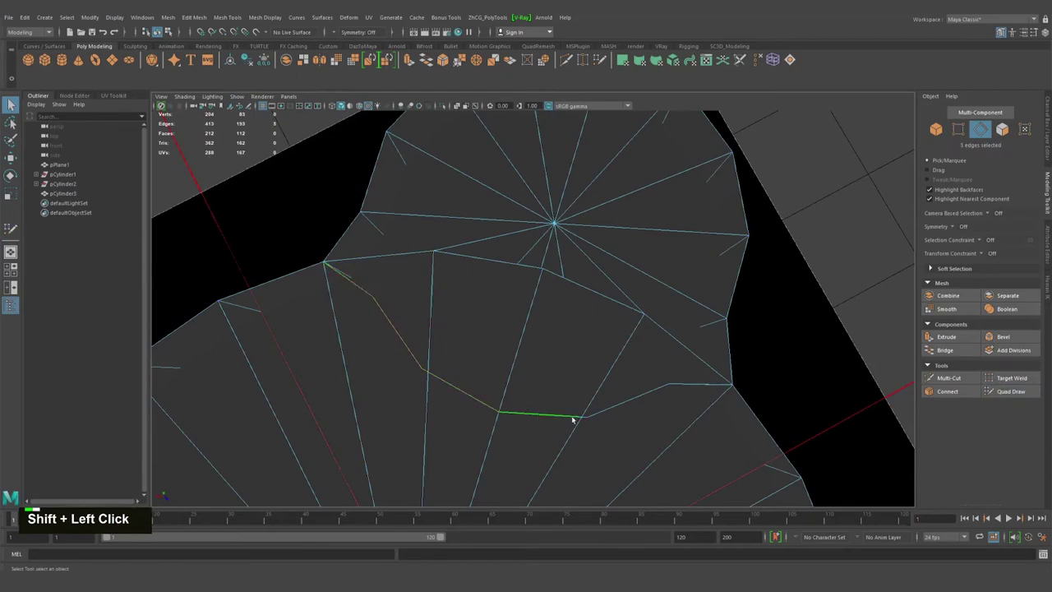
{"action": "left_click", "coordinate": [590, 417]}
{"action": "key", "text": "ctrl+Delete"}
{"action": "left_click", "coordinate": [655, 352]}
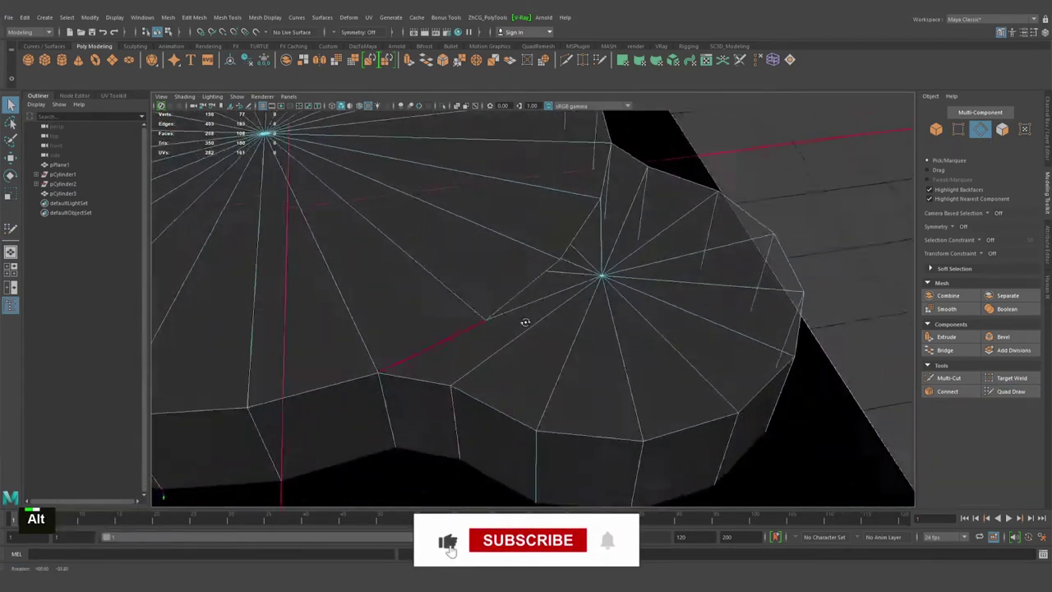
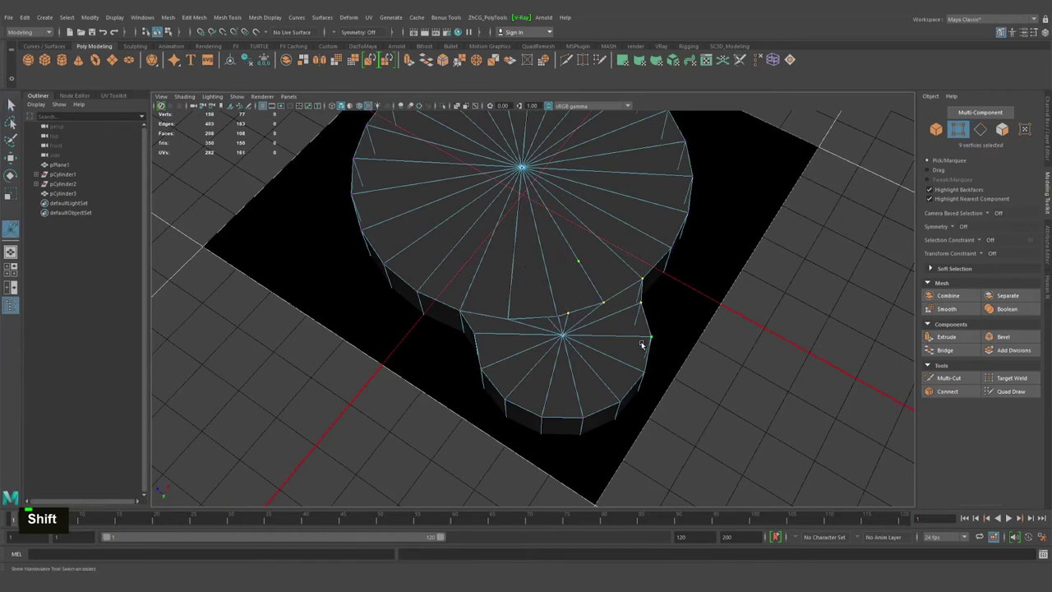
{"action": "key", "text": "Delete"}
Step: Cycle component modes via the marking menu to pick the remaining seam face
{"action": "right_click", "coordinate": [595, 365]}
{"action": "left_click", "coordinate": [578, 349]}
{"action": "right_click", "coordinate": [542, 362]}
{"action": "key", "text": "q"}
{"action": "right_click", "coordinate": [539, 356]}
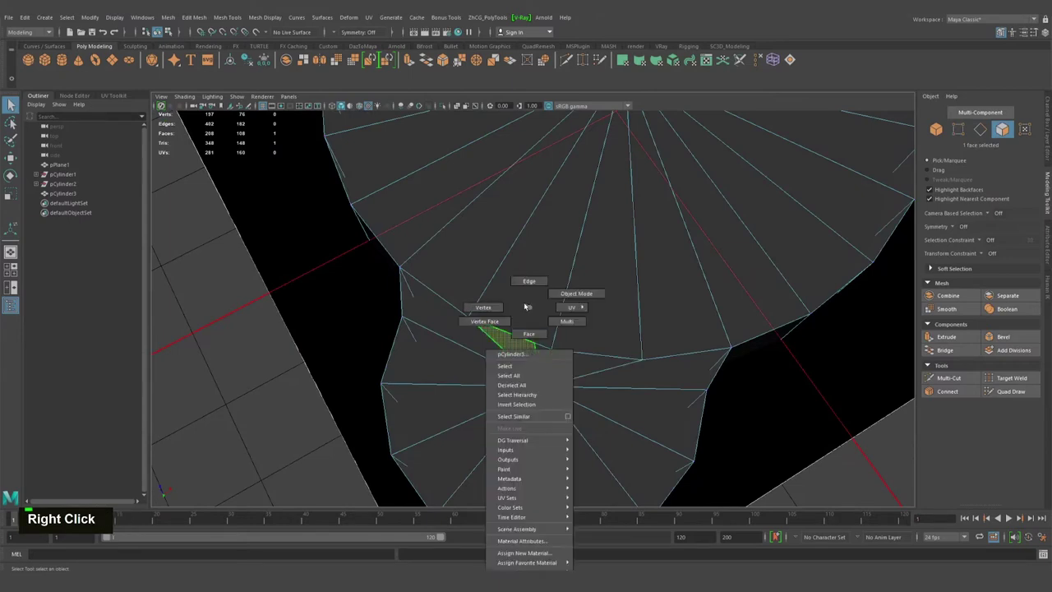
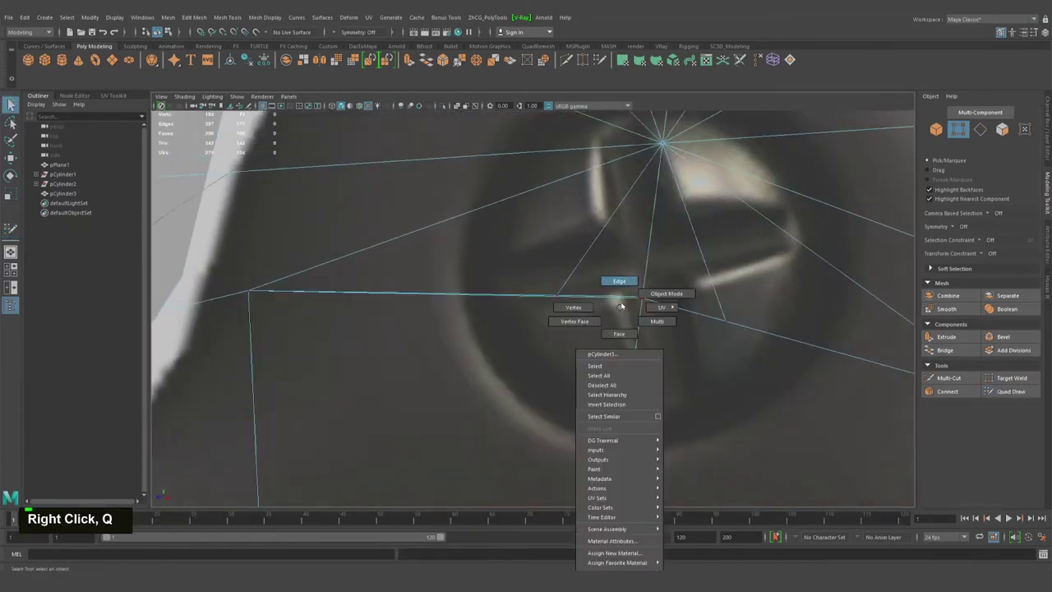
Step: Reactivate Quad Draw to weld the remaining redundant lobe vertices
{"action": "key", "text": "w"}
{"action": "key", "text": "ctrl+shift+q"}
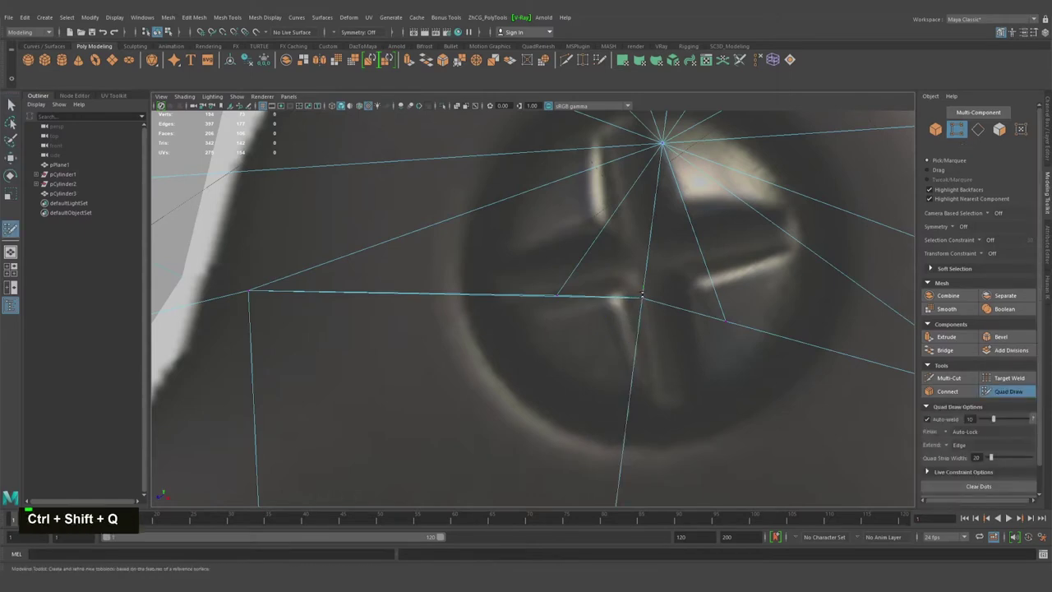
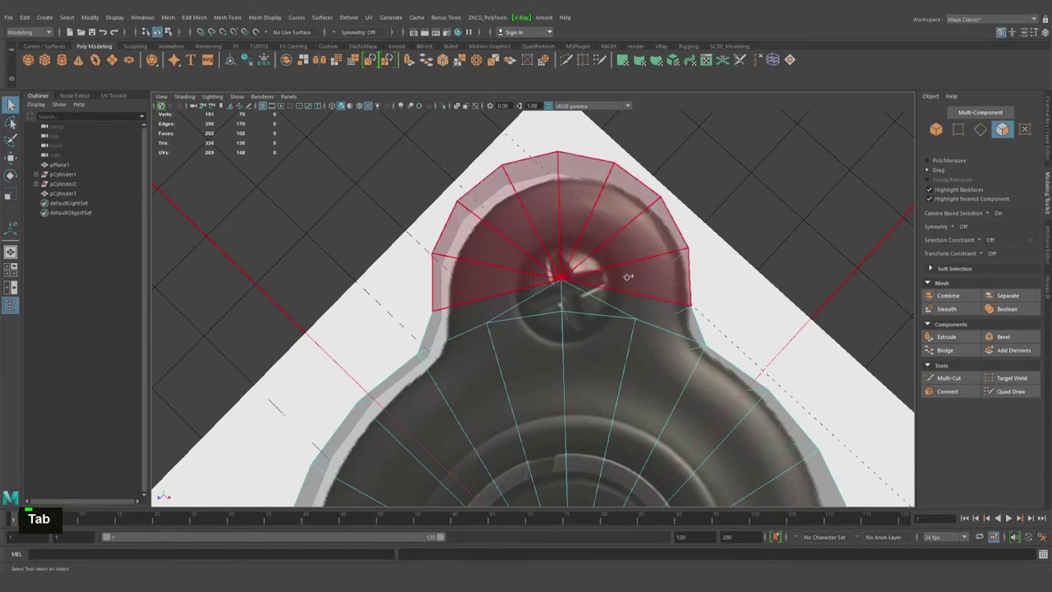
Step: Select the triangular face inside the screw-hole lobe to start cutting its inner edge ring
{"action": "left_click", "coordinate": [504, 306]}
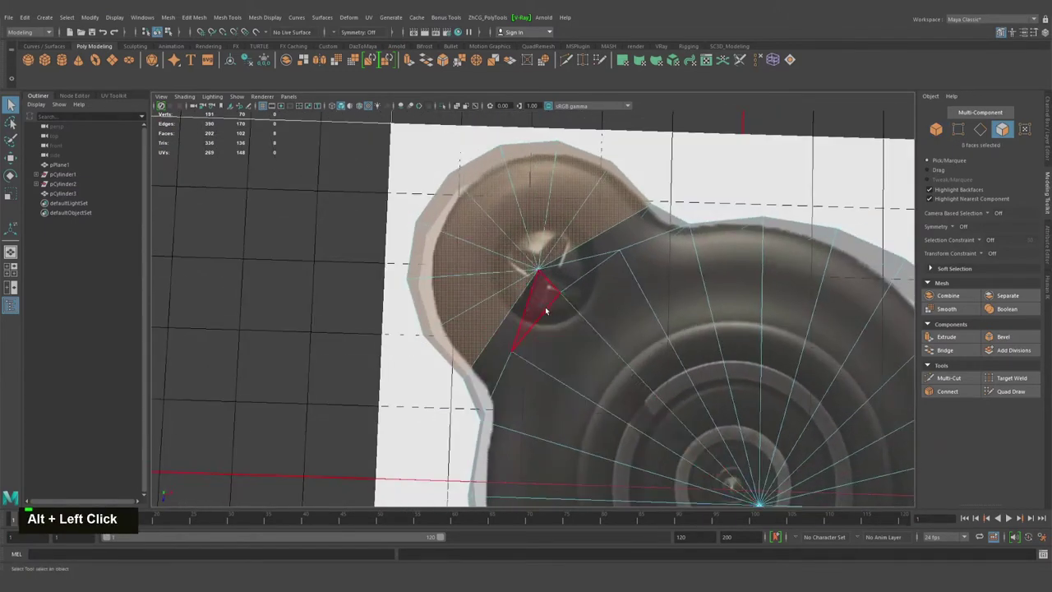
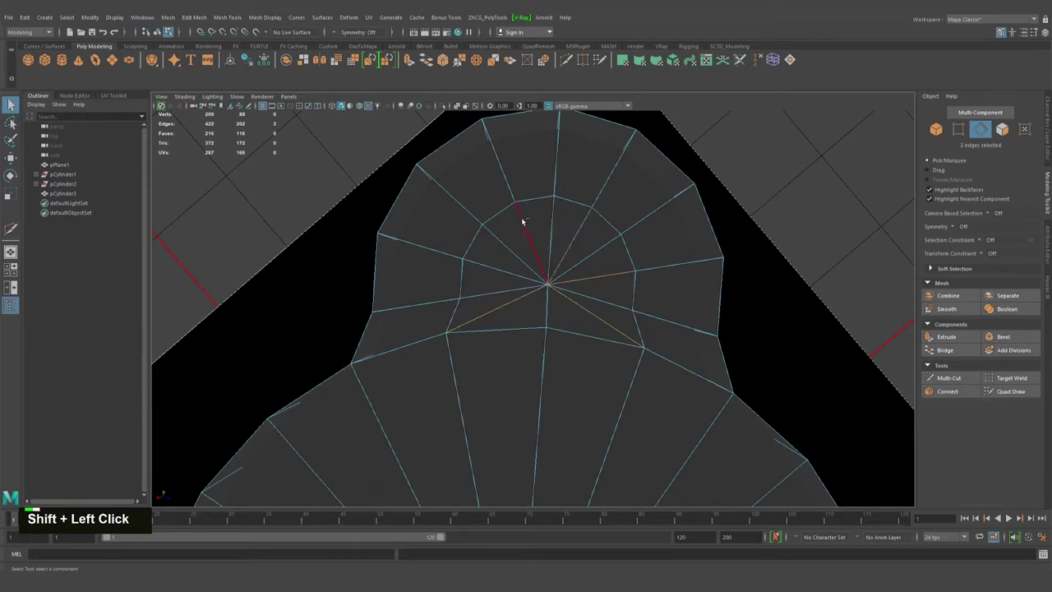
Step: Delete the selected spoke edges at the lobe centre and check the result in the unsmoothed view
{"action": "left_click", "coordinate": [583, 228]}
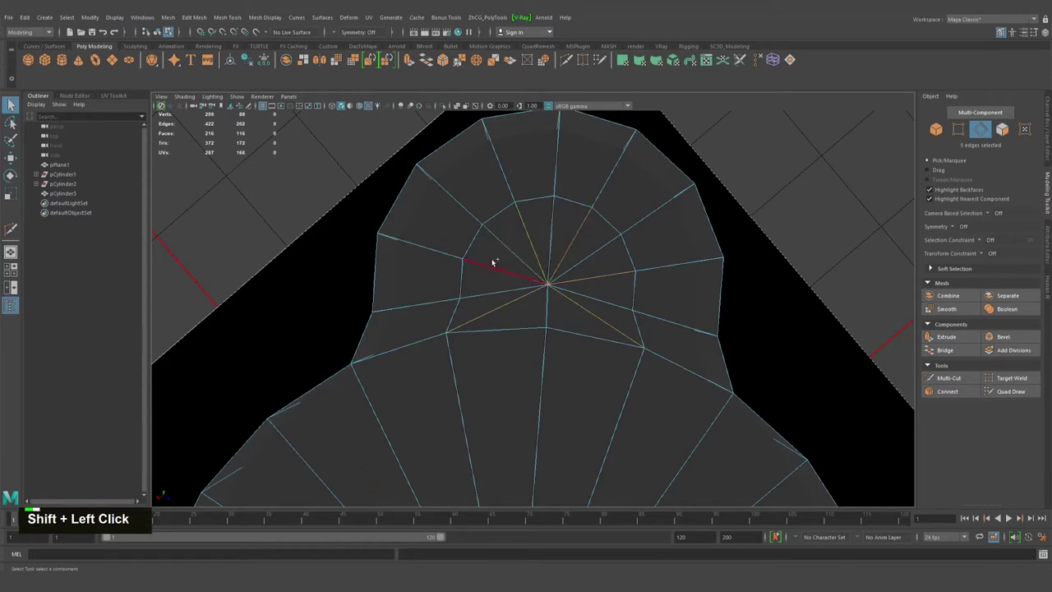
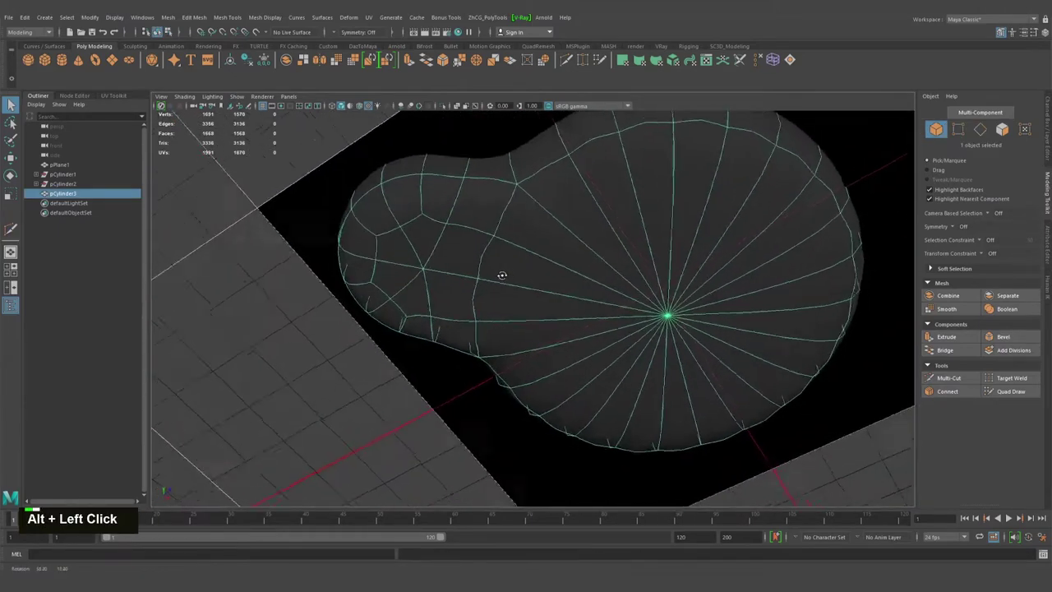
{"action": "key", "text": "1"}
{"action": "left_click", "coordinate": [570, 246]}
{"action": "middle_click", "coordinate": [578, 253]}
{"action": "key", "text": "q"}
{"action": "left_click", "coordinate": [543, 253]}
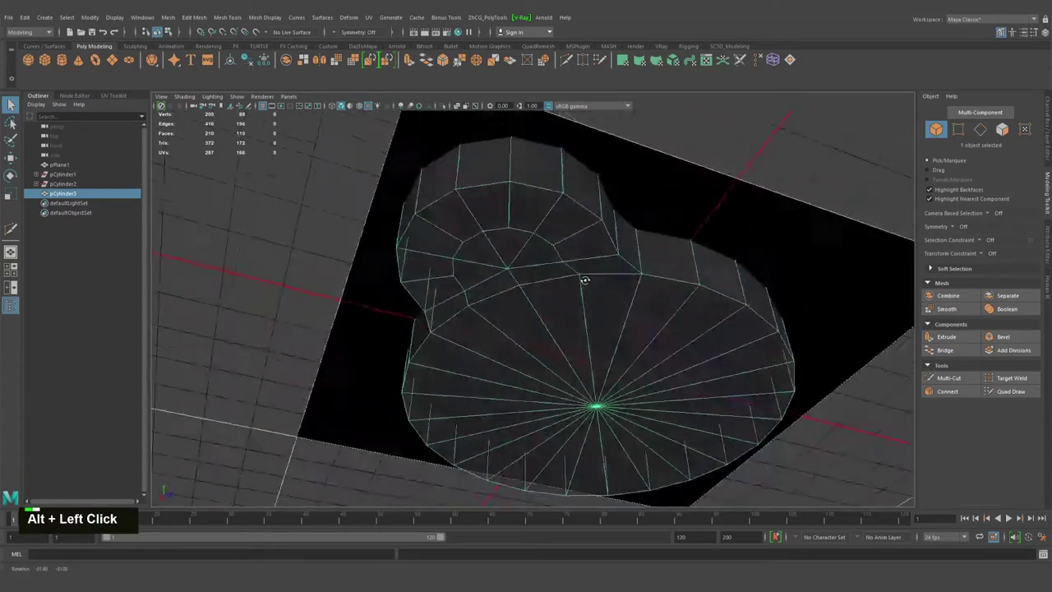
{"action": "right_click", "coordinate": [543, 313]}
{"action": "scroll", "scroll_direction": "down", "scroll_amount": 3}
{"action": "middle_click", "coordinate": [559, 317]}
{"action": "right_click", "coordinate": [518, 291]}
{"action": "left_click", "coordinate": [579, 310]}
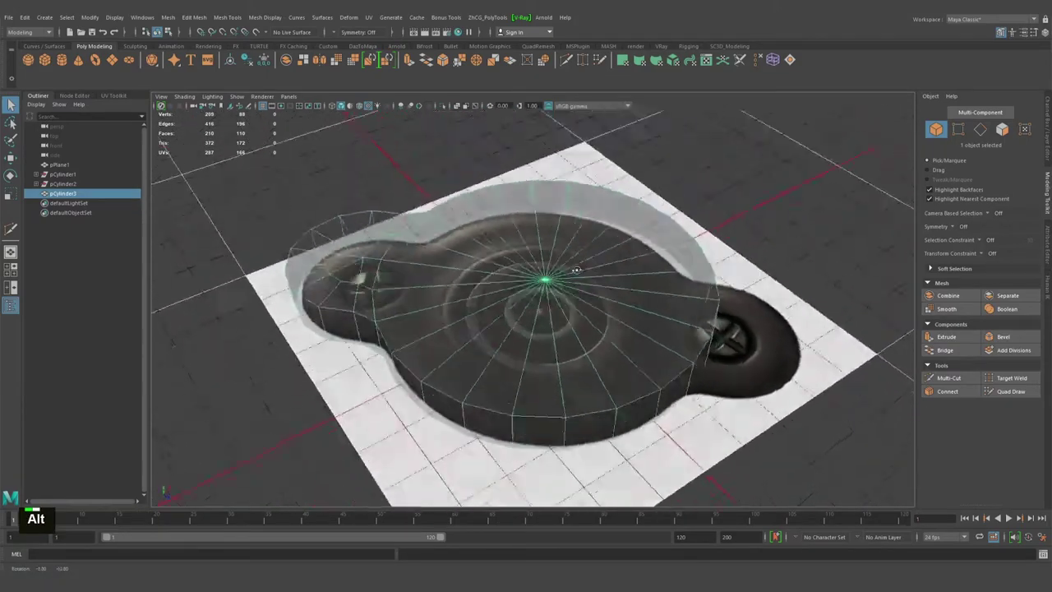
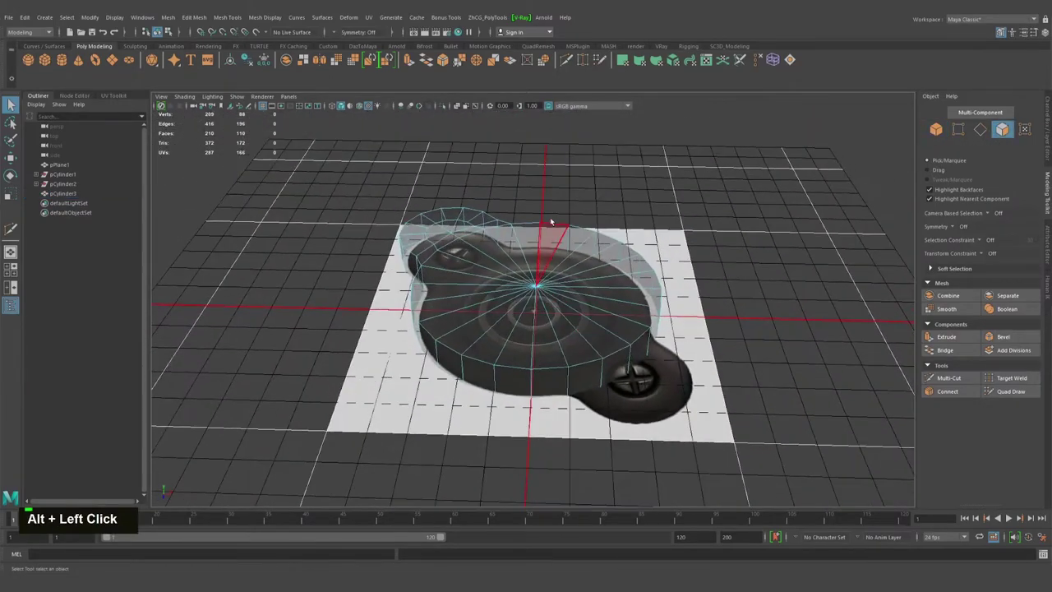
Step: Delete the leftover faces and snap the lobe section's pivot to the base centre
{"action": "key", "text": "Delete"}
{"action": "right_click", "coordinate": [495, 275]}
{"action": "key", "text": "w"}
{"action": "left_click", "coordinate": [561, 282]}
{"action": "left_click", "coordinate": [537, 320]}
{"action": "double_click", "coordinate": [553, 311]}
{"action": "right_click", "coordinate": [475, 354]}
{"action": "type", "text": "wdx"}
{"action": "middle_click", "coordinate": [518, 360]}
{"action": "type", "text": "x"}
{"action": "left_click", "coordinate": [492, 343]}
{"action": "right_click", "coordinate": [527, 343]}
Step: Duplicate the lobe section with Ctrl+D and set the Rotate tool's step snap to 15 degrees
{"action": "key", "text": "ctrl+d"}
{"action": "key", "text": "e"}
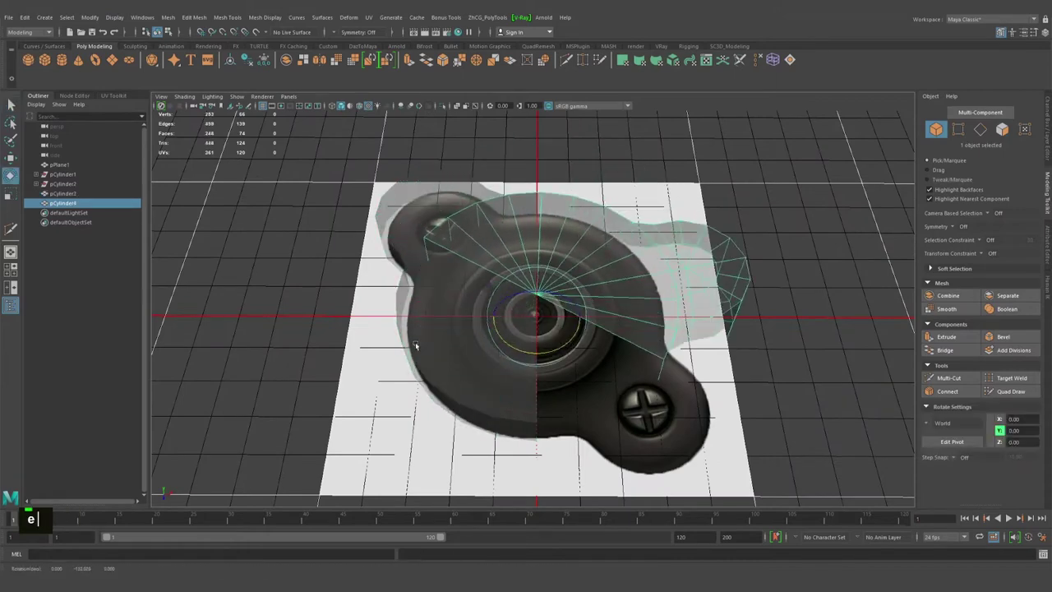
{"action": "double_click", "coordinate": [14, 179]}
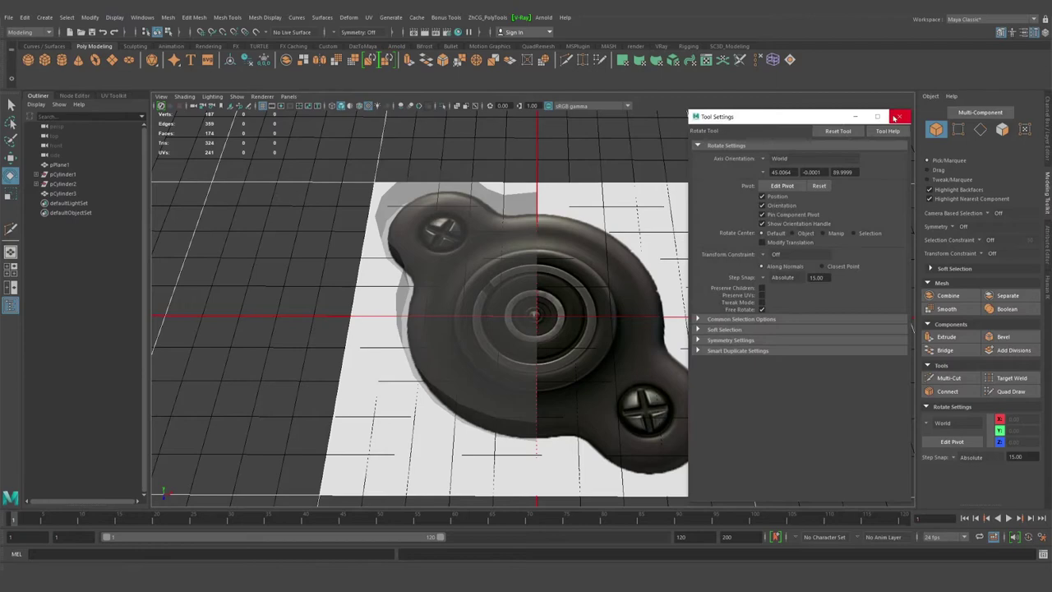
{"action": "left_click", "coordinate": [596, 338]}
Step: Rotate the duplicate 180 degrees about the centre so it covers the opposite screw-hole lobe
{"action": "right_click", "coordinate": [527, 353]}
{"action": "middle_click", "coordinate": [543, 350]}
{"action": "key", "text": "w"}
{"action": "left_click", "coordinate": [540, 332]}
{"action": "type", "text": "de"}
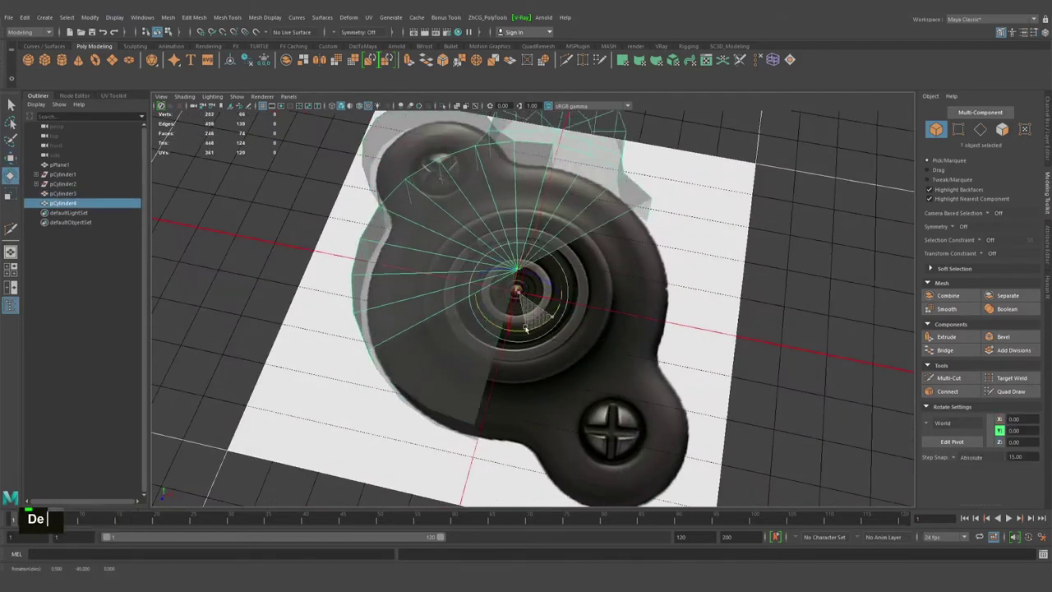
{"action": "left_click", "coordinate": [483, 386]}
{"action": "middle_click", "coordinate": [497, 367]}
{"action": "key", "text": "q"}
{"action": "left_click", "coordinate": [465, 365]}
{"action": "right_click", "coordinate": [506, 381]}
{"action": "left_click", "coordinate": [427, 353]}
{"action": "right_click", "coordinate": [446, 364]}
{"action": "middle_click", "coordinate": [490, 382]}
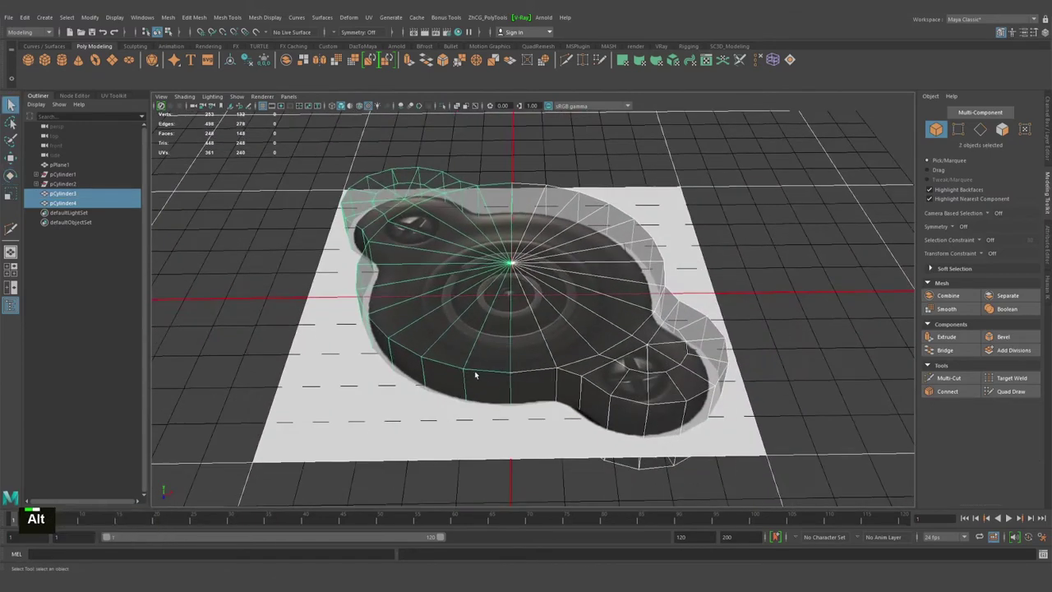
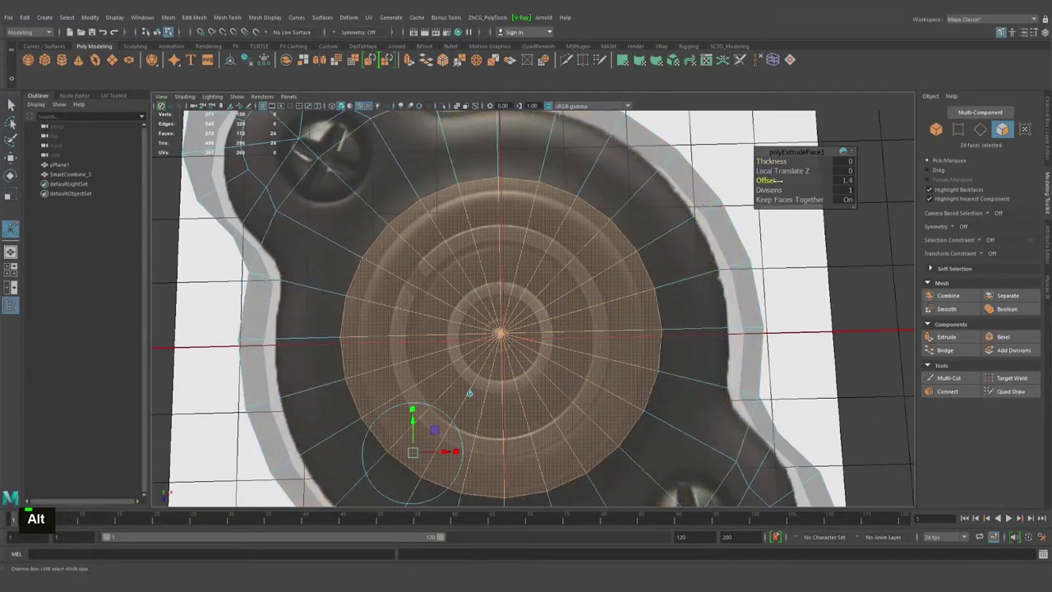
Step: Extrude the 24 centre faces inward with Offset 1.5, undoing an extra extrusion tweak
{"action": "left_click", "coordinate": [819, 140]}
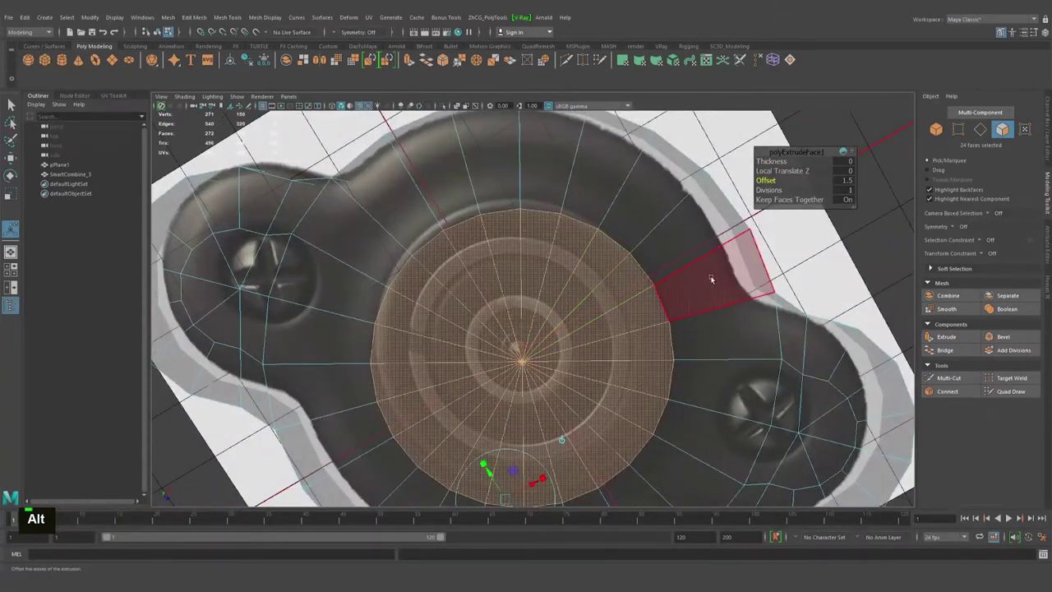
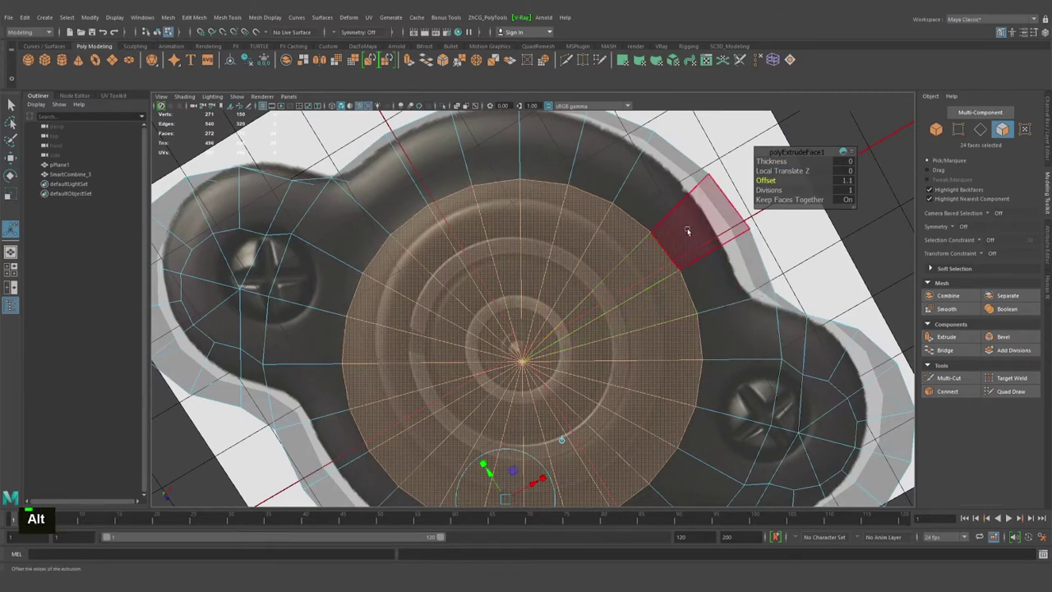
{"action": "key", "text": "g"}
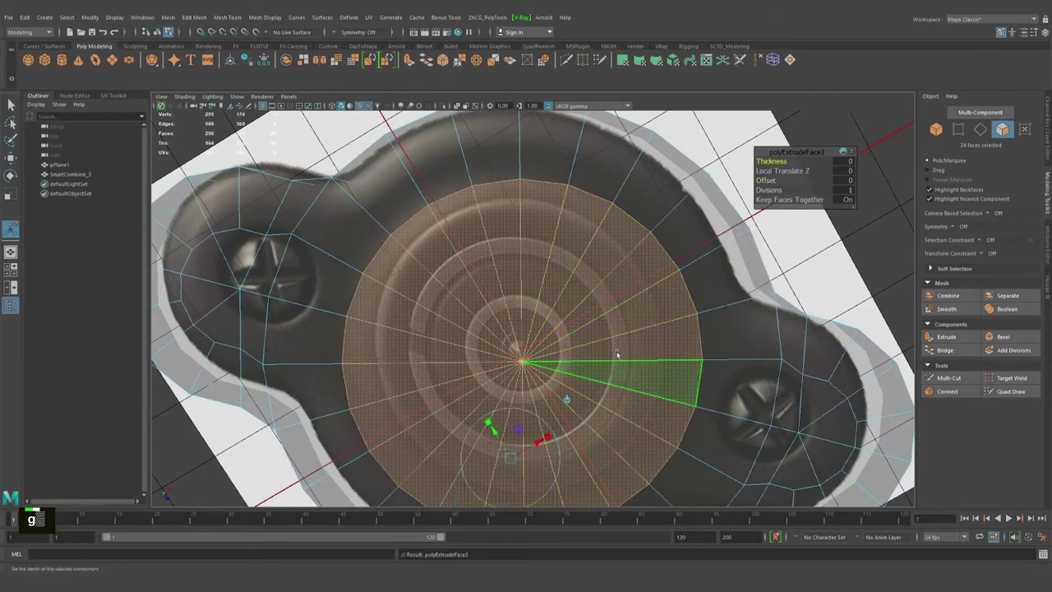
{"action": "middle_click", "coordinate": [559, 293]}
{"action": "key", "text": "ctrl+z"}
{"action": "key", "text": "ctrl+z"}
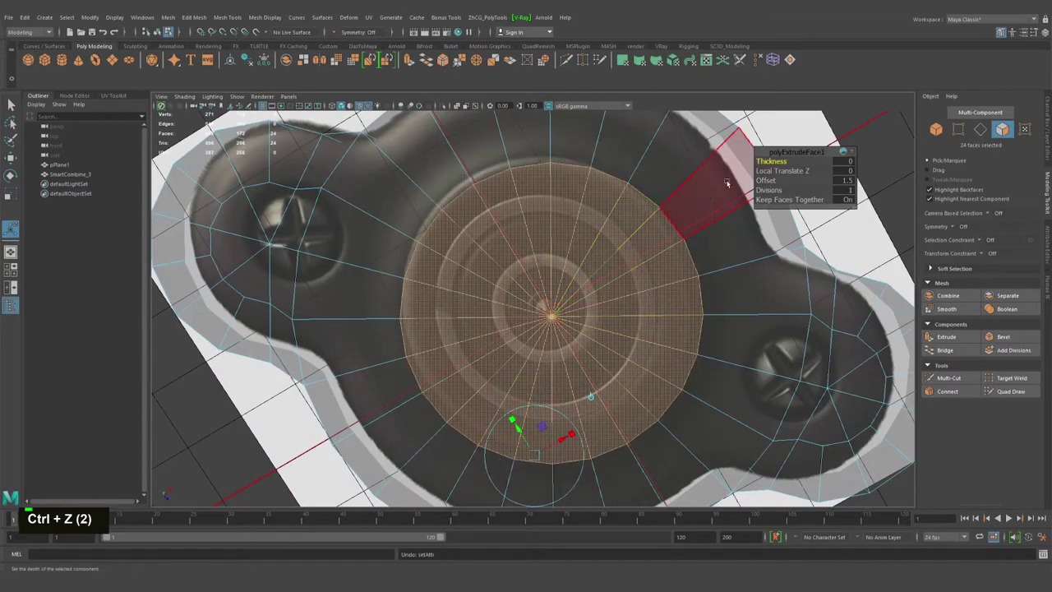
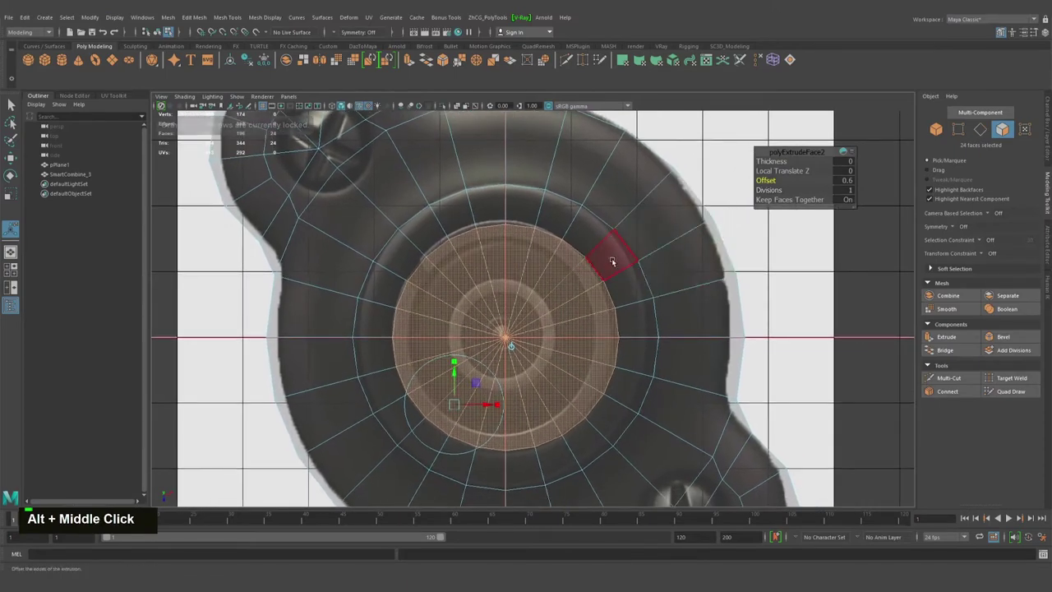
Step: Extrude the centre faces again with Offset 0.6, adding a second concentric ring
{"action": "key", "text": "space"}
{"action": "key", "text": "space"}
{"action": "left_click", "coordinate": [638, 265]}
{"action": "left_click", "coordinate": [447, 254]}
{"action": "key", "text": "alt+q"}
{"action": "left_click", "coordinate": [422, 263]}
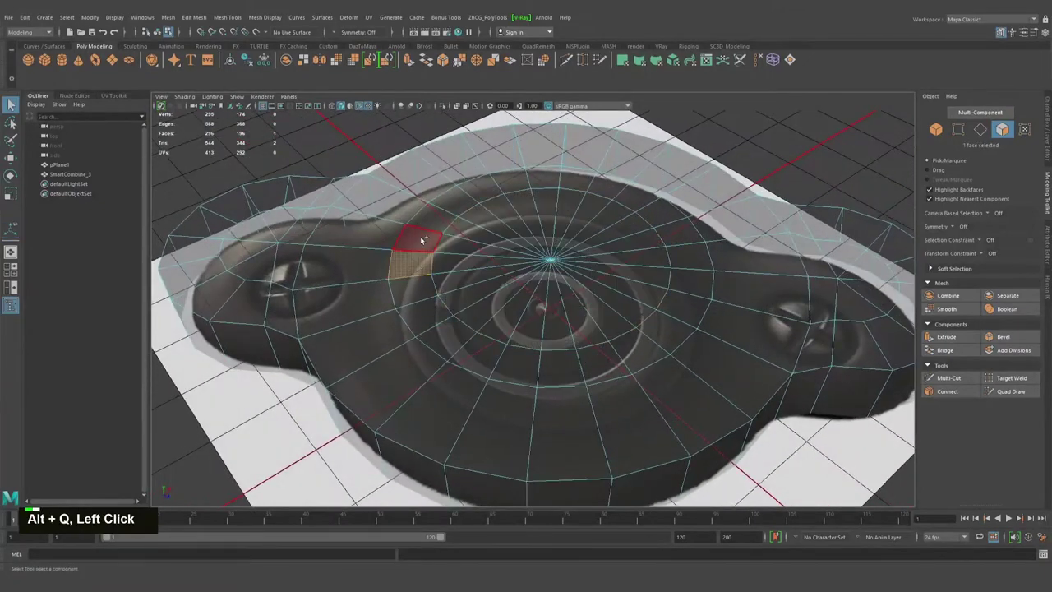
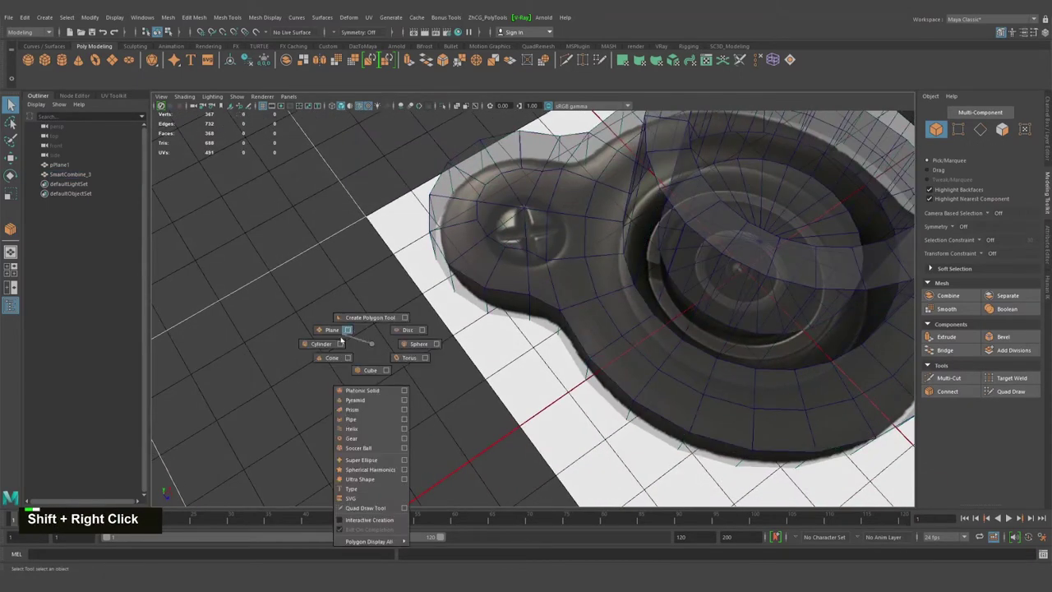
Step: Create a 12-sided polygon cylinder and move it over the left mounting lobe
{"action": "middle_click", "coordinate": [422, 313]}
{"action": "middle_click", "coordinate": [536, 202]}
{"action": "middle_click", "coordinate": [606, 283]}
{"action": "key", "text": "w"}
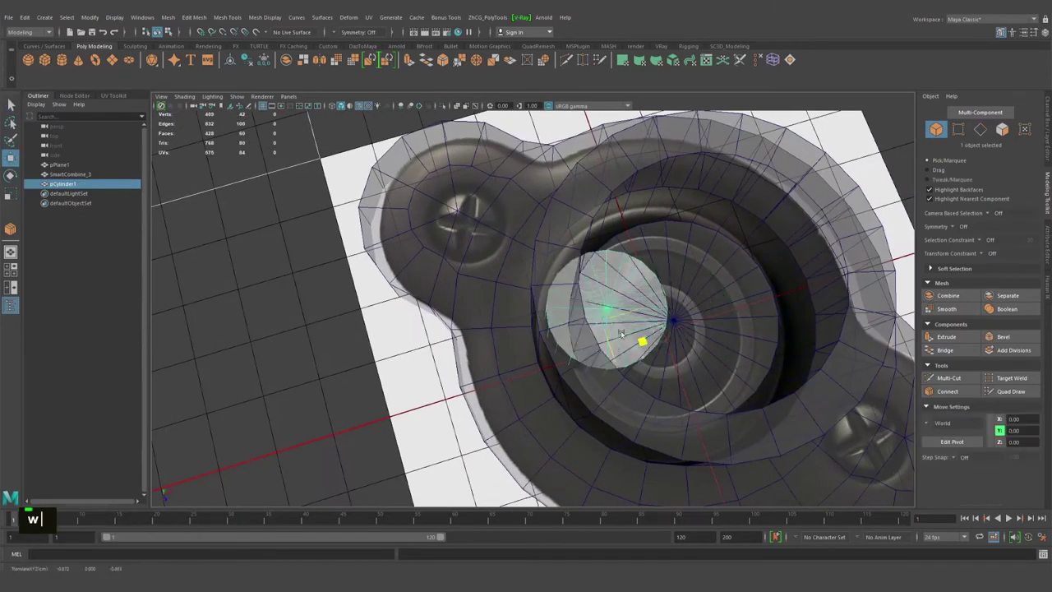
{"action": "key", "text": "w"}
{"action": "middle_click", "coordinate": [404, 310]}
{"action": "middle_click", "coordinate": [1010, 210]}
{"action": "key", "text": "ctrl+a"}
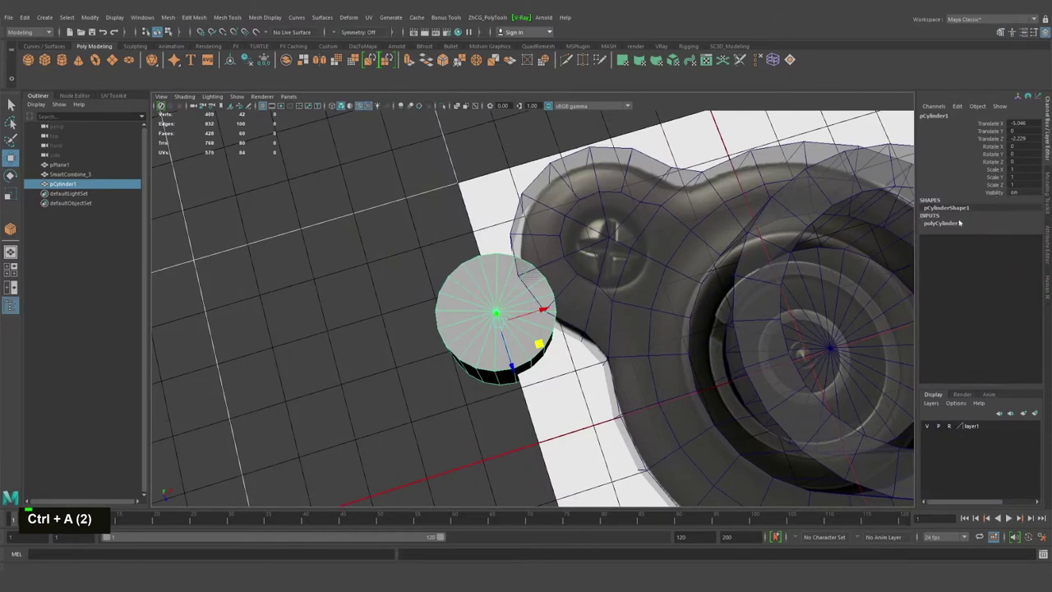
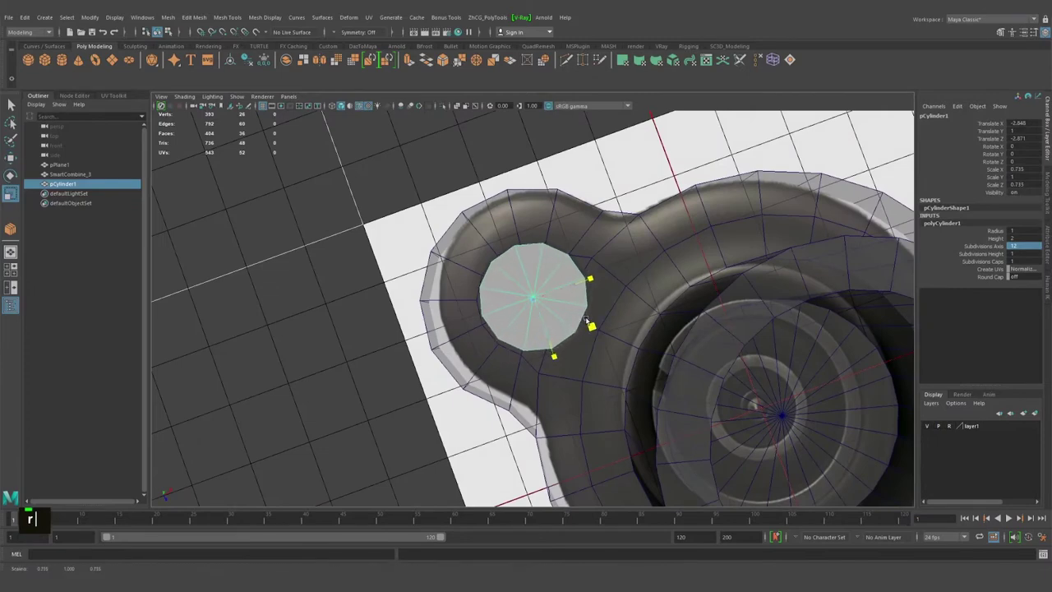
Step: Rotate the cylinder 15 degrees in Y to align its sides with the lobe
{"action": "key", "text": "r"}
{"action": "left_click", "coordinate": [565, 316]}
{"action": "key", "text": "e"}
{"action": "left_click", "coordinate": [555, 285]}
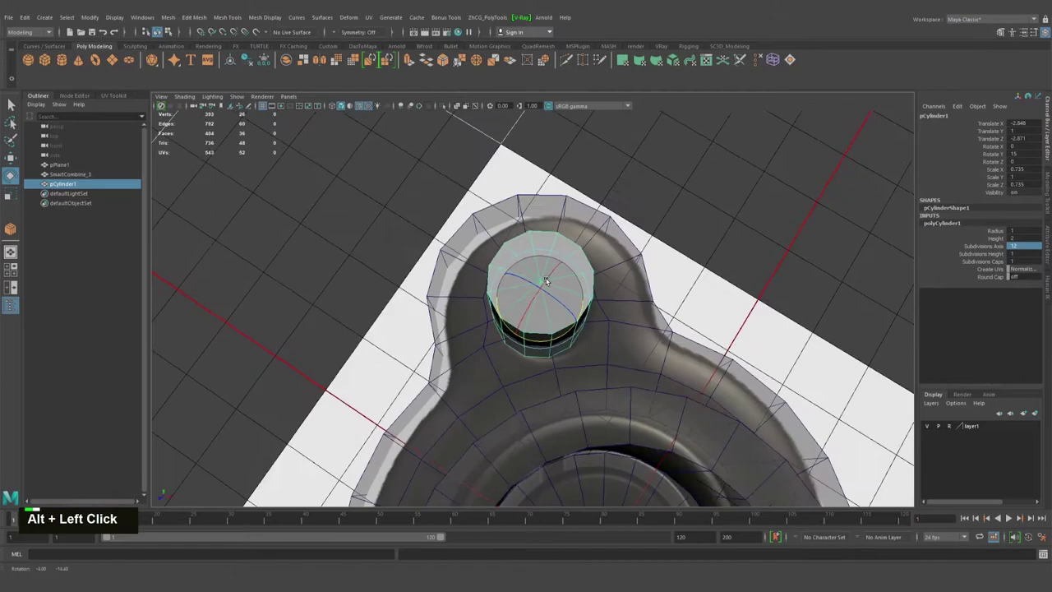
{"action": "middle_click", "coordinate": [575, 301]}
{"action": "left_click", "coordinate": [611, 299]}
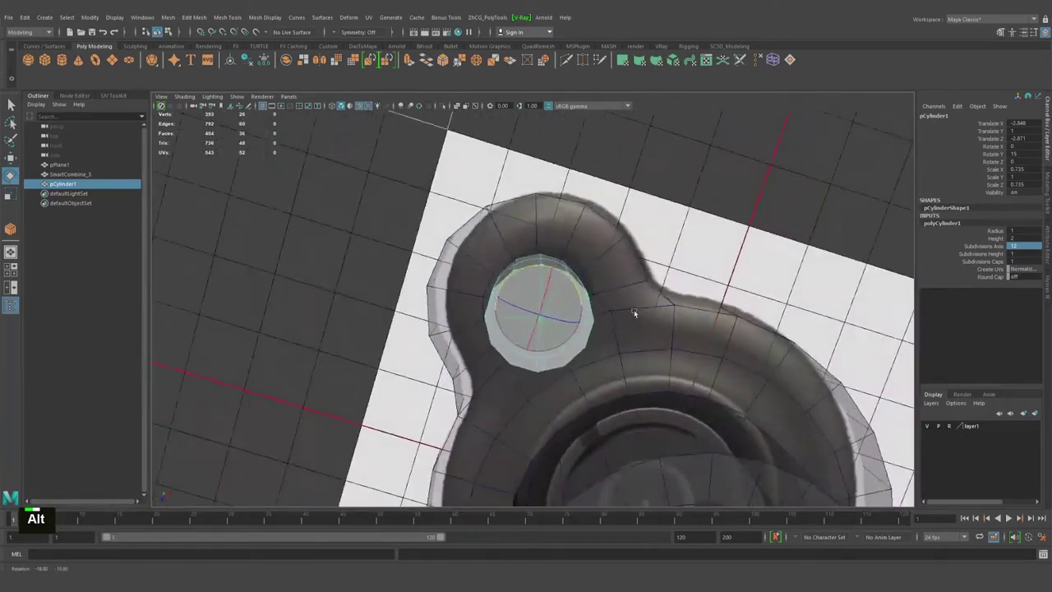
Step: Scale the cylinder to about 0.772 so it fits the screw hole, checking in the four-view layout
{"action": "key", "text": "r"}
{"action": "middle_click", "coordinate": [582, 309]}
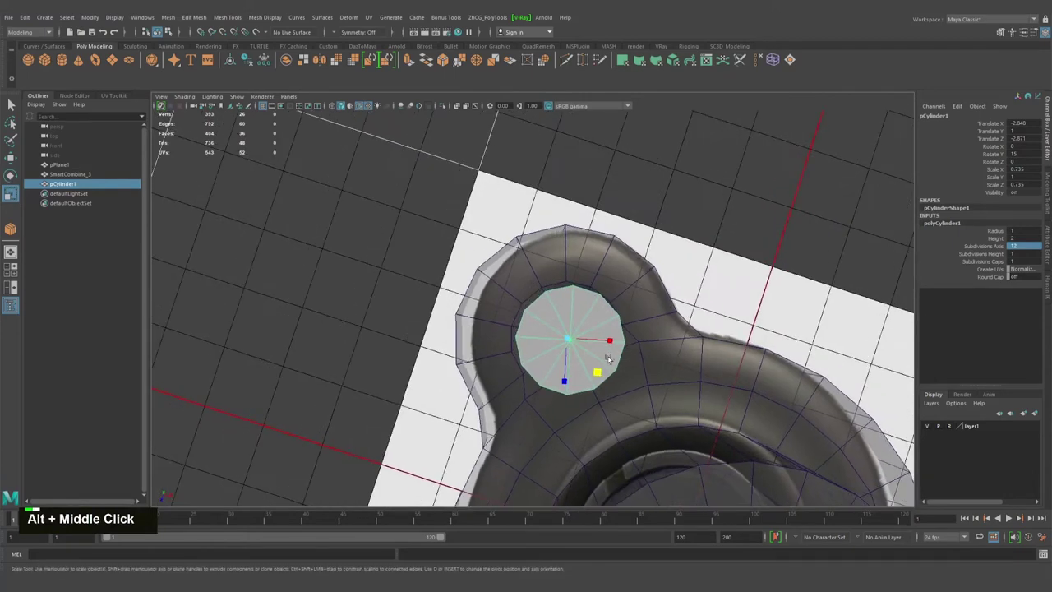
{"action": "key", "text": "space"}
{"action": "key", "text": "space"}
{"action": "middle_click", "coordinate": [358, 306]}
{"action": "right_click", "coordinate": [356, 283]}
{"action": "middle_click", "coordinate": [443, 306]}
{"action": "right_click", "coordinate": [530, 343]}
{"action": "middle_click", "coordinate": [632, 330]}
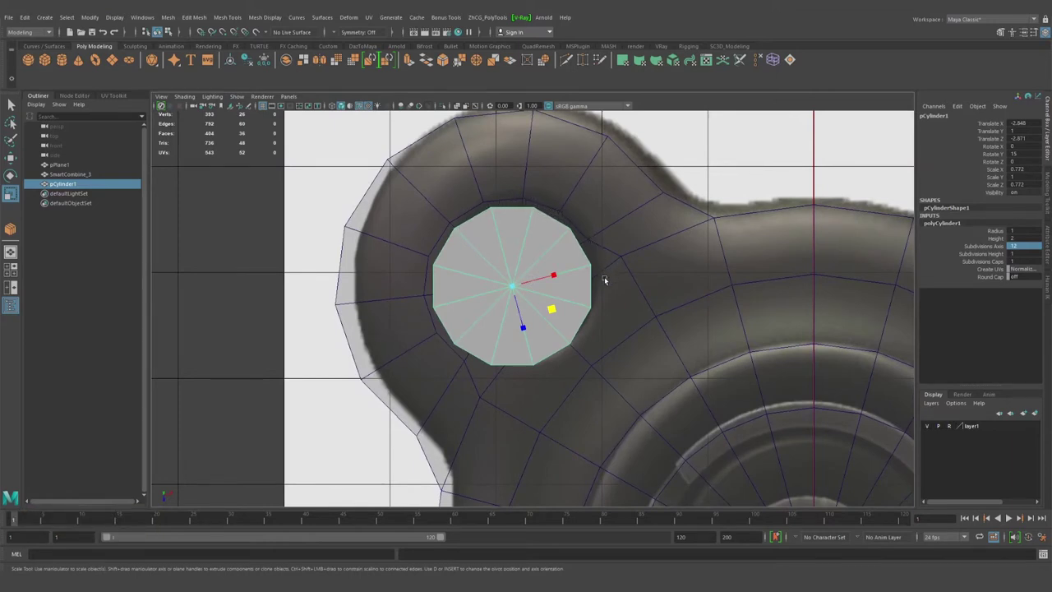
{"action": "middle_click", "coordinate": [593, 304]}
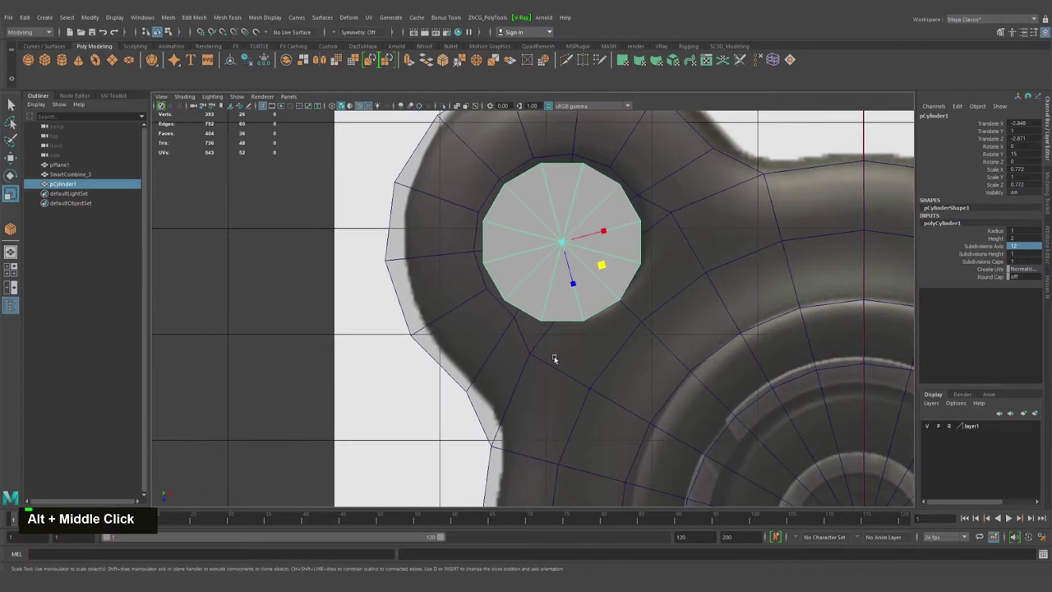
{"action": "right_click", "coordinate": [571, 223]}
{"action": "key", "text": "q"}
{"action": "scroll", "scroll_direction": "down", "scroll_amount": 3}
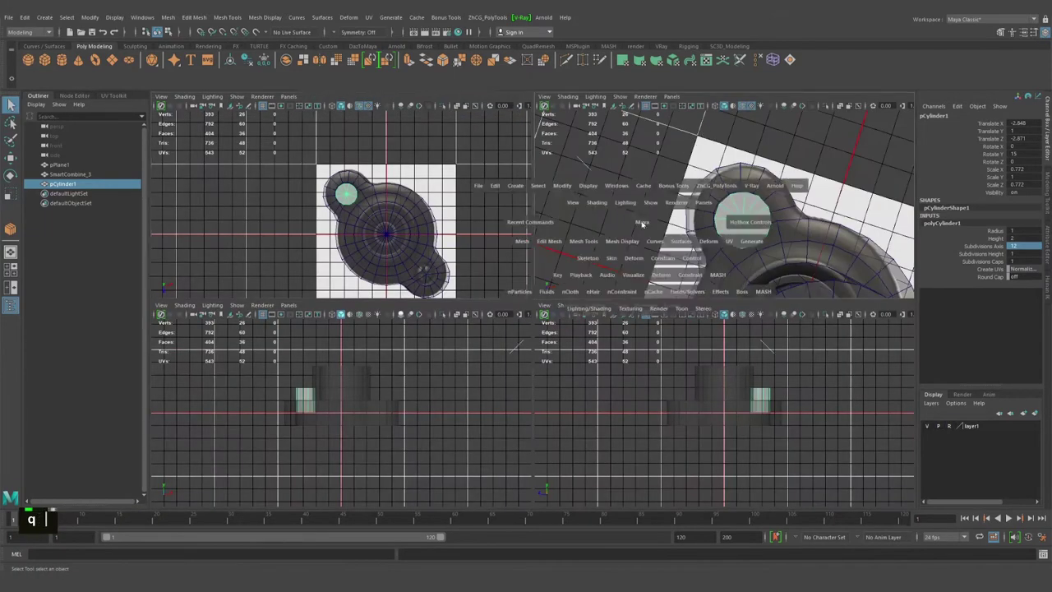
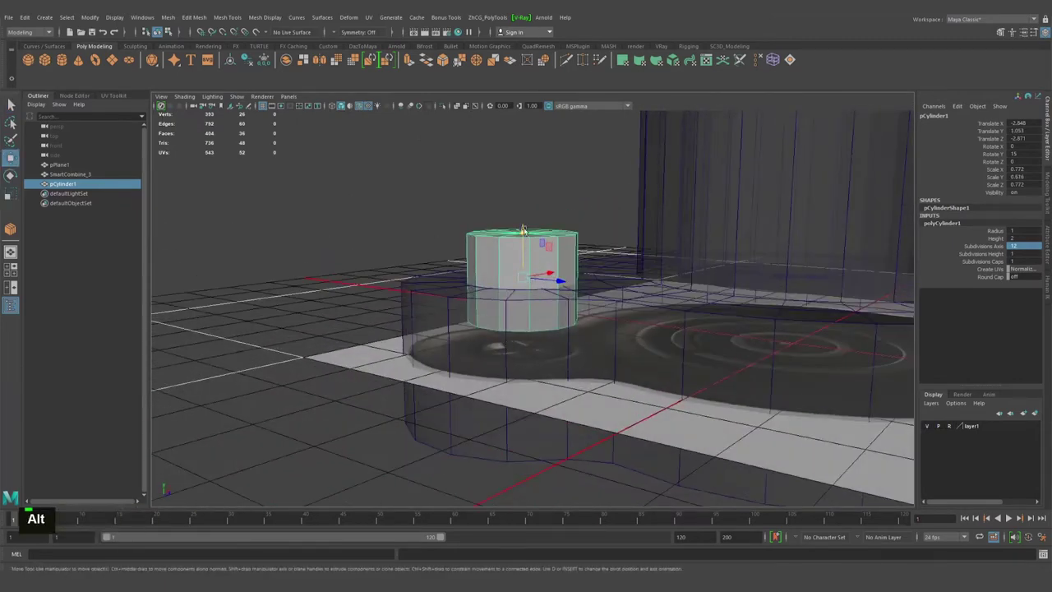
Step: Add the base mesh to the cylinder selection ready for the Boolean Difference
{"action": "left_click", "coordinate": [477, 325]}
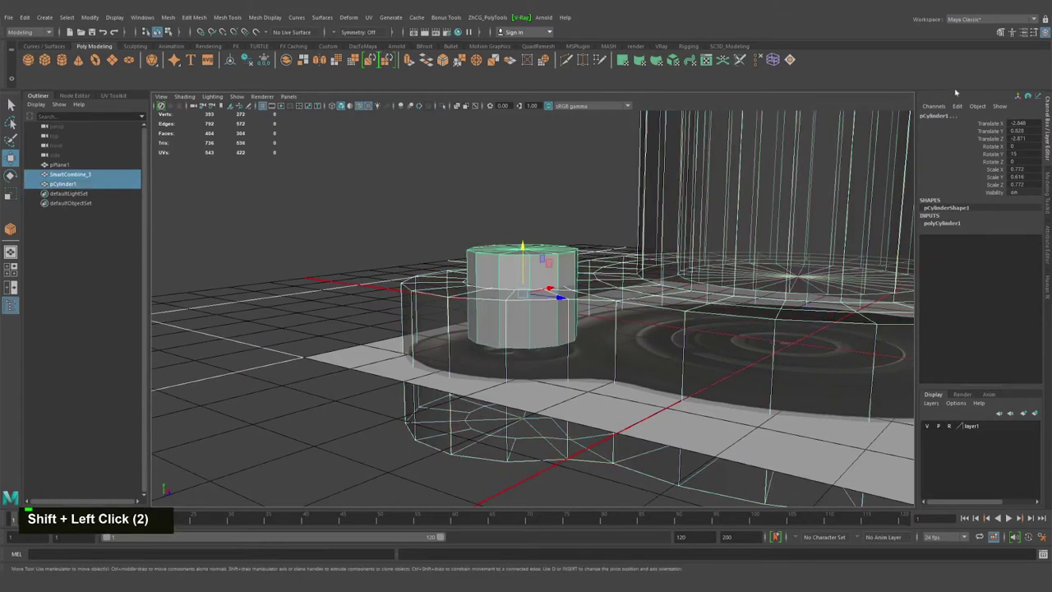
{"action": "double_click", "coordinate": [238, 60]}
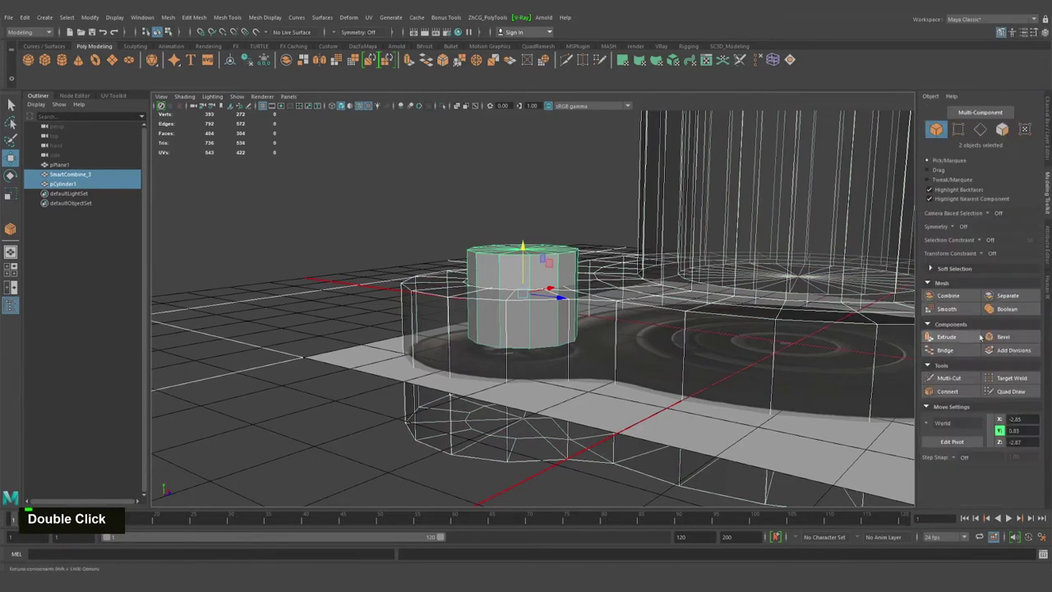
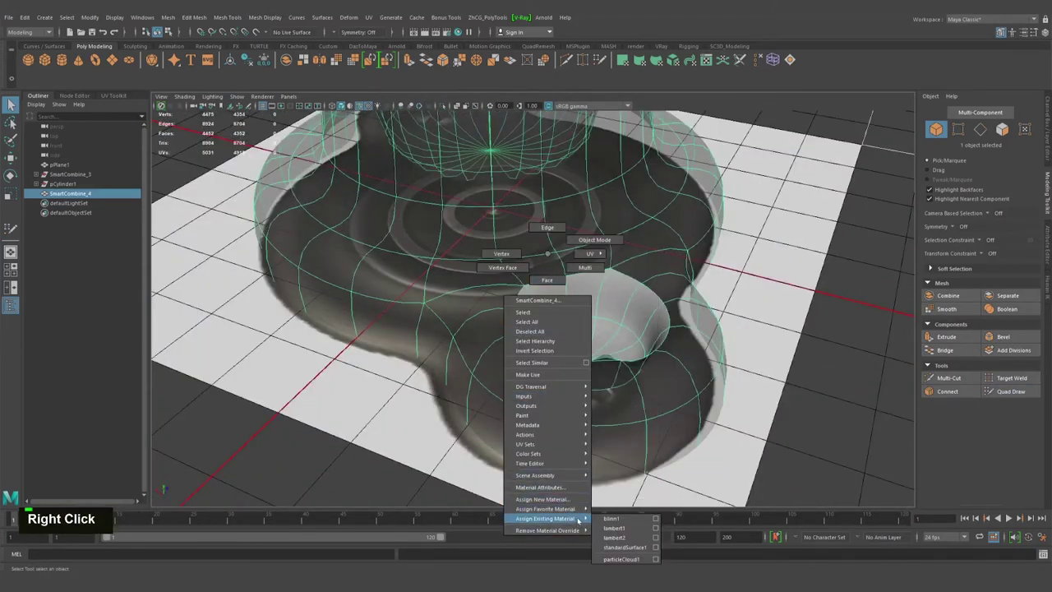
Step: Apply blinn1, turn off smooth preview and delete one half of the base mesh
{"action": "left_click", "coordinate": [643, 356]}
{"action": "key", "text": "alt+q"}
{"action": "right_click", "coordinate": [606, 305]}
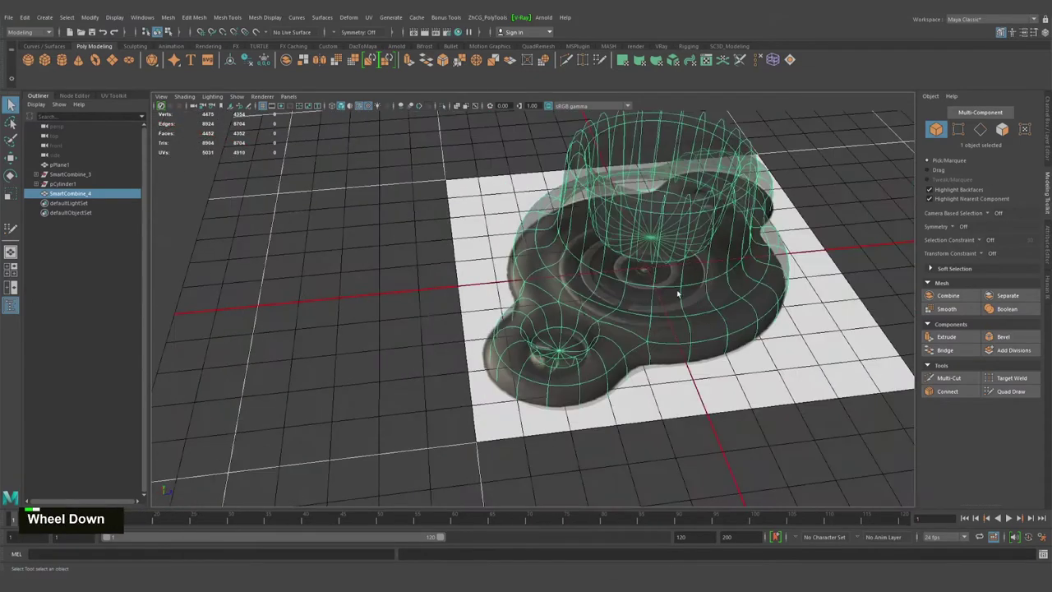
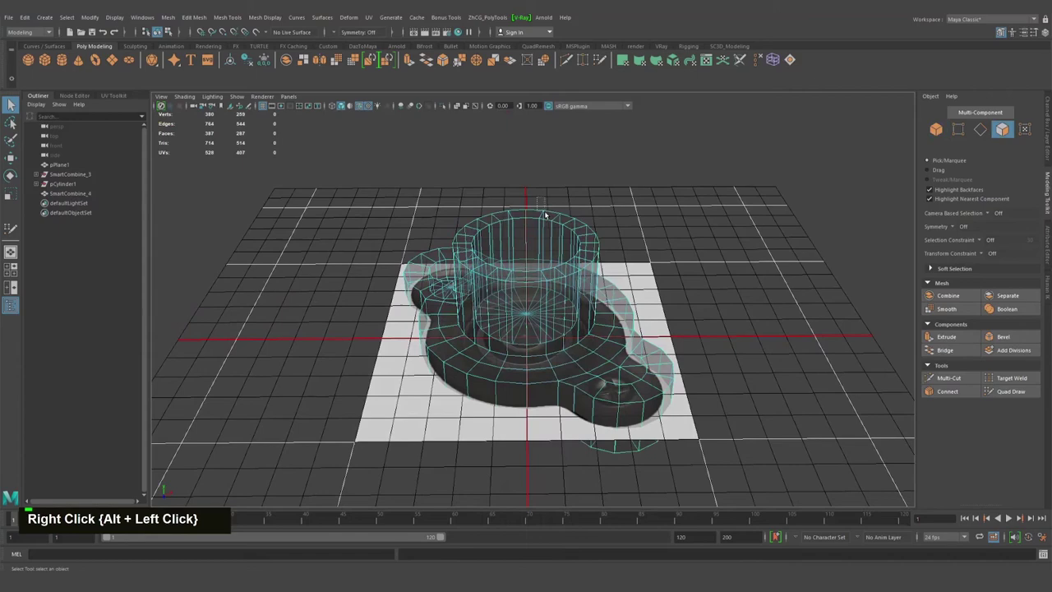
{"action": "key", "text": "Delete"}
{"action": "left_click", "coordinate": [553, 313]}
Step: Mirror the remaining half into a full base and combine both halves into one mesh
{"action": "right_click", "coordinate": [499, 307]}
{"action": "type", "text": "qwe"}
{"action": "type", "text": "d"}
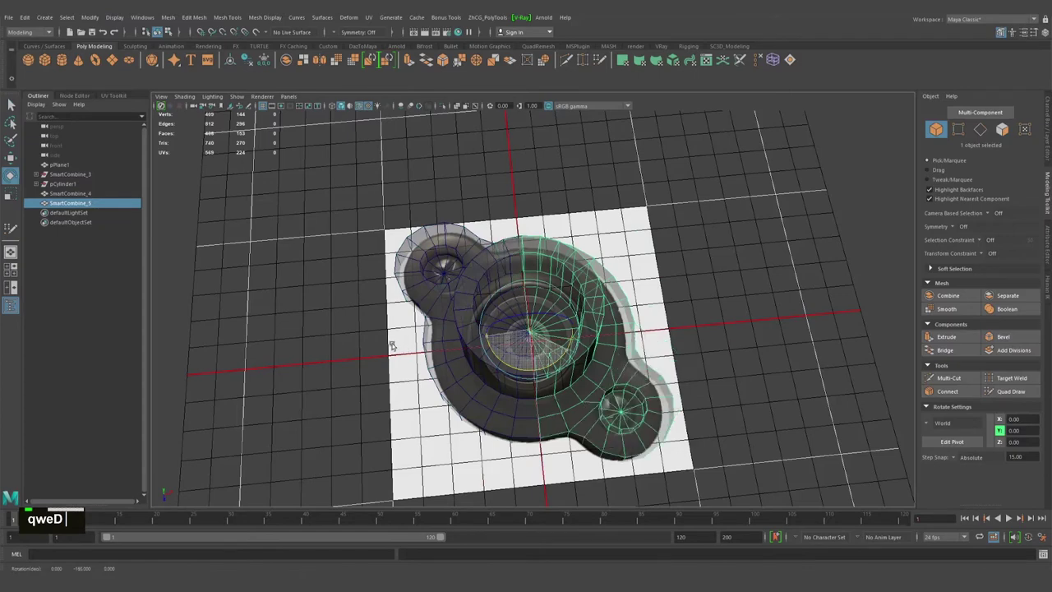
{"action": "left_click", "coordinate": [518, 335]}
{"action": "right_click", "coordinate": [526, 323]}
{"action": "left_click", "coordinate": [499, 353]}
{"action": "key", "text": "ctrl+alt+c"}
Step: Merge the overlapping seam vertices, check the smooth preview and bring up material assignment
{"action": "right_click", "coordinate": [492, 263]}
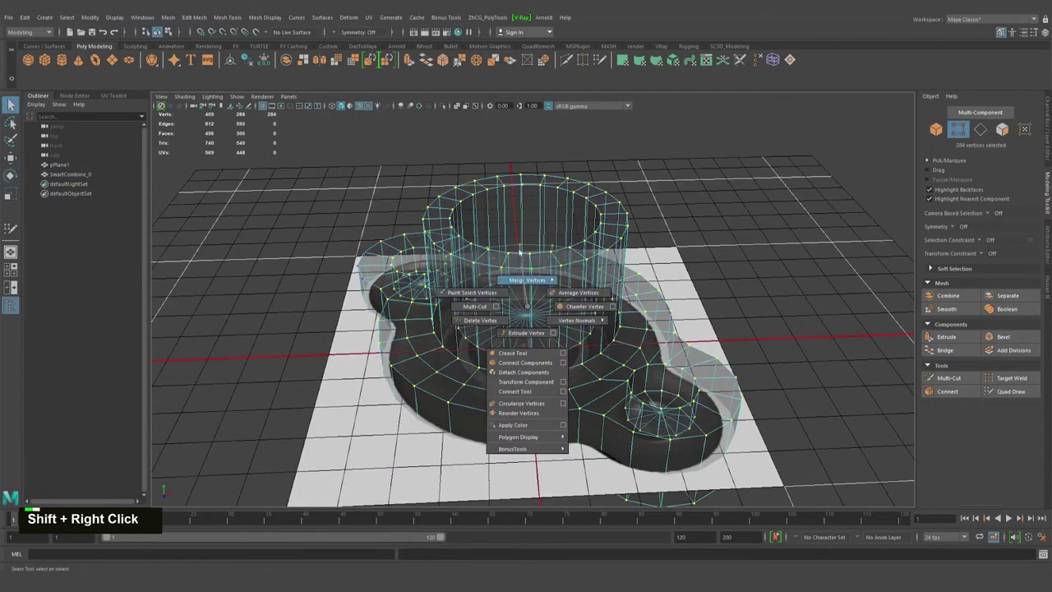
{"action": "left_click", "coordinate": [508, 267]}
{"action": "key", "text": "3"}
{"action": "left_click", "coordinate": [528, 240]}
{"action": "right_click", "coordinate": [407, 237]}
{"action": "key", "text": "1"}
{"action": "key", "text": "1"}
{"action": "right_click", "coordinate": [812, 423]}
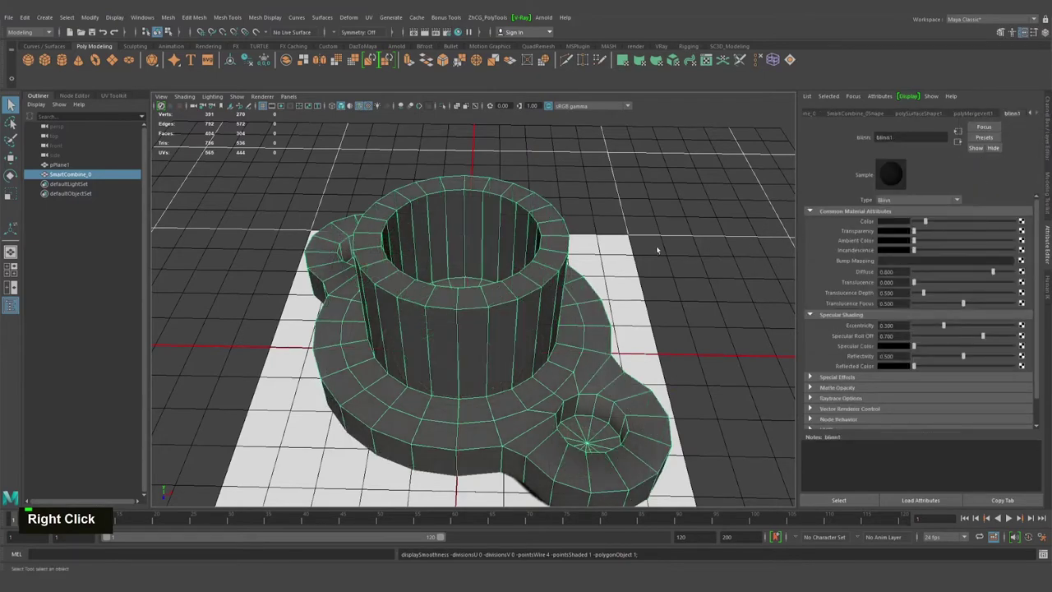
Step: Assign the blinn1 material to the combined base and preview it smoothed
{"action": "left_click", "coordinate": [811, 414]}
{"action": "middle_click", "coordinate": [812, 371]}
{"action": "left_click", "coordinate": [811, 372]}
{"action": "left_click", "coordinate": [811, 372]}
{"action": "right_click", "coordinate": [811, 372]}
{"action": "left_click", "coordinate": [811, 371]}
{"action": "key", "text": "3"}
Step: Adjust the material panel settings, then select the sleeve edge loop for the 0.7 chamfer bevel
{"action": "middle_click", "coordinate": [811, 371]}
{"action": "left_click", "coordinate": [811, 372]}
{"action": "left_click", "coordinate": [812, 372]}
{"action": "key", "text": "1"}
{"action": "middle_click", "coordinate": [812, 372]}
{"action": "left_click", "coordinate": [811, 372]}
{"action": "middle_click", "coordinate": [811, 372]}
{"action": "left_click", "coordinate": [811, 372]}
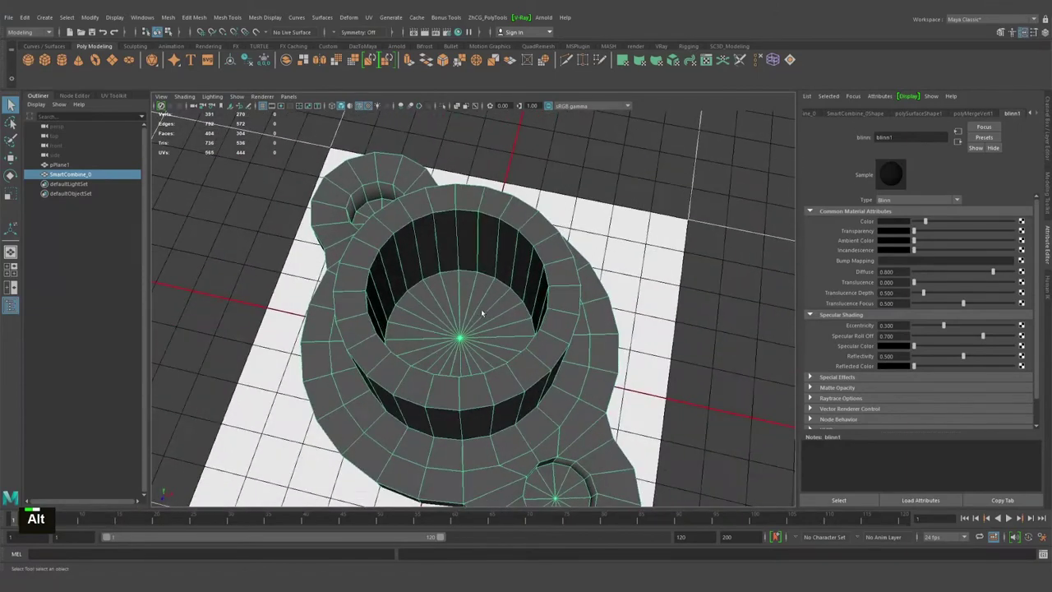
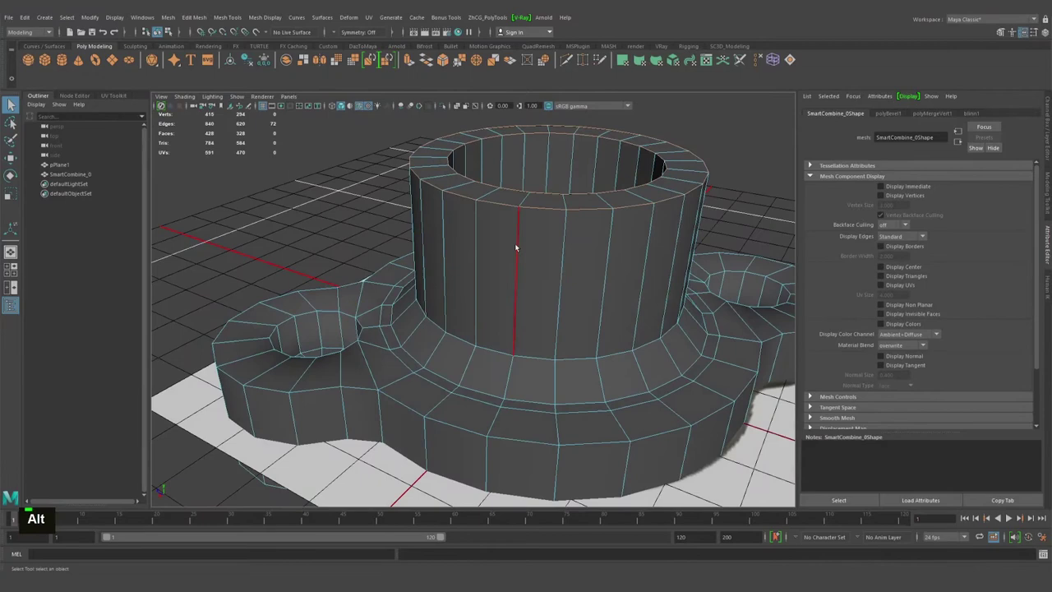
{"action": "left_click", "coordinate": [535, 204]}
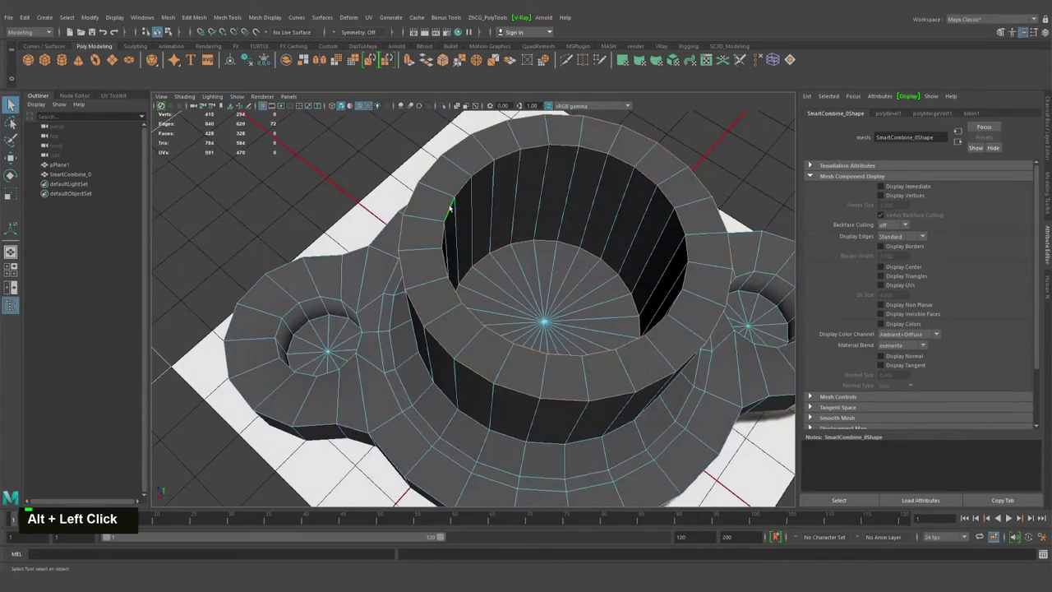
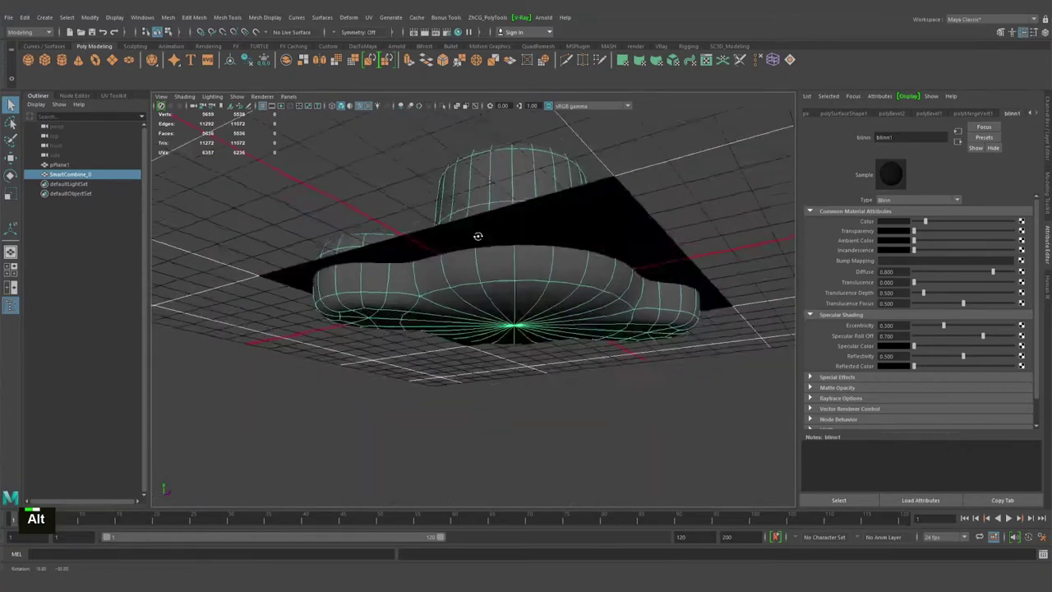
Step: Turn off smooth preview and select the base's bottom edge loop to fix the underside
{"action": "key", "text": "1"}
{"action": "left_click", "coordinate": [451, 314]}
{"action": "right_click", "coordinate": [445, 246]}
{"action": "key", "text": "q"}
{"action": "double_click", "coordinate": [447, 229]}
{"action": "left_click", "coordinate": [415, 234]}
{"action": "left_click", "coordinate": [396, 305]}
{"action": "left_click", "coordinate": [550, 316]}
{"action": "middle_click", "coordinate": [562, 309]}
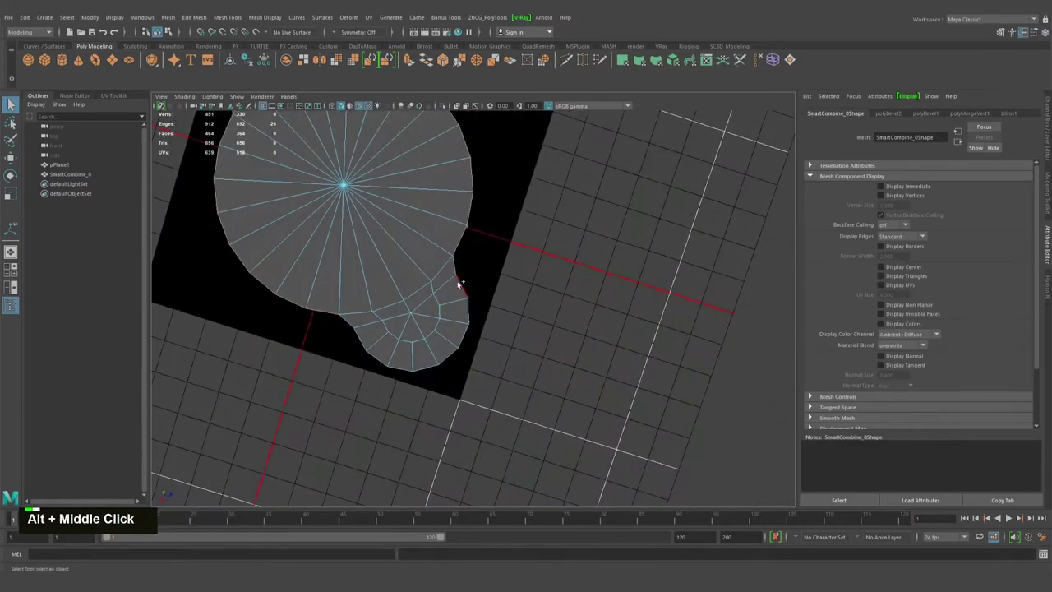
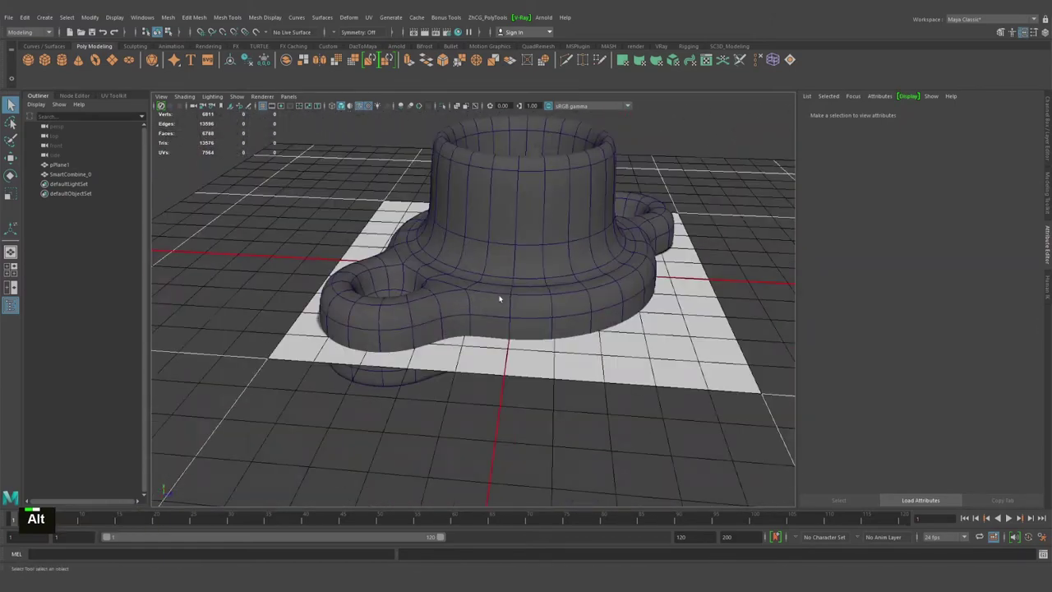
Step: Bevel the selected base edges with a fourth polyBevel and preview the smoothed result
{"action": "middle_click", "coordinate": [527, 250]}
{"action": "left_click", "coordinate": [512, 284]}
{"action": "right_click", "coordinate": [475, 306]}
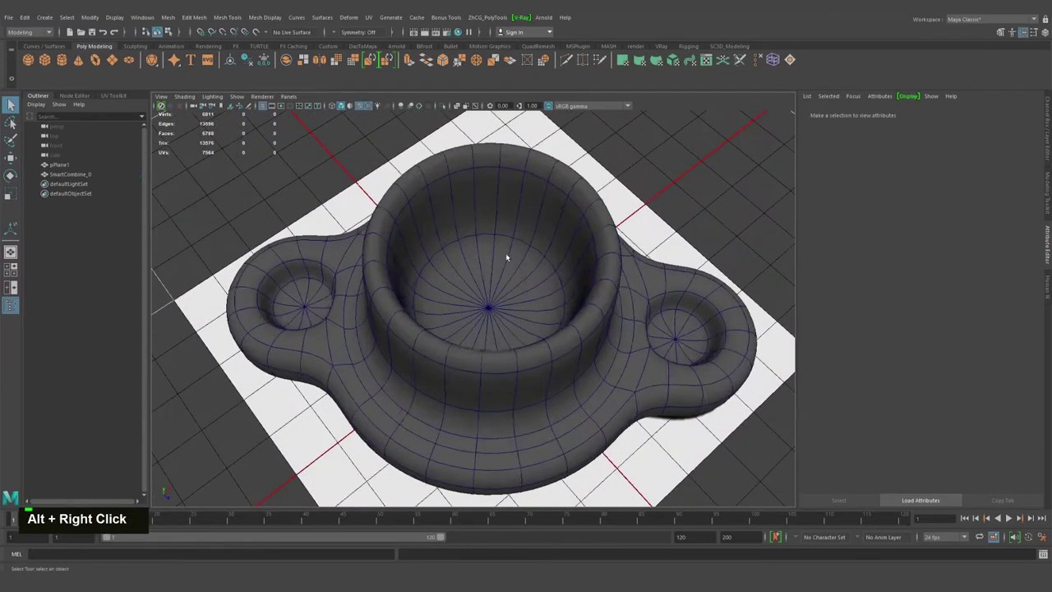
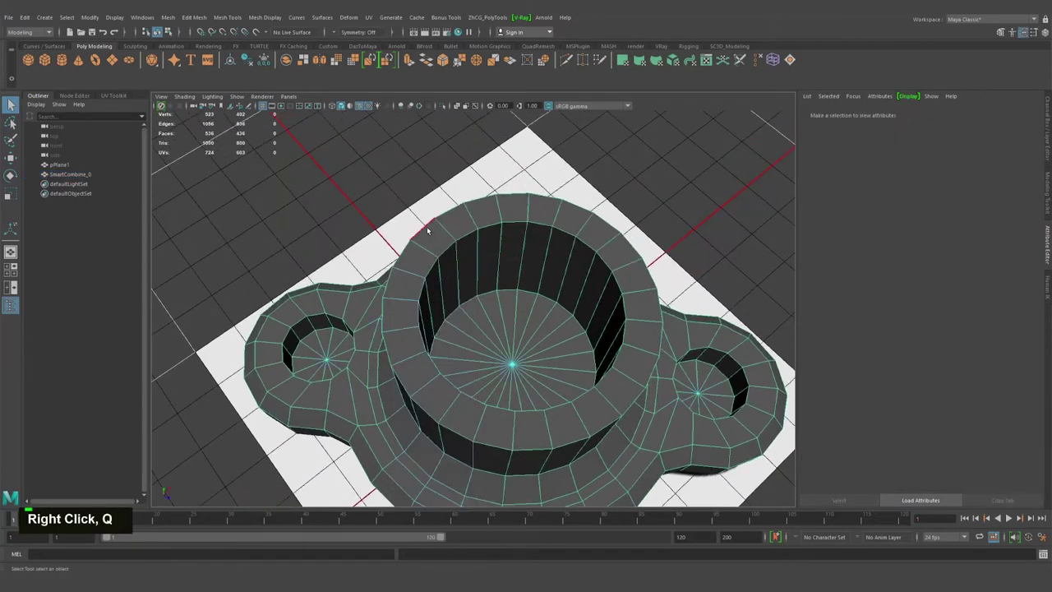
{"action": "double_click", "coordinate": [430, 227]}
{"action": "left_click", "coordinate": [450, 242]}
{"action": "double_click", "coordinate": [449, 243]}
{"action": "left_click", "coordinate": [427, 293]}
{"action": "key", "text": "ctrl+b"}
{"action": "middle_click", "coordinate": [491, 248]}
{"action": "left_click", "coordinate": [491, 286]}
{"action": "key", "text": "3"}
{"action": "right_click", "coordinate": [460, 263]}
{"action": "key", "text": "q"}
{"action": "left_click", "coordinate": [538, 258]}
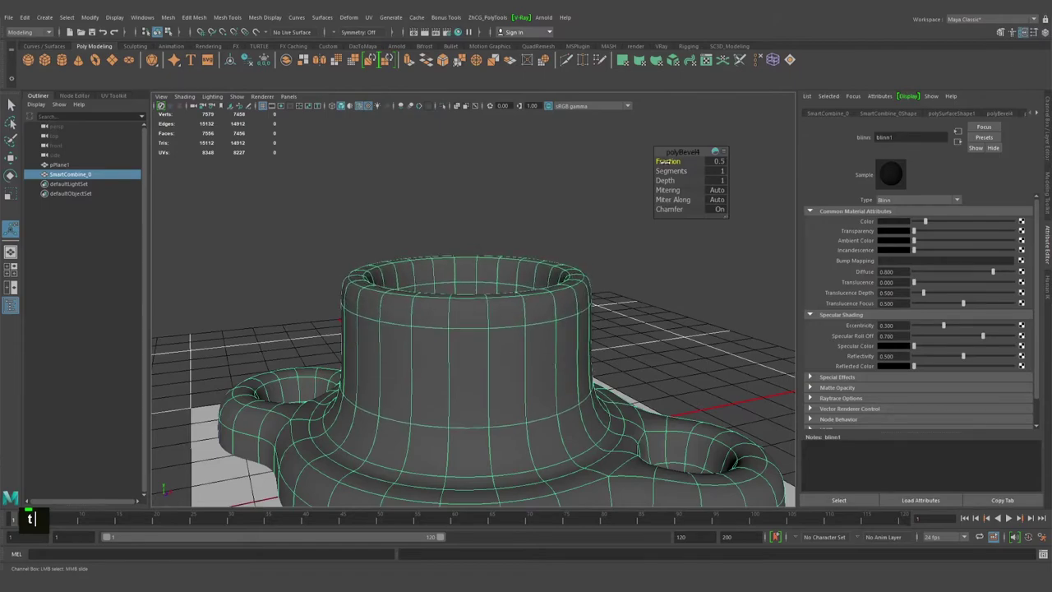
Step: Set the bevel fraction to .5 and turn off the wireframe-on-shaded overlay
{"action": "left_click", "coordinate": [812, 372]}
{"action": "middle_click", "coordinate": [812, 415]}
{"action": "left_click", "coordinate": [812, 414]}
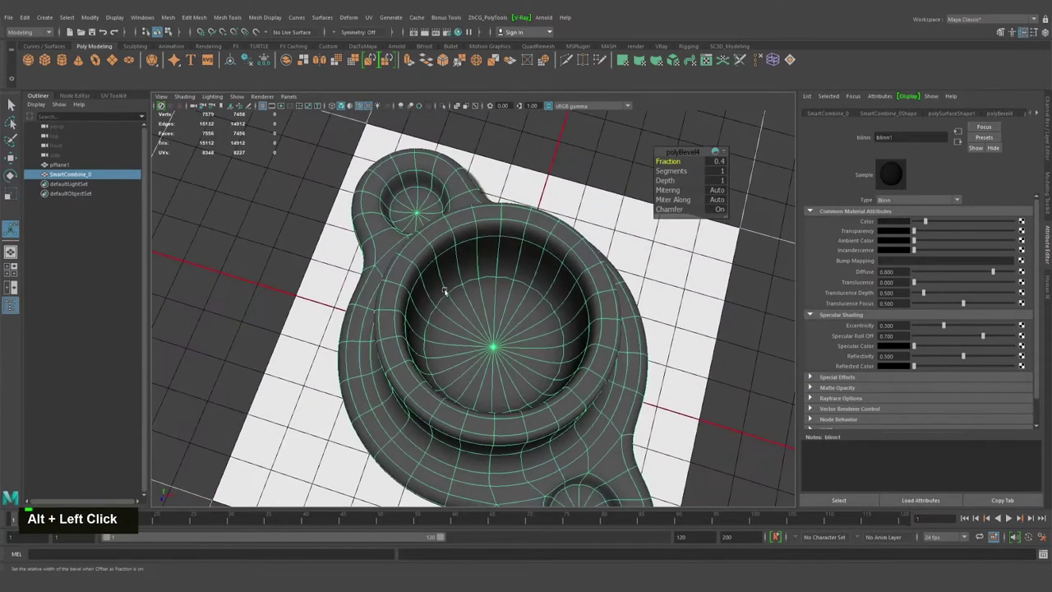
{"action": "left_click", "coordinate": [811, 372]}
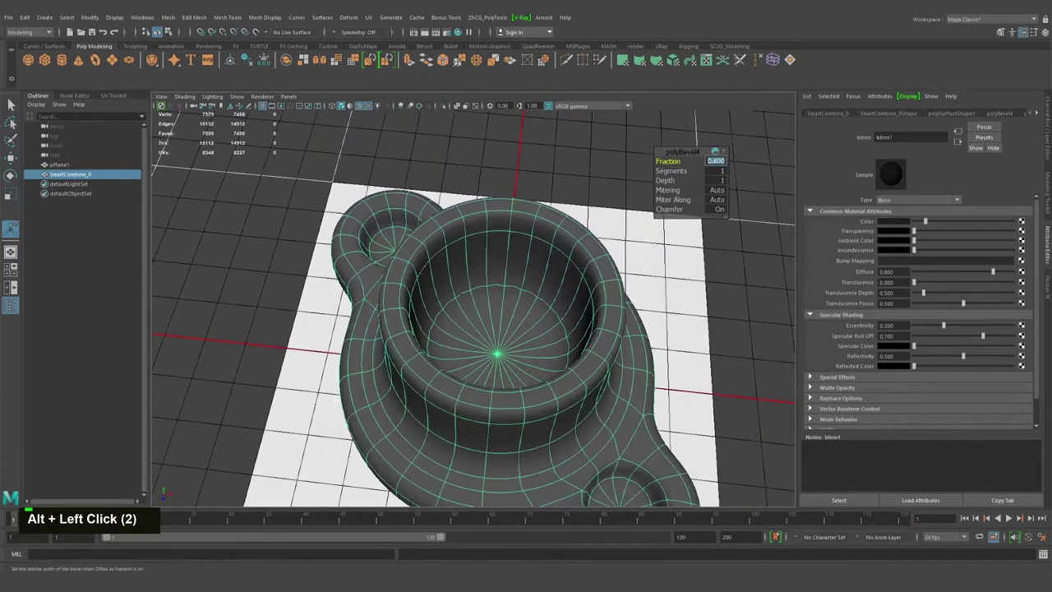
{"action": "type", "text": ".5"}
{"action": "key", "text": "Return"}
{"action": "left_click", "coordinate": [811, 414]}
{"action": "right_click", "coordinate": [458, 246]}
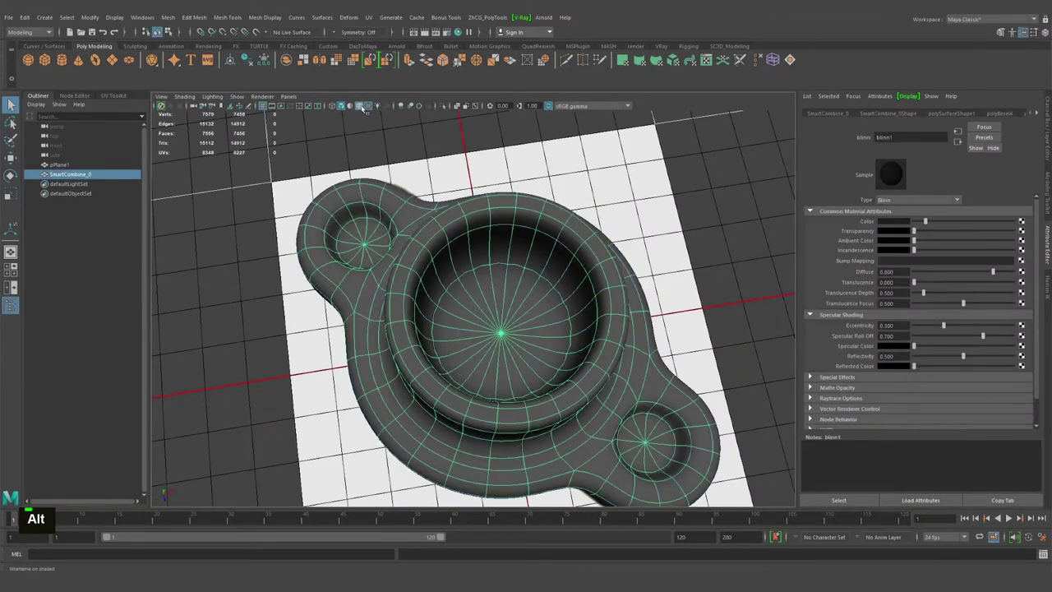
{"action": "left_click", "coordinate": [455, 273]}
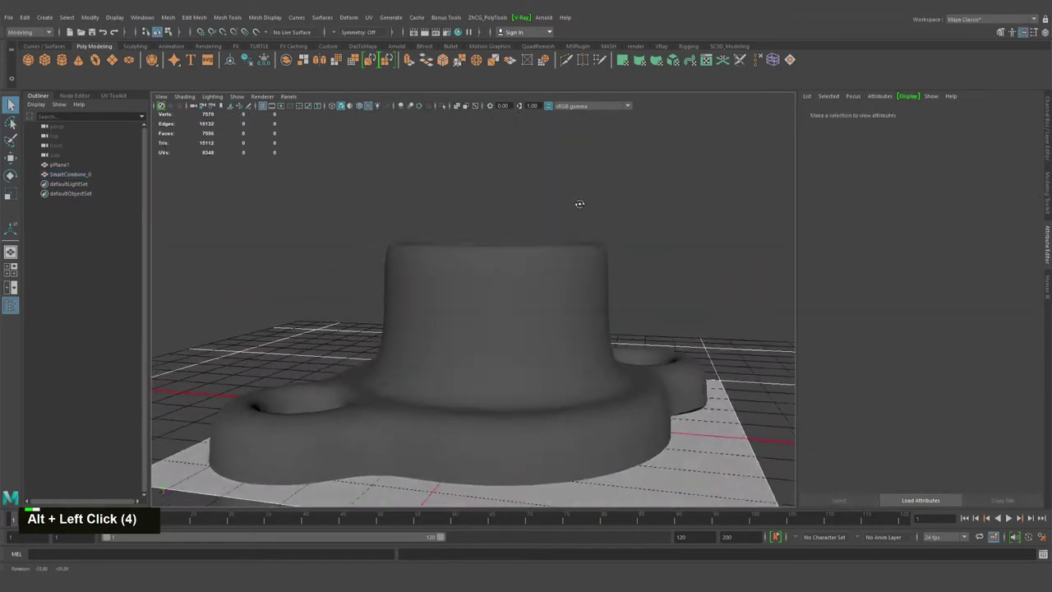
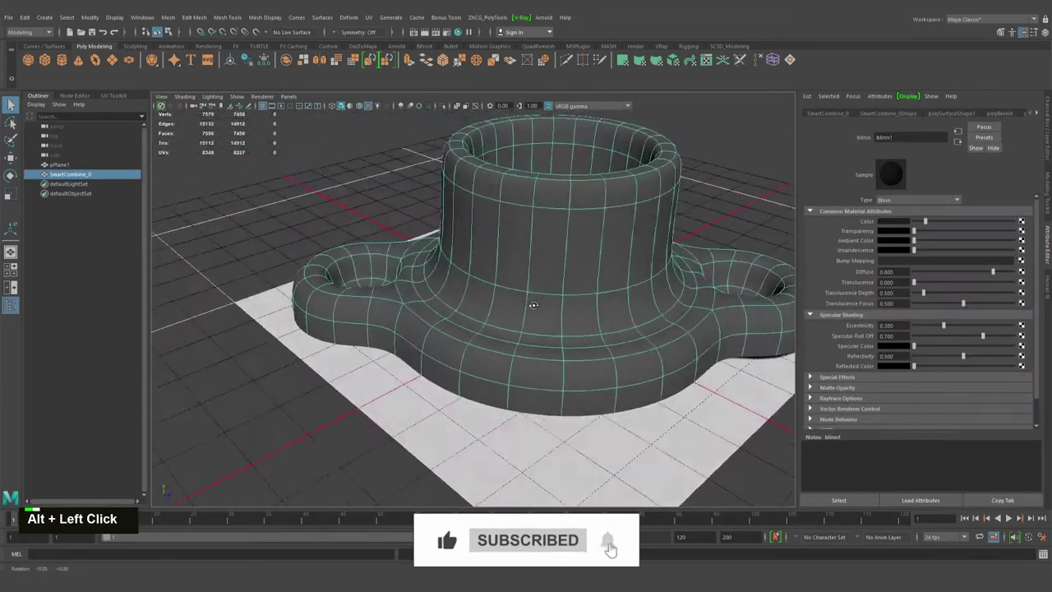
Step: Select the edge loop where the neck meets the flange and nudge it upward
{"action": "left_click", "coordinate": [504, 291]}
{"action": "scroll", "scroll_direction": "down", "scroll_amount": 3}
{"action": "scroll", "scroll_direction": "down", "scroll_amount": 3}
{"action": "double_click", "coordinate": [612, 360]}
{"action": "key", "text": "ctrl+a"}
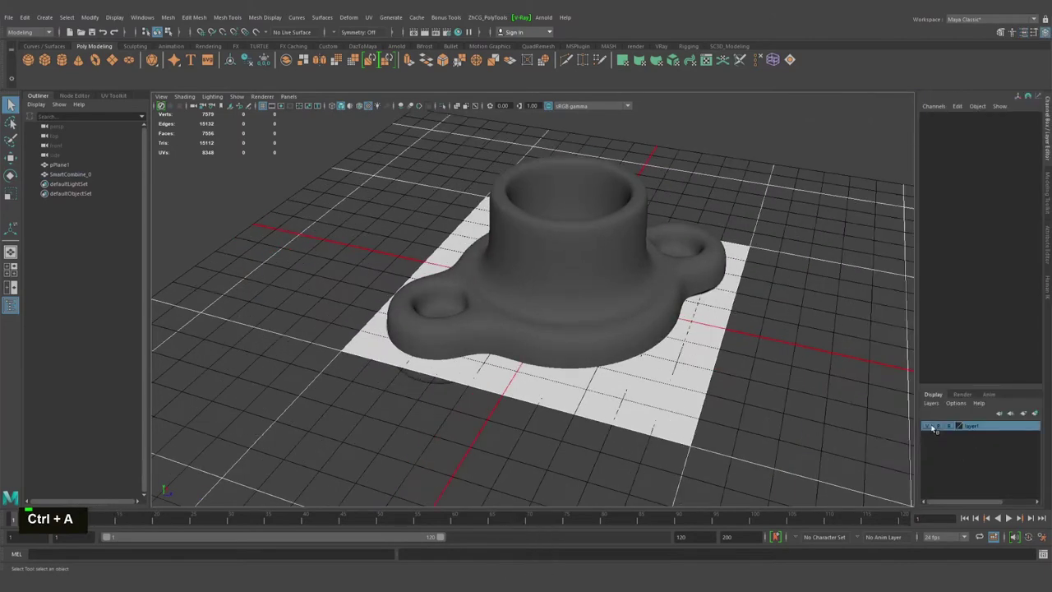
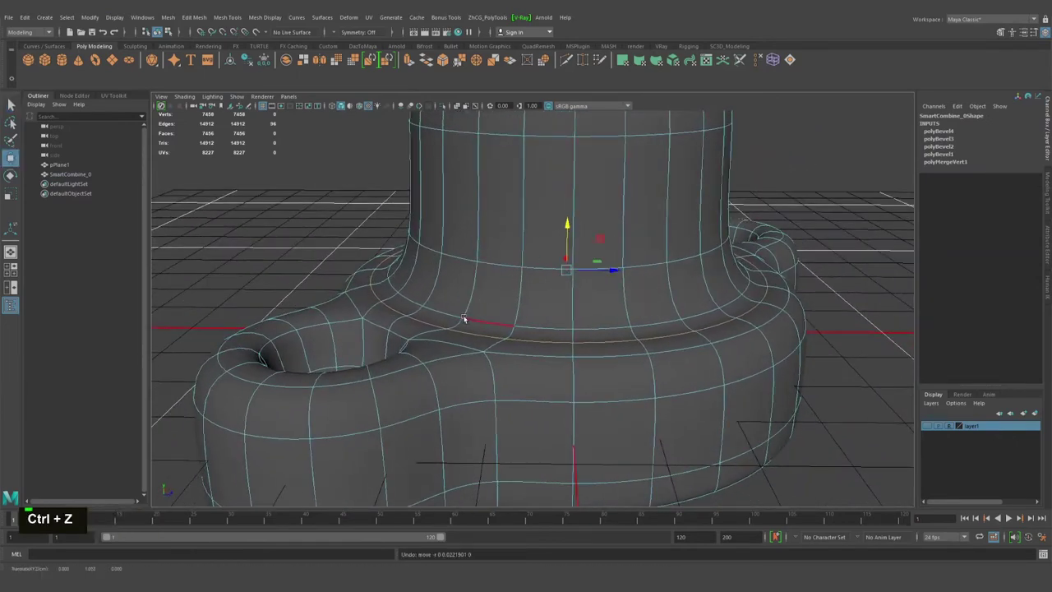
{"action": "double_click", "coordinate": [452, 313]}
{"action": "left_click", "coordinate": [575, 225]}
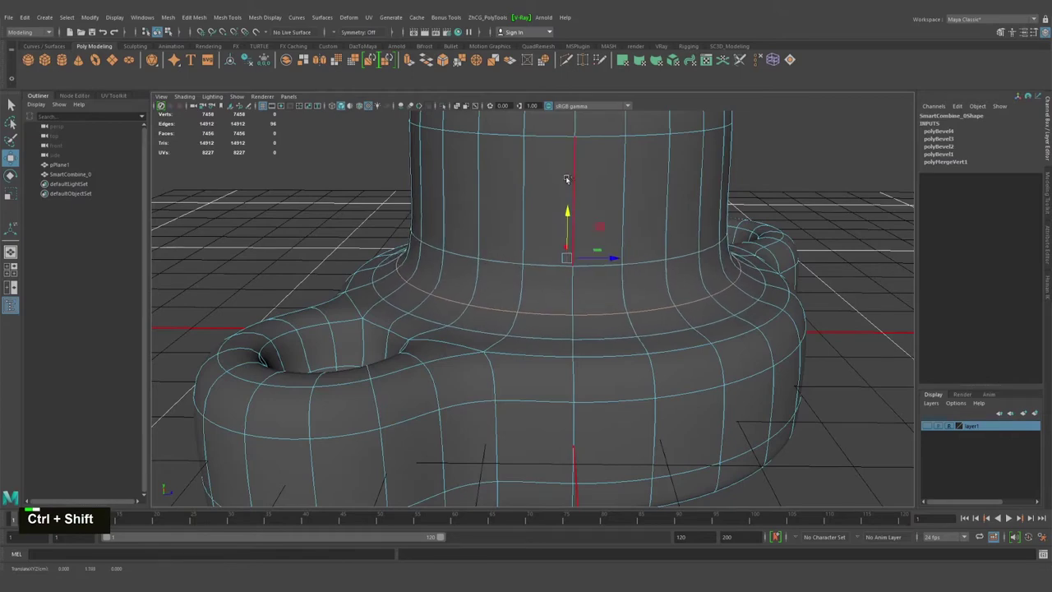
{"action": "left_click", "coordinate": [616, 288]}
Step: Check the reshaped join on the smoothed base from the perspective view
{"action": "key", "text": "alt+q"}
{"action": "right_click", "coordinate": [599, 262]}
{"action": "scroll", "scroll_direction": "down", "scroll_amount": 3}
{"action": "left_click", "coordinate": [447, 244]}
{"action": "left_click", "coordinate": [454, 244]}
{"action": "right_click", "coordinate": [538, 264]}
{"action": "left_click", "coordinate": [539, 265]}
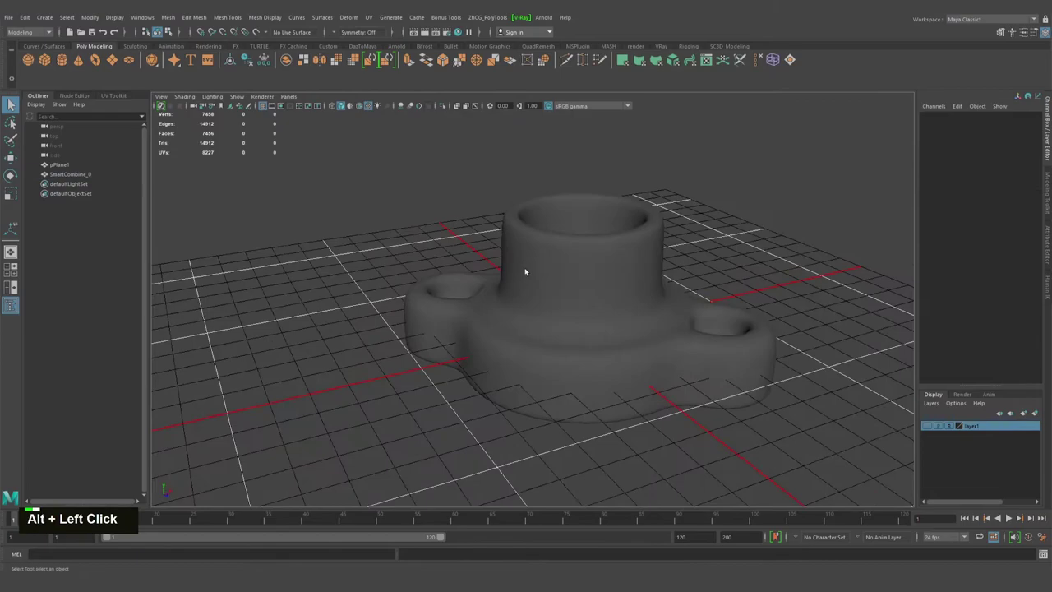
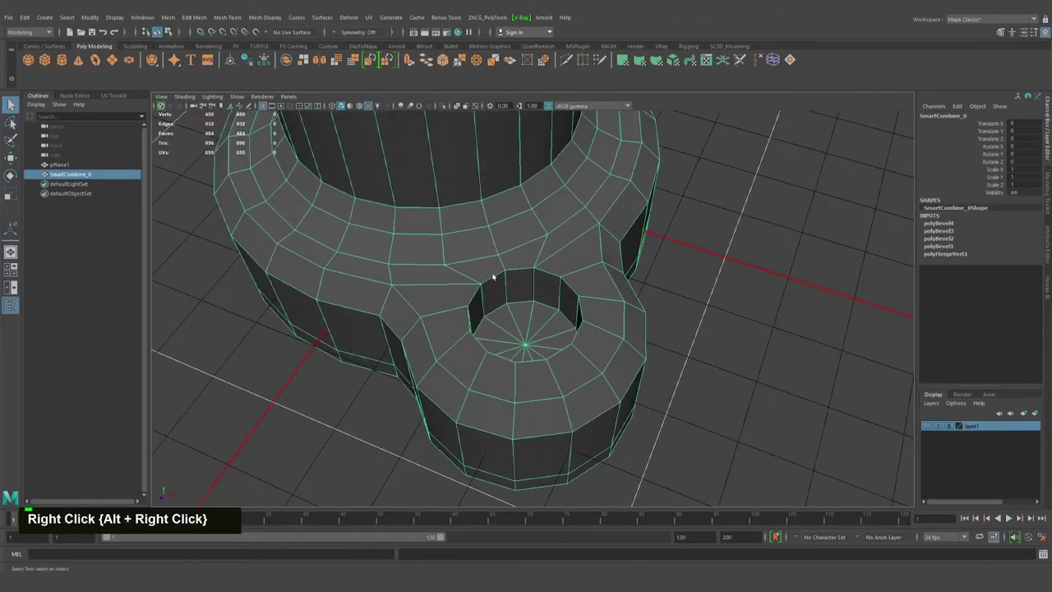
Step: Select the ring of faces inside the mounting hole, convert to border edges, and add polyBevel5
{"action": "double_click", "coordinate": [501, 271]}
{"action": "right_click", "coordinate": [525, 282]}
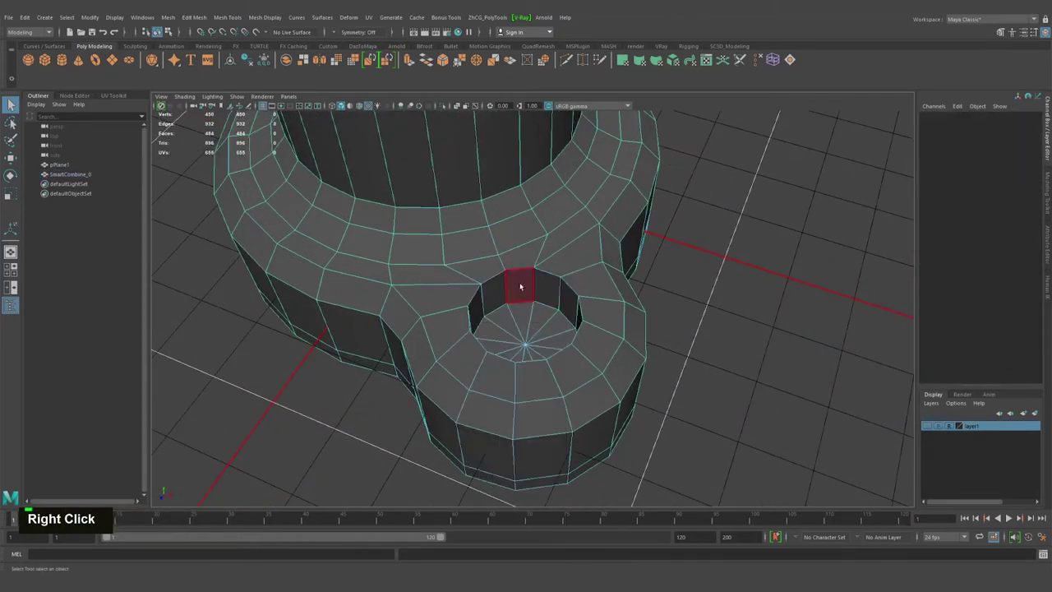
{"action": "left_click", "coordinate": [501, 290]}
{"action": "double_click", "coordinate": [501, 292]}
{"action": "left_click", "coordinate": [410, 281]}
{"action": "middle_click", "coordinate": [405, 257]}
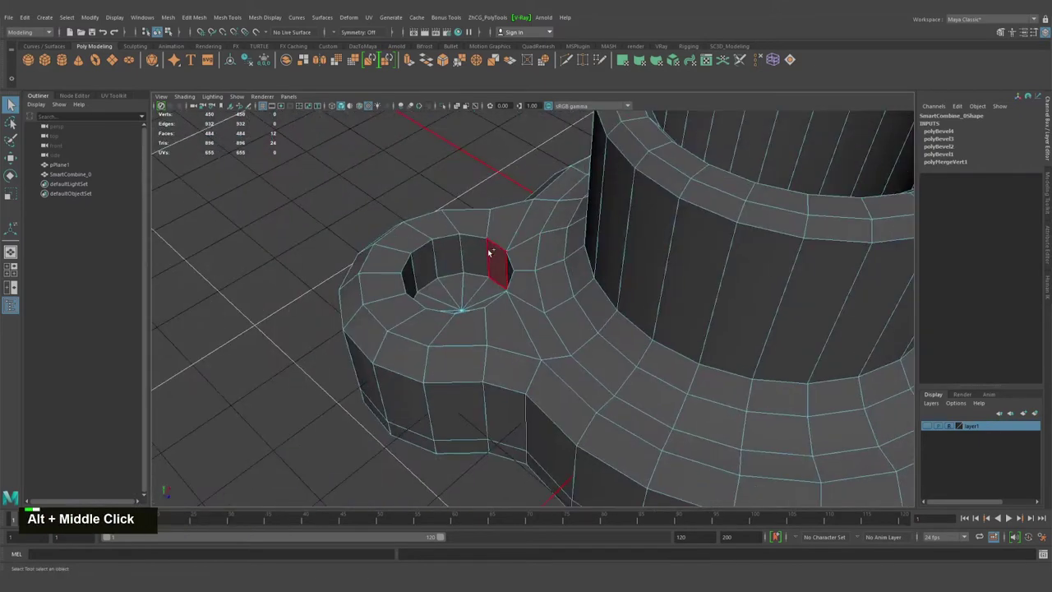
{"action": "left_click", "coordinate": [488, 250]}
{"action": "right_click", "coordinate": [453, 255]}
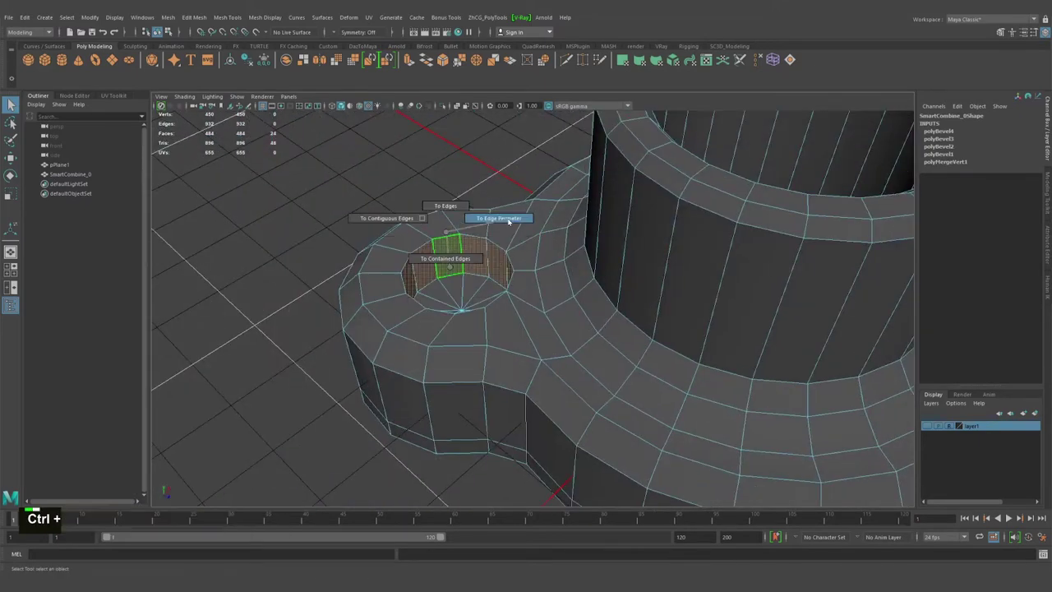
{"action": "key", "text": "ctrl+b"}
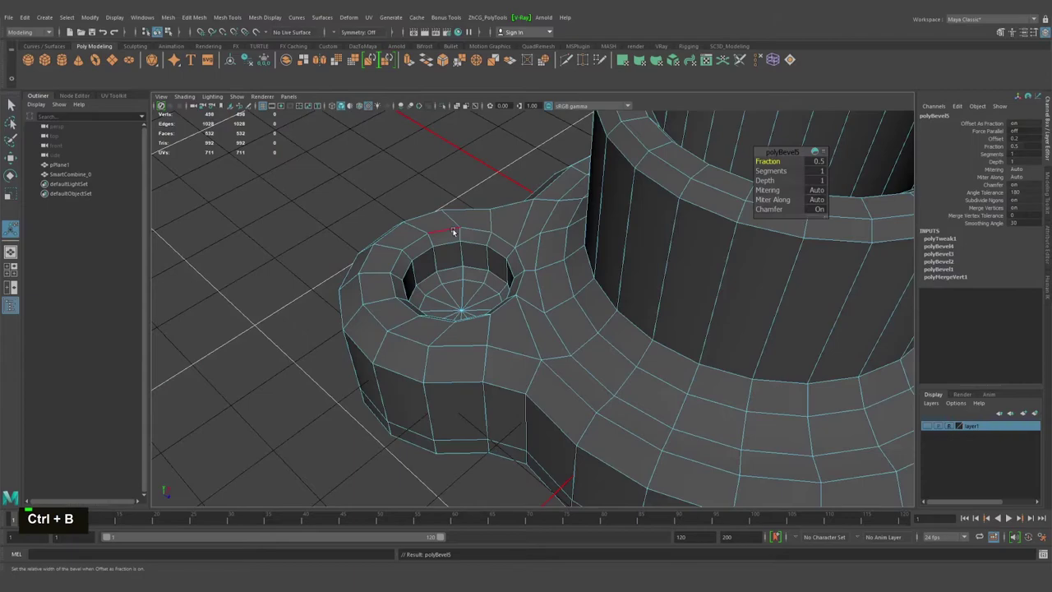
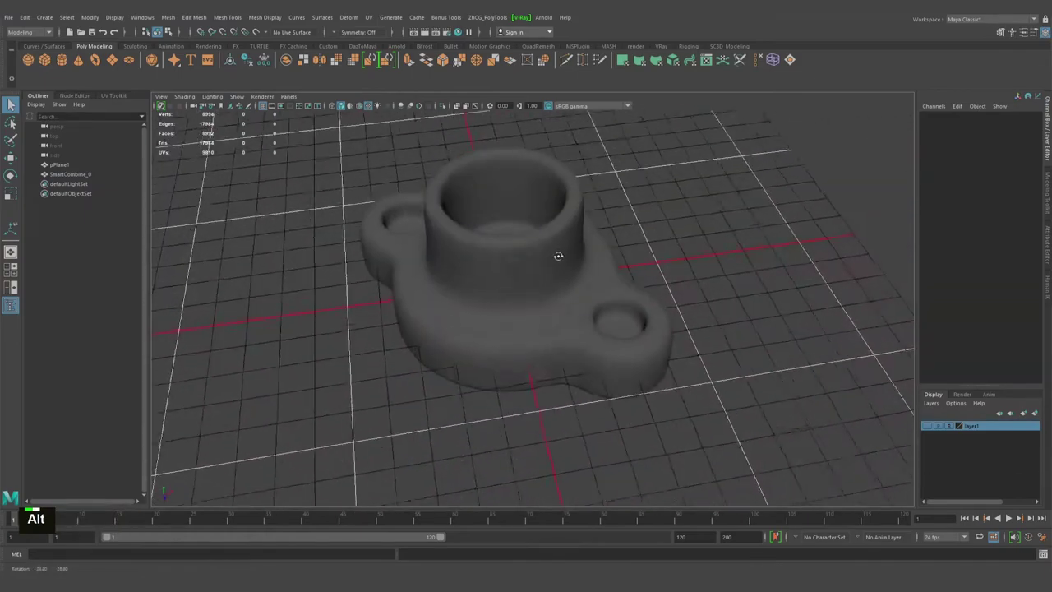
Step: Adjust the latest bevel's fraction to 0.2 while inspecting the smoothed base from several angles
{"action": "middle_click", "coordinate": [539, 267]}
{"action": "left_click", "coordinate": [576, 301]}
{"action": "right_click", "coordinate": [593, 315]}
{"action": "middle_click", "coordinate": [553, 295]}
{"action": "left_click", "coordinate": [520, 279]}
{"action": "right_click", "coordinate": [461, 291]}
{"action": "middle_click", "coordinate": [486, 284]}
{"action": "left_click", "coordinate": [545, 279]}
{"action": "right_click", "coordinate": [495, 288]}
{"action": "left_click", "coordinate": [590, 296]}
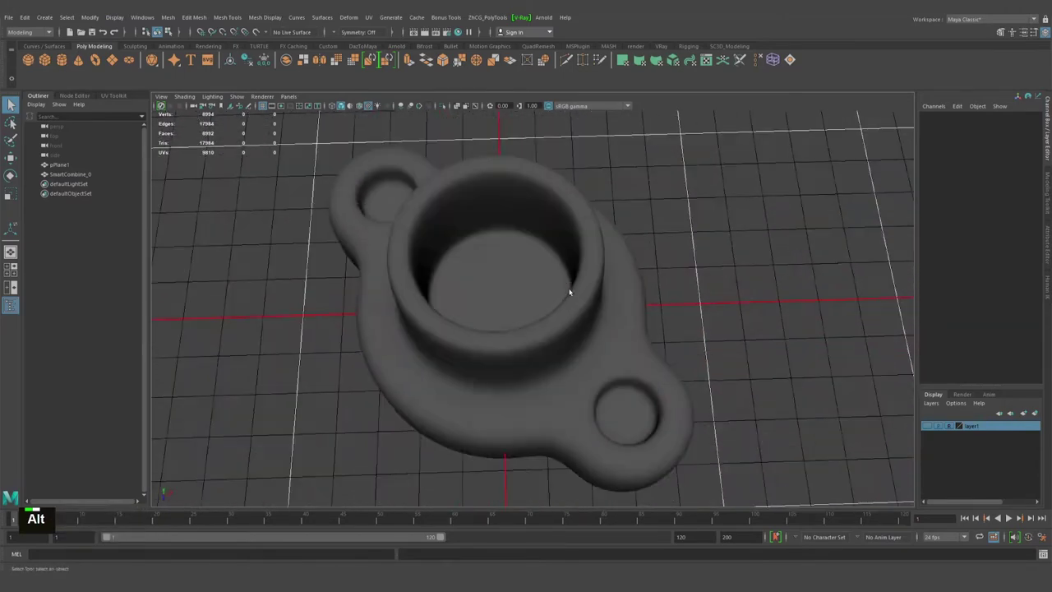
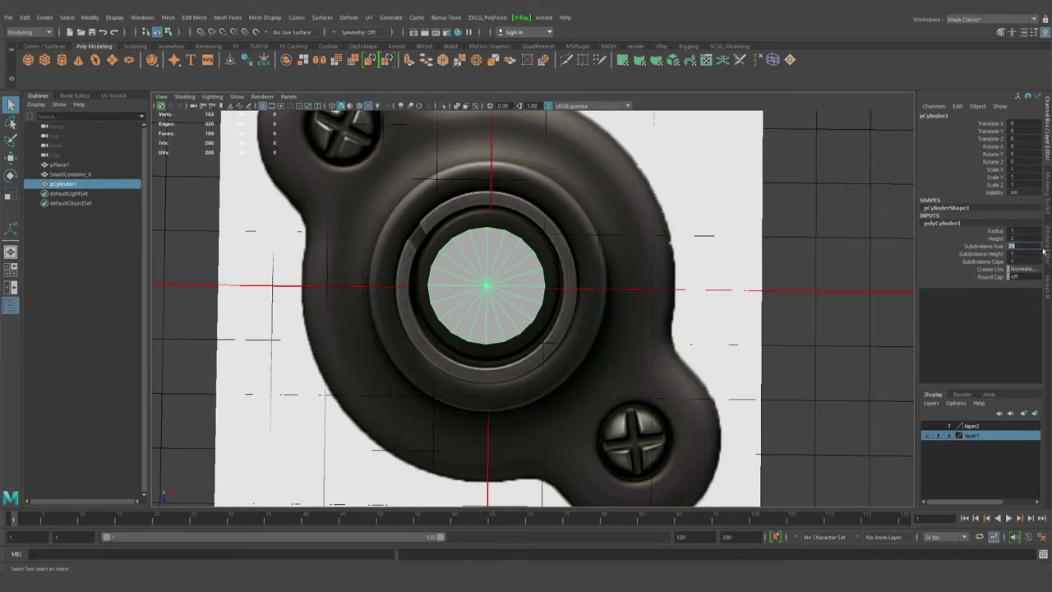
Step: Give the cylinder 16 sides and scale it to about 2.1 over the reference's central disc
{"action": "type", "text": "16"}
{"action": "key", "text": "Return"}
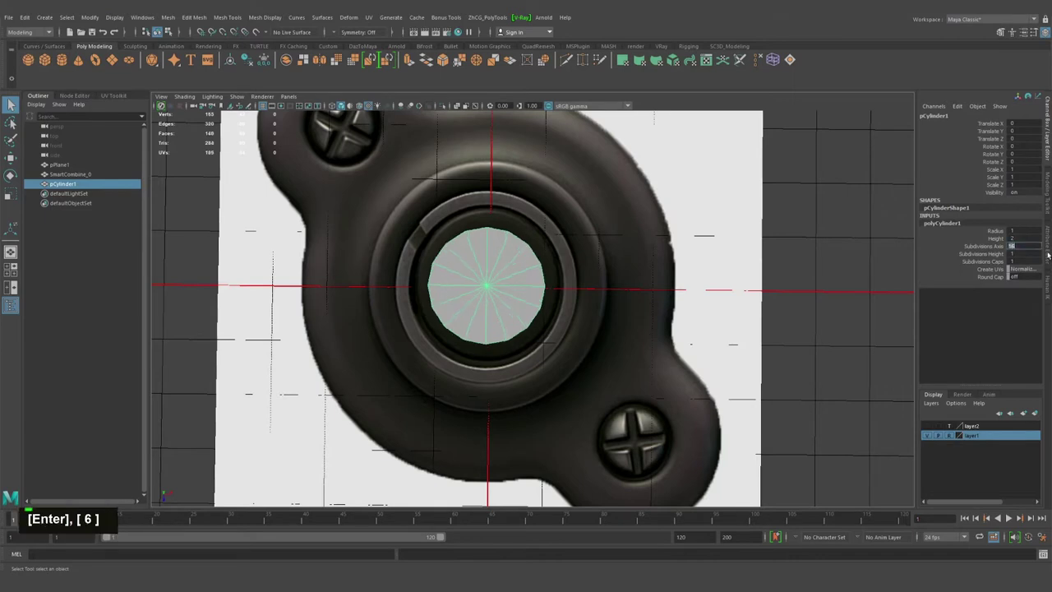
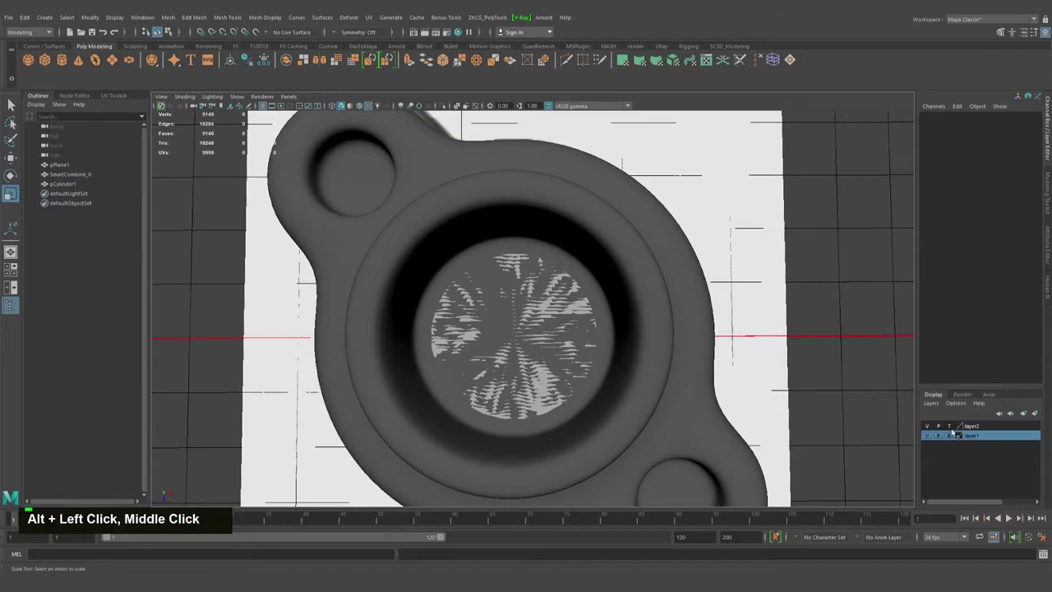
{"action": "right_click", "coordinate": [640, 264]}
{"action": "double_click", "coordinate": [629, 232]}
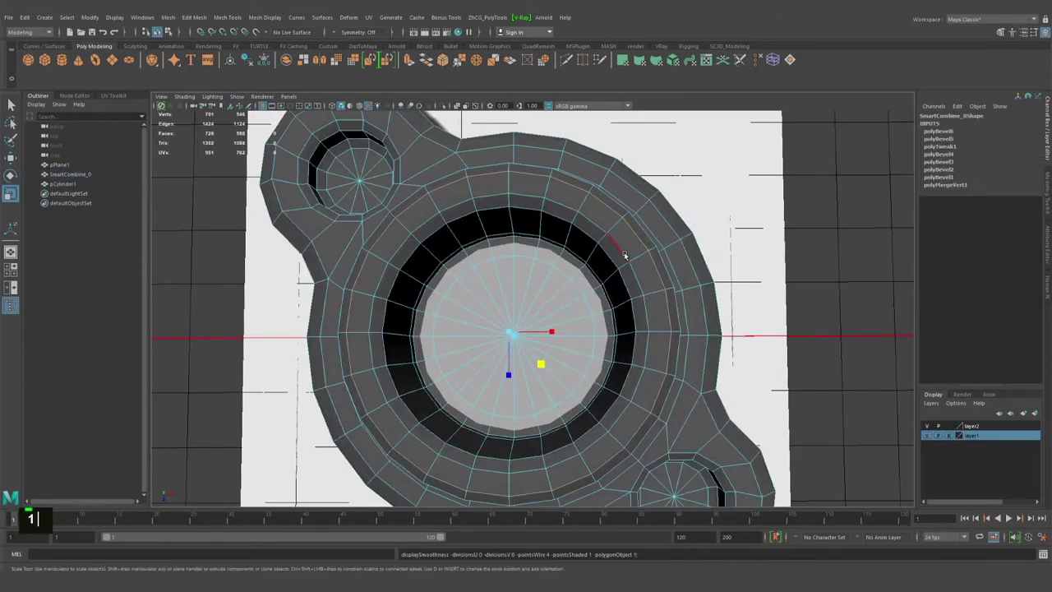
{"action": "key", "text": "1"}
{"action": "middle_click", "coordinate": [649, 266]}
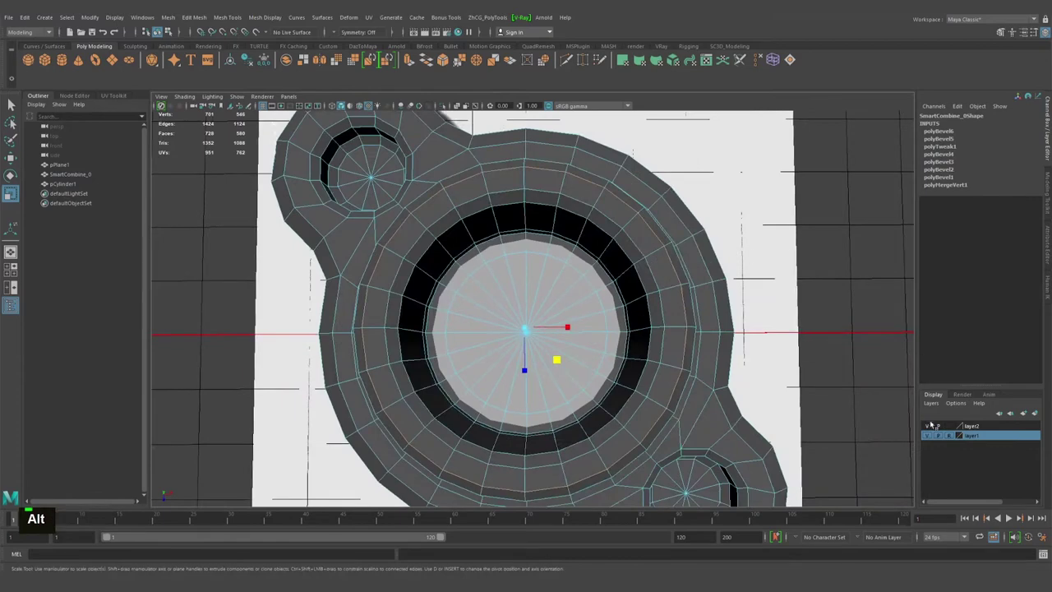
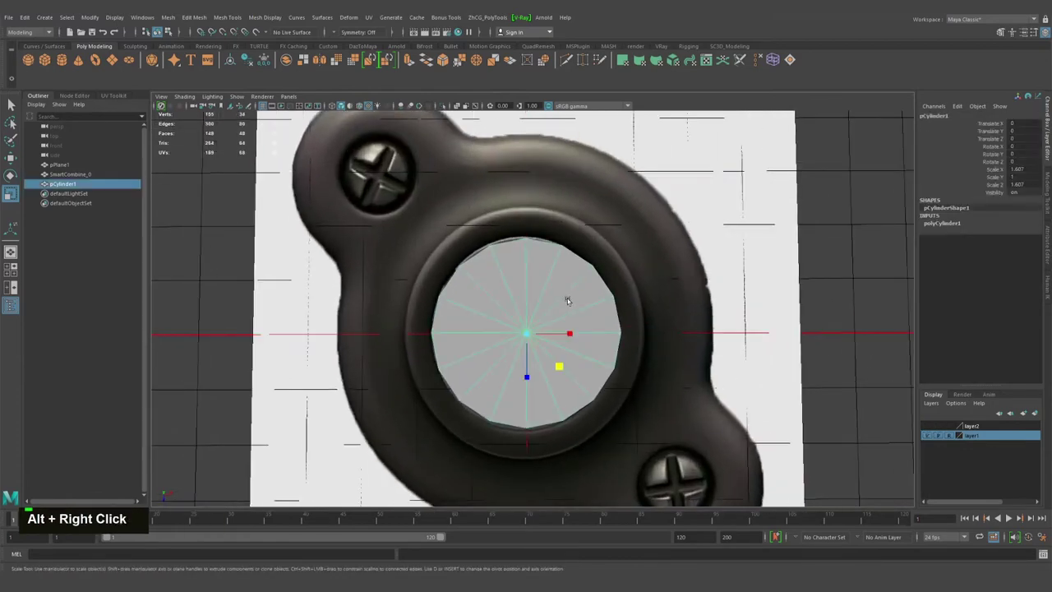
{"action": "middle_click", "coordinate": [583, 297]}
Step: Raise the cylinder's Subdivisions Axis to 24 sides
{"action": "key", "text": "alt+w"}
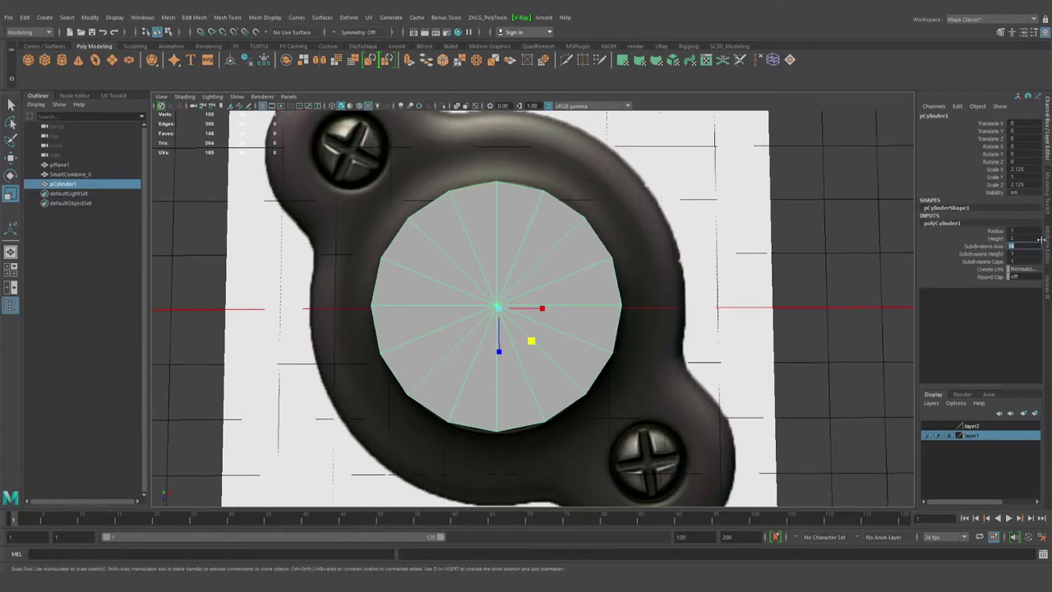
{"action": "type", "text": "24"}
{"action": "key", "text": "Return"}
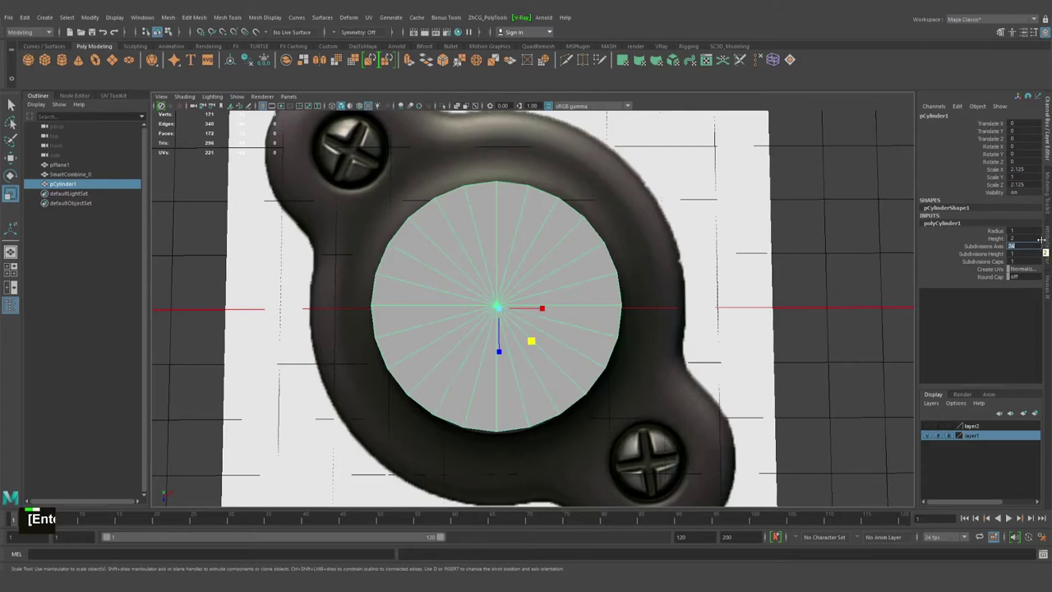
{"action": "right_click", "coordinate": [428, 249]}
{"action": "left_click", "coordinate": [379, 254]}
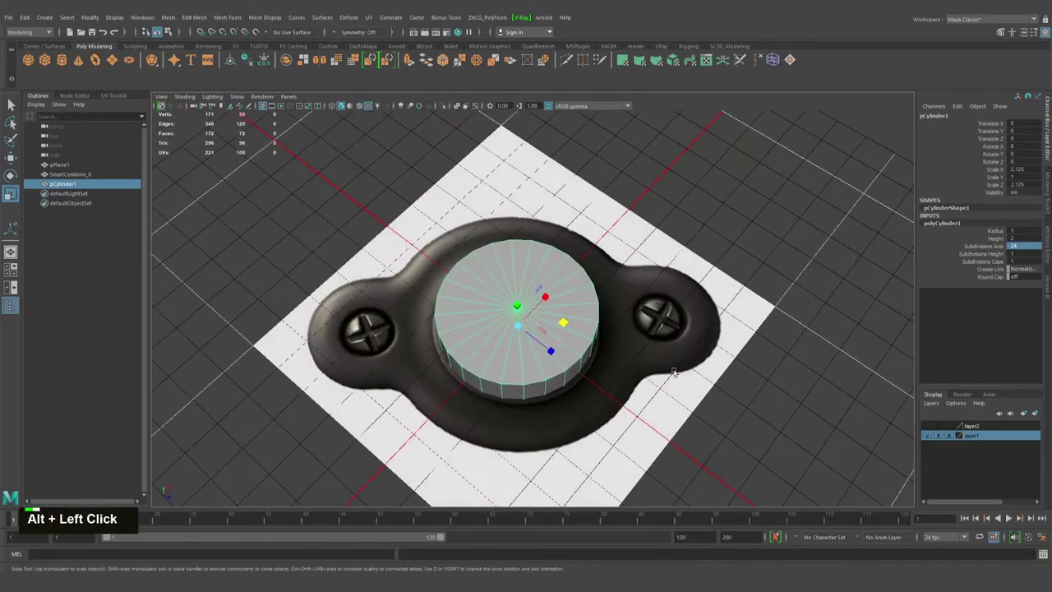
Step: Unhide layer1 and raise the cylinder about 3 units onto the base's neck
{"action": "left_click", "coordinate": [568, 344]}
{"action": "key", "text": "alt+w"}
{"action": "left_click", "coordinate": [475, 227]}
{"action": "middle_click", "coordinate": [503, 252]}
{"action": "left_click", "coordinate": [502, 320]}
Step: Scale the cylinder to roughly 1.85 wide to match the neck opening
{"action": "key", "text": "r"}
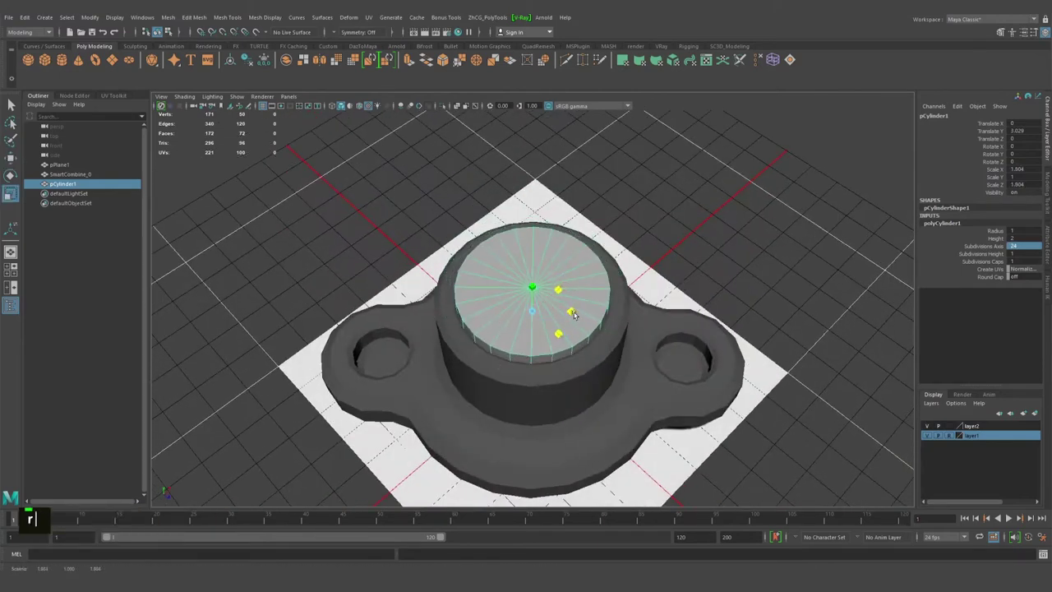
{"action": "left_click", "coordinate": [513, 355]}
{"action": "double_click", "coordinate": [456, 385]}
{"action": "left_click", "coordinate": [465, 337]}
{"action": "middle_click", "coordinate": [495, 346]}
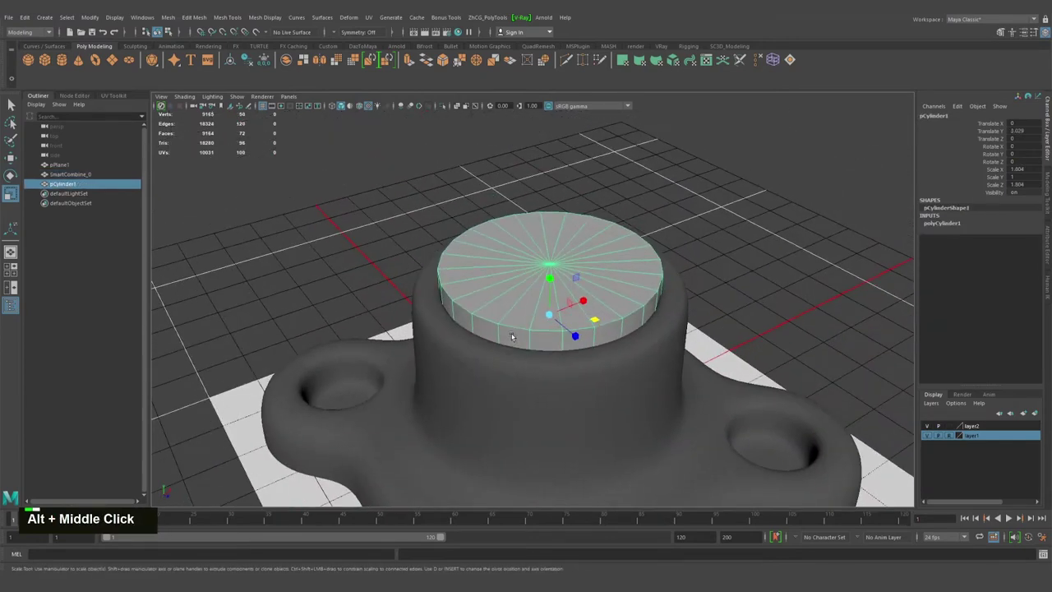
Step: Select the top cylinder and switch to working on its faces
{"action": "type", "text": "rr"}
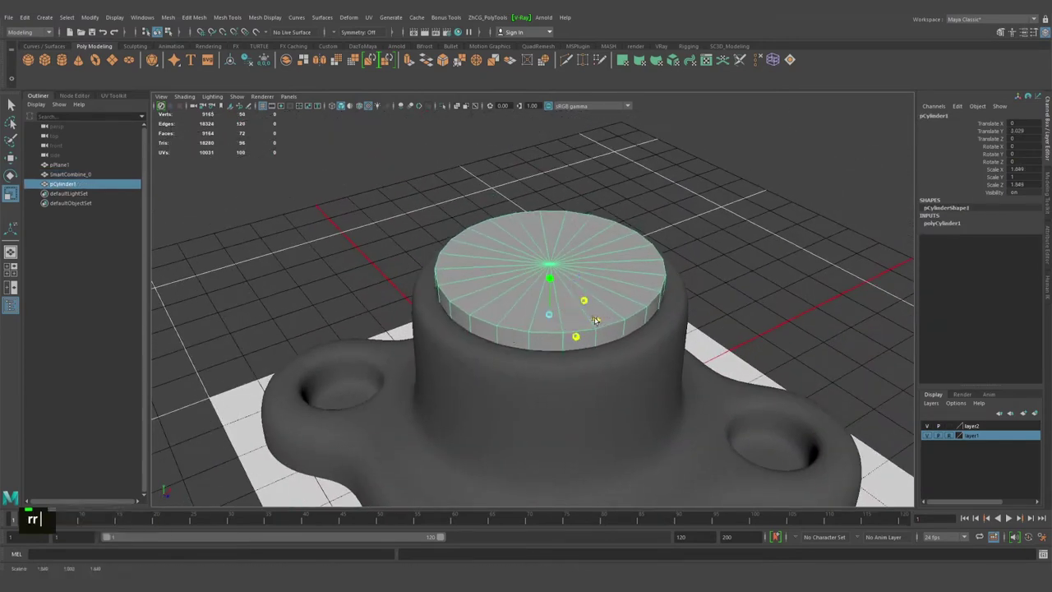
{"action": "left_click", "coordinate": [594, 317]}
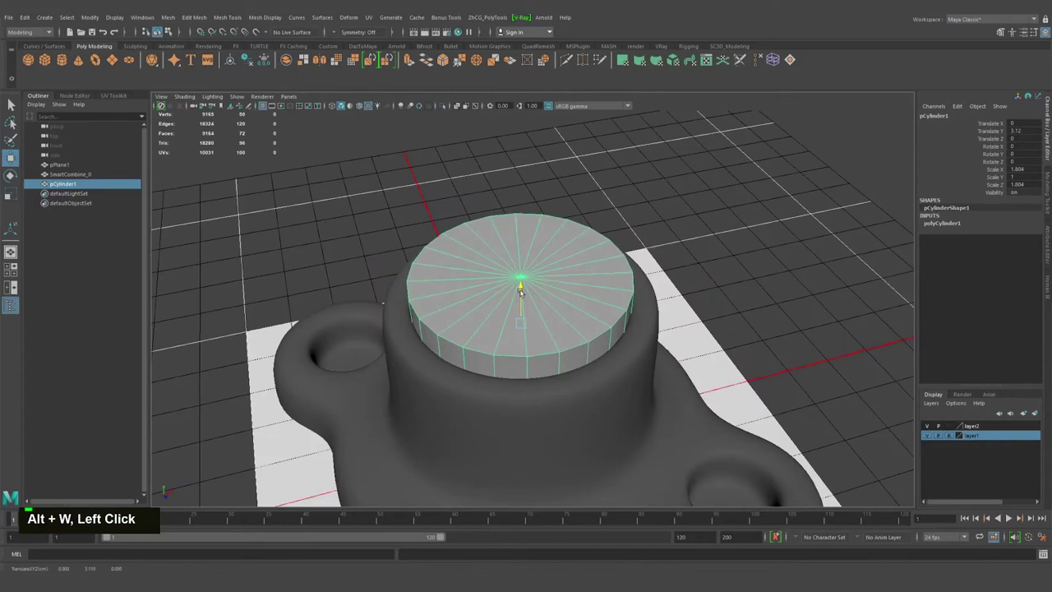
{"action": "left_click", "coordinate": [546, 331]}
{"action": "middle_click", "coordinate": [612, 319]}
{"action": "left_click", "coordinate": [627, 335]}
{"action": "middle_click", "coordinate": [540, 368]}
{"action": "left_click", "coordinate": [528, 311]}
{"action": "key", "text": "q"}
{"action": "right_click", "coordinate": [526, 309]}
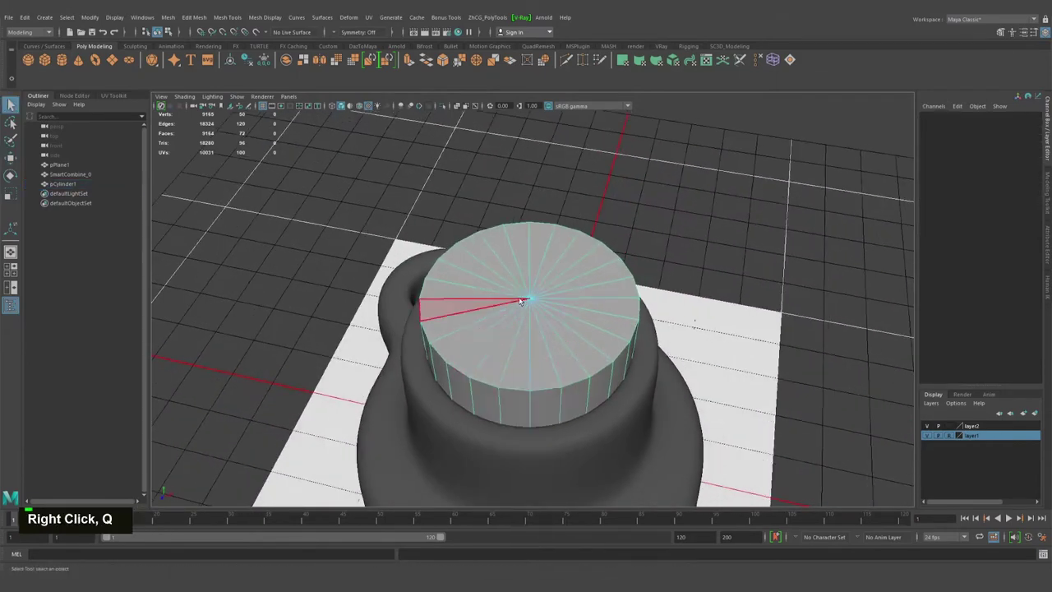
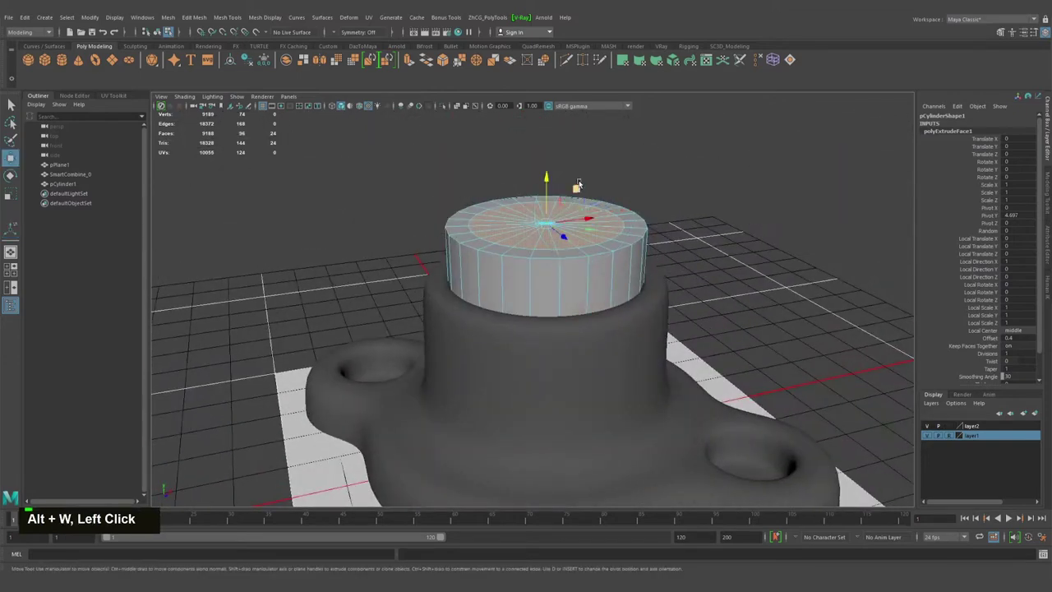
Step: Extrude the top faces inward and down into the cylinder to form a sleeve wall
{"action": "left_click", "coordinate": [550, 177]}
{"action": "left_click", "coordinate": [577, 273]}
{"action": "right_click", "coordinate": [532, 231]}
{"action": "left_click", "coordinate": [580, 248]}
{"action": "right_click", "coordinate": [549, 231]}
{"action": "key", "text": "ctrl+1"}
{"action": "left_click", "coordinate": [534, 281]}
{"action": "key", "text": "ctrl+1"}
{"action": "right_click", "coordinate": [554, 252]}
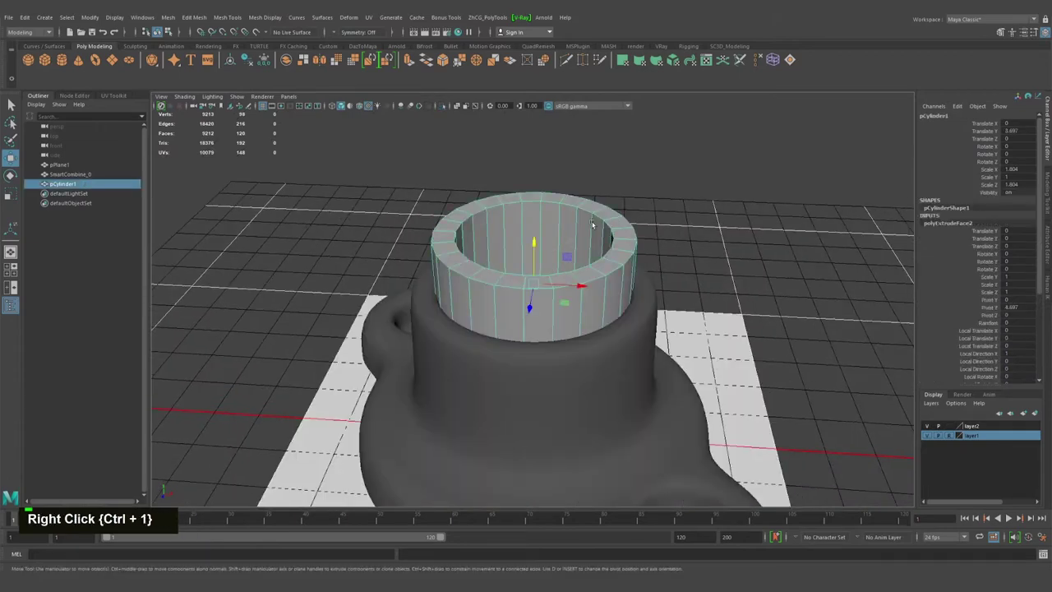
{"action": "key", "text": "ctrl+1"}
{"action": "left_click", "coordinate": [542, 262]}
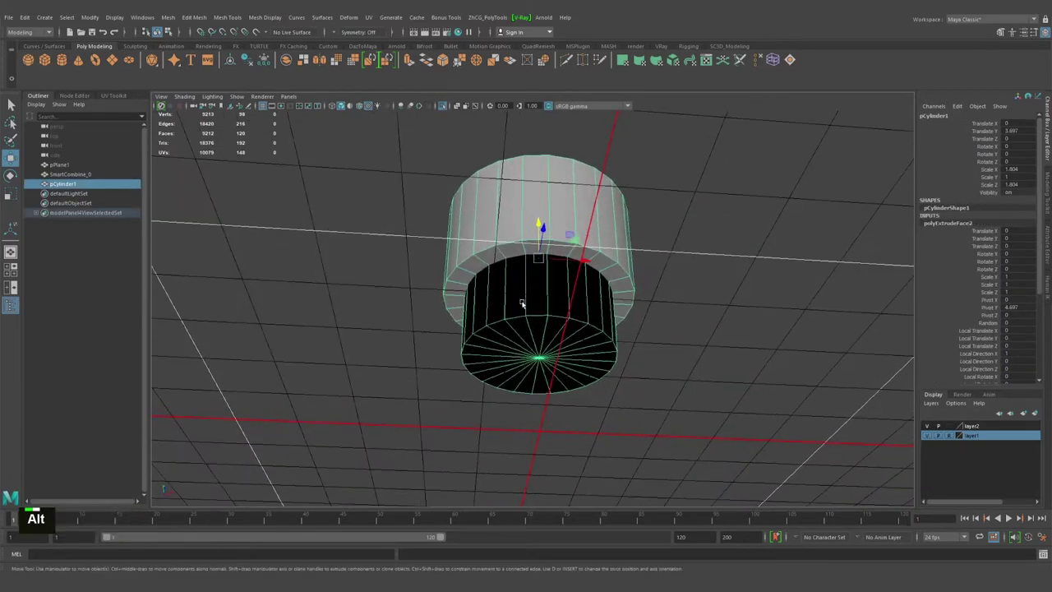
Step: Delete the bottom faces so the cylinder becomes an open tube
{"action": "right_click", "coordinate": [523, 311]}
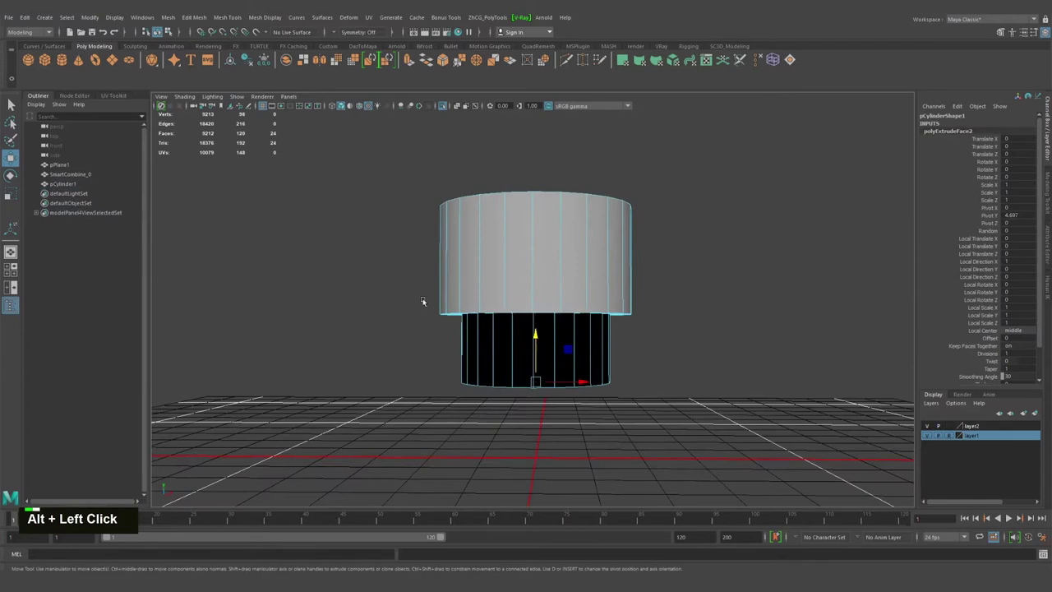
{"action": "left_click", "coordinate": [615, 333]}
{"action": "left_click", "coordinate": [419, 199]}
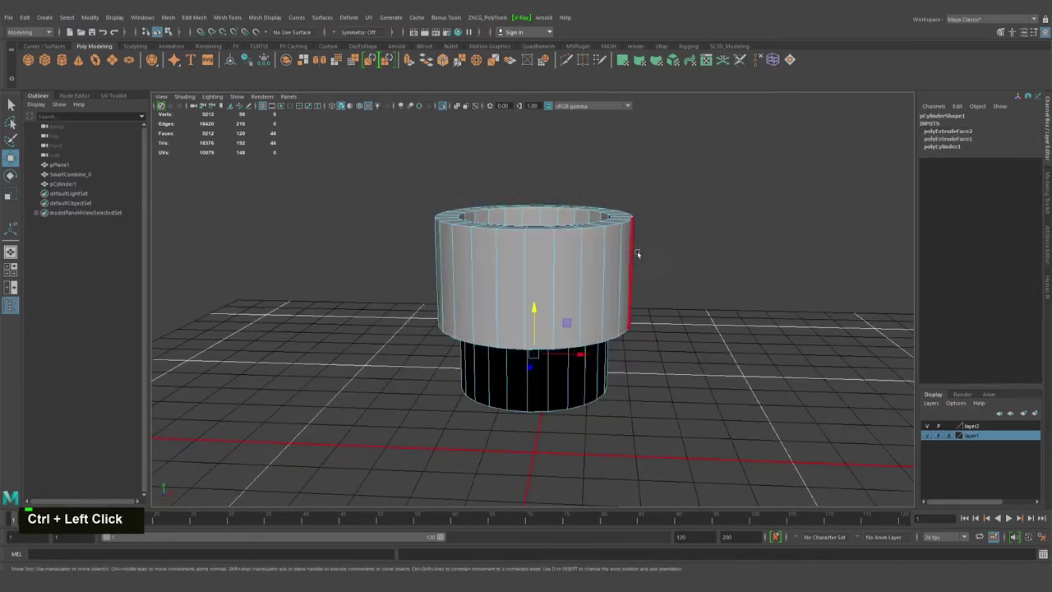
{"action": "key", "text": "Delete"}
{"action": "left_click", "coordinate": [552, 293]}
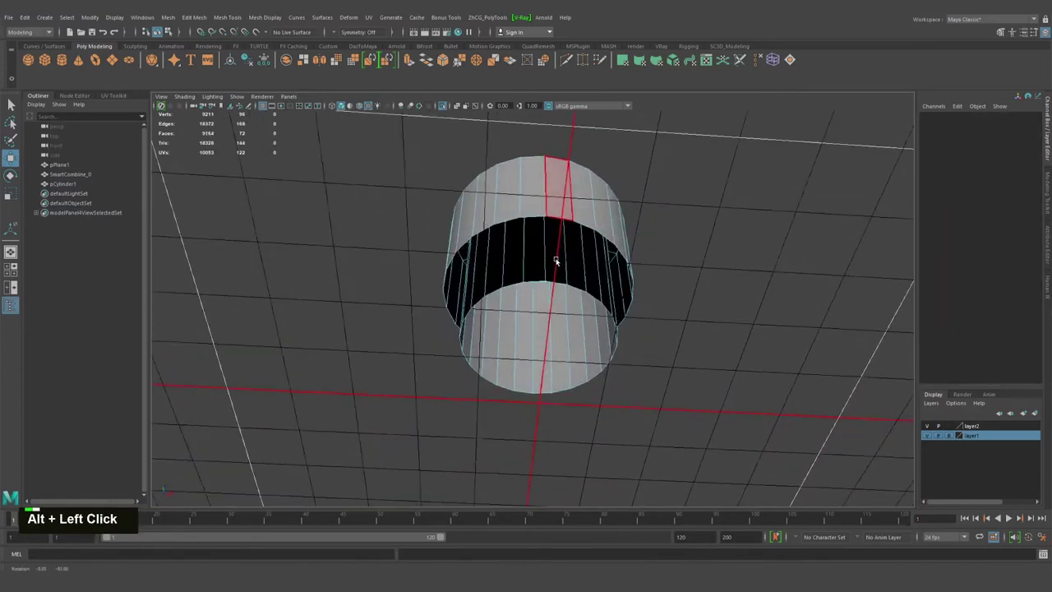
{"action": "right_click", "coordinate": [539, 306]}
{"action": "double_click", "coordinate": [498, 305]}
{"action": "middle_click", "coordinate": [543, 384]}
{"action": "type", "text": "vvvq"}
Step: Select the inner and outer bottom edge loops and bridge them with a twist of about -2.3
{"action": "left_click", "coordinate": [495, 333]}
{"action": "right_click", "coordinate": [514, 288]}
{"action": "double_click", "coordinate": [526, 277]}
{"action": "left_click", "coordinate": [517, 296]}
{"action": "double_click", "coordinate": [517, 296]}
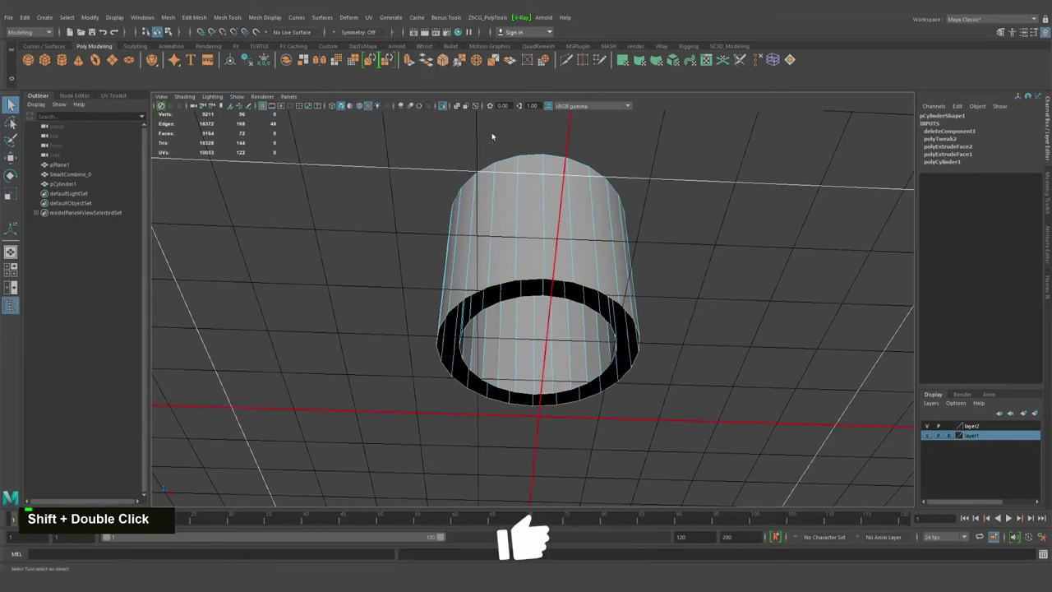
{"action": "left_click", "coordinate": [644, 264]}
{"action": "left_click", "coordinate": [589, 277]}
{"action": "right_click", "coordinate": [557, 229]}
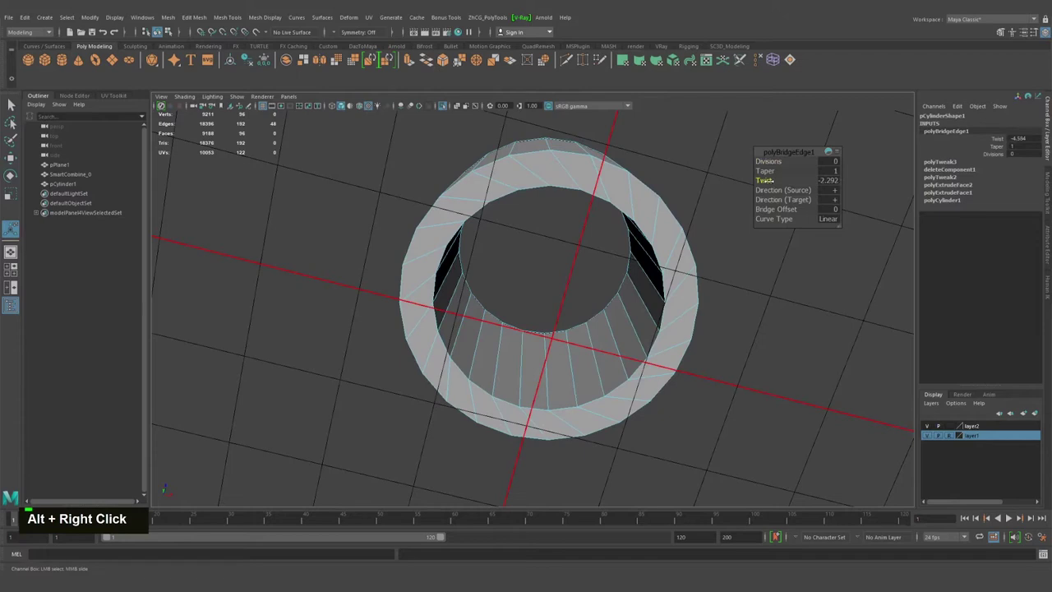
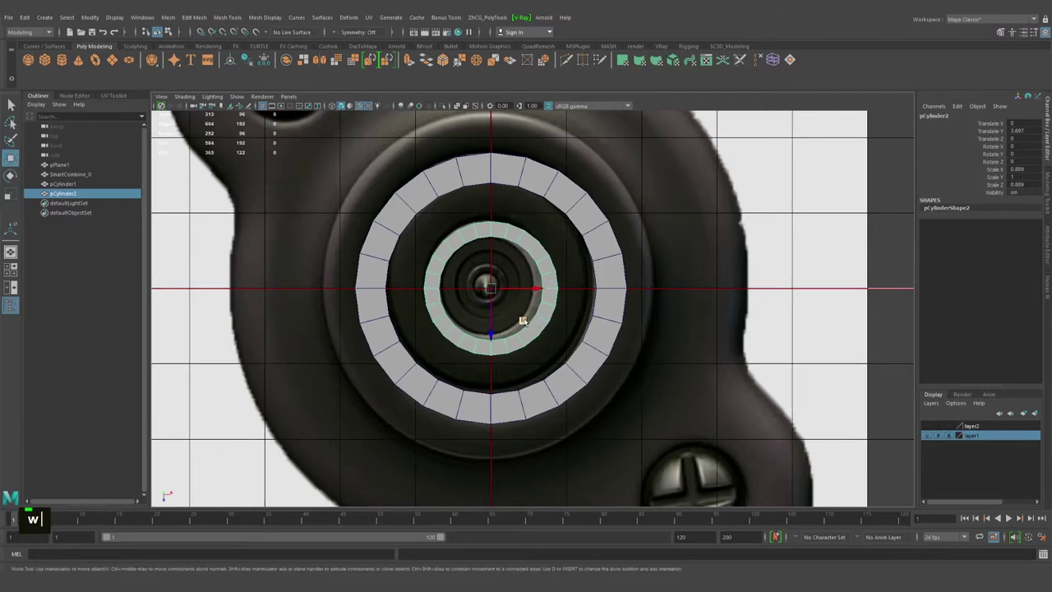
Step: Scale pCylinder2 in X and Z to about 0.873 so it fits inside the sleeve
{"action": "type", "text": "r"}
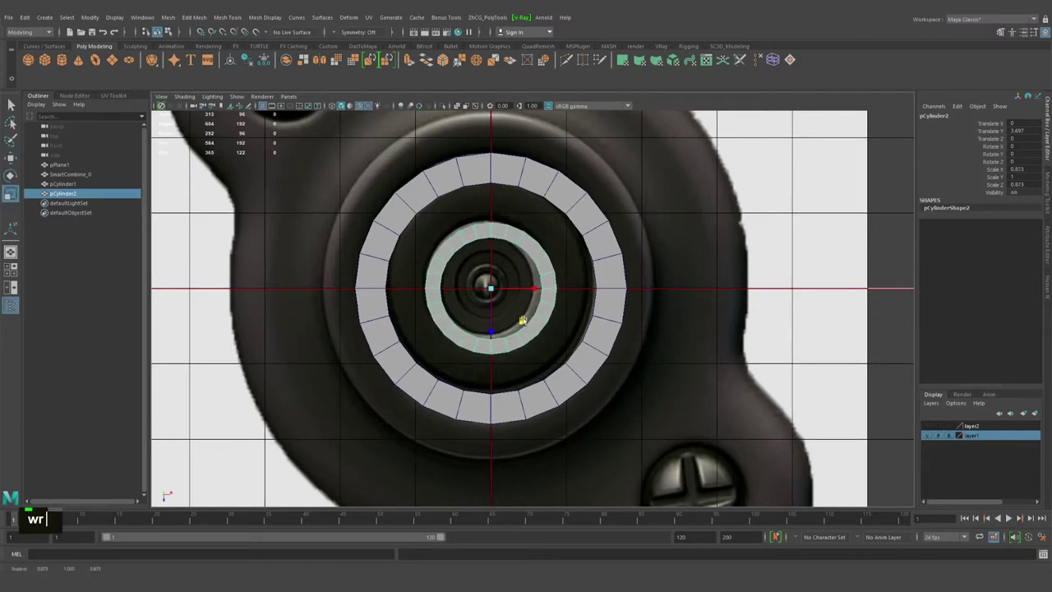
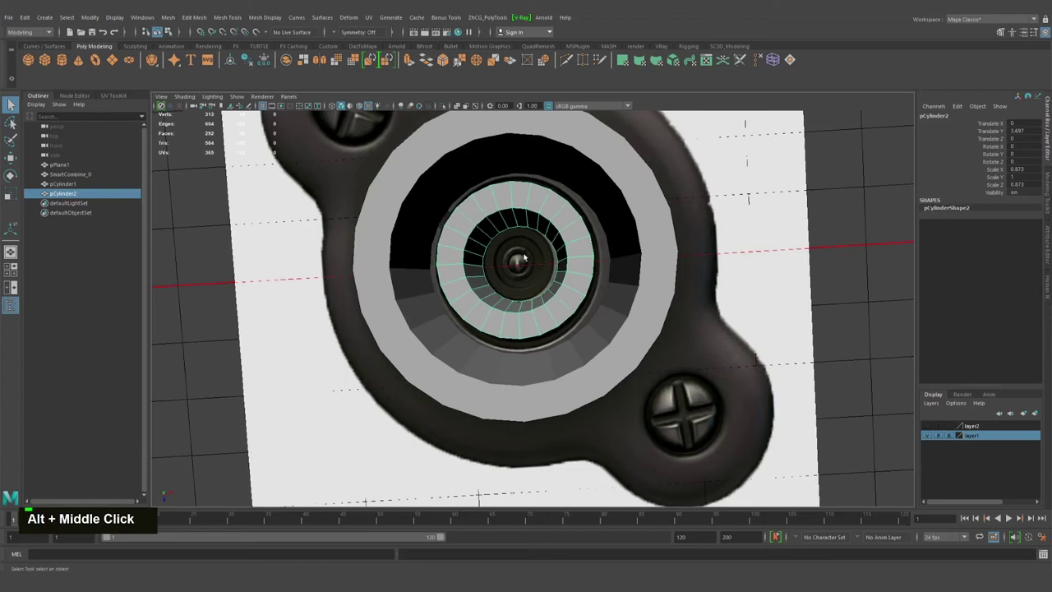
Step: Create an 8-sided cylinder, shrink it to a thin core and raise it to the centre
{"action": "key", "text": "alt+m"}
{"action": "right_click", "coordinate": [527, 253]}
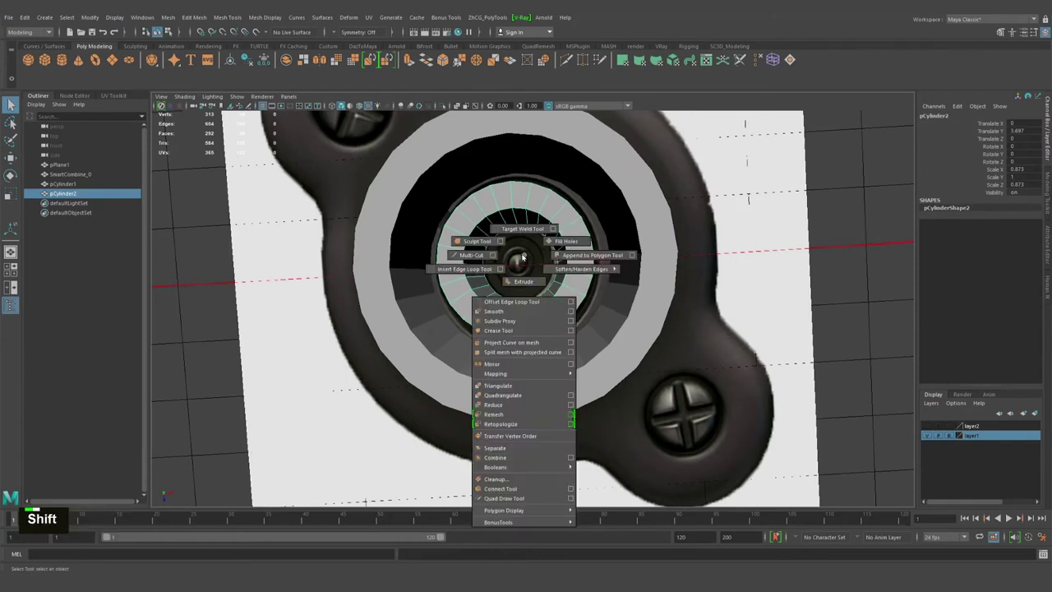
{"action": "right_click", "coordinate": [535, 253]}
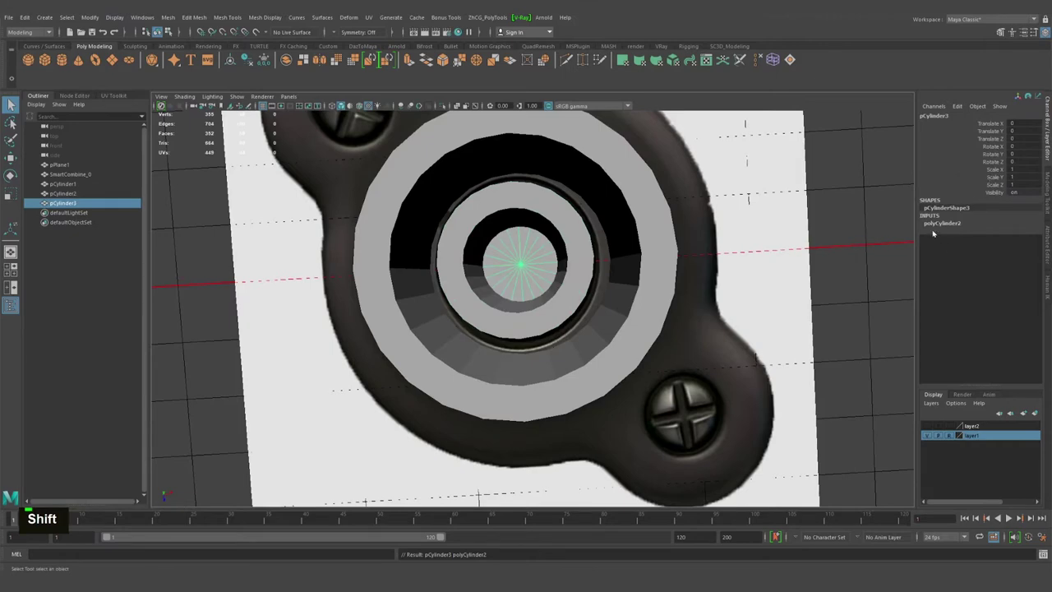
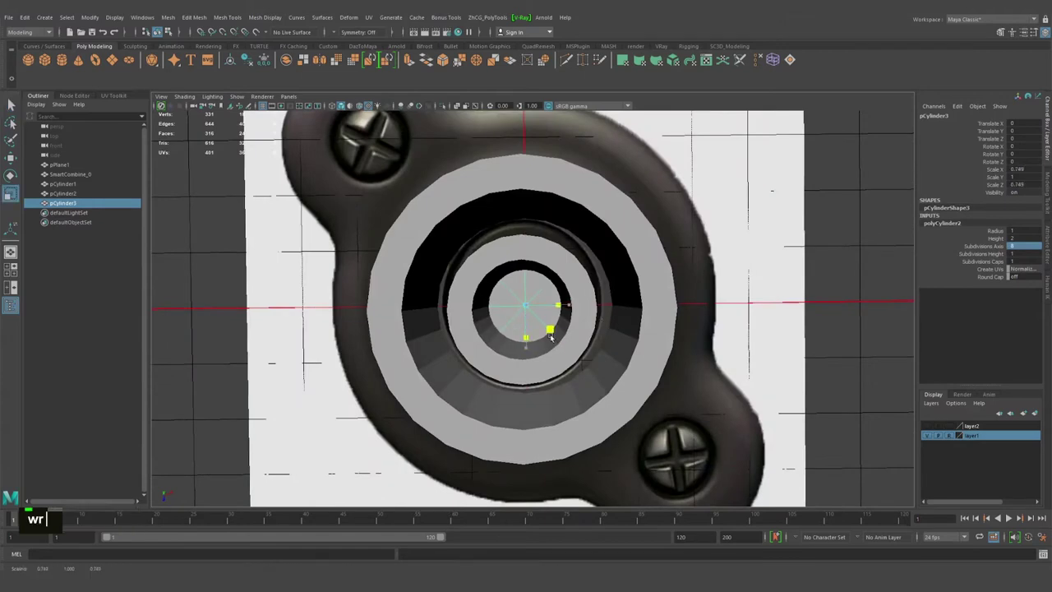
{"action": "left_click", "coordinate": [562, 332]}
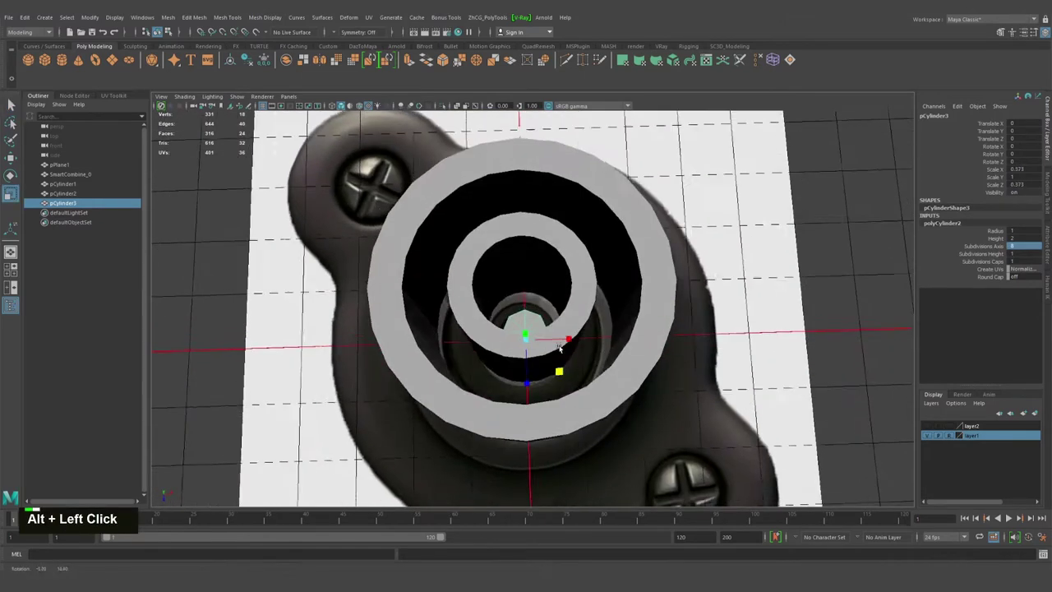
{"action": "type", "text": "w"}
{"action": "left_click", "coordinate": [531, 346]}
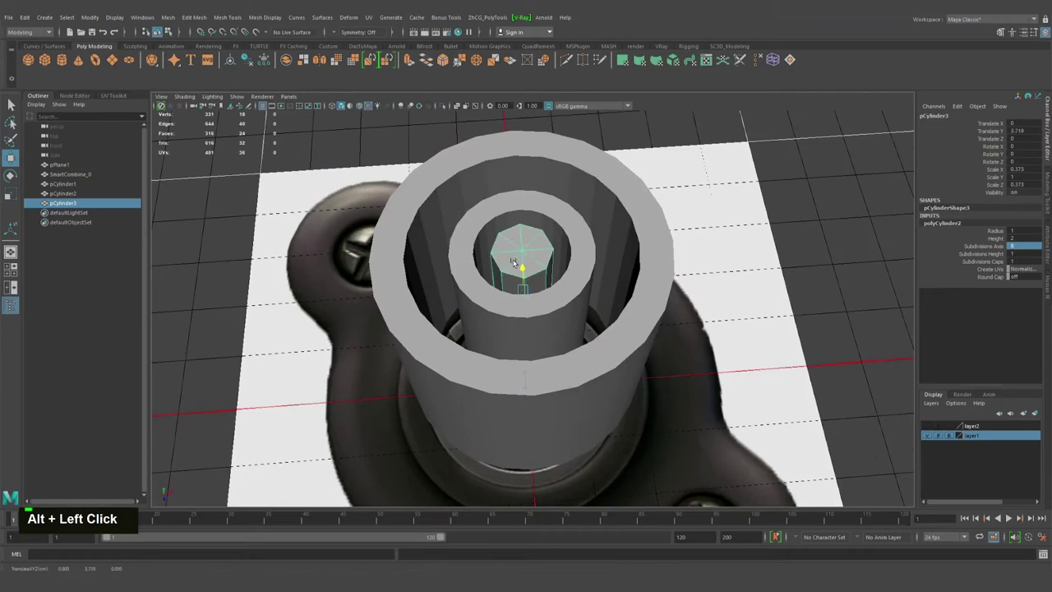
Step: Select the core's top face and extrude it upward into a stepped column
{"action": "left_click", "coordinate": [572, 283]}
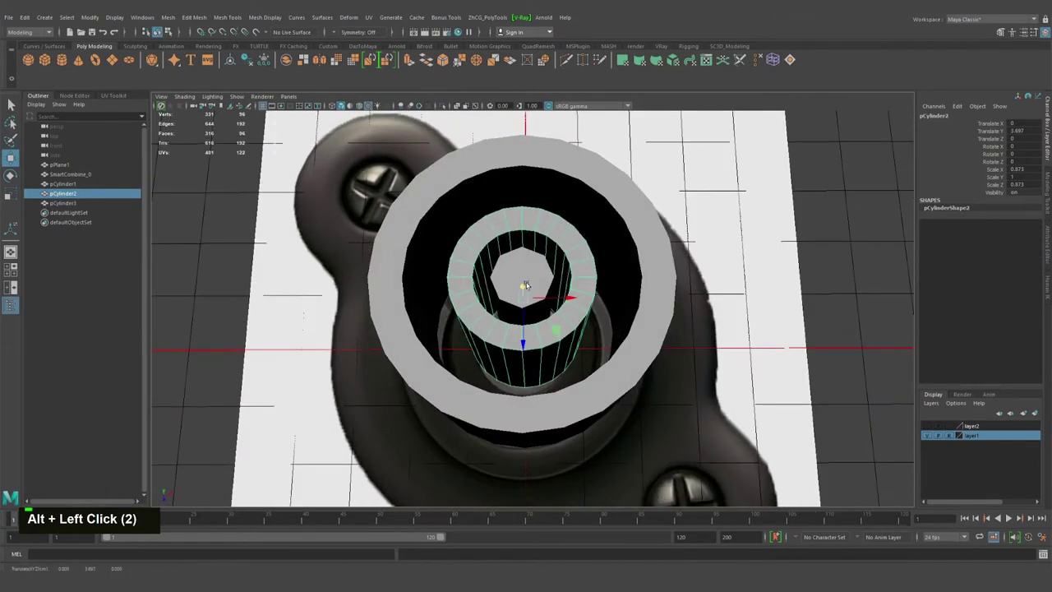
{"action": "right_click", "coordinate": [540, 301]}
{"action": "key", "text": "q"}
{"action": "left_click", "coordinate": [531, 287]}
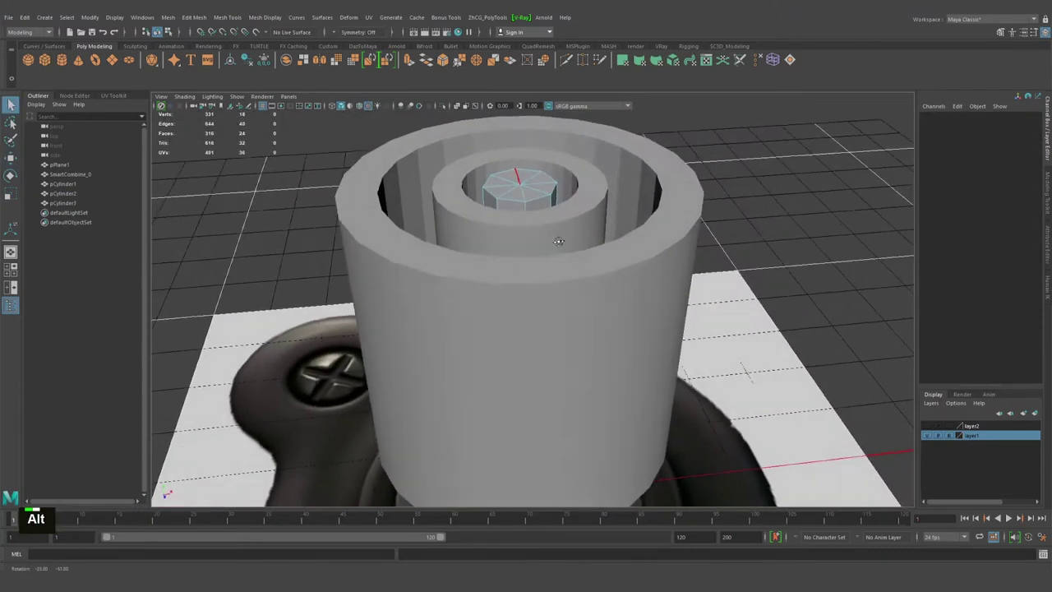
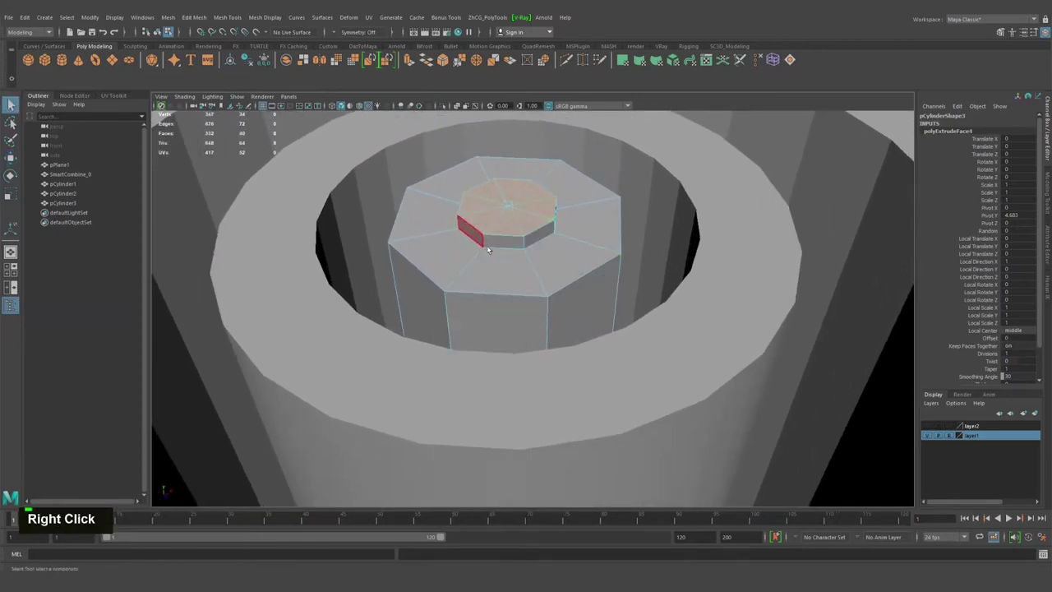
{"action": "left_click", "coordinate": [479, 234]}
{"action": "double_click", "coordinate": [479, 234]}
{"action": "type", "text": "wr"}
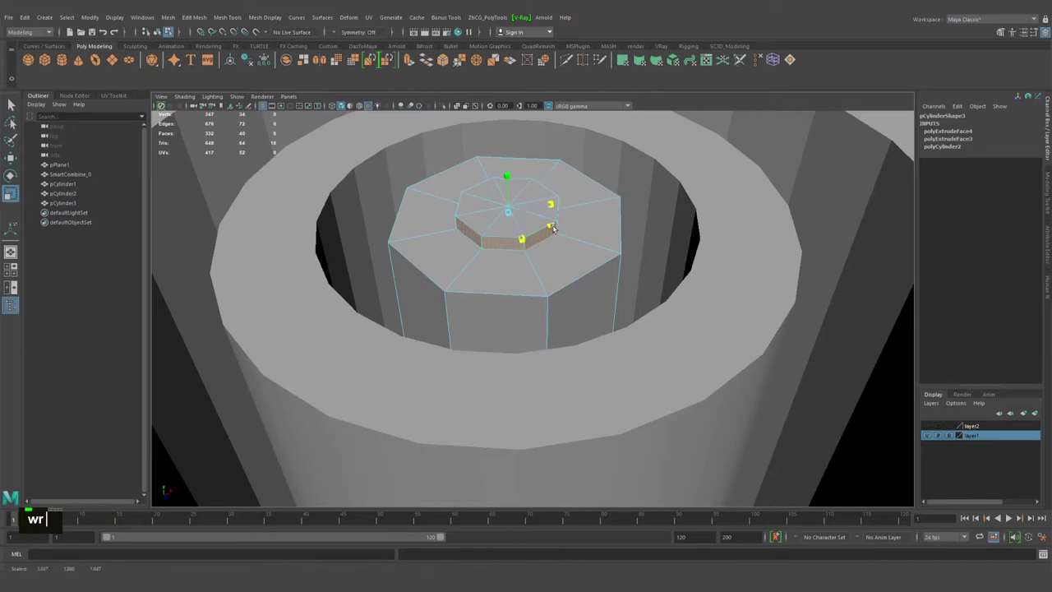
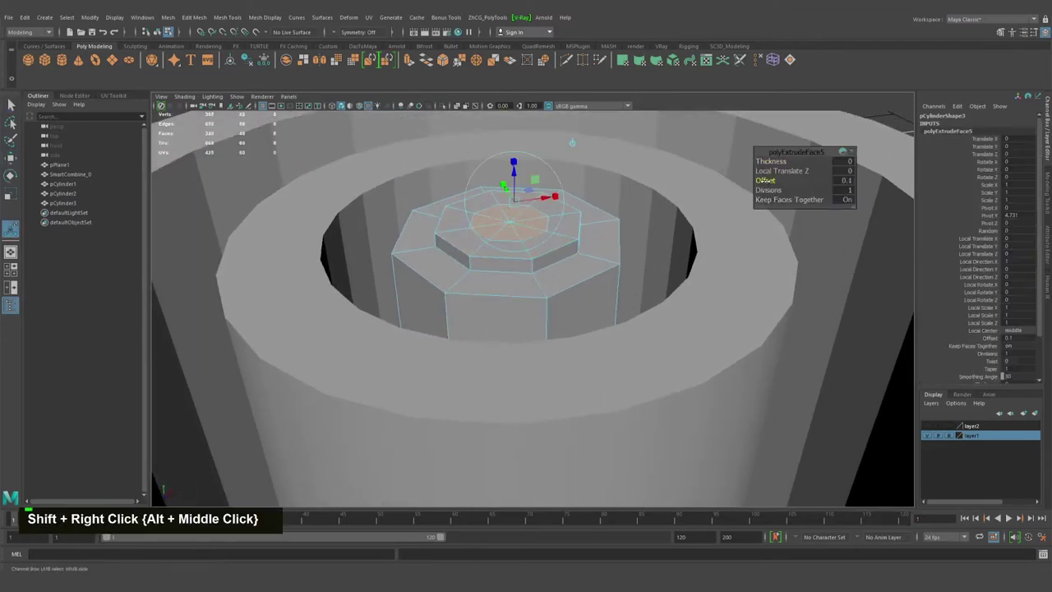
Step: Keep extruding the top and merge its centre into a pointed tip
{"action": "scroll", "scroll_direction": "down", "scroll_amount": 3}
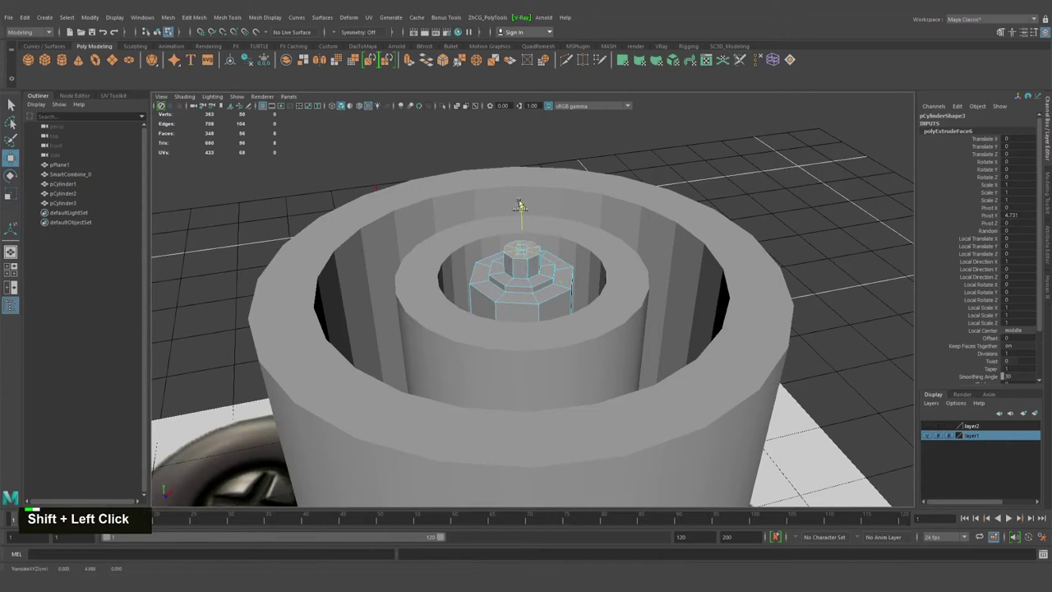
{"action": "right_click", "coordinate": [492, 149]}
{"action": "middle_click", "coordinate": [538, 151]}
{"action": "right_click", "coordinate": [517, 221]}
{"action": "middle_click", "coordinate": [503, 222]}
{"action": "right_click", "coordinate": [502, 213]}
{"action": "middle_click", "coordinate": [523, 157]}
{"action": "key", "text": "w"}
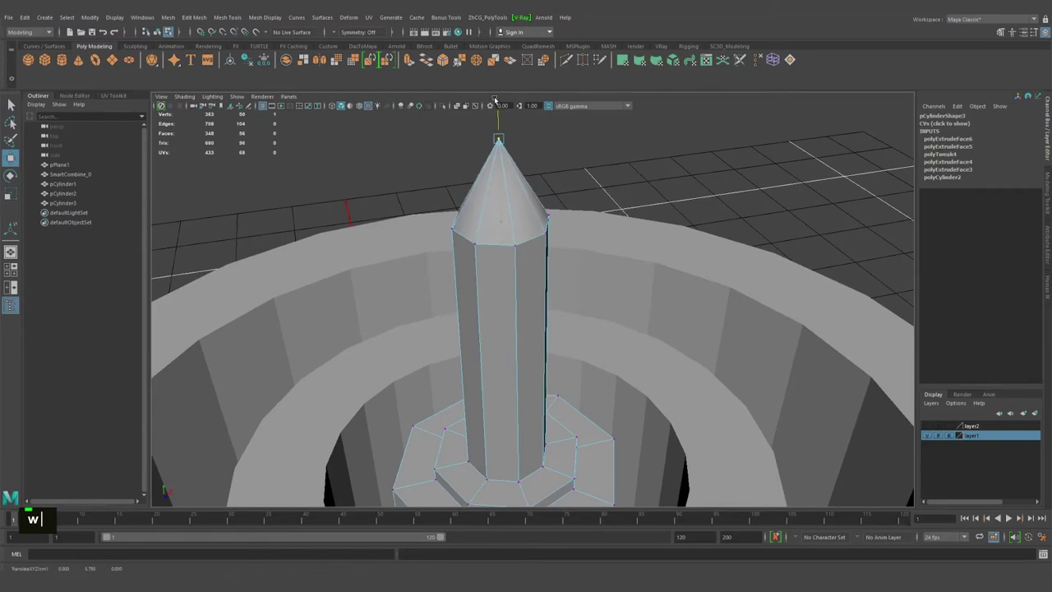
{"action": "right_click", "coordinate": [550, 264]}
{"action": "left_click", "coordinate": [472, 229]}
{"action": "middle_click", "coordinate": [424, 232]}
{"action": "left_click", "coordinate": [556, 271]}
{"action": "scroll", "scroll_direction": "down", "scroll_amount": 3}
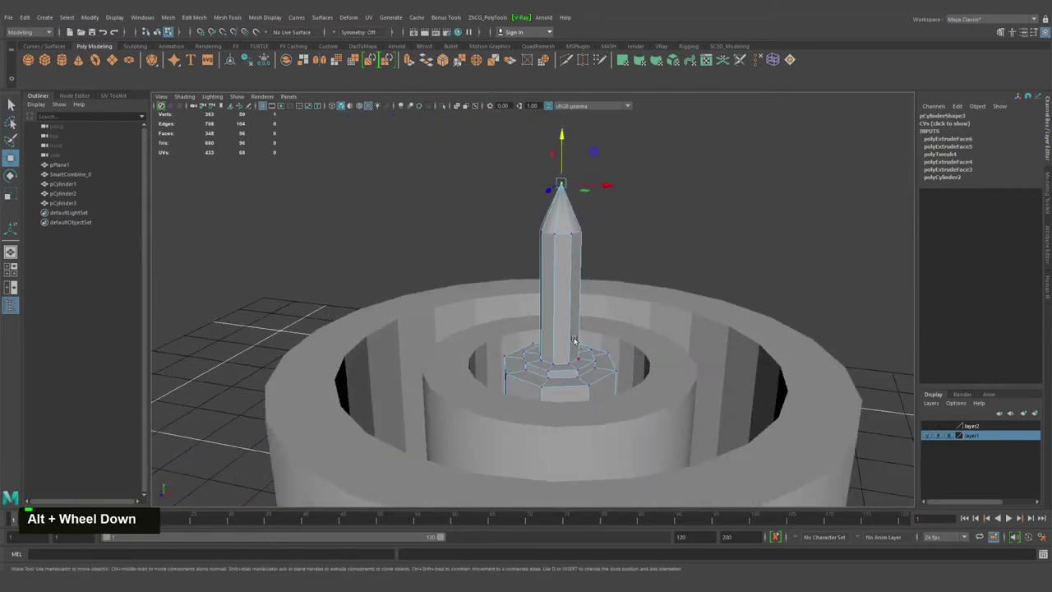
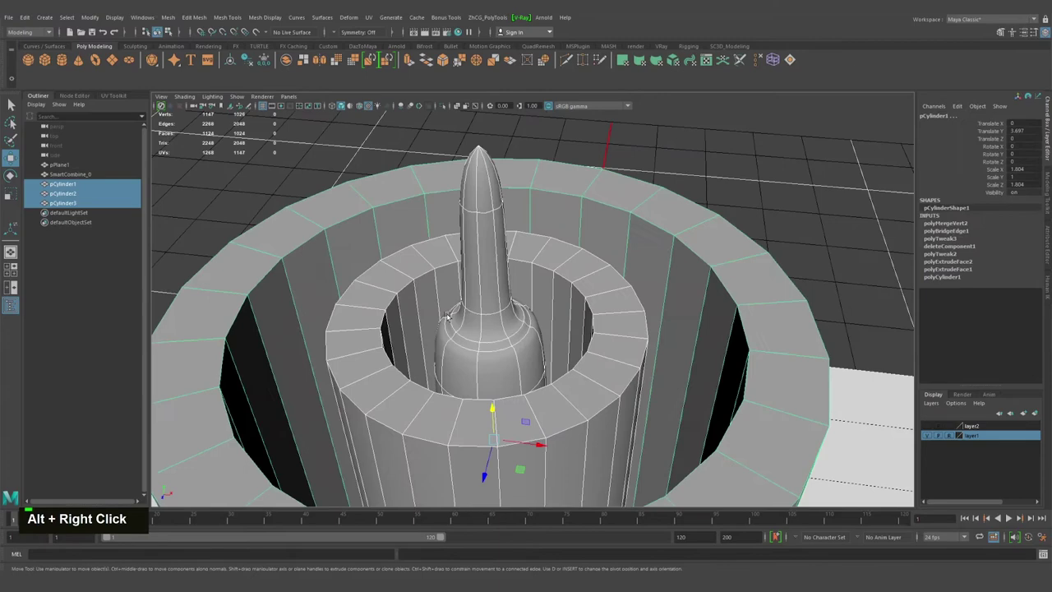
{"action": "middle_click", "coordinate": [526, 284]}
{"action": "right_click", "coordinate": [574, 297]}
{"action": "left_click", "coordinate": [651, 295]}
{"action": "right_click", "coordinate": [526, 288]}
{"action": "left_click", "coordinate": [563, 299]}
{"action": "right_click", "coordinate": [564, 295]}
{"action": "double_click", "coordinate": [514, 319]}
{"action": "key", "text": "ctrl+b"}
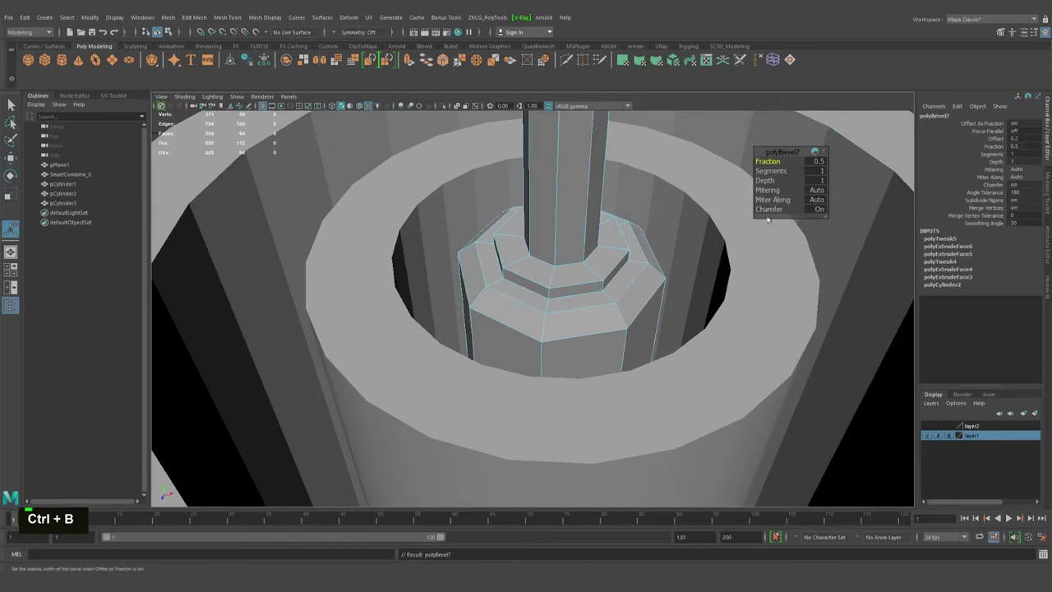
{"action": "left_click", "coordinate": [565, 228]}
{"action": "right_click", "coordinate": [561, 223]}
{"action": "scroll", "scroll_direction": "down", "scroll_amount": 3}
{"action": "left_click", "coordinate": [575, 227]}
{"action": "left_click", "coordinate": [738, 160]}
{"action": "middle_click", "coordinate": [614, 189]}
{"action": "right_click", "coordinate": [531, 242]}
{"action": "key", "text": "alt+1"}
{"action": "left_click", "coordinate": [556, 266]}
{"action": "right_click", "coordinate": [602, 265]}
{"action": "key", "text": "3"}
{"action": "scroll", "scroll_direction": "down", "scroll_amount": 3}
{"action": "left_click", "coordinate": [599, 265]}
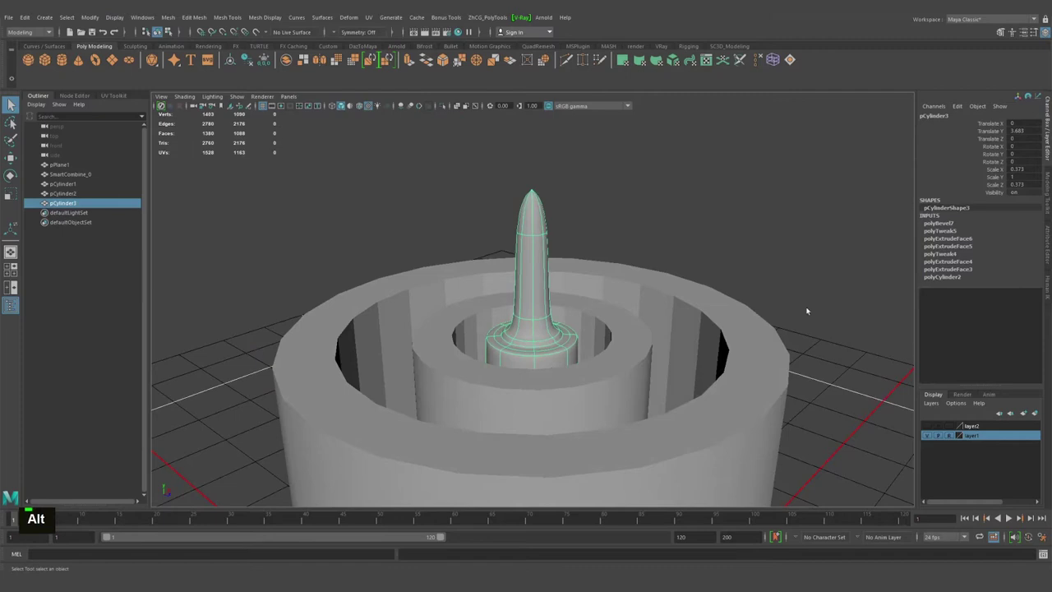
{"action": "key", "text": "w"}
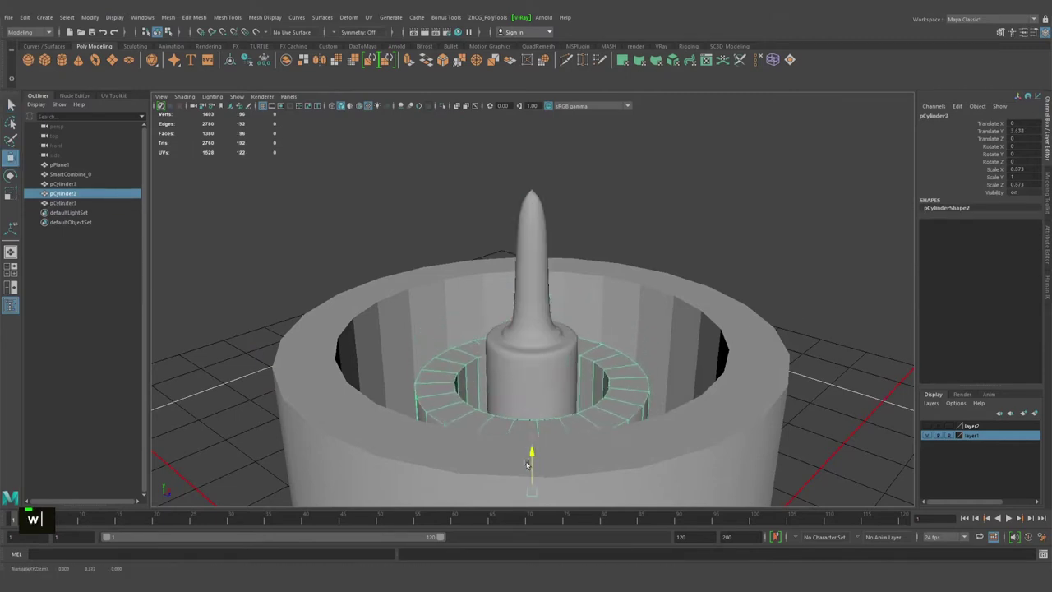
{"action": "middle_click", "coordinate": [568, 407]}
{"action": "left_click", "coordinate": [607, 242]}
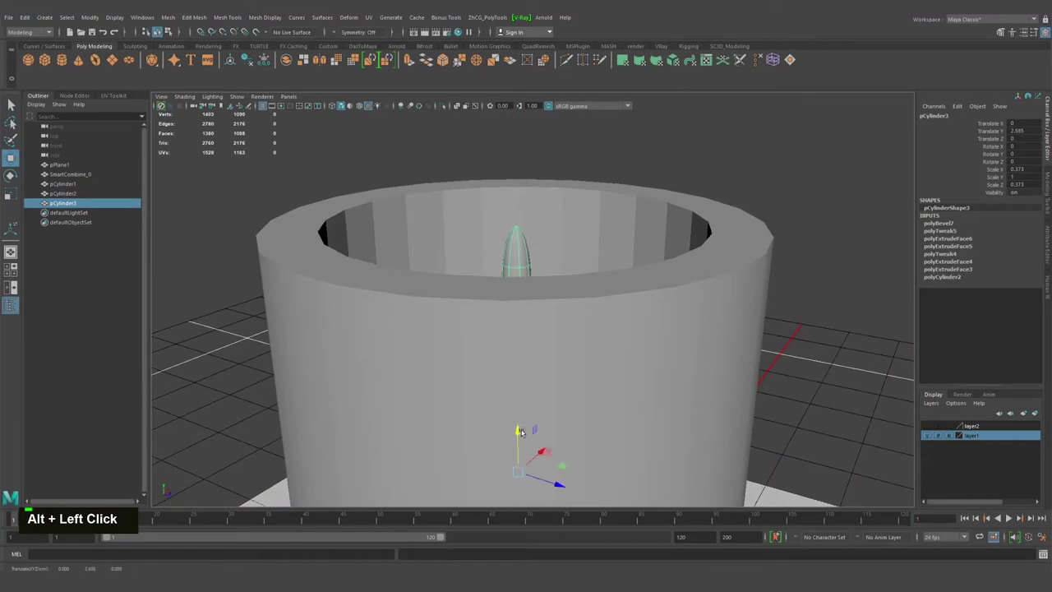
{"action": "left_click", "coordinate": [542, 300]}
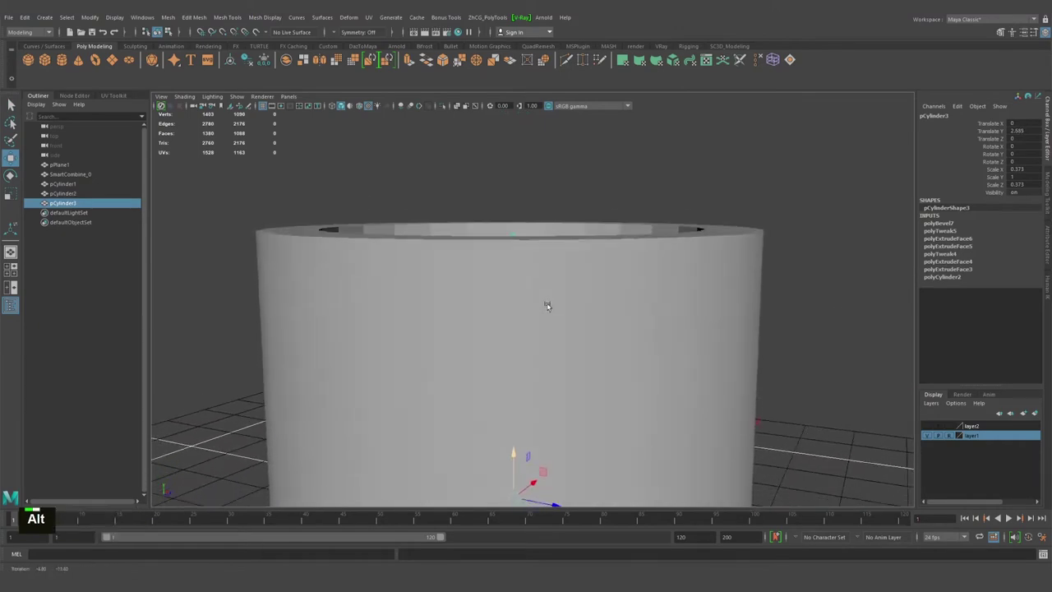
{"action": "left_click", "coordinate": [486, 224]}
{"action": "scroll", "scroll_direction": "down", "scroll_amount": 3}
{"action": "left_click", "coordinate": [507, 281]}
{"action": "right_click", "coordinate": [495, 290]}
{"action": "left_click", "coordinate": [573, 268]}
{"action": "left_click", "coordinate": [580, 258]}
{"action": "scroll", "scroll_direction": "down", "scroll_amount": 3}
{"action": "left_click", "coordinate": [542, 277]}
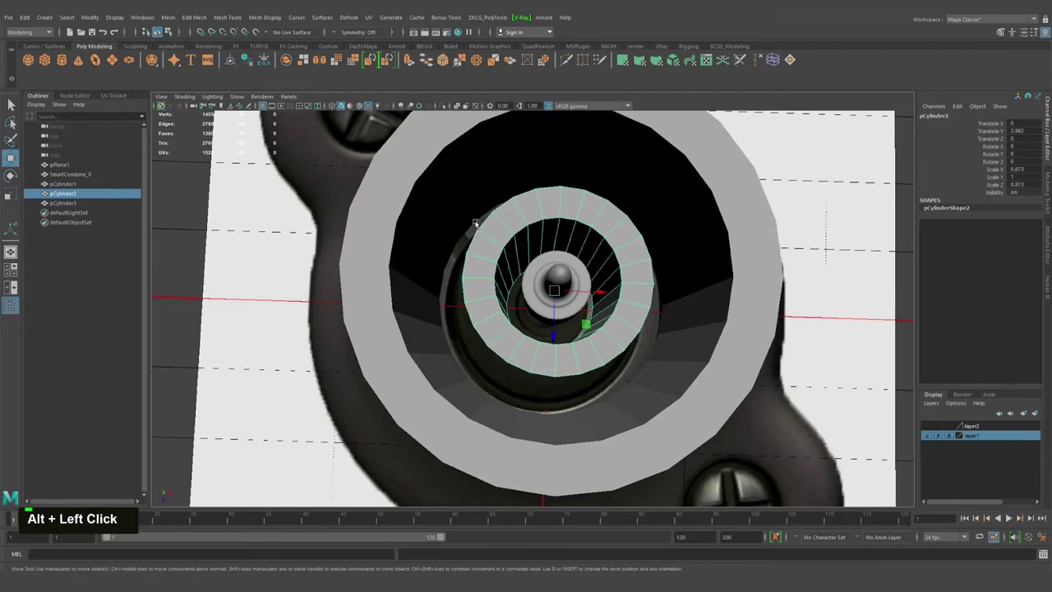
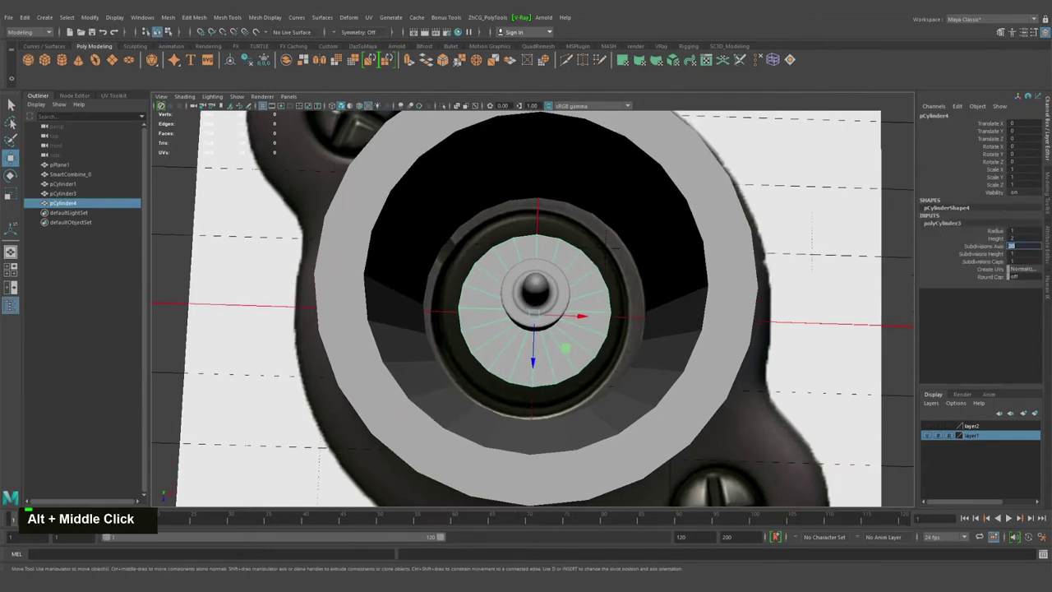
Step: Create the 16-sided cylinder and extrude/inset its top face to form the thick tube wall
{"action": "type", "text": "16"}
{"action": "key", "text": "Return"}
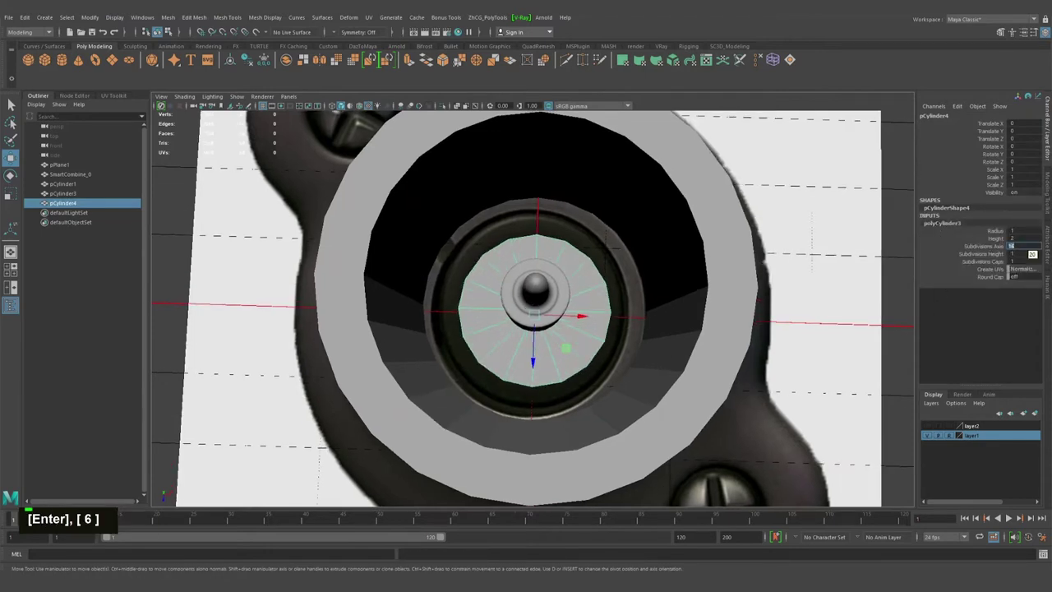
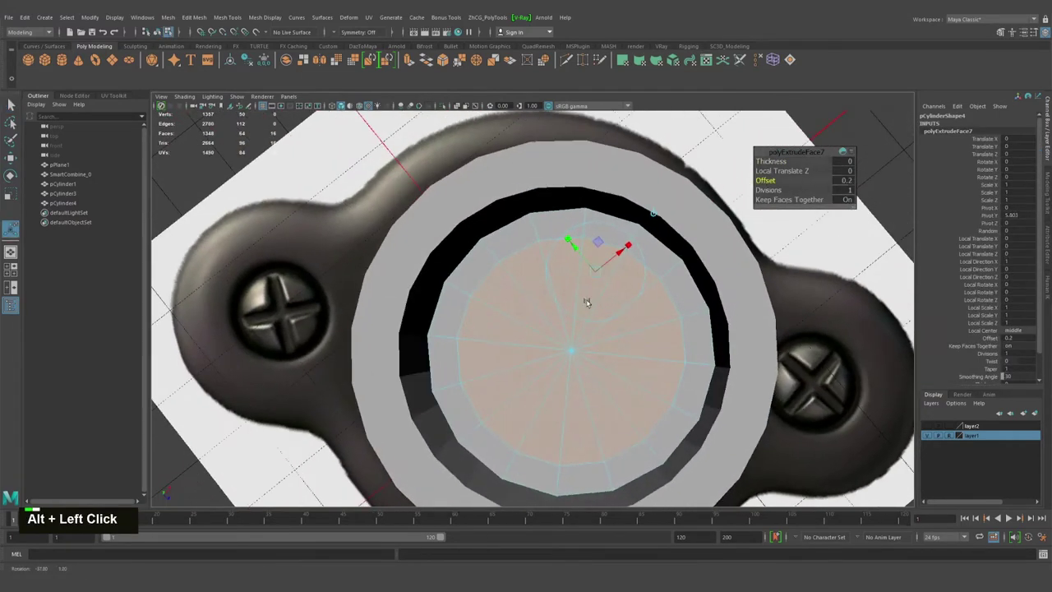
{"action": "middle_click", "coordinate": [814, 141]}
{"action": "key", "text": "ctrl+z"}
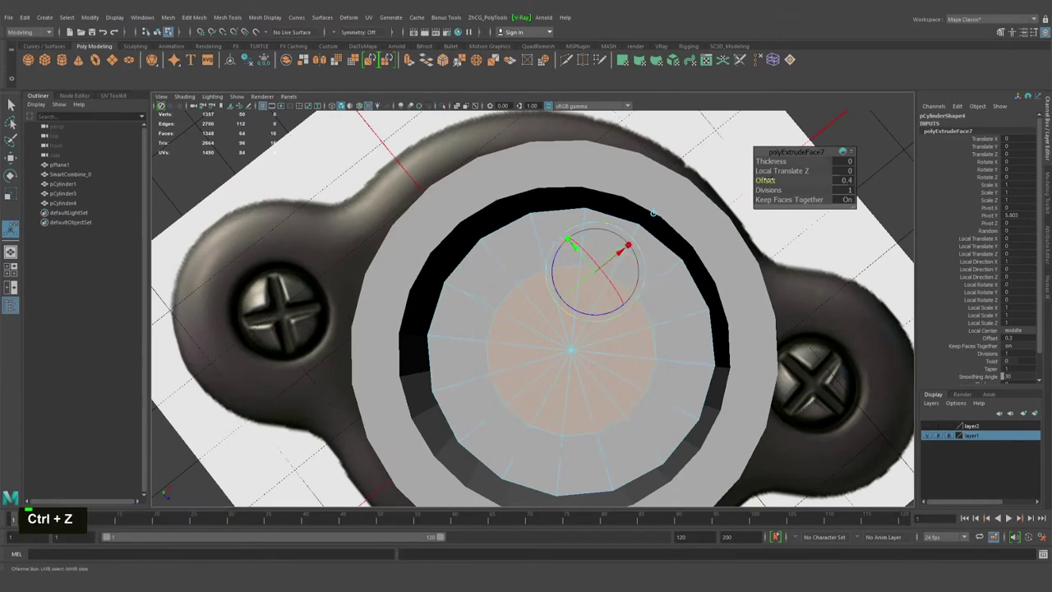
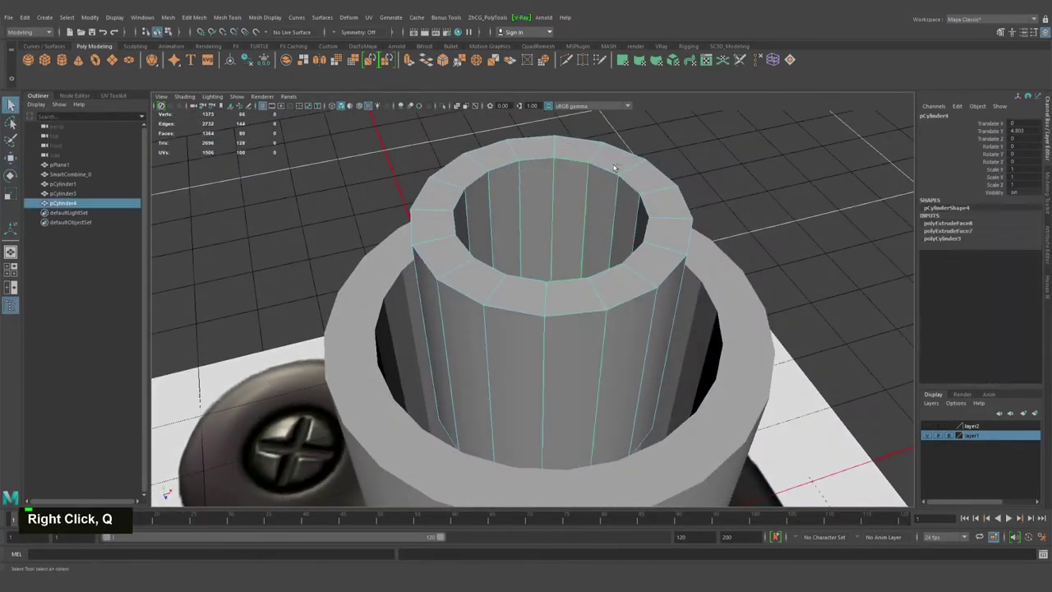
Step: Delete the tube's bottom cap faces and select the inner and outer bottom rims
{"action": "left_click", "coordinate": [564, 245]}
{"action": "scroll", "scroll_direction": "down", "scroll_amount": 3}
{"action": "left_click", "coordinate": [516, 330]}
{"action": "right_click", "coordinate": [518, 341]}
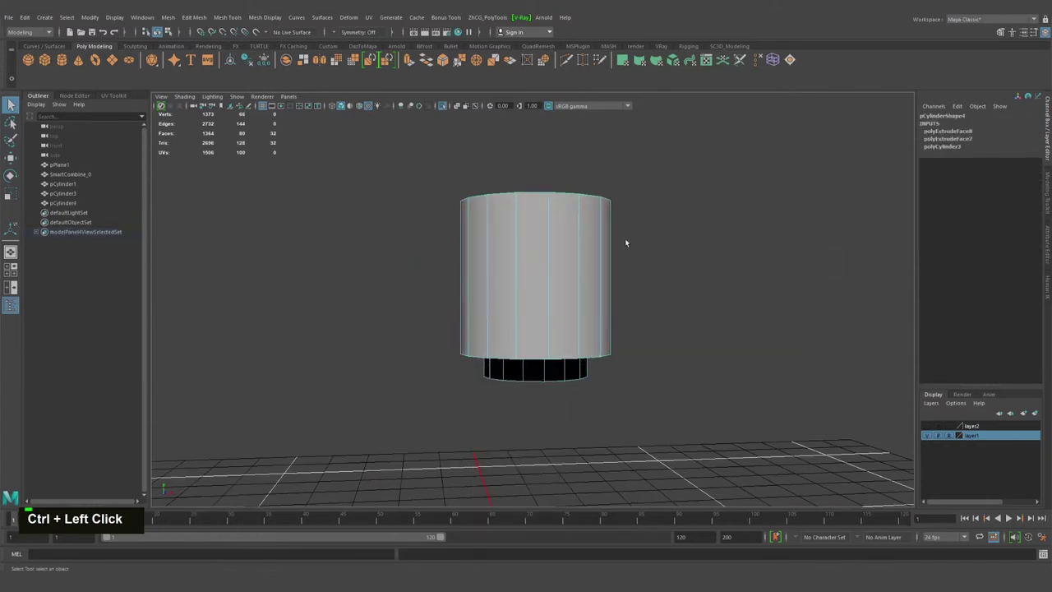
{"action": "key", "text": "Delete"}
{"action": "left_click", "coordinate": [558, 237]}
{"action": "right_click", "coordinate": [549, 268]}
{"action": "double_click", "coordinate": [537, 272]}
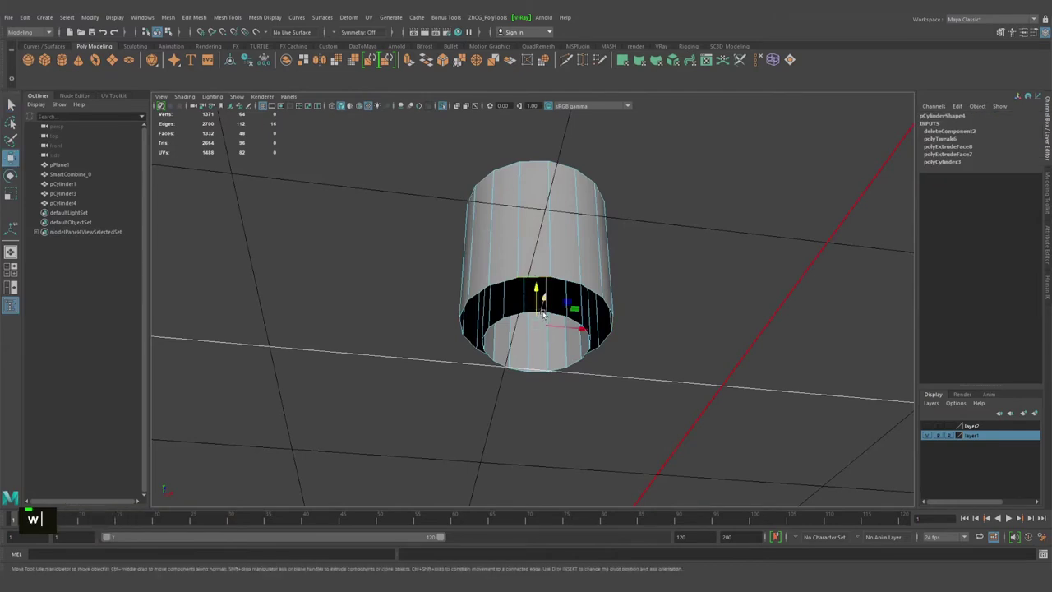
Step: Bridge the inner and outer rim edges into a closed ring, making the tube hollow
{"action": "type", "text": "wvvvvvvvvvvvvvvvvvvvvvvvvvvvq"}
{"action": "right_click", "coordinate": [529, 294]}
{"action": "double_click", "coordinate": [535, 294]}
{"action": "left_click", "coordinate": [536, 311]}
{"action": "right_click", "coordinate": [514, 238]}
{"action": "left_click", "coordinate": [562, 234]}
{"action": "right_click", "coordinate": [532, 261]}
{"action": "scroll", "scroll_direction": "down", "scroll_amount": 3}
{"action": "right_click", "coordinate": [528, 274]}
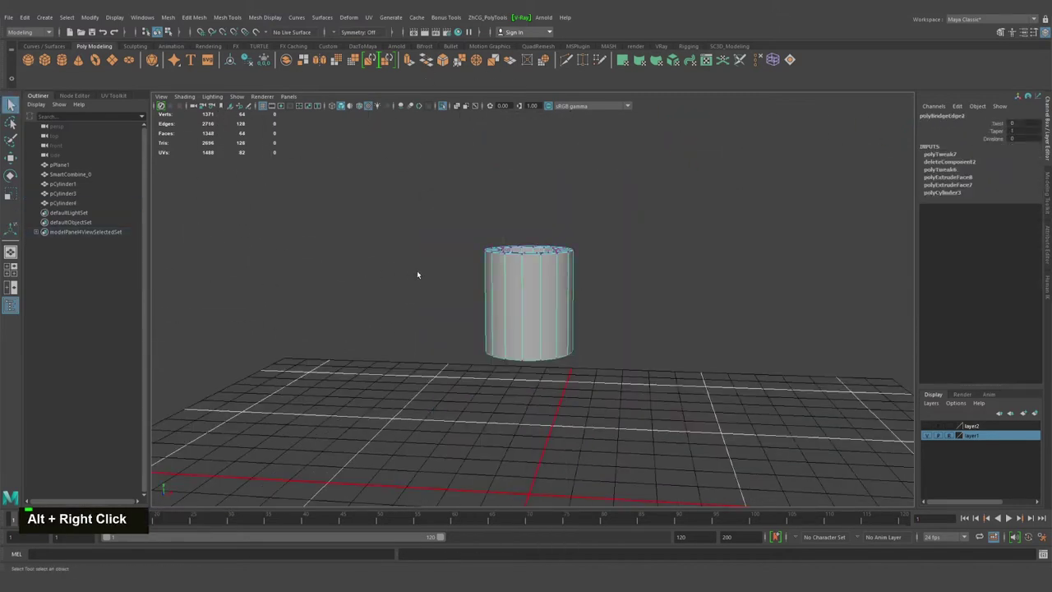
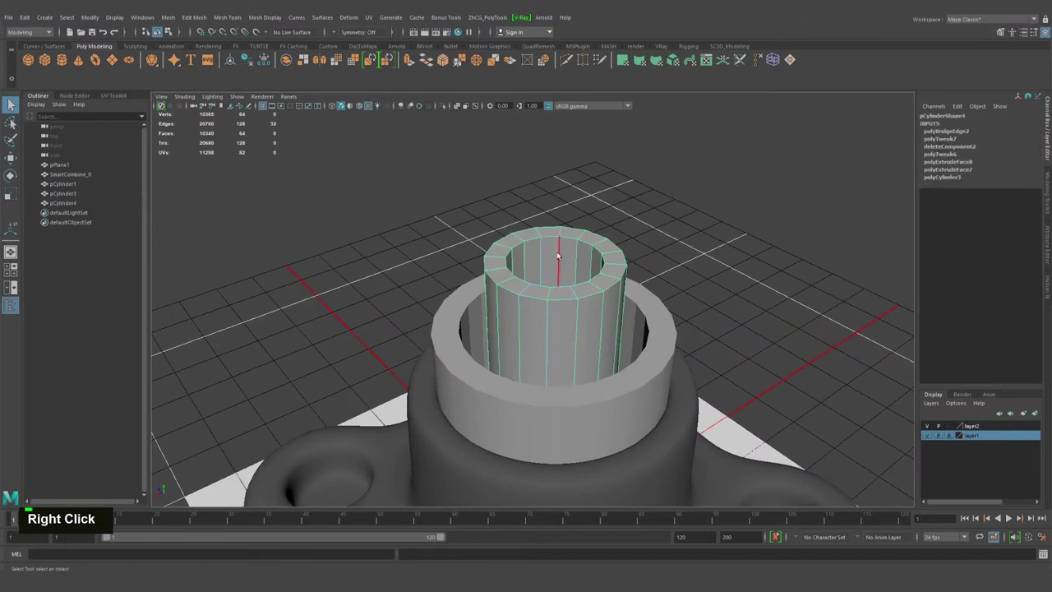
Step: Select the top-rim vertices of the inner tube
{"action": "left_click", "coordinate": [582, 257]}
{"action": "double_click", "coordinate": [581, 257]}
{"action": "left_click", "coordinate": [612, 269]}
{"action": "left_click", "coordinate": [585, 296]}
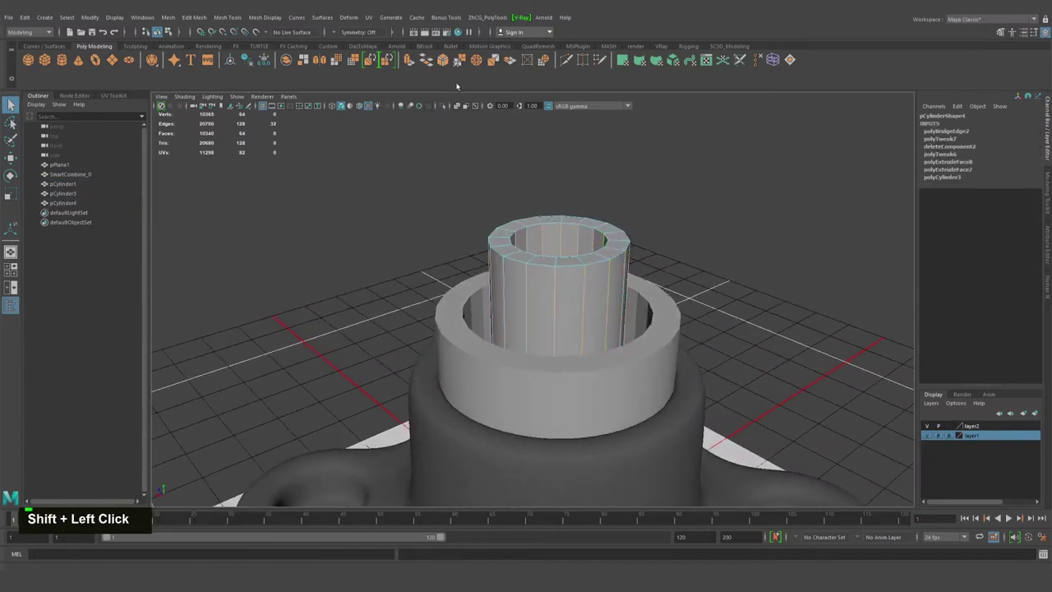
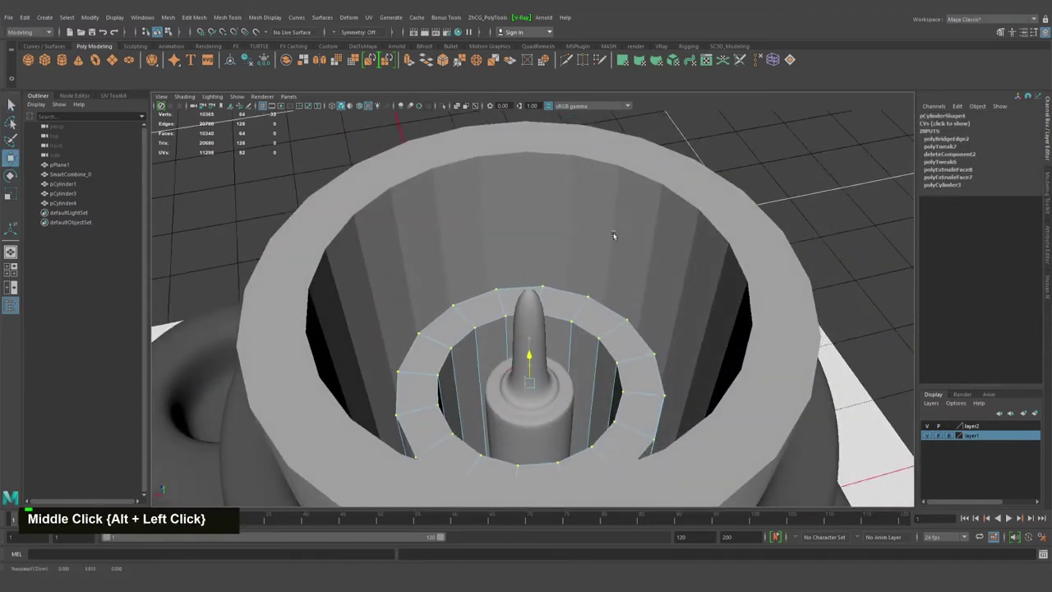
Step: Move the tube's top rim down so it sits inside the outer sleeve
{"action": "left_click", "coordinate": [474, 331]}
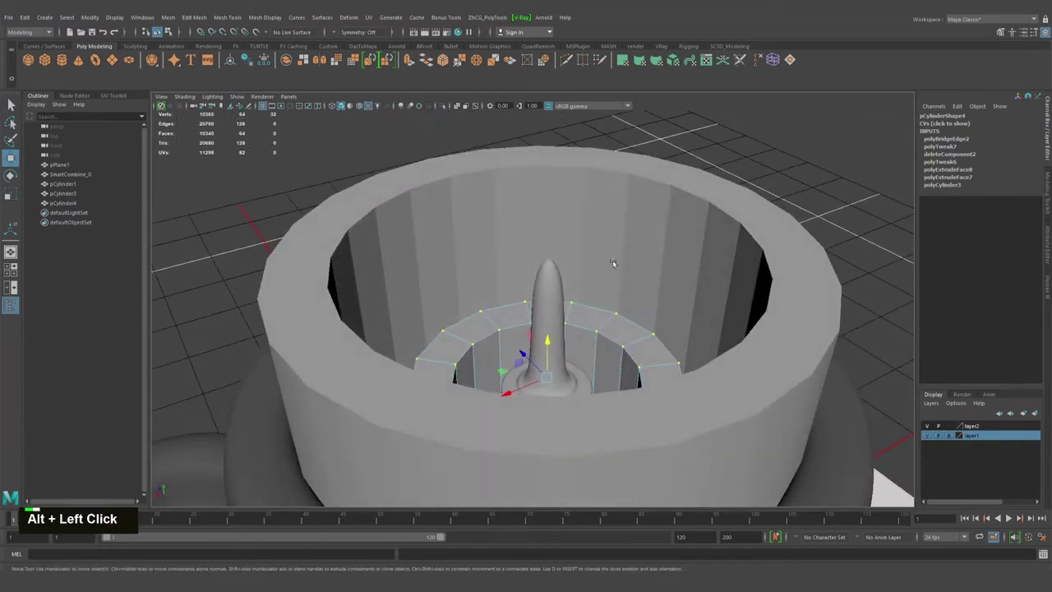
{"action": "middle_click", "coordinate": [583, 281]}
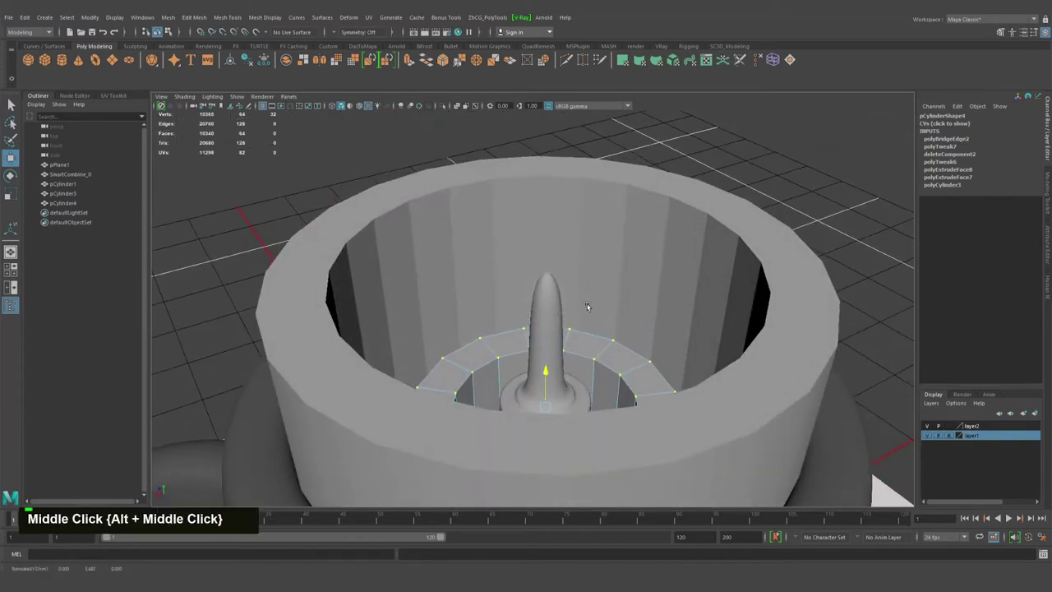
{"action": "left_click", "coordinate": [591, 292]}
{"action": "middle_click", "coordinate": [505, 296]}
Step: Select the inner tube's rim edge loops and bevel them (Ctrl+B)
{"action": "left_click", "coordinate": [593, 285]}
{"action": "right_click", "coordinate": [632, 247]}
{"action": "double_click", "coordinate": [624, 213]}
{"action": "left_click", "coordinate": [604, 239]}
{"action": "double_click", "coordinate": [604, 240]}
{"action": "key", "text": "ctrl+b"}
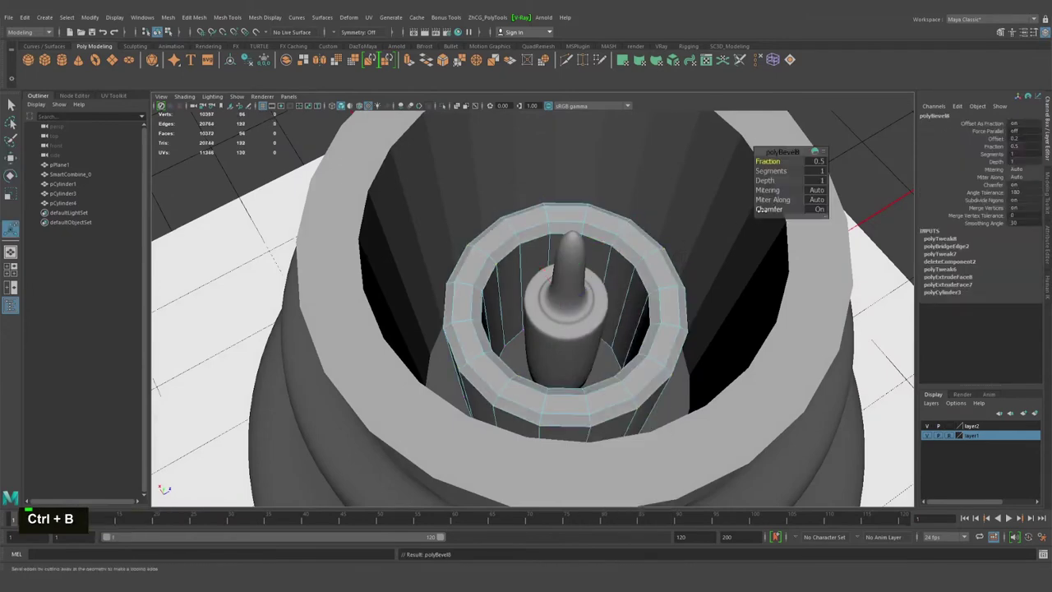
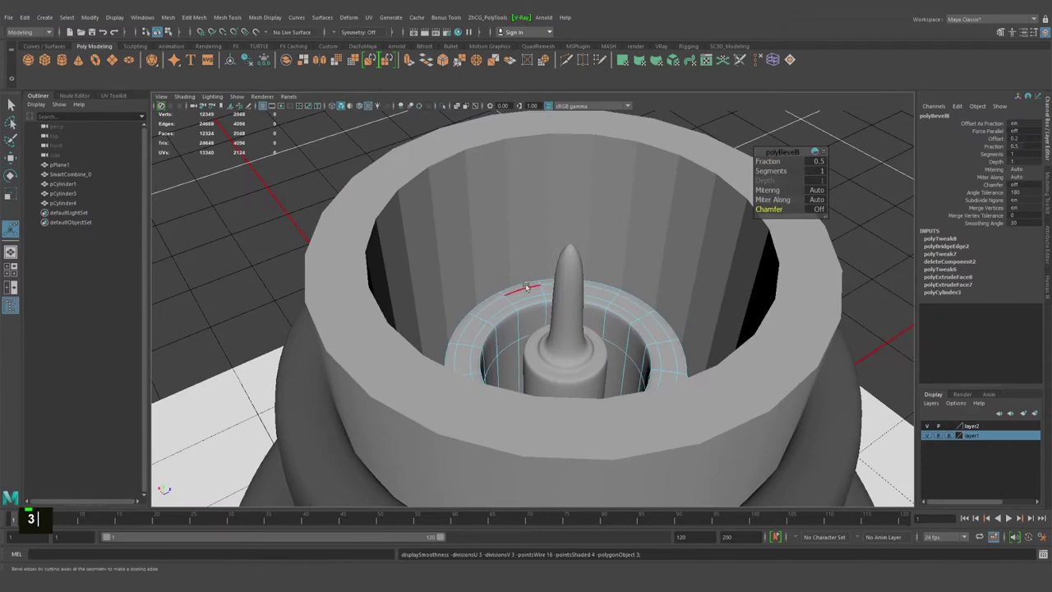
Step: Turn Chamfer off on the bevel and preview the tube smoothed with a rounded rim
{"action": "right_click", "coordinate": [565, 147]}
{"action": "double_click", "coordinate": [566, 136]}
{"action": "left_click", "coordinate": [407, 138]}
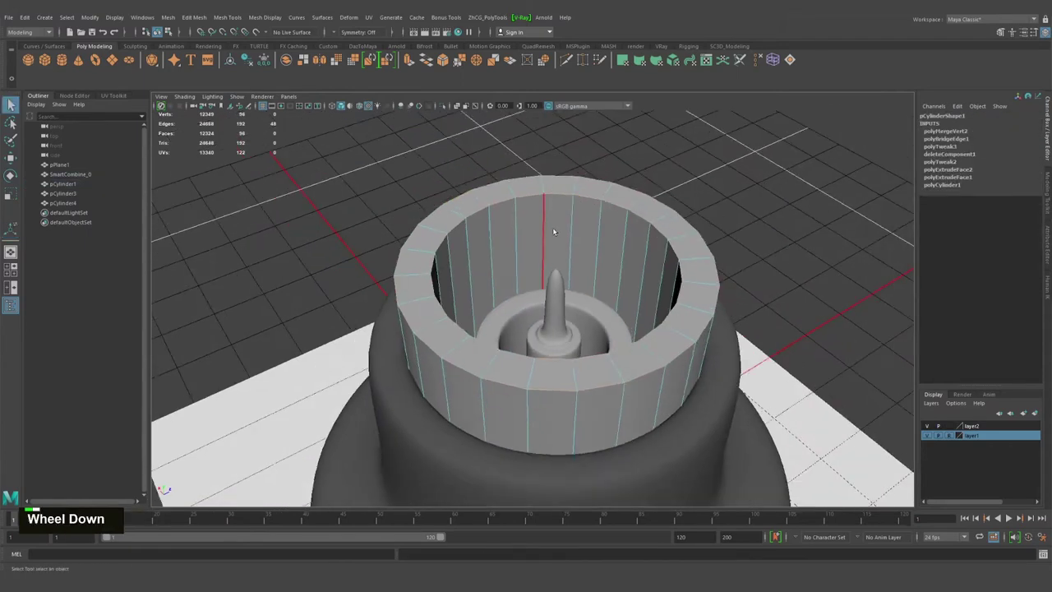
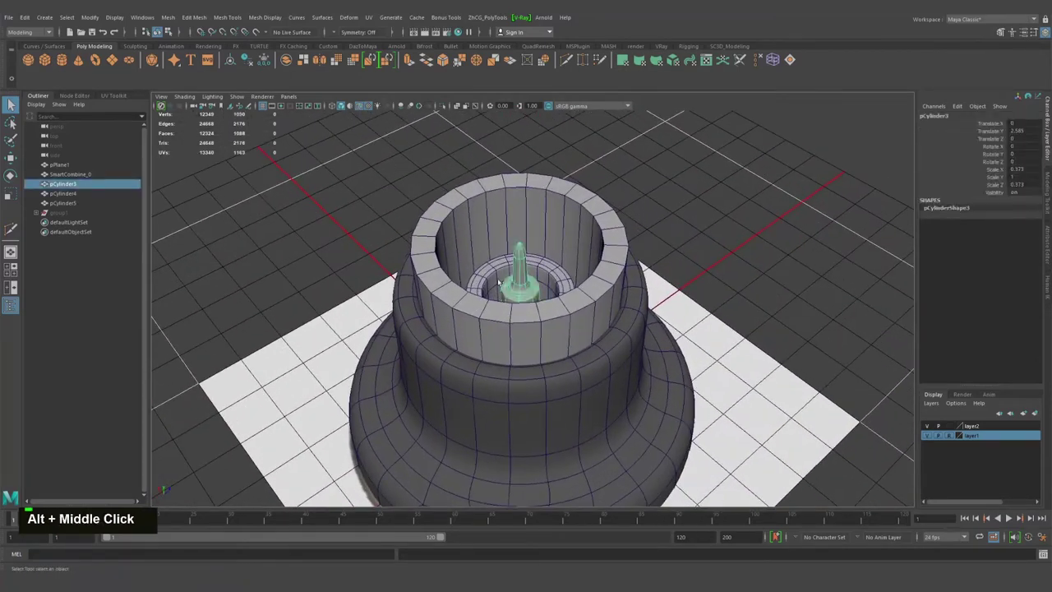
Step: Select the centre post, inner tube and sleeve and bring up Assign Existing Material with blinn2
{"action": "left_click", "coordinate": [485, 277]}
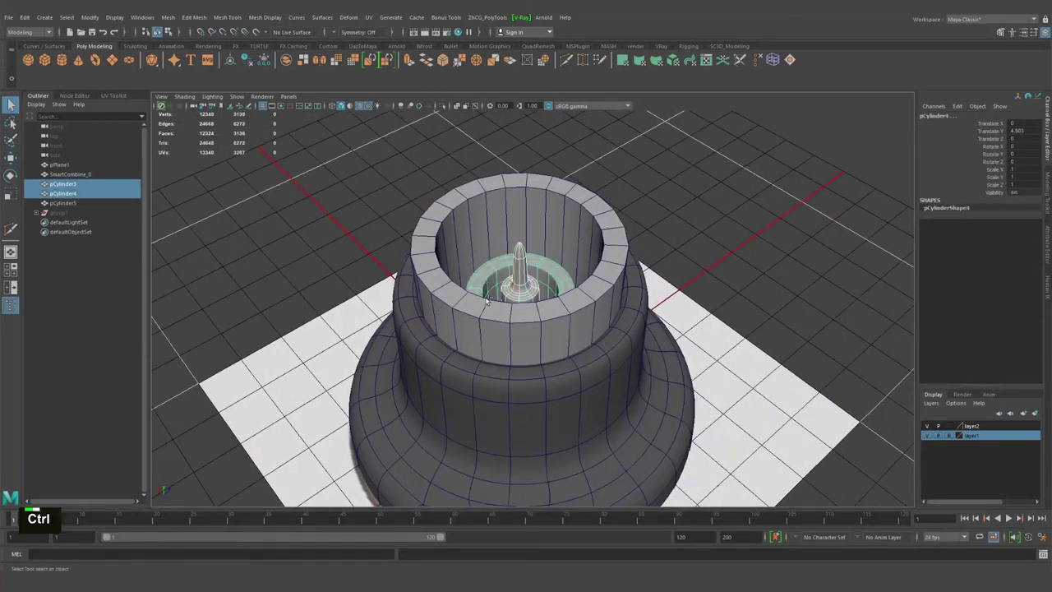
{"action": "key", "text": "ctrl+1"}
{"action": "left_click", "coordinate": [534, 283]}
{"action": "right_click", "coordinate": [486, 262]}
{"action": "right_click", "coordinate": [402, 264]}
{"action": "left_click", "coordinate": [488, 271]}
Step: Return the tube to unsmoothed display and delete its underside faces
{"action": "middle_click", "coordinate": [478, 234]}
{"action": "right_click", "coordinate": [508, 262]}
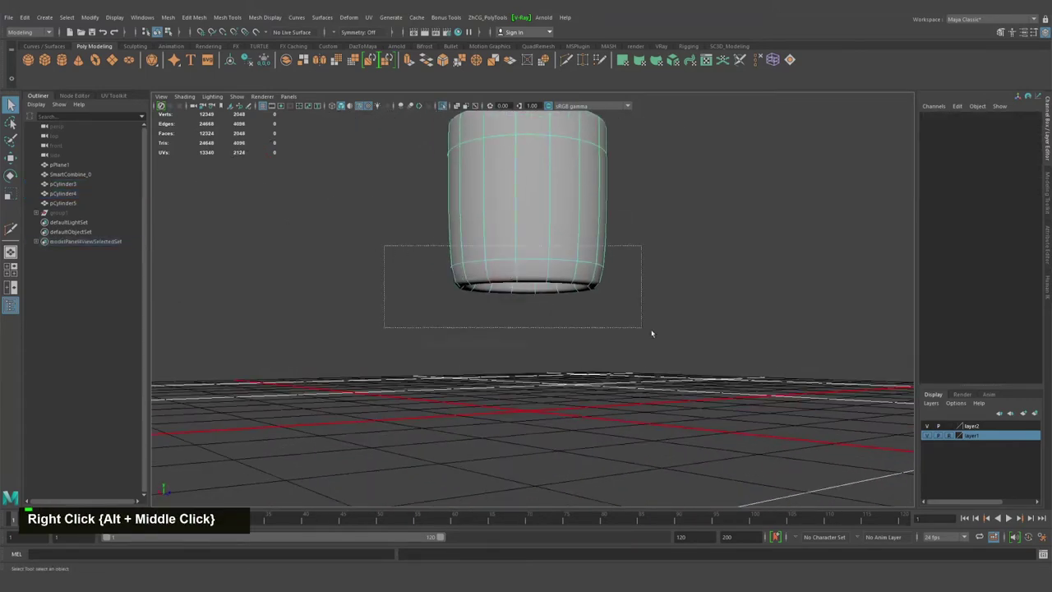
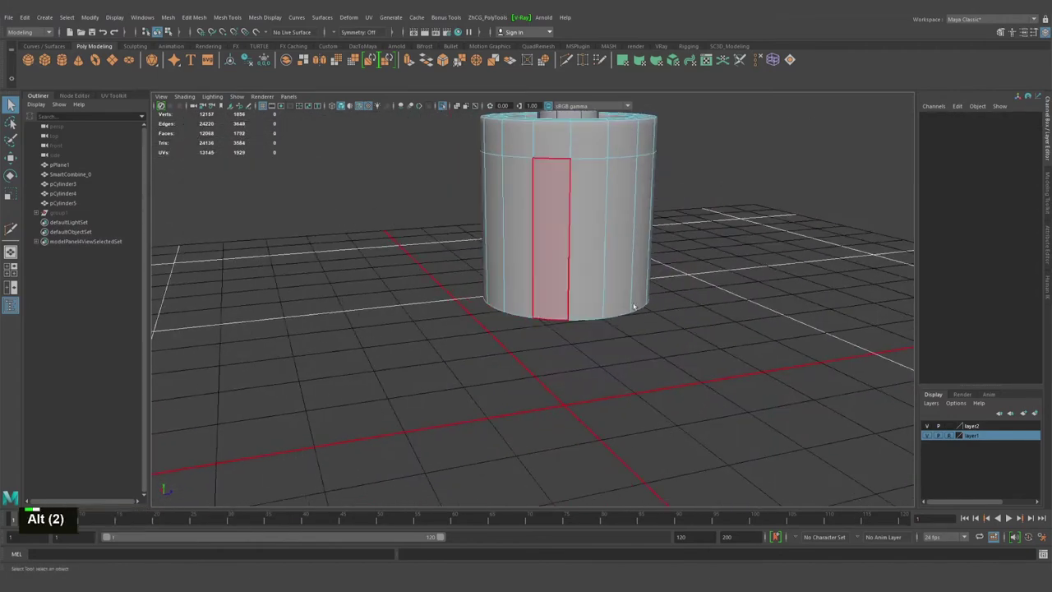
{"action": "middle_click", "coordinate": [616, 281]}
{"action": "left_click", "coordinate": [583, 305]}
{"action": "left_click", "coordinate": [599, 315]}
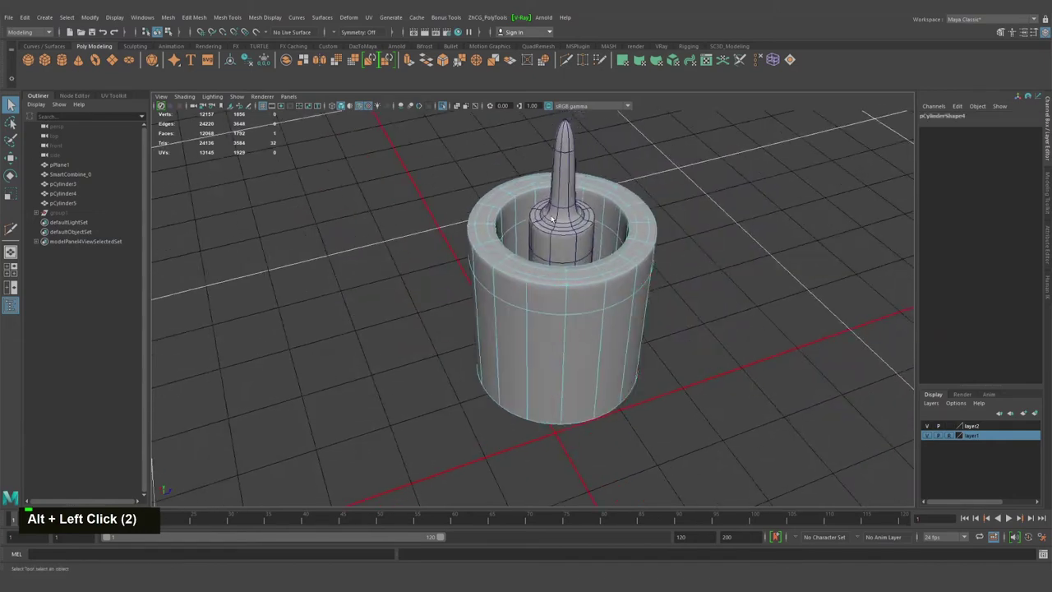
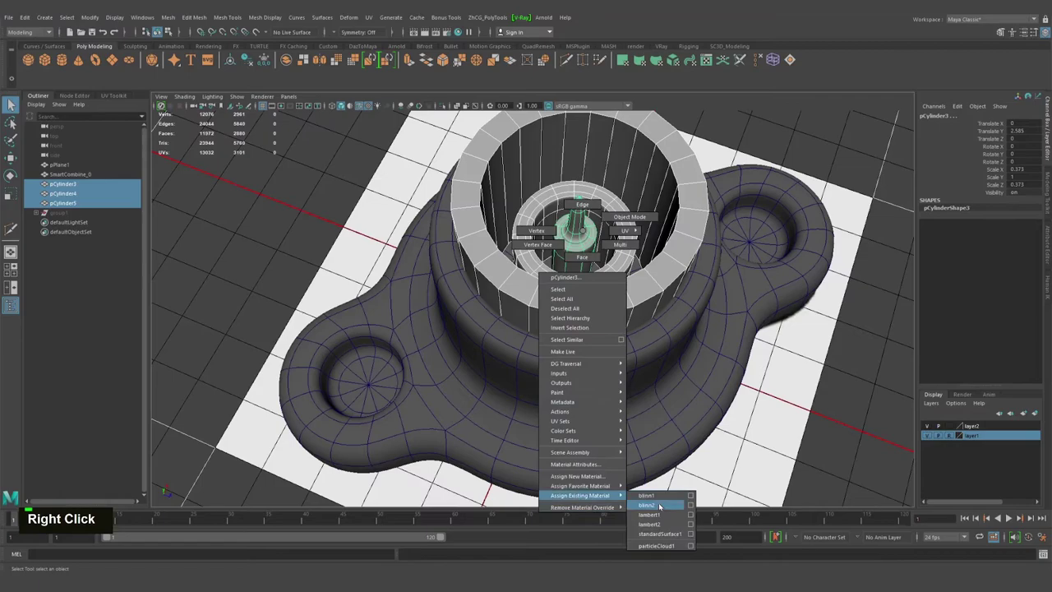
Step: Assign blinn2 to the pieces, then hide the others and isolate the outer sleeve ring
{"action": "left_click", "coordinate": [543, 333]}
{"action": "middle_click", "coordinate": [570, 271]}
{"action": "right_click", "coordinate": [663, 229]}
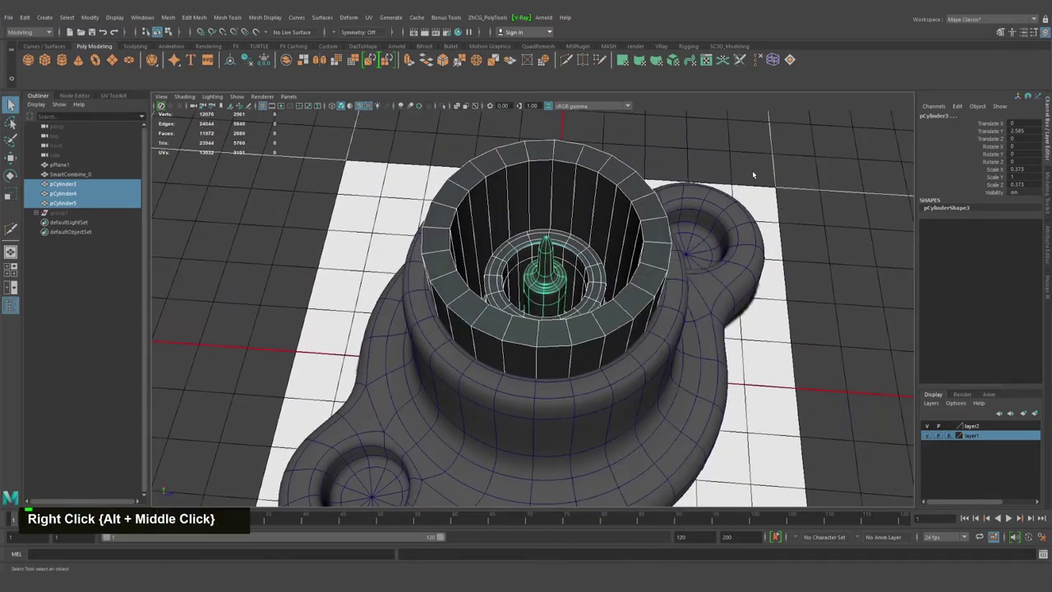
{"action": "left_click", "coordinate": [706, 201]}
{"action": "left_click", "coordinate": [542, 250]}
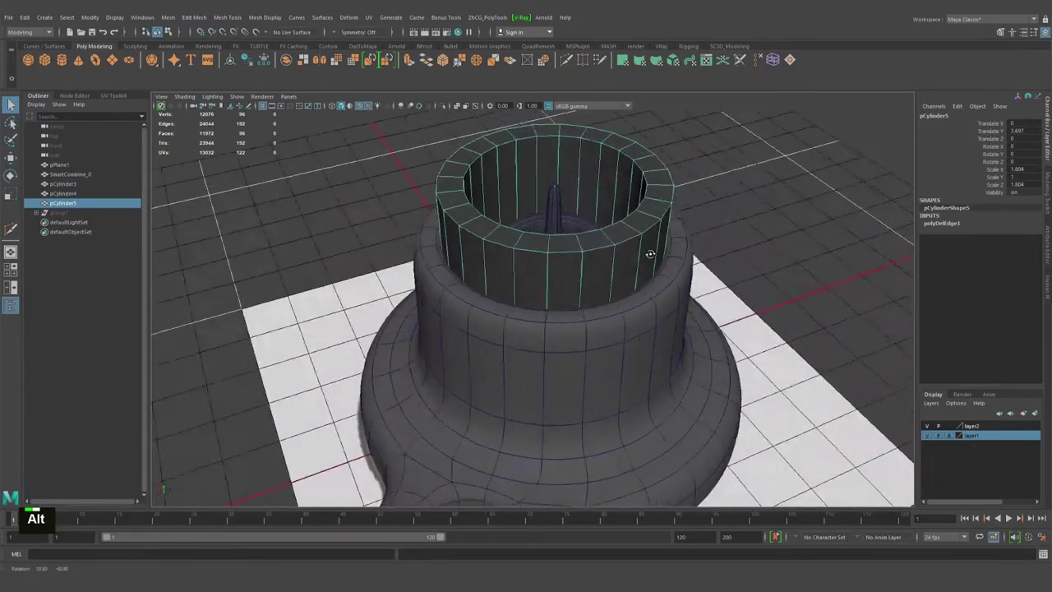
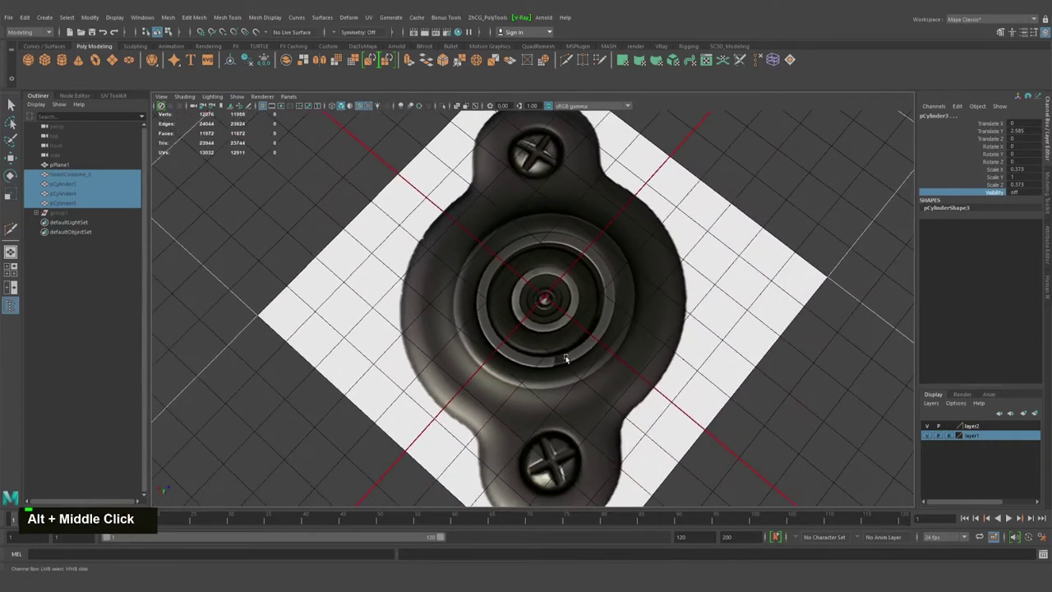
{"action": "left_click", "coordinate": [567, 357]}
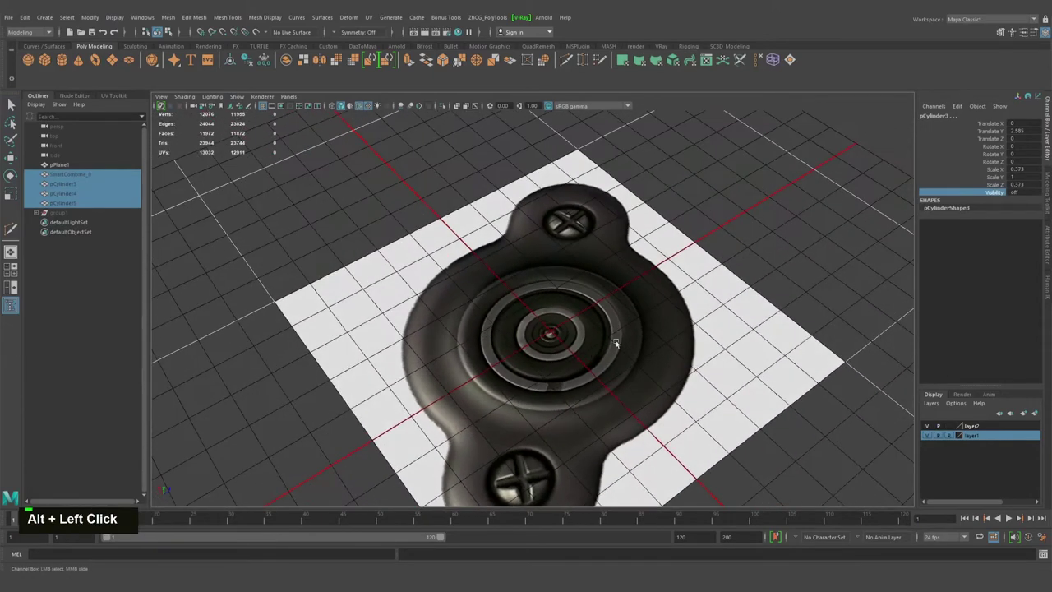
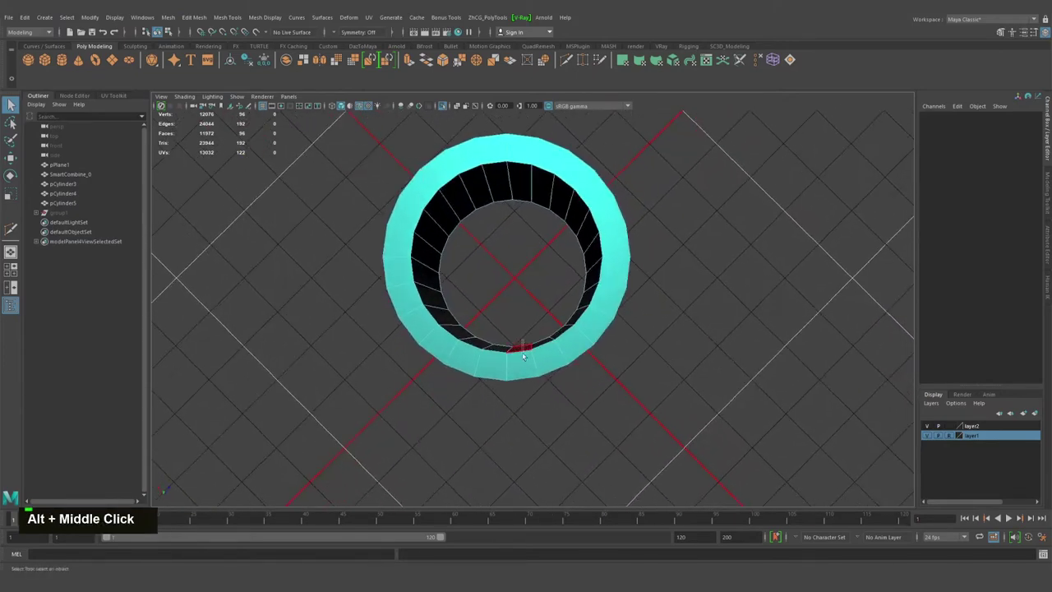
Step: Select the slit sleeve's edge loop along the slit and remove a vertical strip to open the slit
{"action": "left_click", "coordinate": [526, 370]}
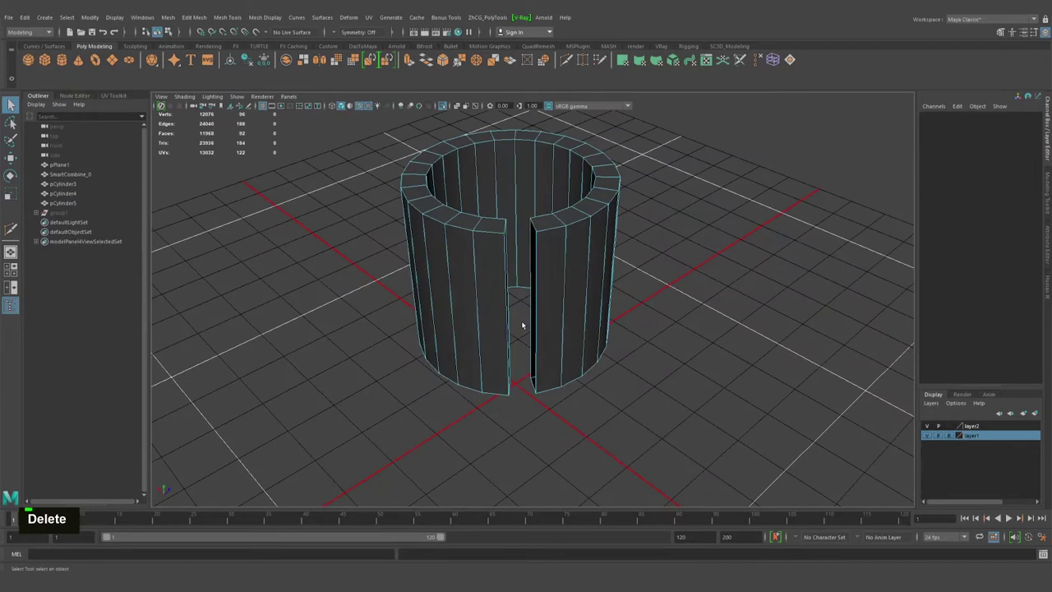
{"action": "right_click", "coordinate": [523, 242]}
{"action": "key", "text": "q"}
{"action": "double_click", "coordinate": [539, 221]}
{"action": "right_click", "coordinate": [542, 228]}
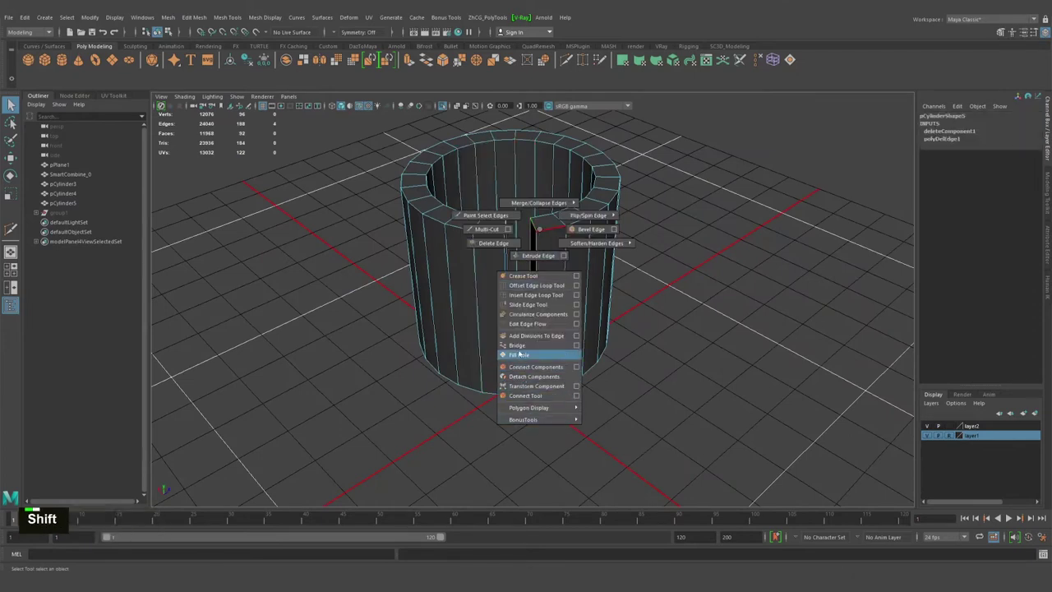
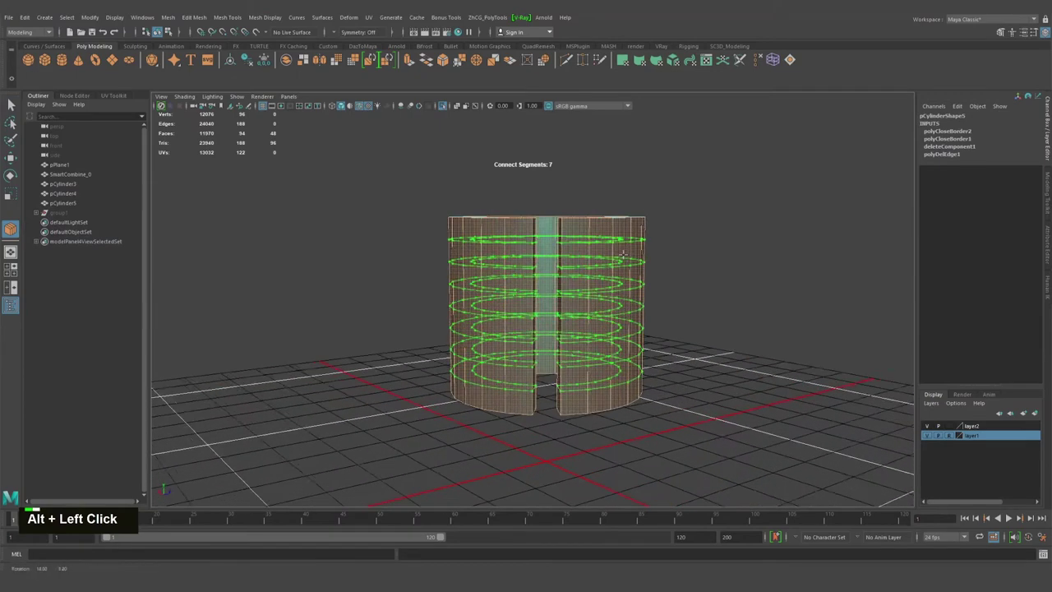
Step: Cap the slit borders with Fill Hole and start connecting four horizontal edge loops around the sleeve
{"action": "right_click", "coordinate": [513, 259]}
{"action": "middle_click", "coordinate": [571, 225]}
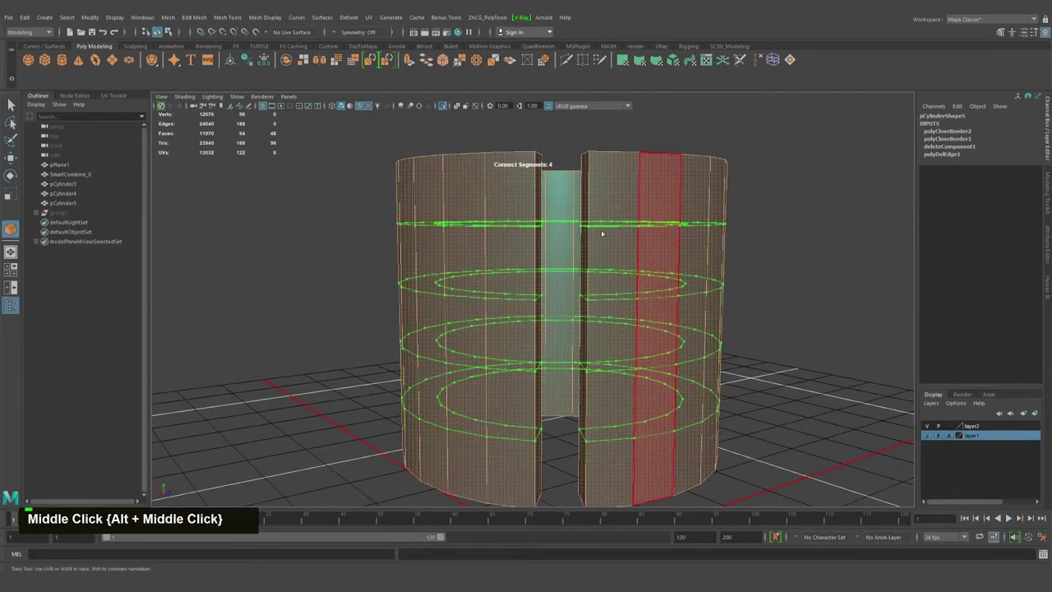
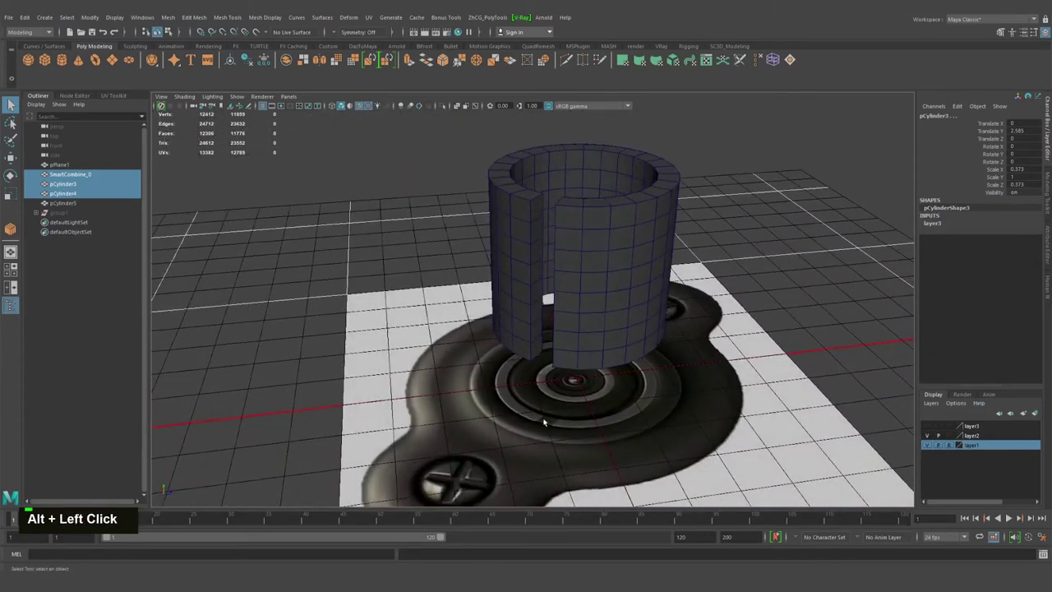
Step: Confirm the edge loops, select pCylinder5, freeze its transforms and delete its history
{"action": "left_click", "coordinate": [555, 413]}
{"action": "left_click", "coordinate": [535, 374]}
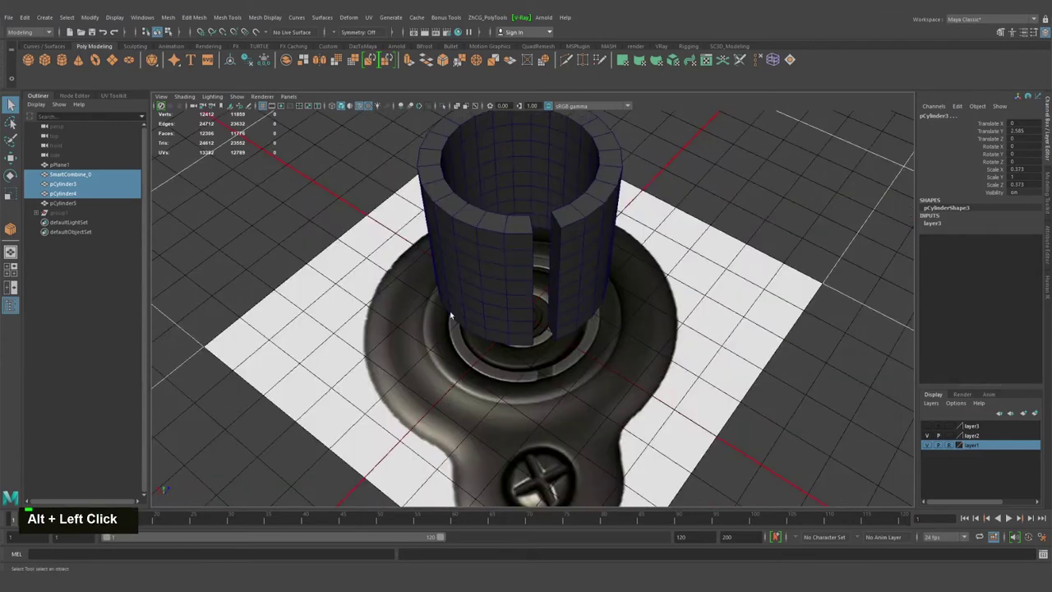
{"action": "left_click", "coordinate": [527, 353]}
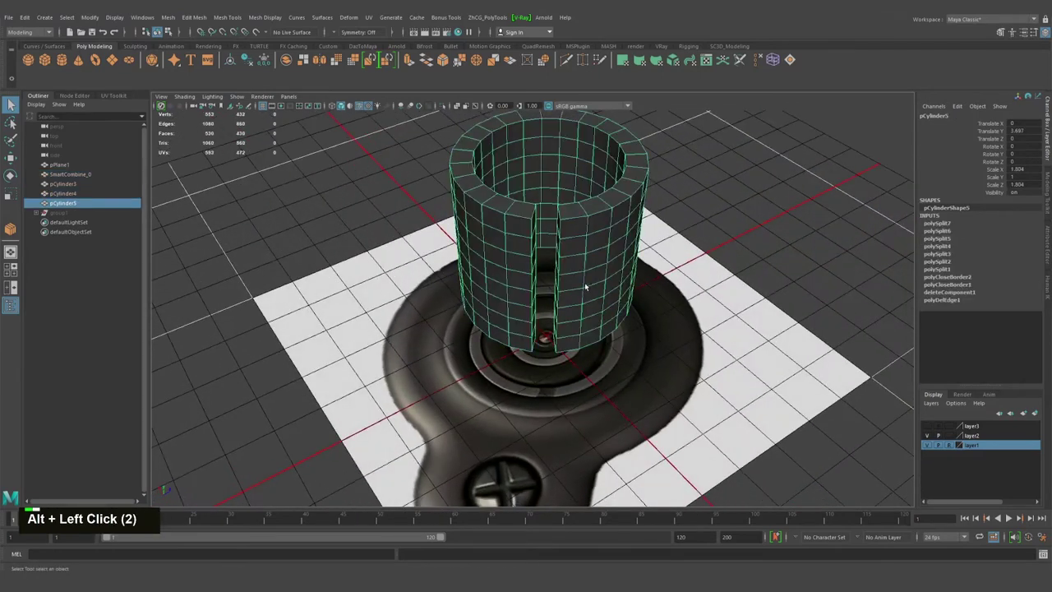
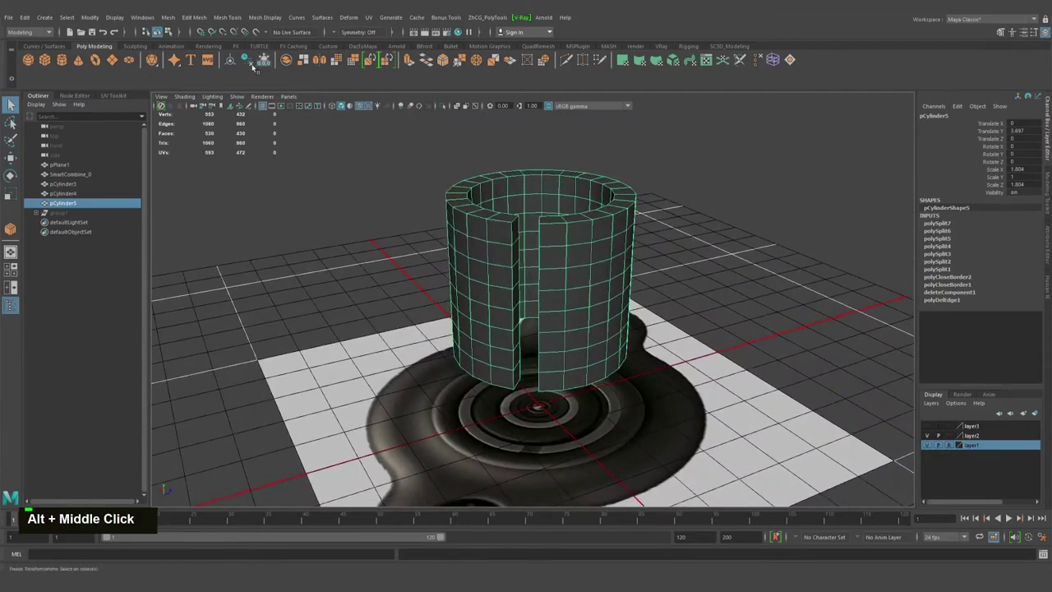
{"action": "double_click", "coordinate": [263, 60]}
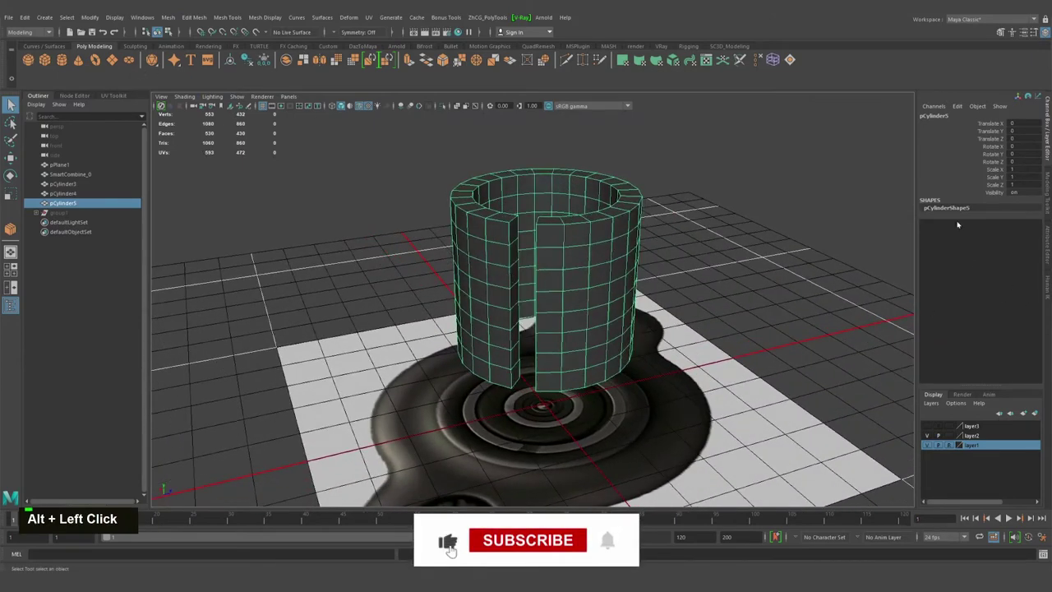
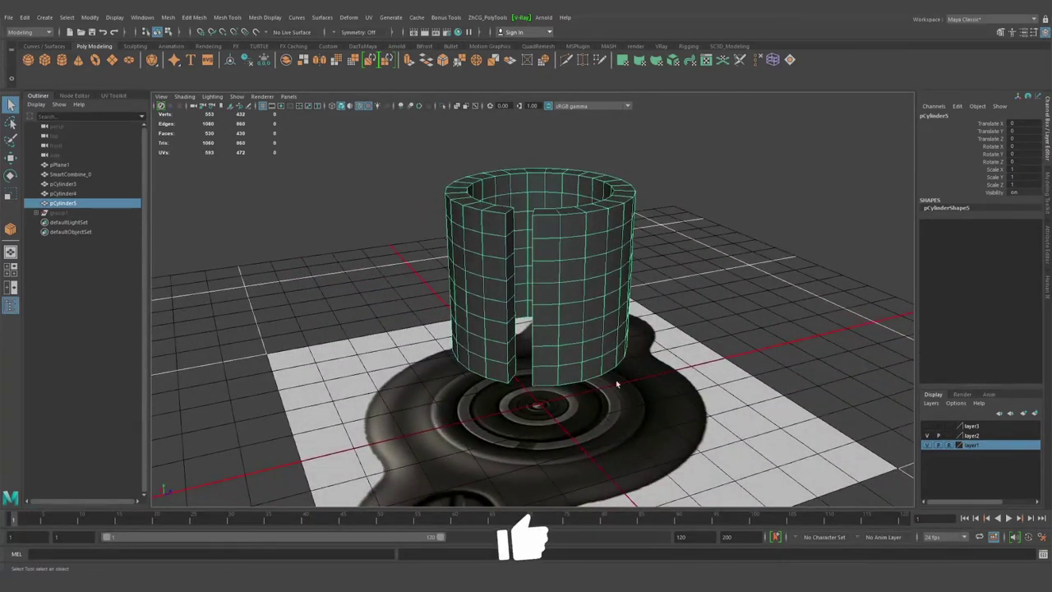
Step: Duplicate and position the sleeve with the Move tool above the base
{"action": "right_click", "coordinate": [578, 334]}
{"action": "left_click", "coordinate": [504, 304]}
{"action": "key", "text": "w"}
{"action": "key", "text": "ctrl+d"}
{"action": "right_click", "coordinate": [400, 275]}
{"action": "left_click", "coordinate": [603, 282]}
{"action": "left_click", "coordinate": [549, 275]}
{"action": "middle_click", "coordinate": [550, 276]}
{"action": "left_click", "coordinate": [524, 283]}
{"action": "middle_click", "coordinate": [496, 286]}
{"action": "left_click", "coordinate": [497, 285]}
Step: Add a Nonlinear Twist deformer to the sleeve and scale its handle around the tube's height
{"action": "right_click", "coordinate": [626, 275]}
{"action": "left_click", "coordinate": [586, 276]}
{"action": "left_click", "coordinate": [550, 286]}
{"action": "right_click", "coordinate": [528, 296]}
{"action": "left_click", "coordinate": [545, 299]}
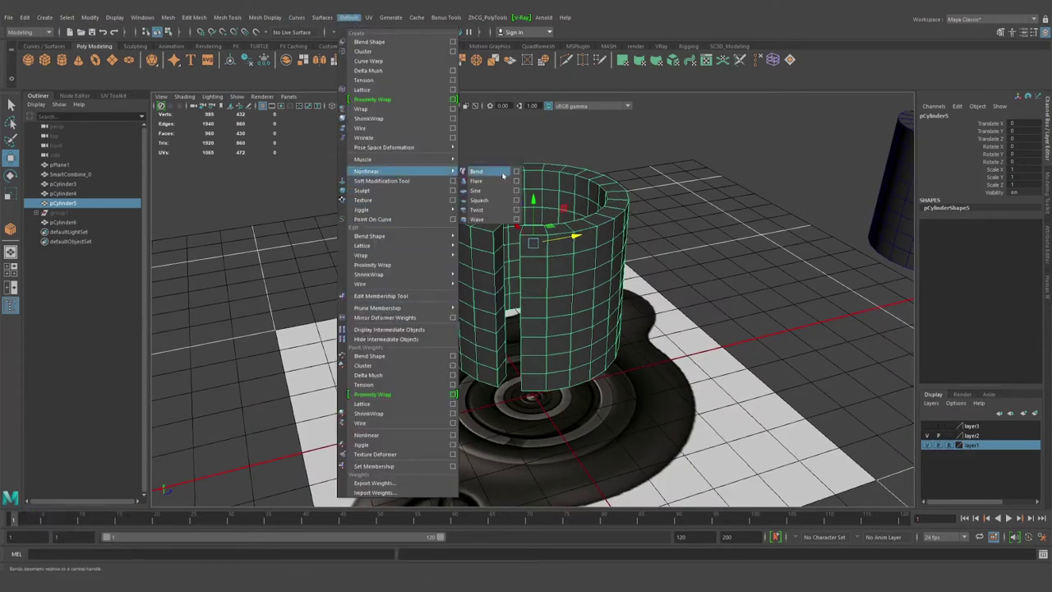
{"action": "left_click", "coordinate": [671, 242]}
{"action": "right_click", "coordinate": [577, 245]}
{"action": "left_click", "coordinate": [651, 235]}
{"action": "middle_click", "coordinate": [644, 235]}
{"action": "left_click", "coordinate": [683, 250]}
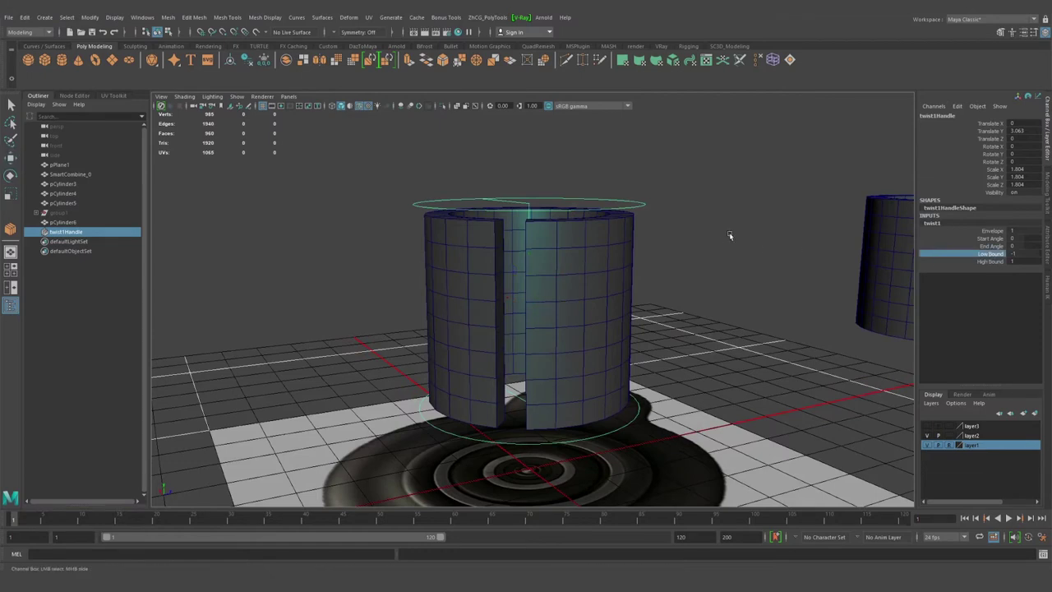
Step: Set the twist start angle near 32 and the low/high bounds to about -0.5 and 0.5
{"action": "middle_click", "coordinate": [736, 233]}
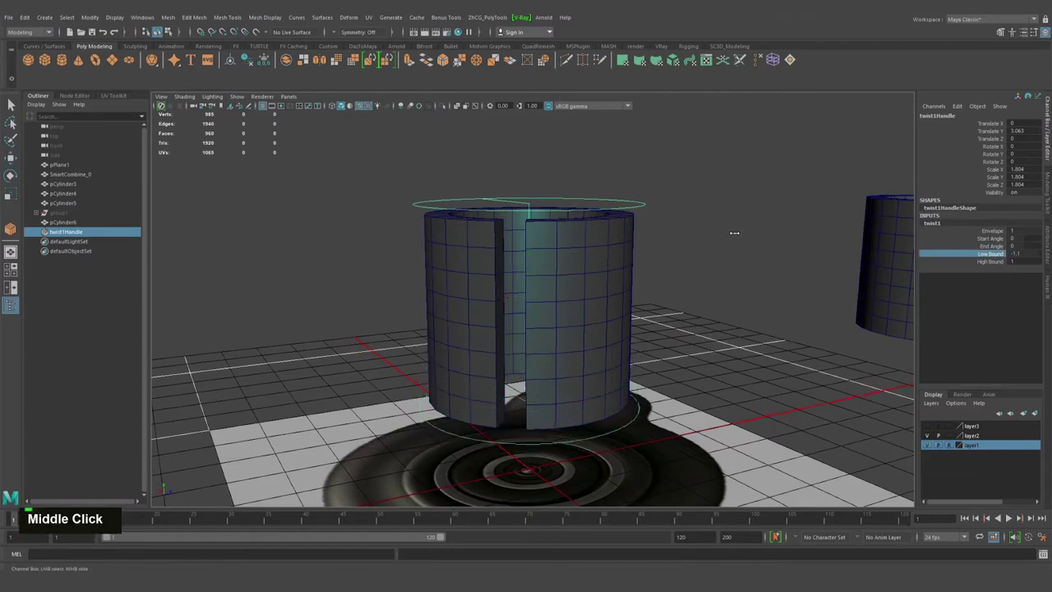
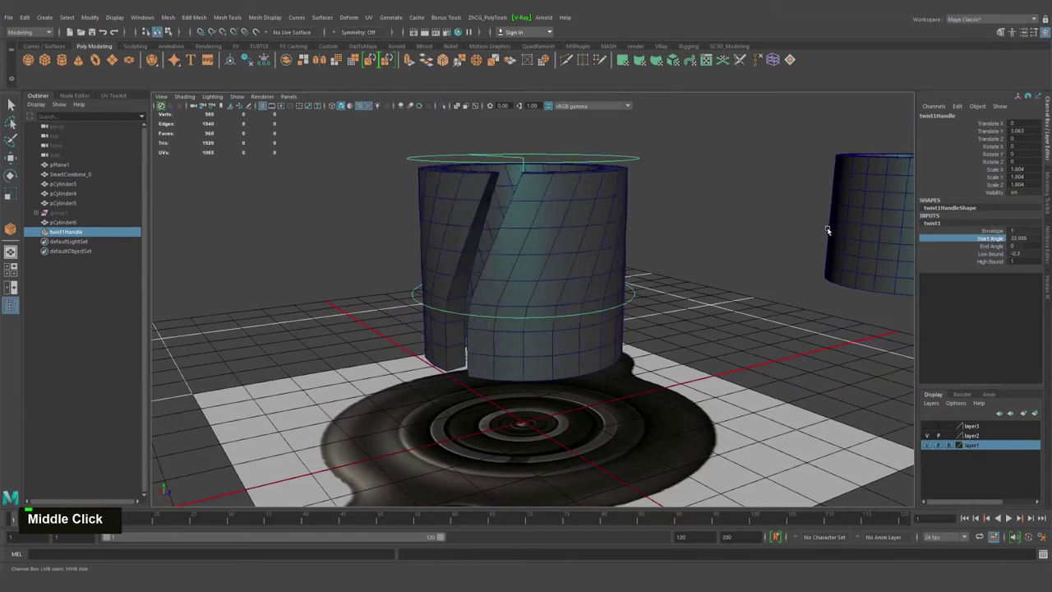
{"action": "left_click", "coordinate": [778, 240]}
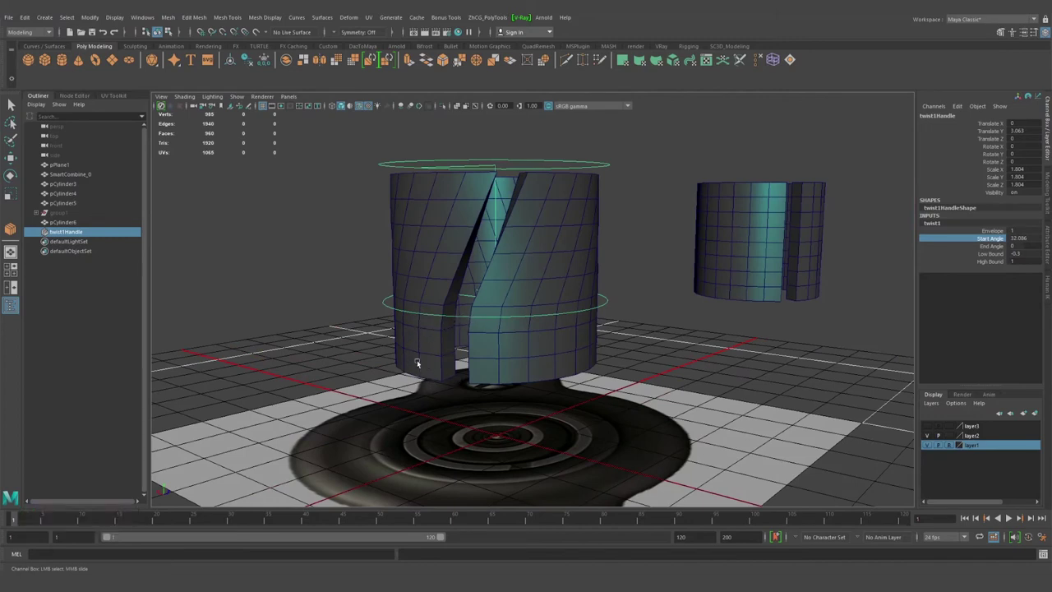
{"action": "left_click", "coordinate": [575, 314]}
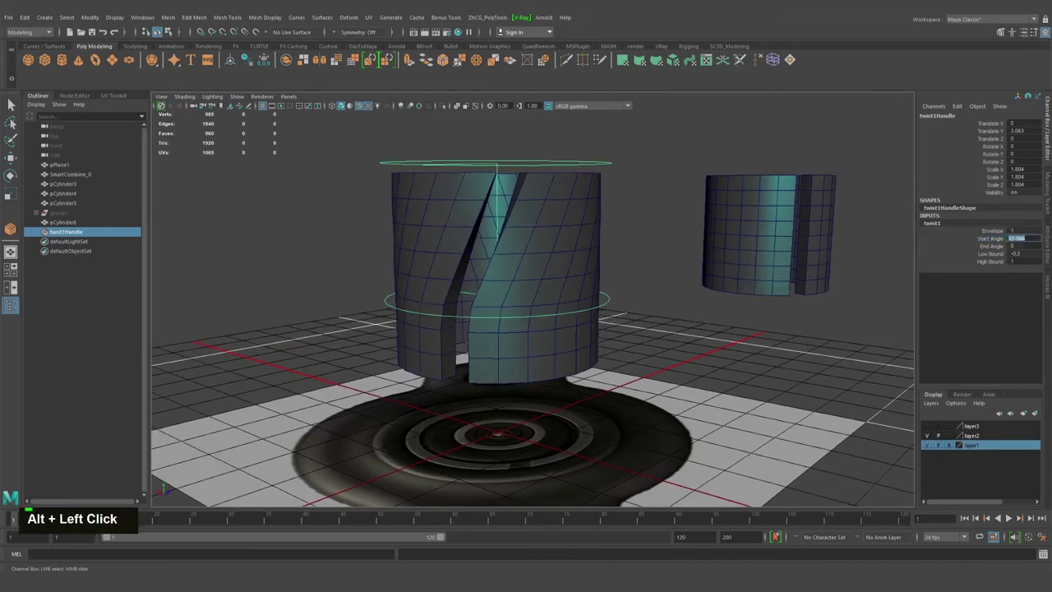
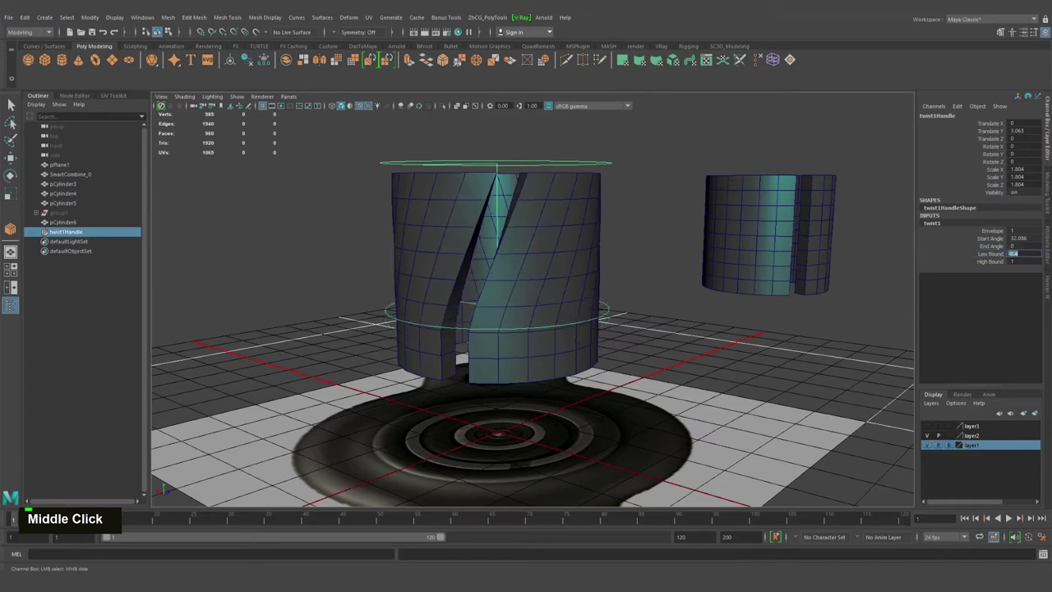
{"action": "type", "text": "-.5"}
{"action": "key", "text": "Return"}
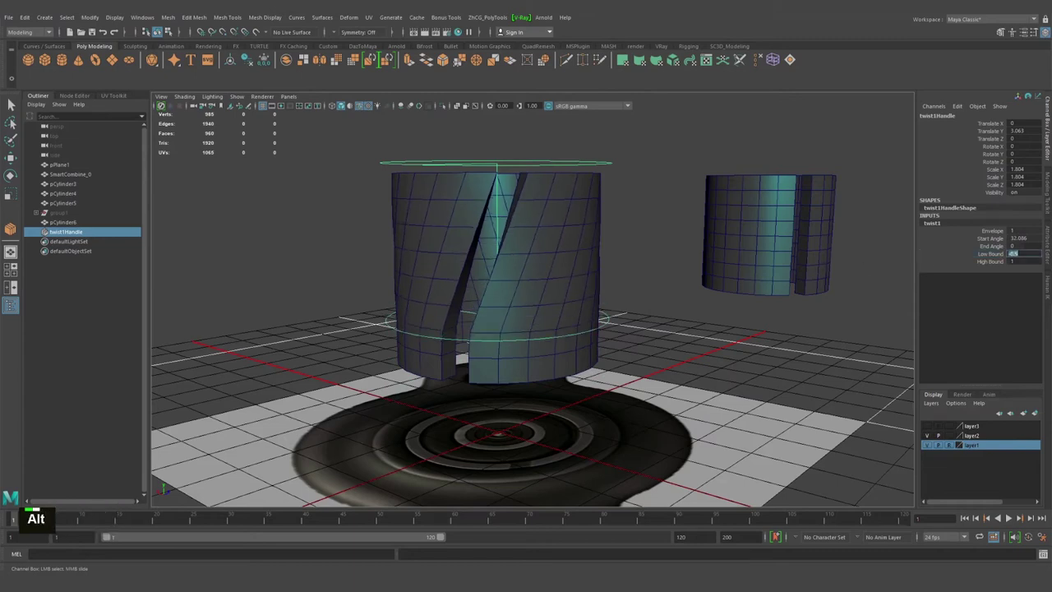
{"action": "left_click", "coordinate": [677, 257]}
{"action": "middle_click", "coordinate": [671, 235]}
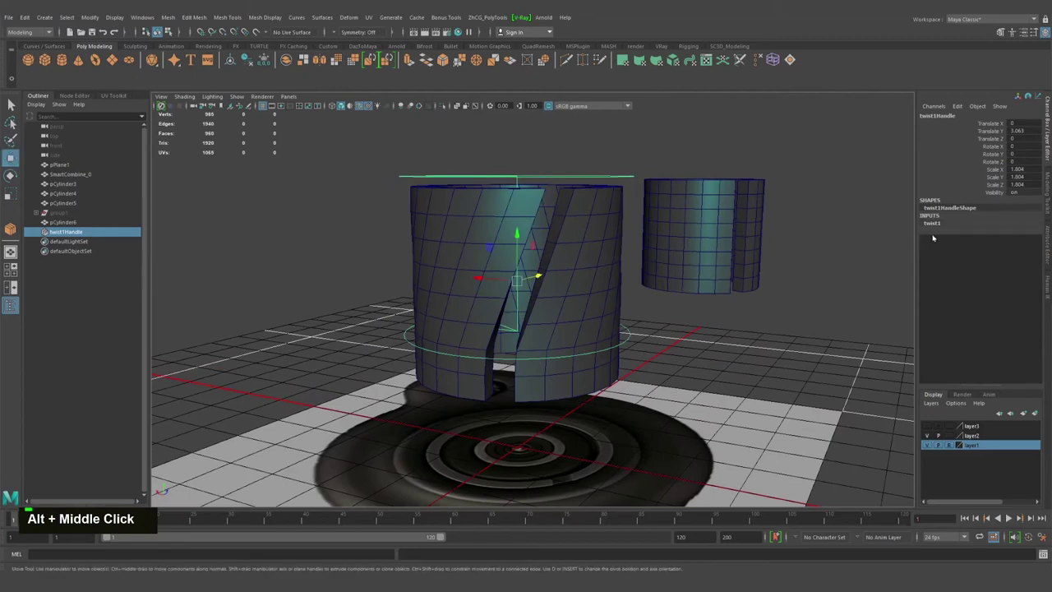
{"action": "type", "text": ".5"}
{"action": "key", "text": "Return"}
Step: Refine the twist bounds to about -0.6 and 0.6 so the slit spirals diagonally around the sleeve
{"action": "left_click", "coordinate": [690, 288]}
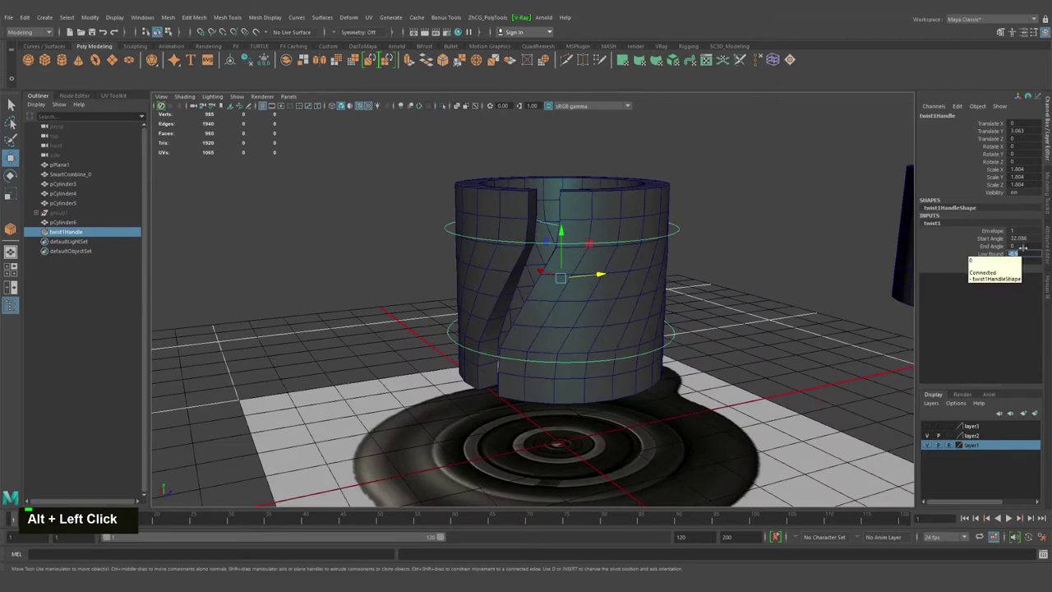
{"action": "key", "text": "Tab"}
{"action": "type", "text": ".6"}
{"action": "key", "text": "Return"}
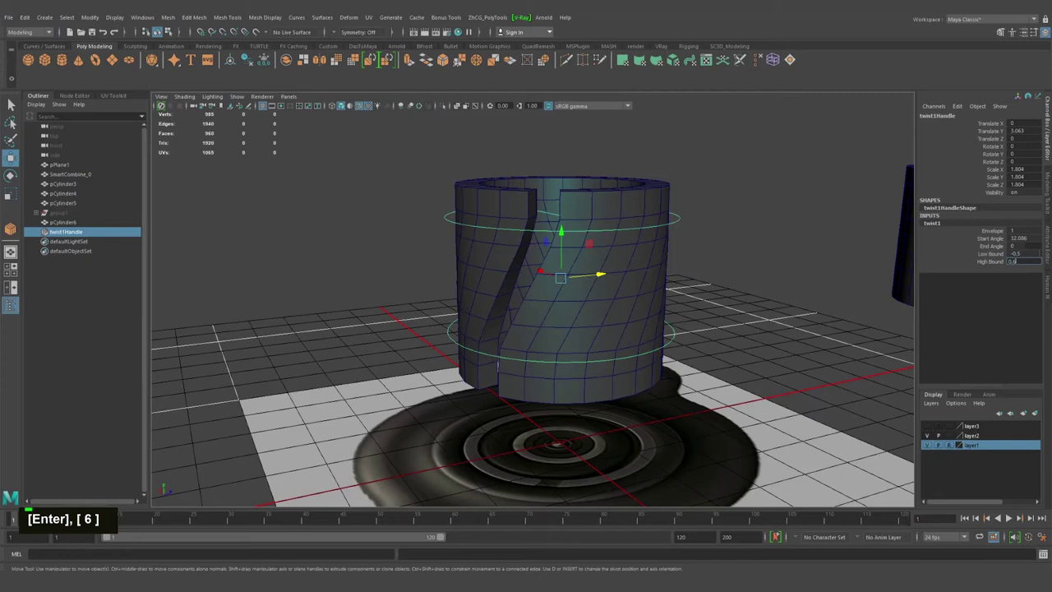
{"action": "type", "text": "-.6"}
{"action": "key", "text": "Return"}
{"action": "key", "text": "Return"}
Step: Inspect the twisted sleeve from several angles, then select it to delete its history
{"action": "left_click", "coordinate": [595, 423]}
{"action": "middle_click", "coordinate": [576, 370]}
{"action": "left_click", "coordinate": [559, 383]}
{"action": "right_click", "coordinate": [573, 292]}
{"action": "scroll", "scroll_direction": "down", "scroll_amount": 3}
{"action": "left_click", "coordinate": [564, 353]}
{"action": "middle_click", "coordinate": [578, 326]}
{"action": "left_click", "coordinate": [591, 332]}
{"action": "middle_click", "coordinate": [560, 383]}
{"action": "left_click", "coordinate": [555, 366]}
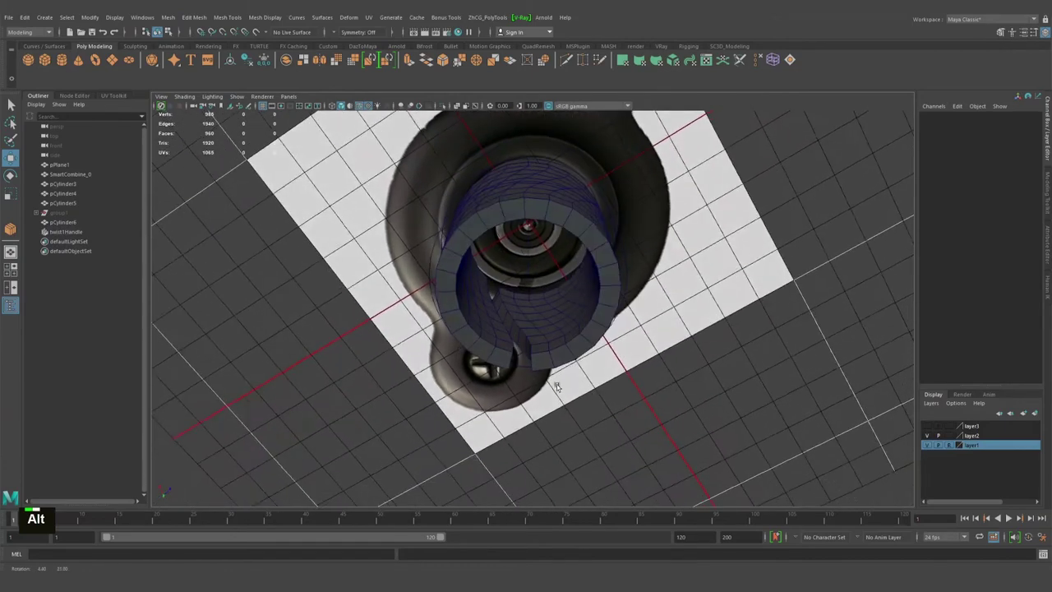
{"action": "left_click", "coordinate": [606, 337]}
{"action": "middle_click", "coordinate": [616, 332]}
{"action": "left_click", "coordinate": [561, 289]}
{"action": "right_click", "coordinate": [498, 306]}
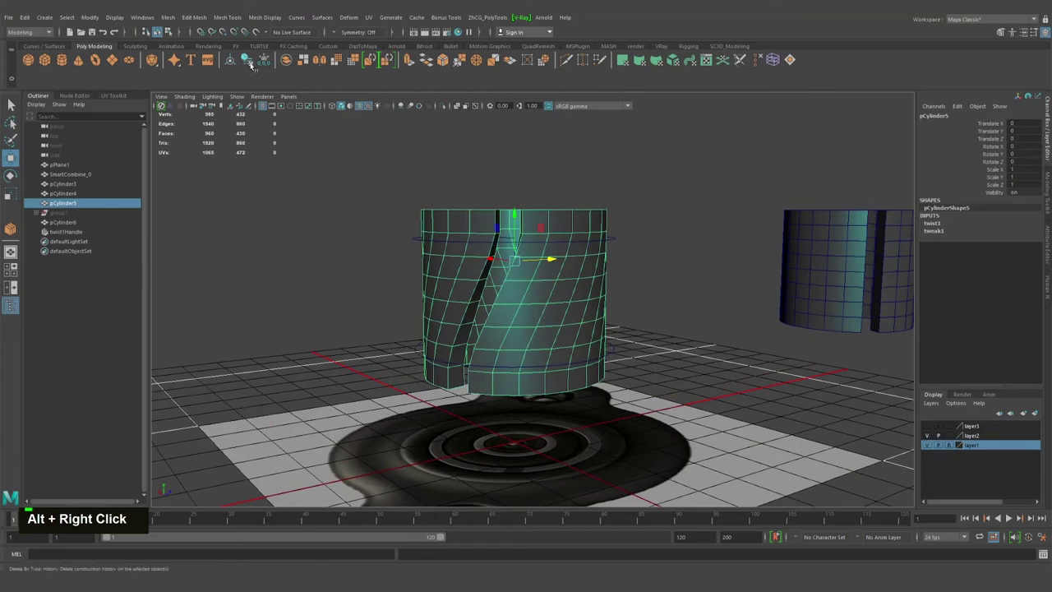
Step: Delete history on pCylinder5 so the twist is baked into the sleeve mesh
{"action": "left_click", "coordinate": [540, 291]}
{"action": "left_click", "coordinate": [563, 308]}
{"action": "right_click", "coordinate": [537, 316]}
{"action": "middle_click", "coordinate": [574, 236]}
{"action": "left_click", "coordinate": [534, 217]}
{"action": "middle_click", "coordinate": [524, 226]}
{"action": "middle_click", "coordinate": [564, 280]}
{"action": "left_click", "coordinate": [530, 281]}
{"action": "middle_click", "coordinate": [550, 273]}
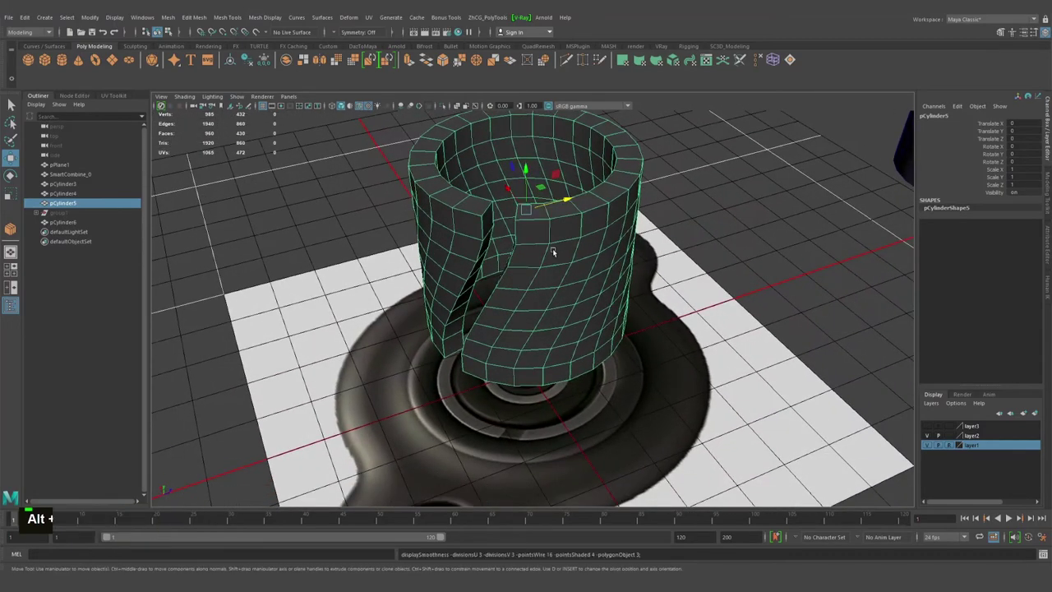
Step: Preview the twisted sleeve smoothed and inspect its rounded spiral slit from several angles
{"action": "key", "text": "3"}
{"action": "left_click", "coordinate": [569, 260]}
{"action": "left_click", "coordinate": [697, 251]}
{"action": "middle_click", "coordinate": [661, 277]}
{"action": "left_click", "coordinate": [658, 220]}
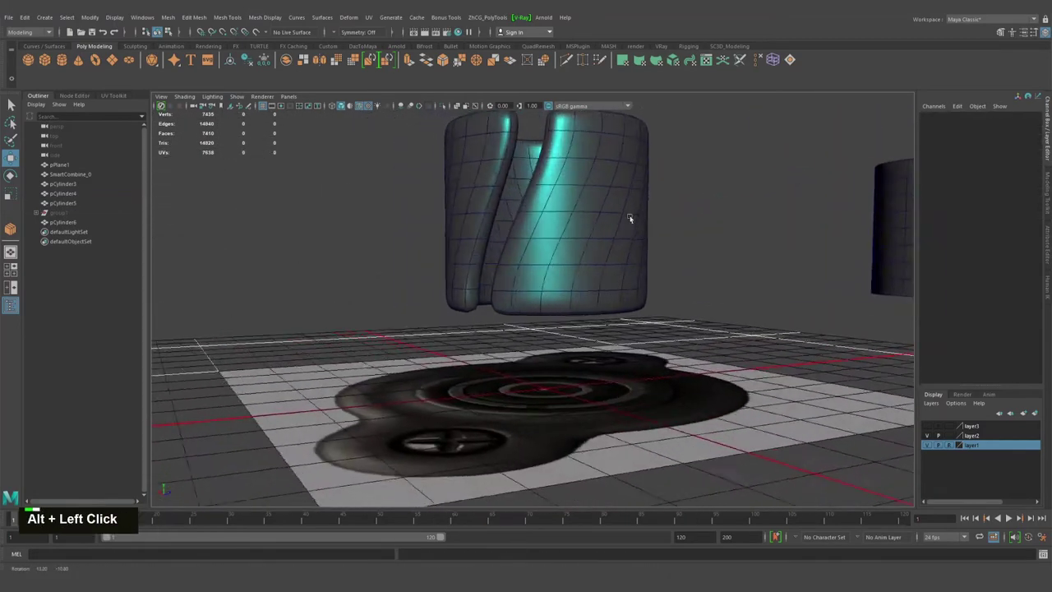
{"action": "left_click", "coordinate": [644, 203]}
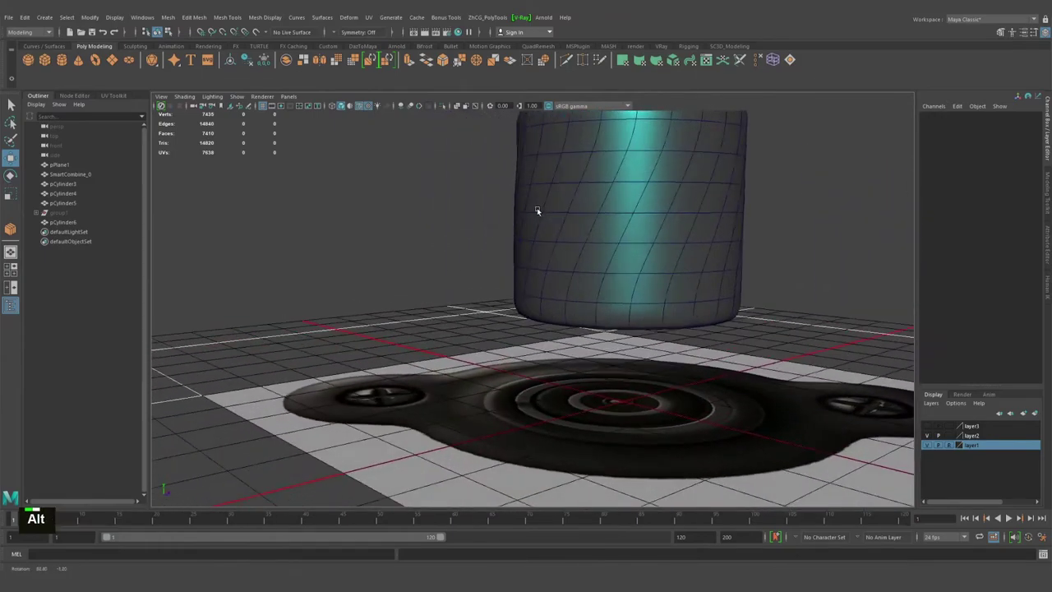
{"action": "middle_click", "coordinate": [588, 215]}
{"action": "right_click", "coordinate": [530, 273]}
{"action": "left_click", "coordinate": [567, 270]}
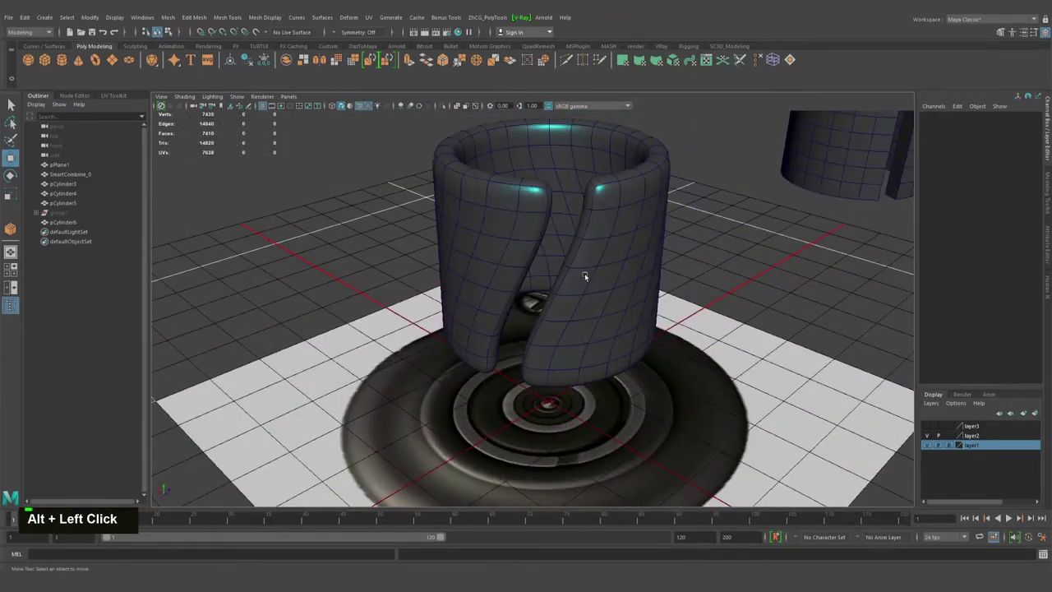
{"action": "left_click", "coordinate": [561, 327]}
{"action": "left_click", "coordinate": [508, 245]}
{"action": "middle_click", "coordinate": [556, 230]}
{"action": "left_click", "coordinate": [561, 258]}
{"action": "right_click", "coordinate": [425, 285]}
{"action": "left_click", "coordinate": [545, 297]}
Step: Return the sleeve to its unsmoothed low-poly cage above the base
{"action": "key", "text": "1"}
{"action": "middle_click", "coordinate": [543, 273]}
{"action": "left_click", "coordinate": [563, 260]}
{"action": "middle_click", "coordinate": [566, 274]}
{"action": "left_click", "coordinate": [554, 266]}
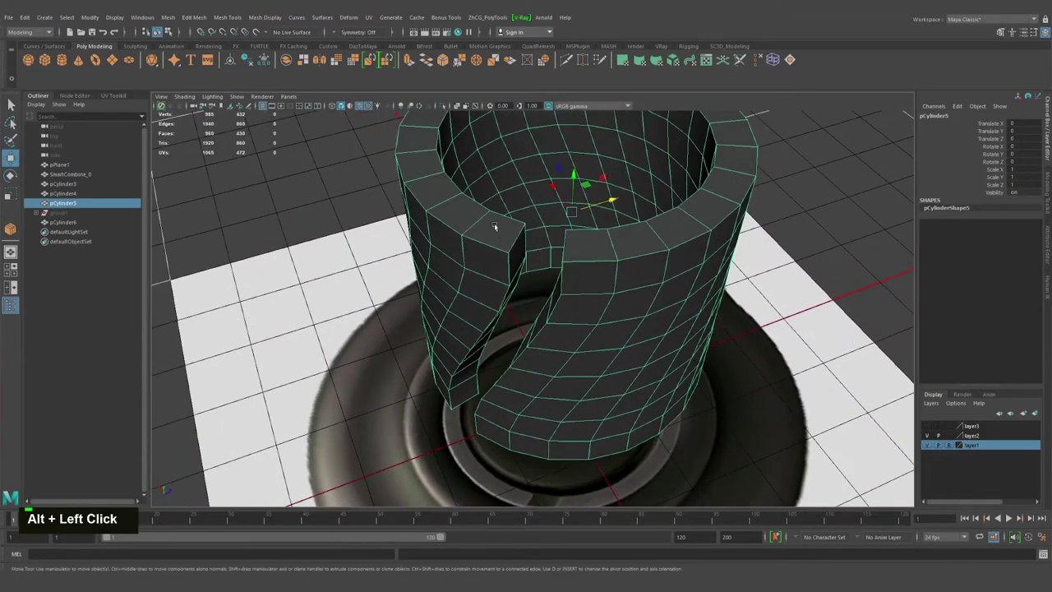
Step: Select the edge loops running along both borders of the spiral slit
{"action": "right_click", "coordinate": [483, 213]}
{"action": "left_click", "coordinate": [463, 210]}
{"action": "double_click", "coordinate": [463, 211]}
{"action": "left_click", "coordinate": [485, 255]}
{"action": "right_click", "coordinate": [465, 292]}
{"action": "left_click", "coordinate": [501, 267]}
{"action": "middle_click", "coordinate": [534, 249]}
{"action": "left_click", "coordinate": [529, 244]}
{"action": "left_click", "coordinate": [554, 206]}
Step: Bevel the slit edges with Fraction set and Chamfer off, then preview the sleeve smoothed
{"action": "key", "text": "ctrl+b"}
{"action": "left_click", "coordinate": [540, 191]}
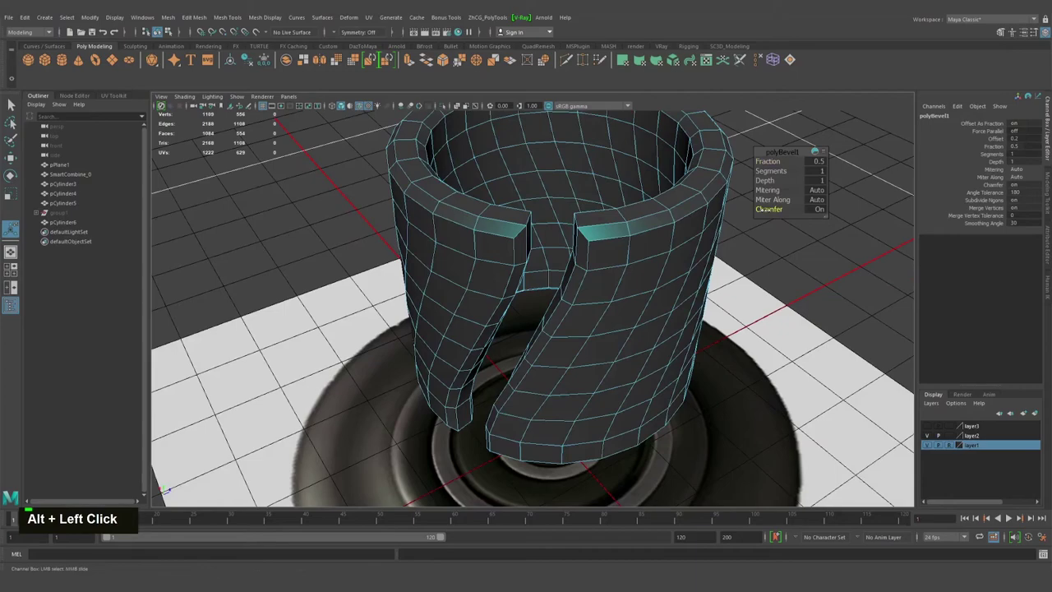
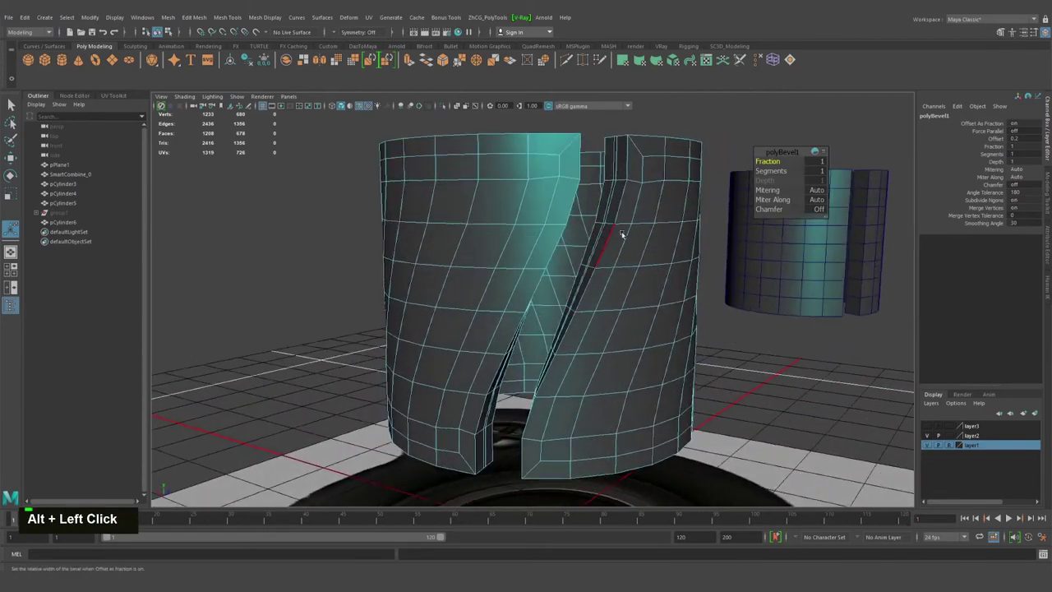
{"action": "right_click", "coordinate": [626, 225]}
{"action": "left_click", "coordinate": [691, 276]}
{"action": "scroll", "scroll_direction": "down", "scroll_amount": 3}
{"action": "left_click", "coordinate": [646, 259]}
{"action": "left_click", "coordinate": [628, 241]}
{"action": "key", "text": "3"}
{"action": "left_click", "coordinate": [640, 245]}
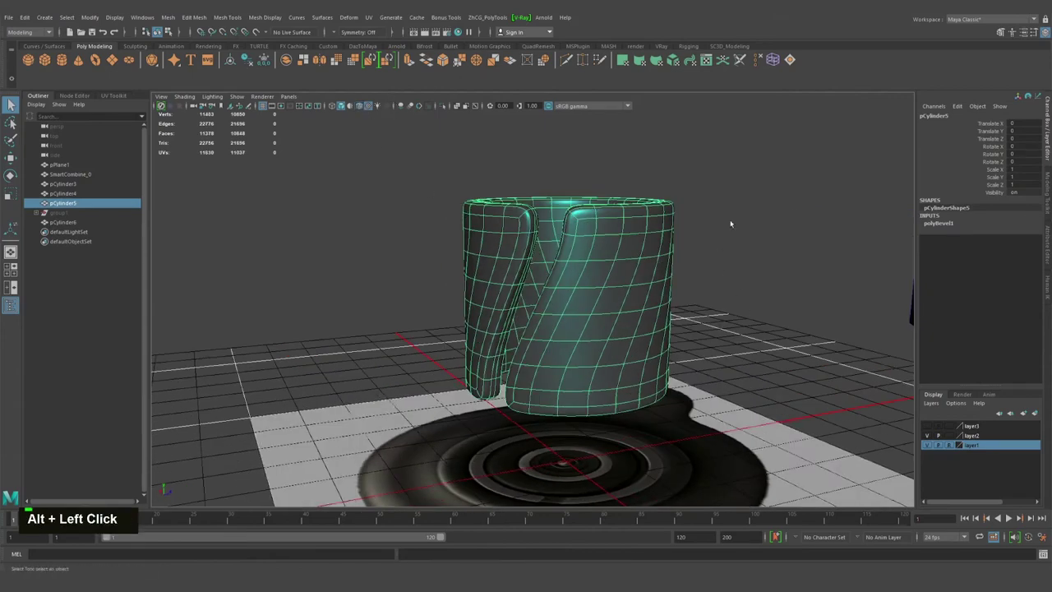
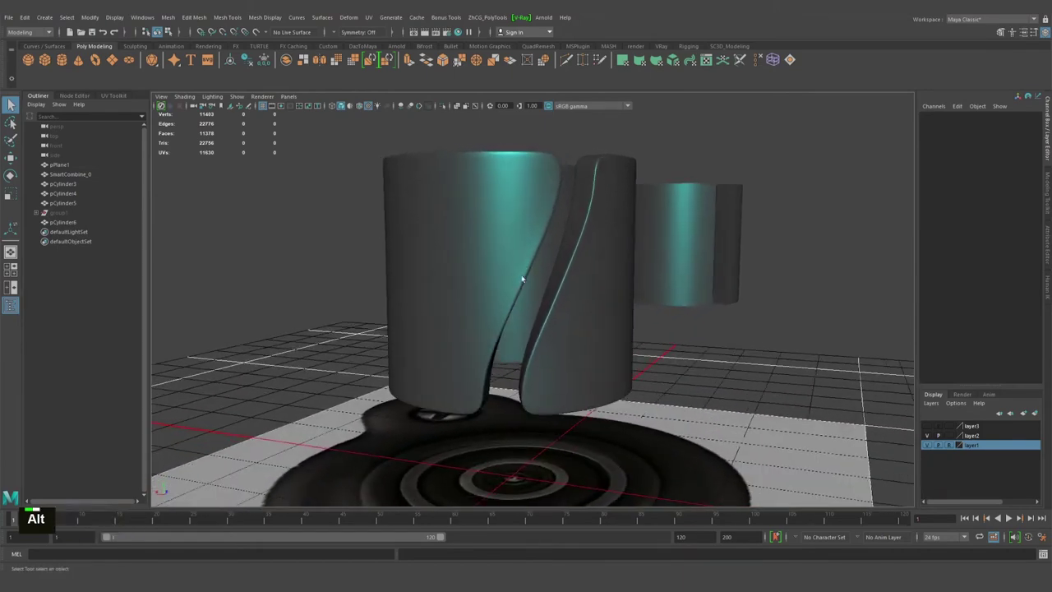
Step: Raise the polyBevel1 fraction from 0.3 to 0.6 for wider slit borders and view the result
{"action": "left_click", "coordinate": [564, 258]}
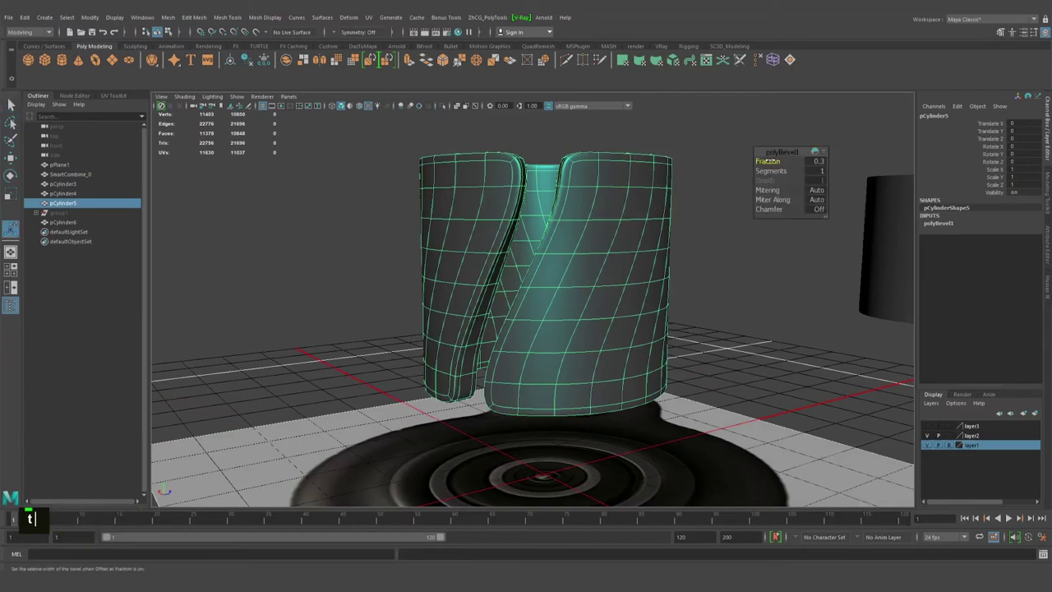
{"action": "left_click", "coordinate": [620, 205]}
{"action": "left_click", "coordinate": [688, 179]}
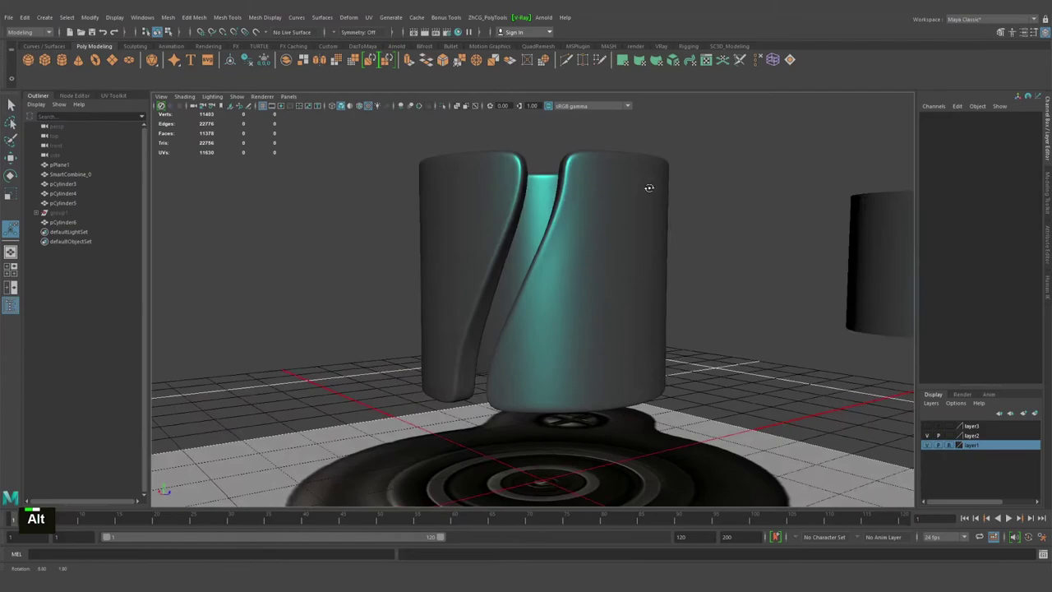
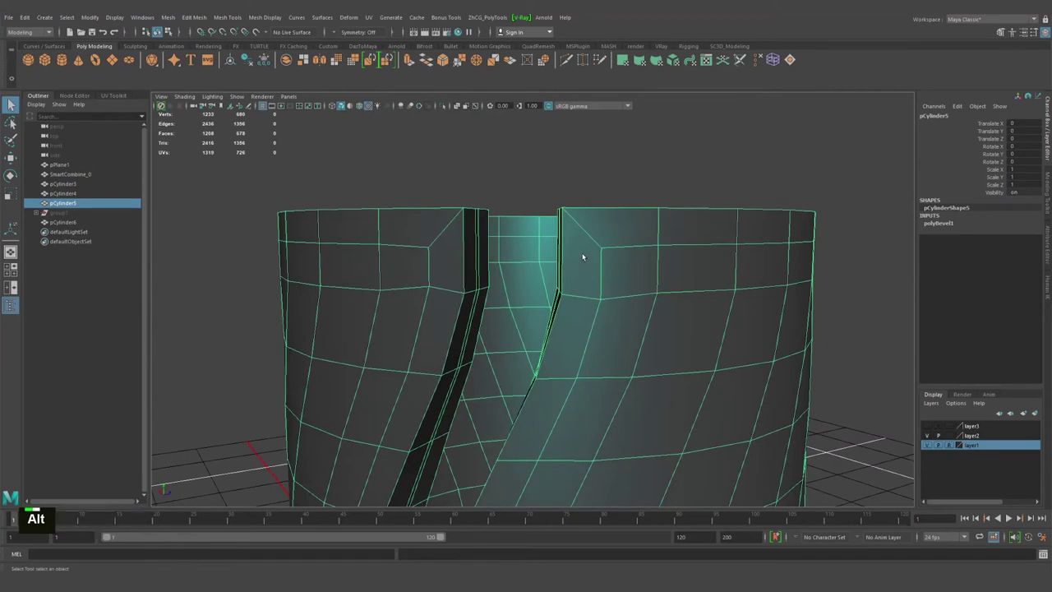
Step: Cut new edges across the faces at the slit's top corners with Multi-Cut
{"action": "scroll", "scroll_direction": "down", "scroll_amount": 3}
{"action": "right_click", "coordinate": [481, 285]}
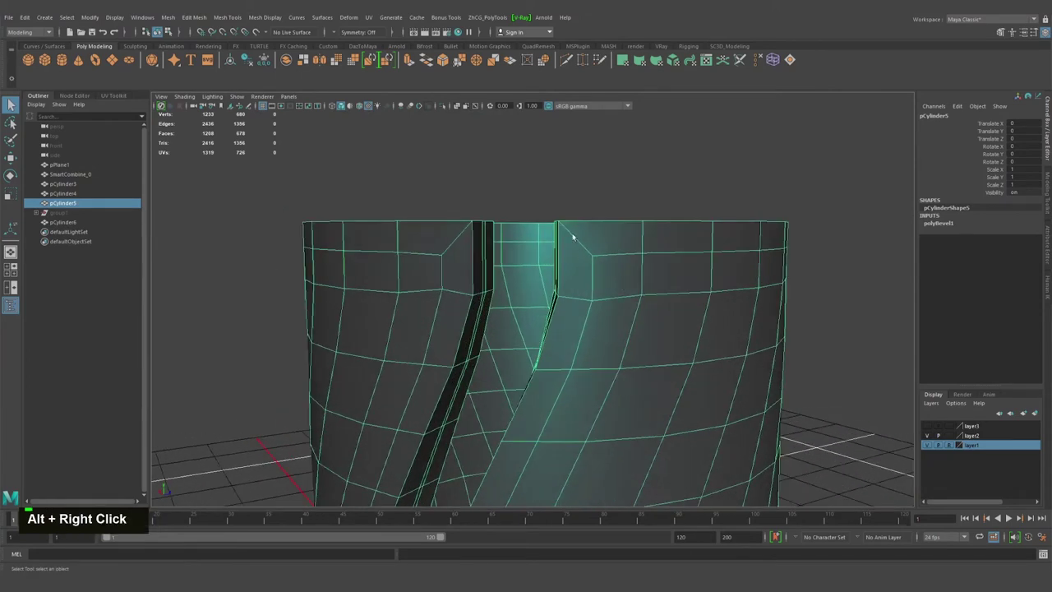
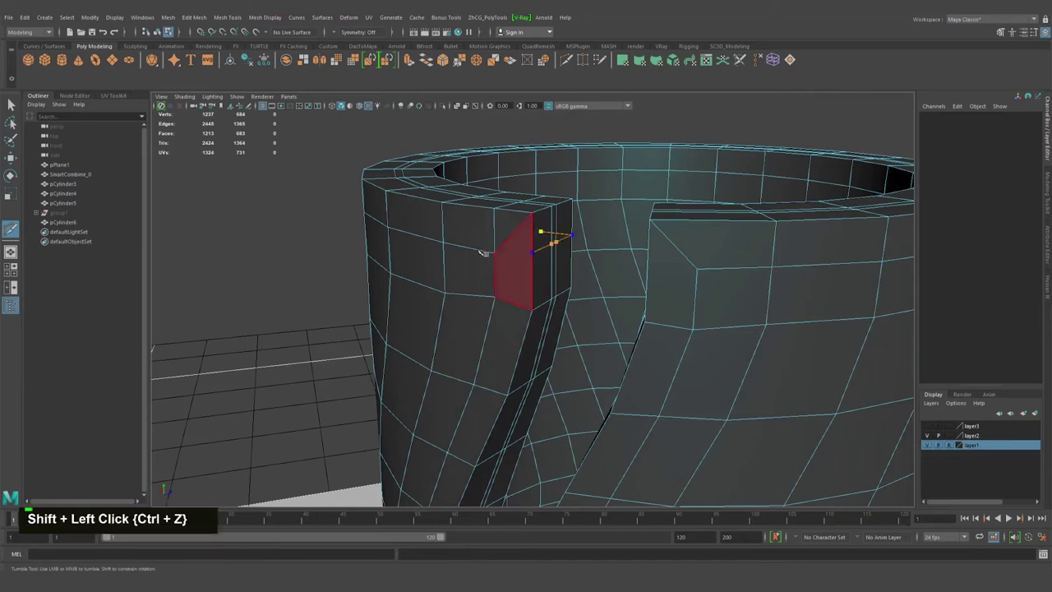
{"action": "key", "text": "Return"}
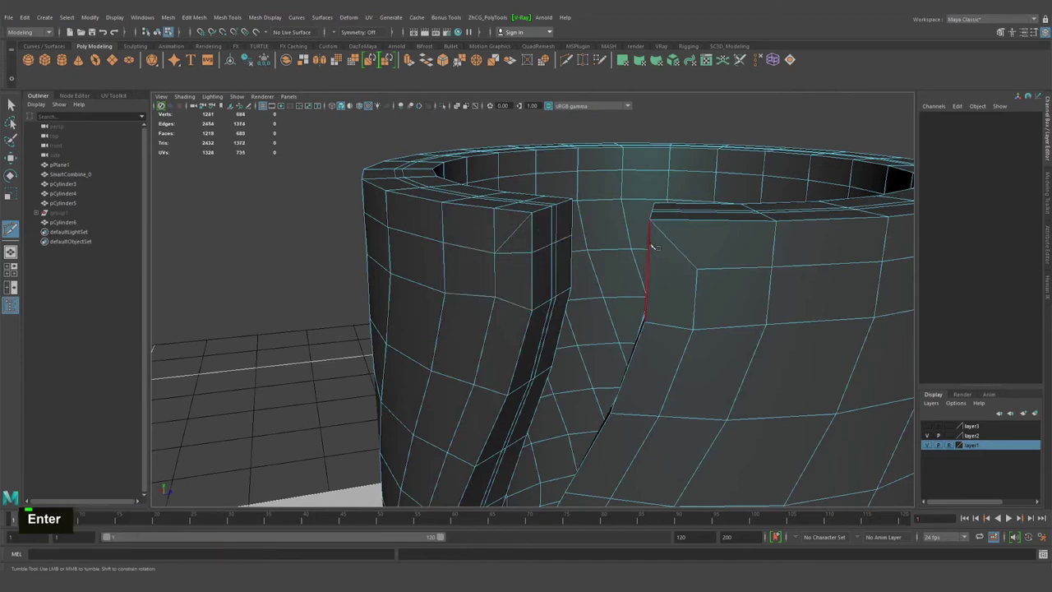
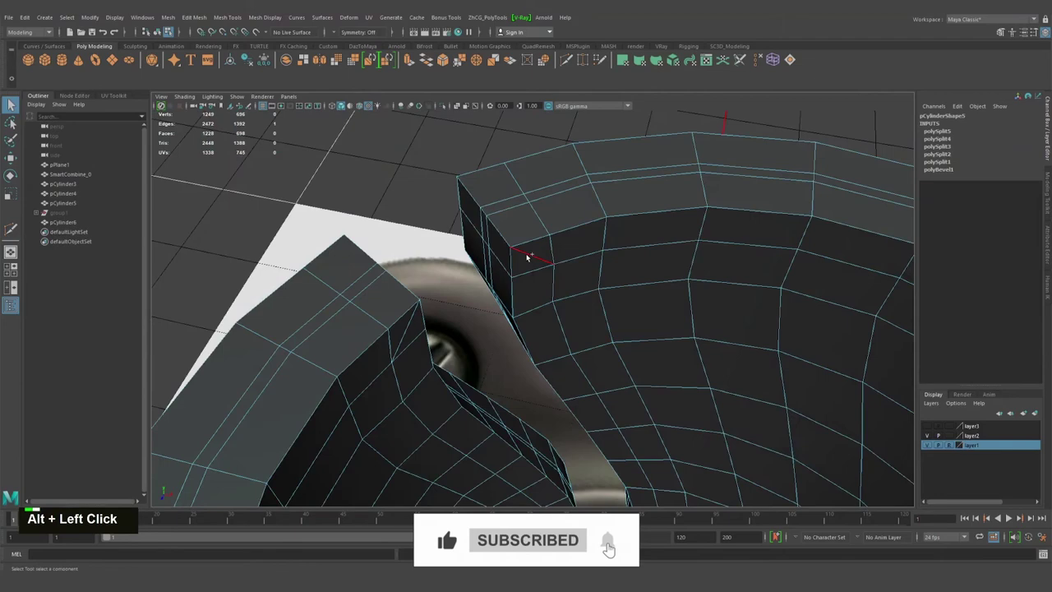
Step: Delete two unneeded edge loops near the slit corner, dropping the cage to 1,092 faces
{"action": "left_click", "coordinate": [500, 303]}
{"action": "left_click", "coordinate": [383, 278]}
{"action": "key", "text": "ctrl+Delete"}
{"action": "left_click", "coordinate": [588, 255]}
{"action": "key", "text": "q"}
{"action": "right_click", "coordinate": [519, 235]}
{"action": "double_click", "coordinate": [486, 208]}
{"action": "scroll", "scroll_direction": "down", "scroll_amount": 3}
{"action": "left_click", "coordinate": [513, 241]}
{"action": "left_click", "coordinate": [495, 255]}
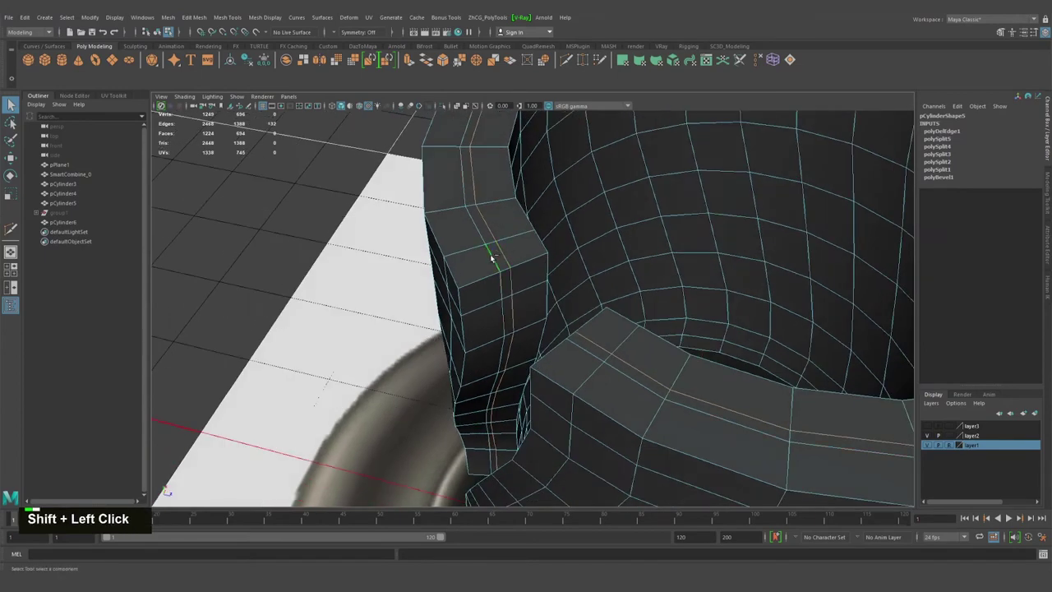
{"action": "key", "text": "ctrl+Delete"}
{"action": "key", "text": "q"}
Step: Select a face loop around the slit and Connect seven-segment edge cuts across it
{"action": "right_click", "coordinate": [489, 248]}
{"action": "left_click", "coordinate": [473, 224]}
{"action": "double_click", "coordinate": [473, 225]}
{"action": "left_click", "coordinate": [483, 263]}
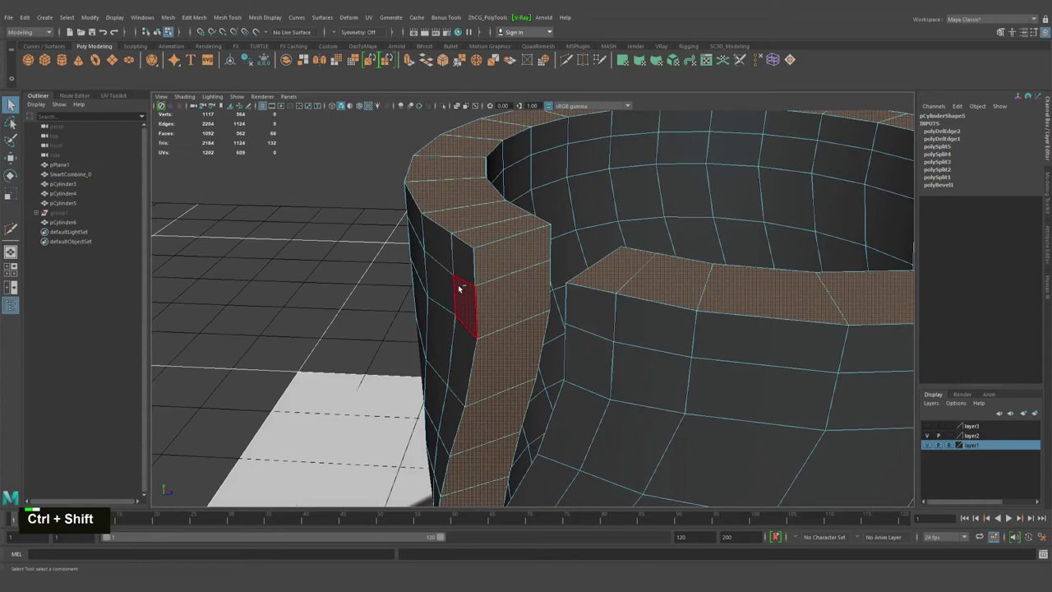
{"action": "key", "text": "ctrl+alt+q"}
{"action": "left_click", "coordinate": [538, 259]}
{"action": "middle_click", "coordinate": [537, 258]}
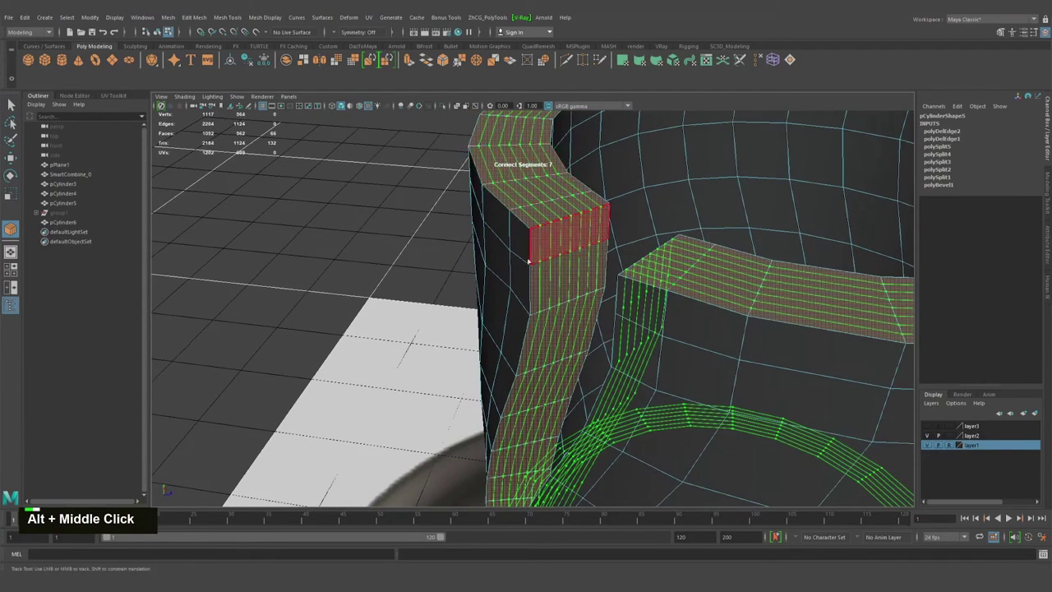
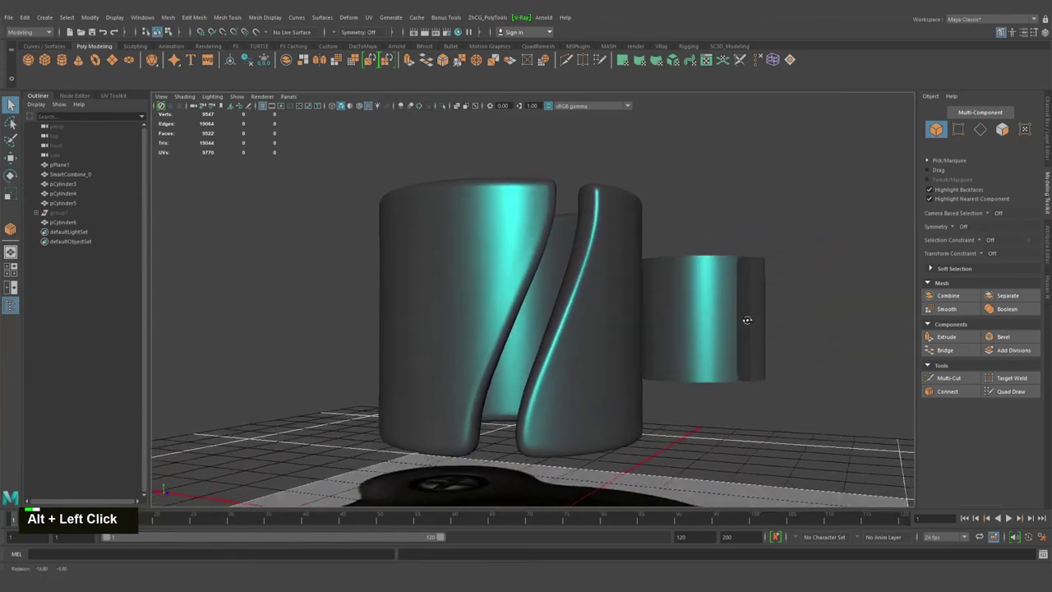
Step: Undo the edge deletions and review the sleeve cage with wireframe on shaded
{"action": "right_click", "coordinate": [638, 278]}
{"action": "key", "text": "q"}
{"action": "left_click", "coordinate": [768, 229]}
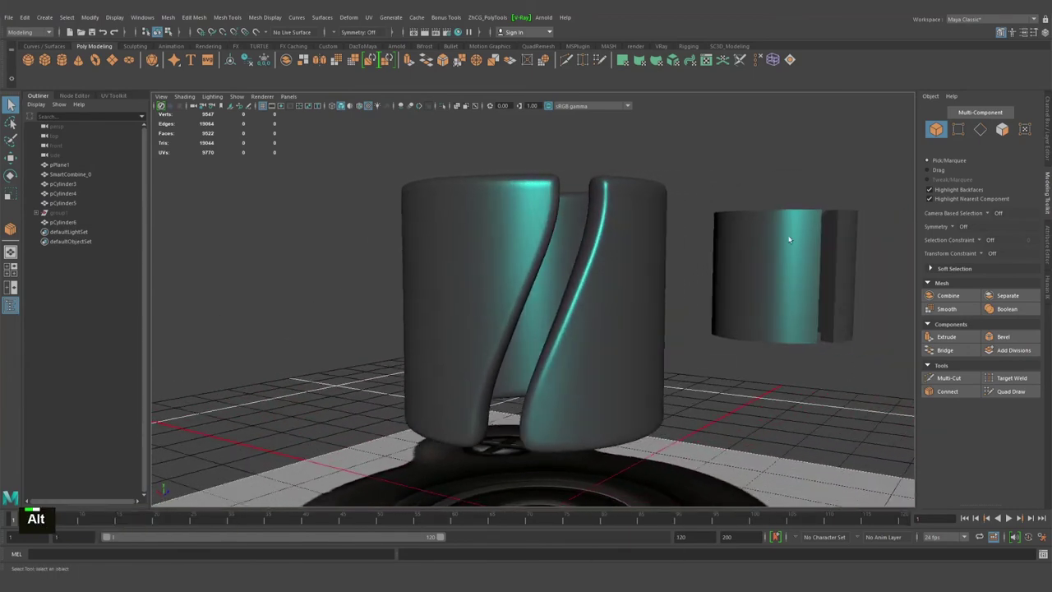
{"action": "right_click", "coordinate": [566, 268]}
{"action": "left_click", "coordinate": [659, 274]}
{"action": "middle_click", "coordinate": [624, 283]}
{"action": "key", "text": "1"}
{"action": "left_click", "coordinate": [622, 285]}
{"action": "right_click", "coordinate": [612, 314]}
{"action": "left_click", "coordinate": [663, 319]}
{"action": "middle_click", "coordinate": [664, 301]}
{"action": "right_click", "coordinate": [612, 360]}
{"action": "left_click", "coordinate": [657, 347]}
Step: Add an edge loop around the sleeve's top rim, raising the cage to 1,224 faces, and preview it smoothed
{"action": "left_click", "coordinate": [509, 304]}
{"action": "right_click", "coordinate": [482, 310]}
{"action": "key", "text": "1"}
{"action": "left_click", "coordinate": [499, 308]}
{"action": "middle_click", "coordinate": [486, 272]}
{"action": "right_click", "coordinate": [506, 277]}
{"action": "left_click", "coordinate": [495, 236]}
{"action": "double_click", "coordinate": [496, 236]}
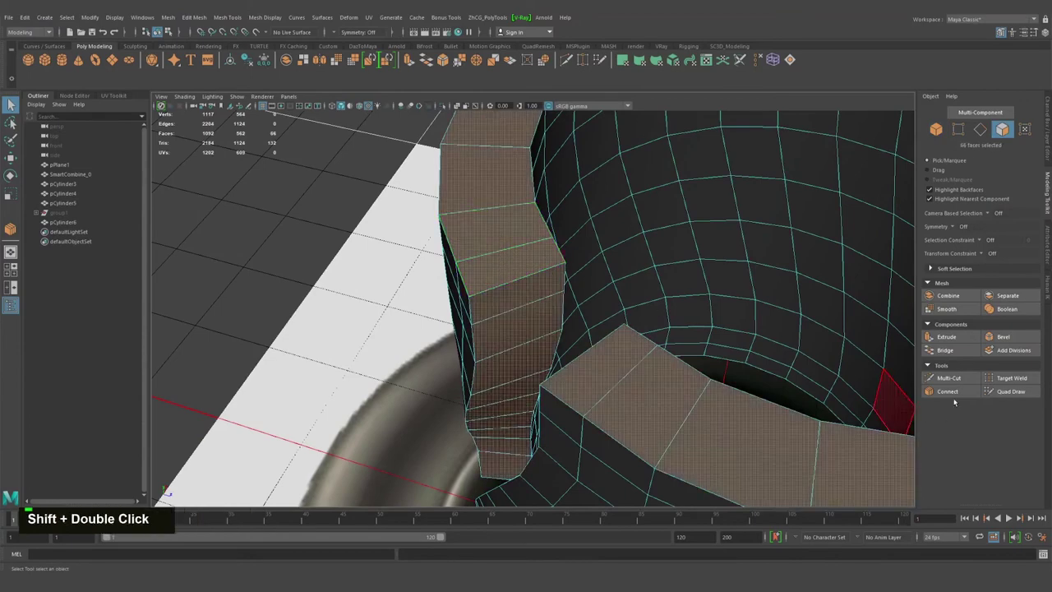
{"action": "left_click", "coordinate": [556, 342]}
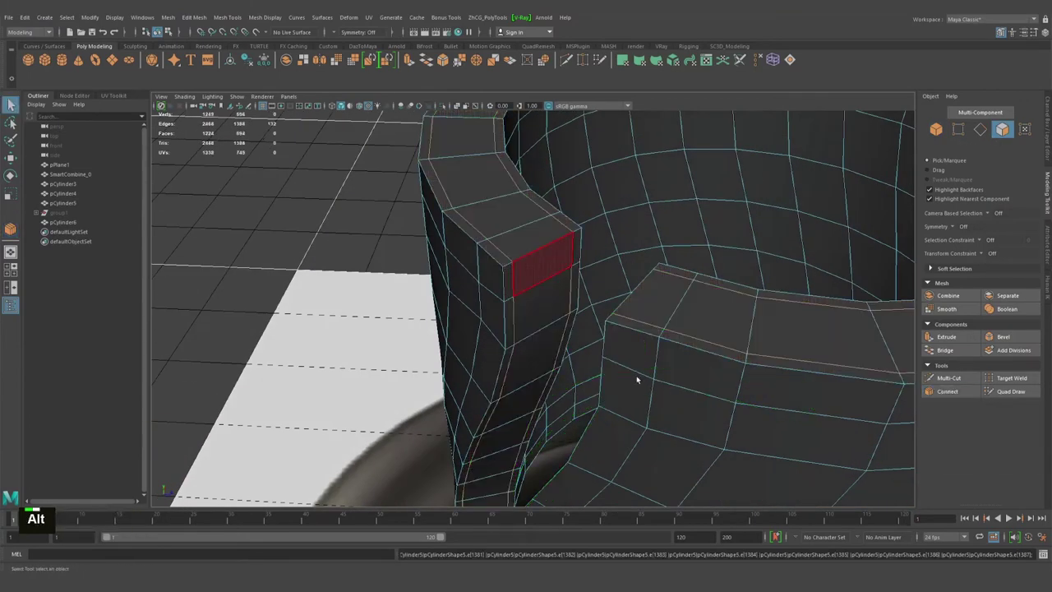
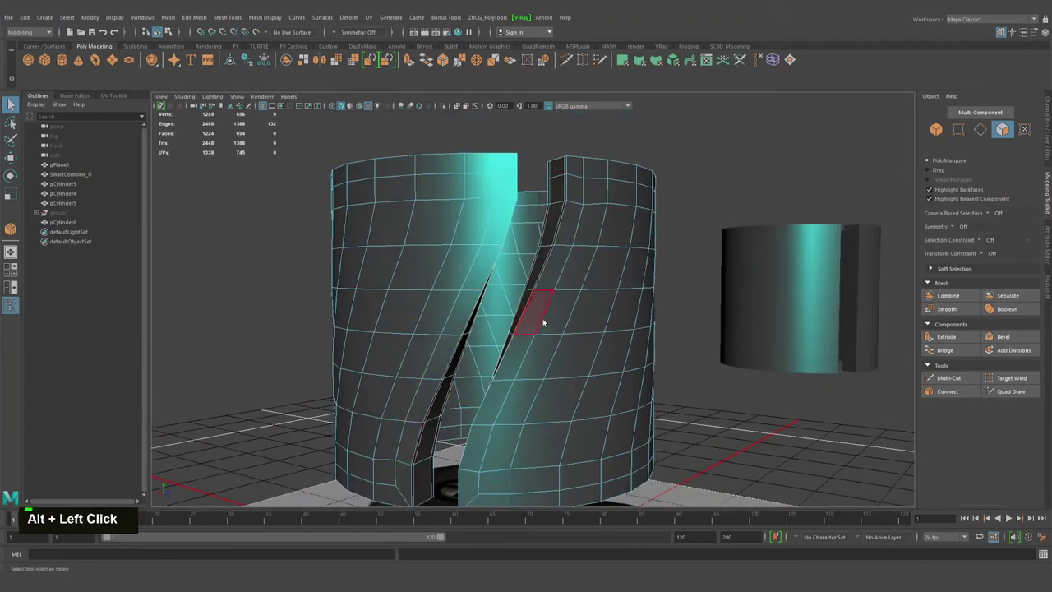
{"action": "left_click", "coordinate": [583, 259]}
{"action": "key", "text": "alt+q"}
{"action": "right_click", "coordinate": [574, 250]}
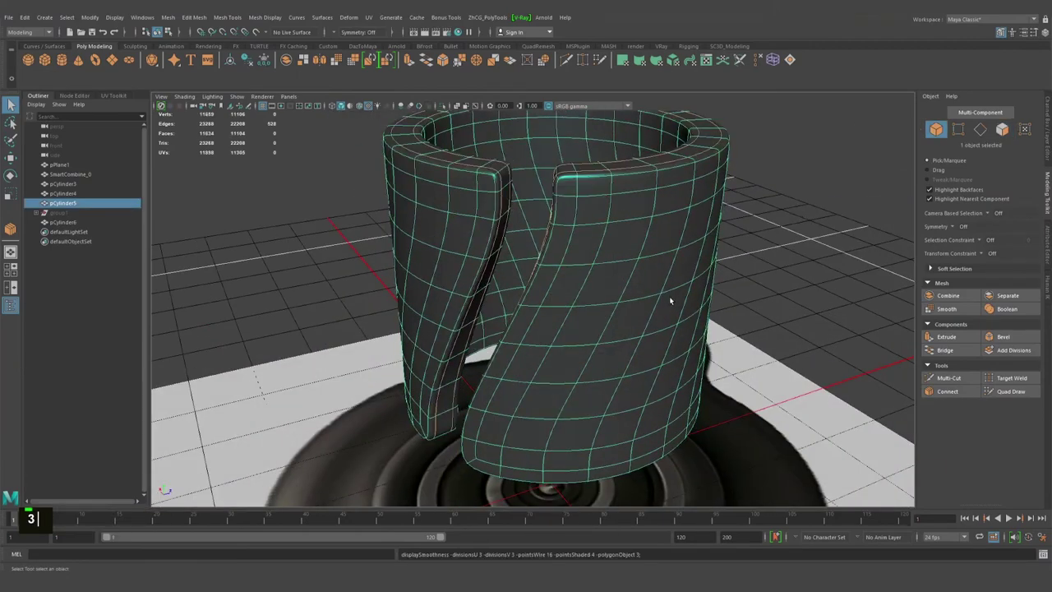
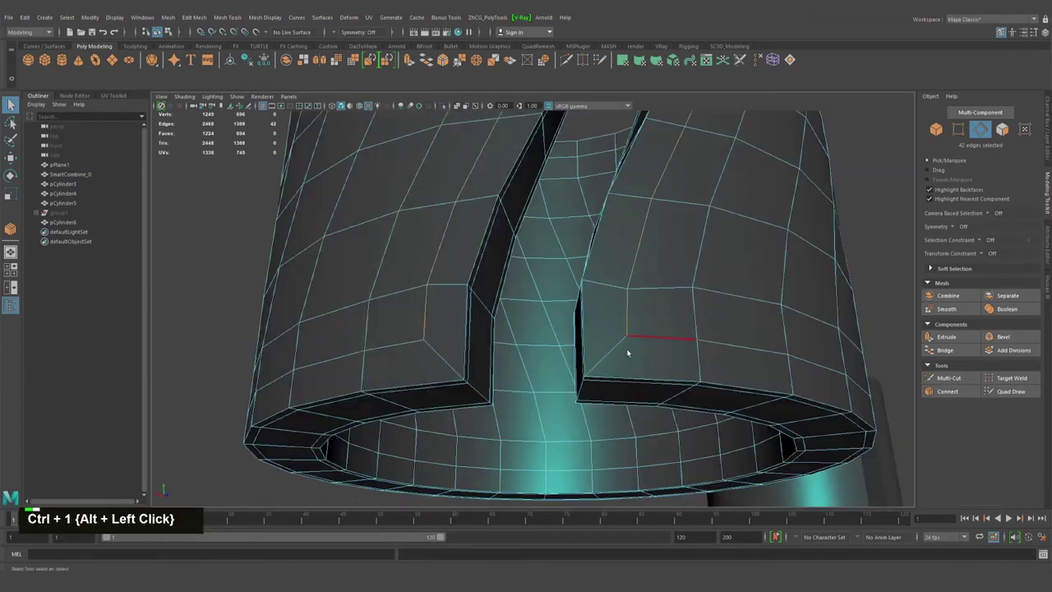
Step: Cut diagonal edges across the slit's bottom corner faces, reaching 1,244 faces, and preview smoothed
{"action": "left_click", "coordinate": [616, 346]}
{"action": "right_click", "coordinate": [628, 331]}
{"action": "key", "text": "ctrl+1"}
{"action": "key", "text": "ctrl+1"}
{"action": "left_click", "coordinate": [586, 357]}
{"action": "right_click", "coordinate": [604, 369]}
{"action": "middle_click", "coordinate": [635, 365]}
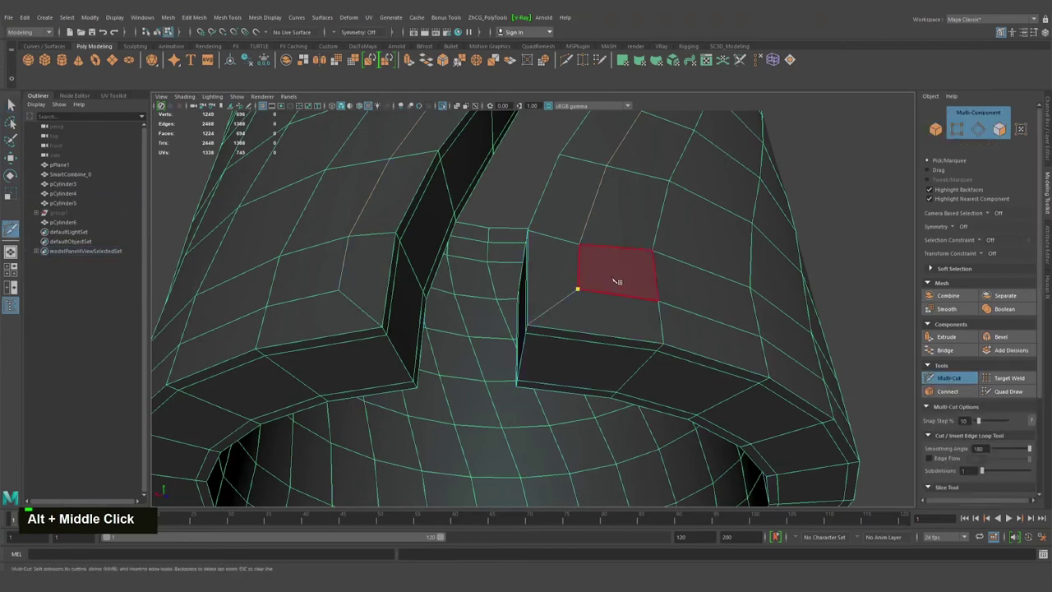
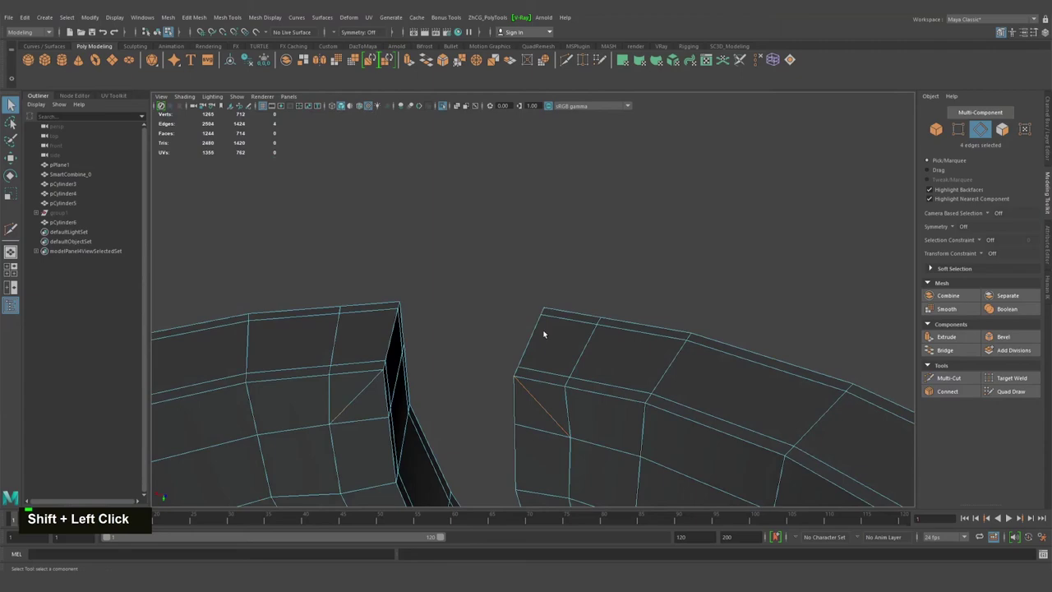
{"action": "key", "text": "ctrl+Delete"}
{"action": "key", "text": "3"}
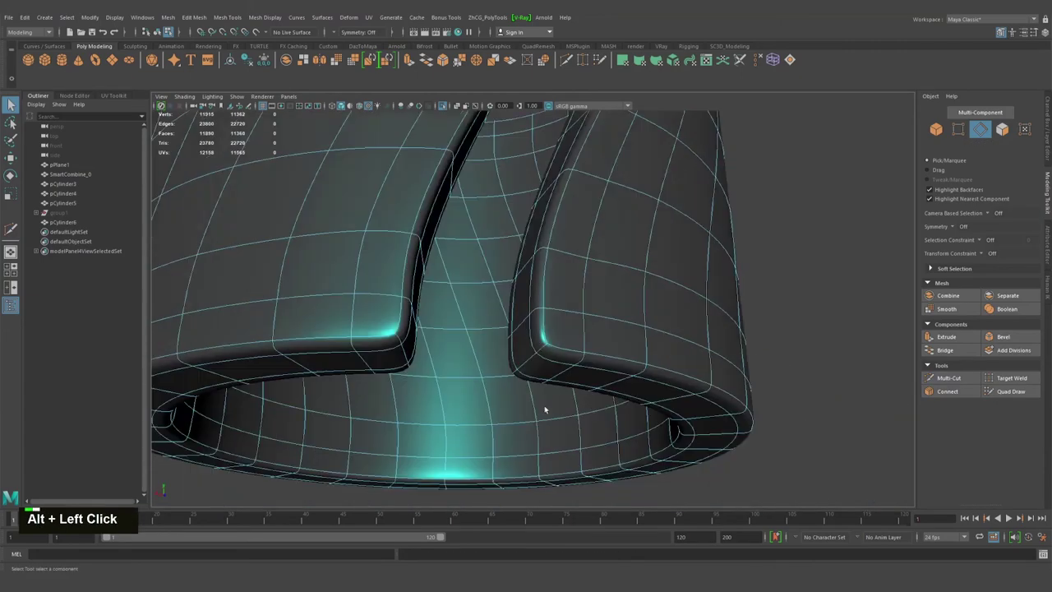
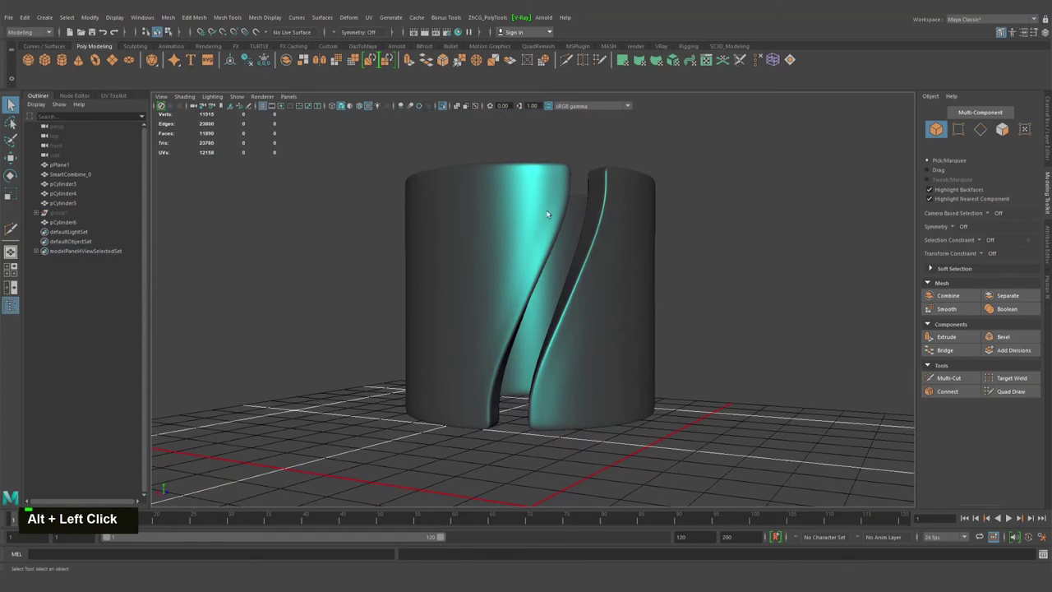
Step: Deselect and orbit the smoothed sleeve to judge its cleanly rounded spiral slit at about 11,890 faces
{"action": "left_click", "coordinate": [520, 286]}
{"action": "left_click", "coordinate": [514, 290]}
{"action": "middle_click", "coordinate": [513, 309]}
{"action": "right_click", "coordinate": [571, 293]}
{"action": "left_click", "coordinate": [590, 287]}
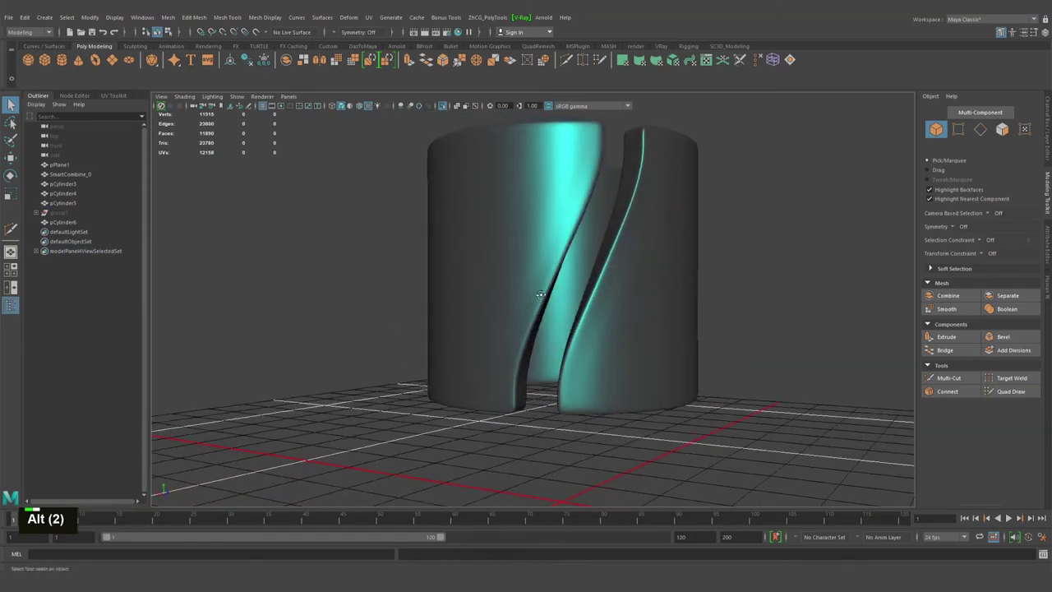
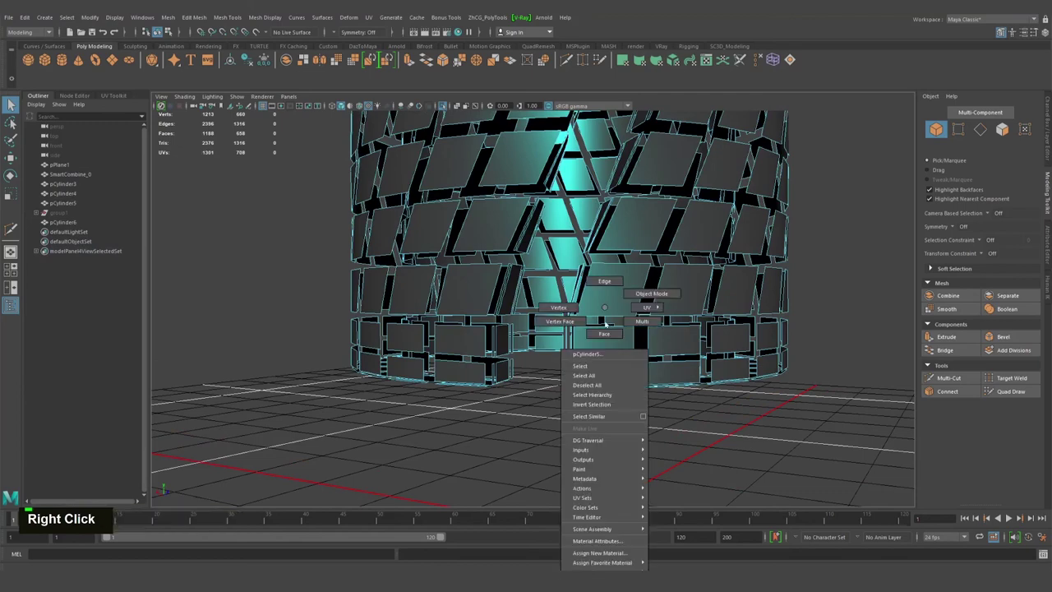
Step: Select the sleeve's bottom edge loop and start moving it to fit the flanged base
{"action": "double_click", "coordinate": [605, 361]}
{"action": "key", "text": "w"}
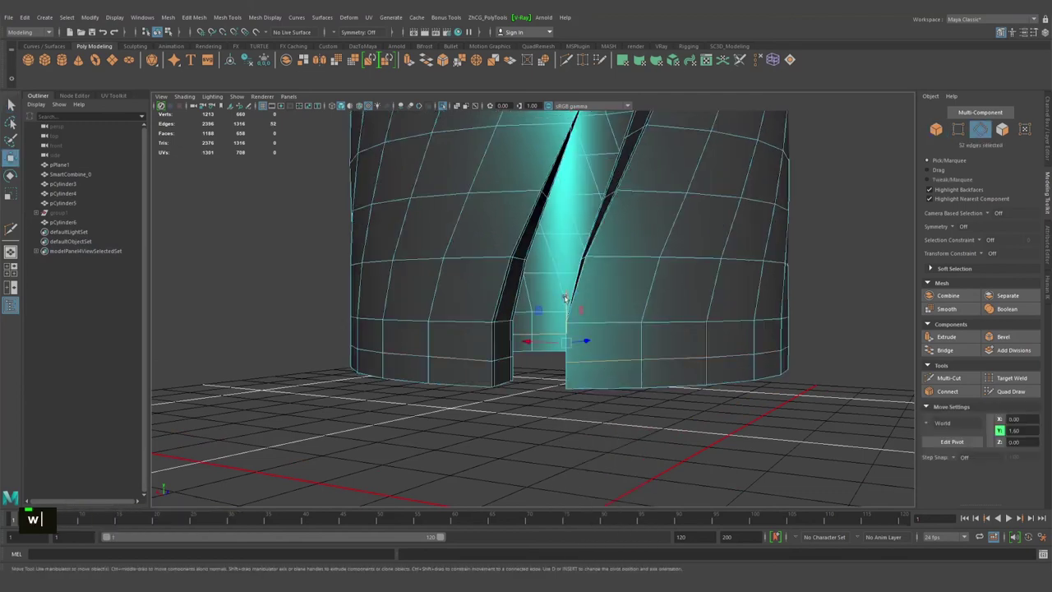
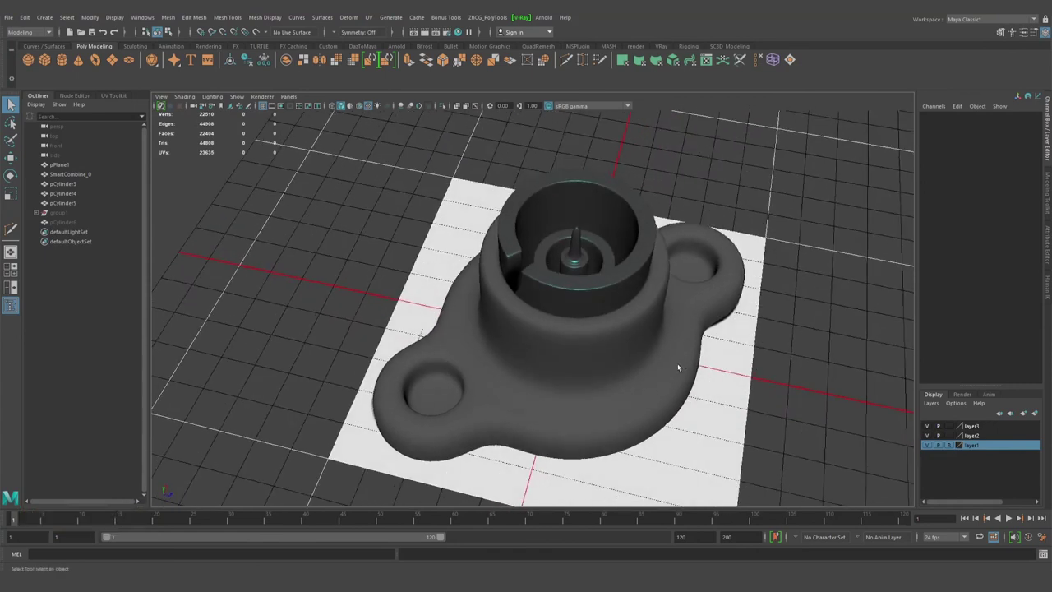
{"action": "left_click", "coordinate": [531, 305]}
{"action": "middle_click", "coordinate": [501, 342]}
{"action": "right_click", "coordinate": [444, 344]}
{"action": "left_click", "coordinate": [499, 340]}
{"action": "middle_click", "coordinate": [474, 322]}
{"action": "left_click", "coordinate": [484, 324]}
{"action": "middle_click", "coordinate": [498, 313]}
{"action": "left_click", "coordinate": [523, 316]}
{"action": "left_click", "coordinate": [602, 285]}
{"action": "middle_click", "coordinate": [593, 332]}
{"action": "left_click", "coordinate": [505, 304]}
{"action": "middle_click", "coordinate": [506, 302]}
{"action": "right_click", "coordinate": [577, 302]}
{"action": "left_click", "coordinate": [581, 302]}
{"action": "middle_click", "coordinate": [546, 329]}
{"action": "left_click", "coordinate": [506, 300]}
{"action": "middle_click", "coordinate": [505, 299]}
{"action": "left_click", "coordinate": [568, 300]}
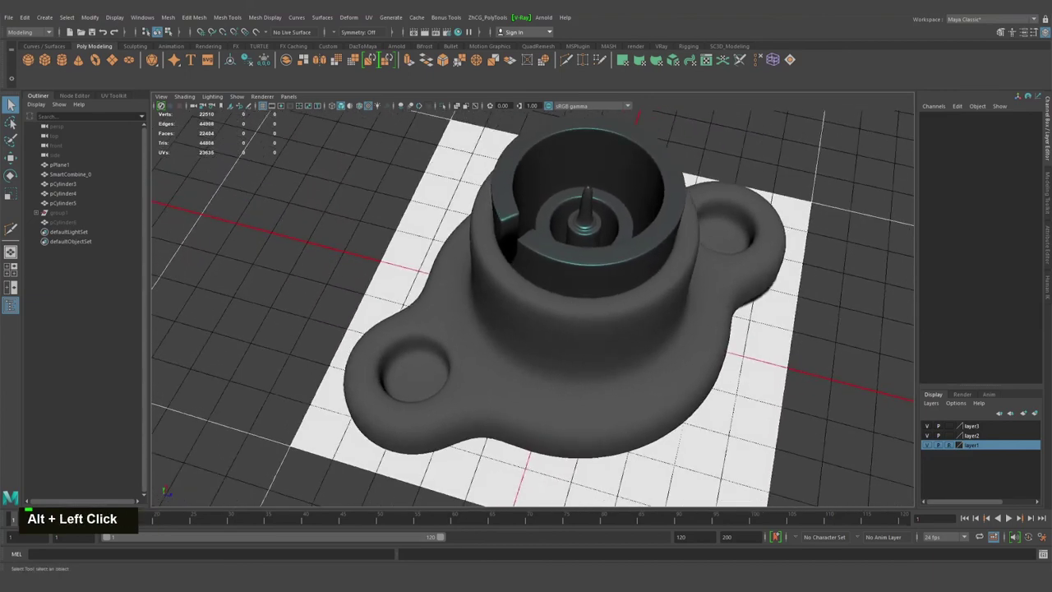